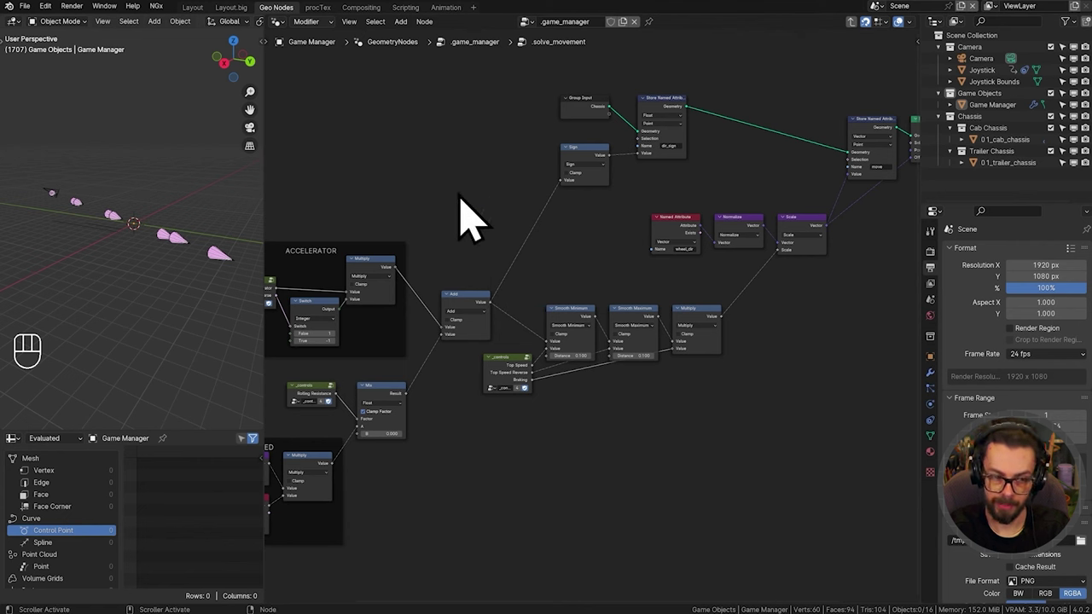
Step: Save the vehicle model project as 04 Vehicle Model END.blend
middle_click(189, 220)
key("ctrl+s")
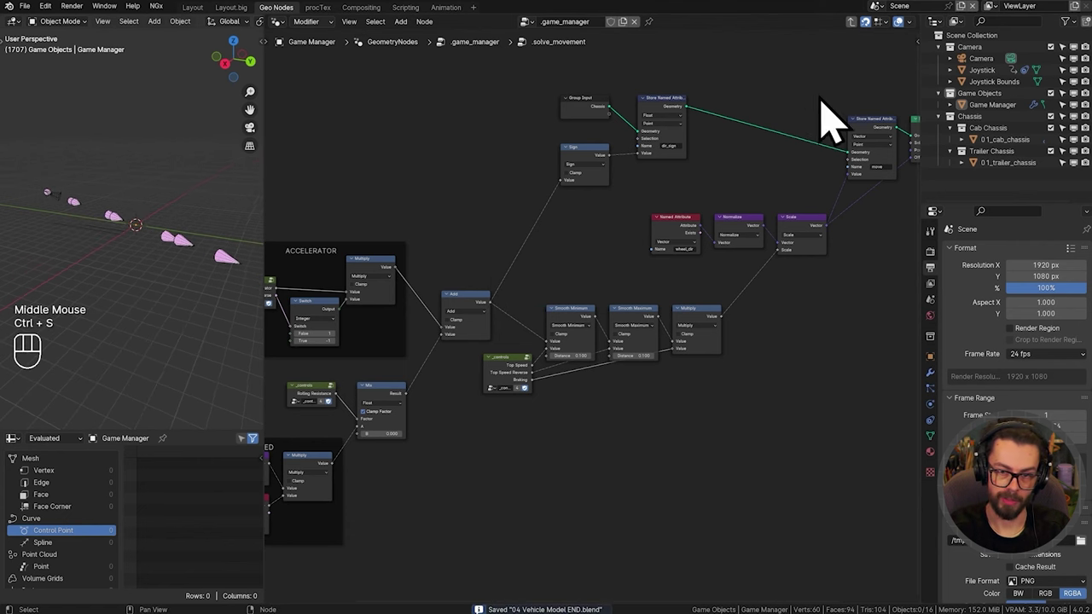
Step: Browse the scene list, which shows an Art scene alongside the current one
left_click(889, 32)
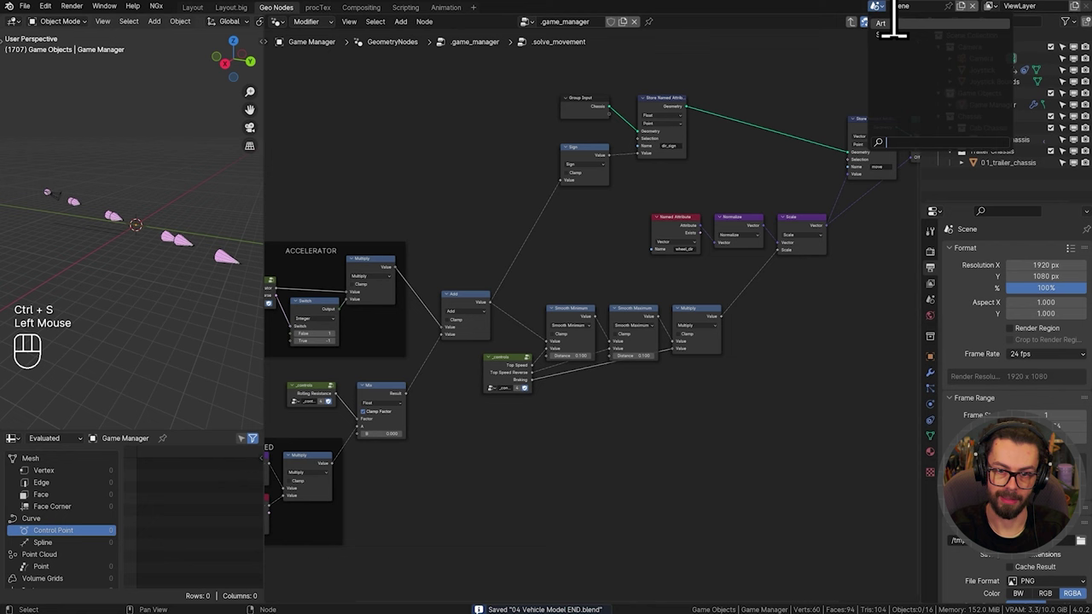
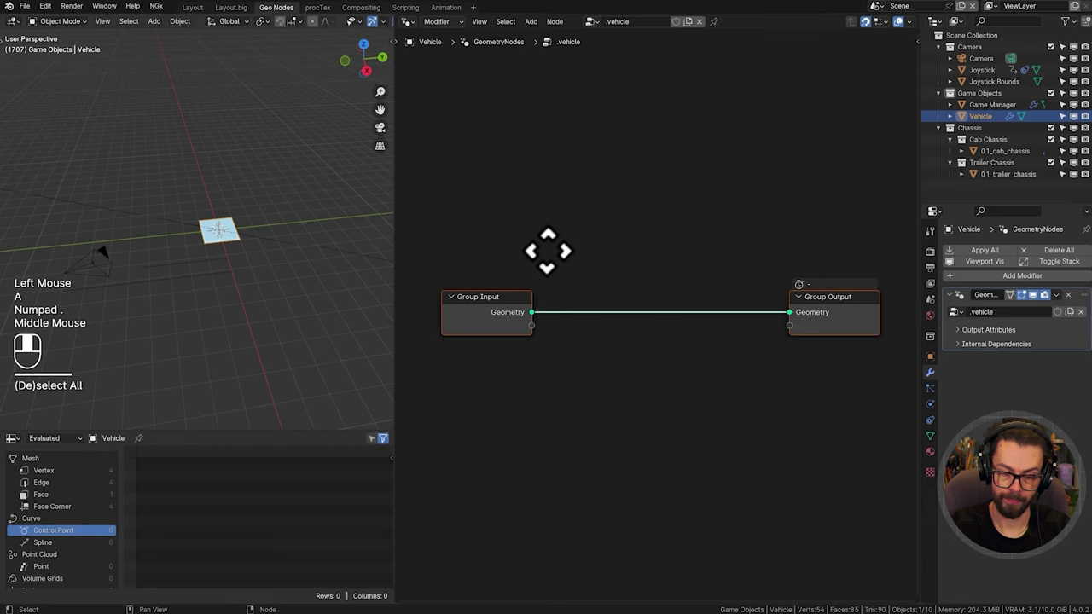
Step: Bring the Game Manager object into the .vehicle tree as Object Info and remove Group Input
left_click(999, 134)
left_click_drag(542, 358, 522, 310)
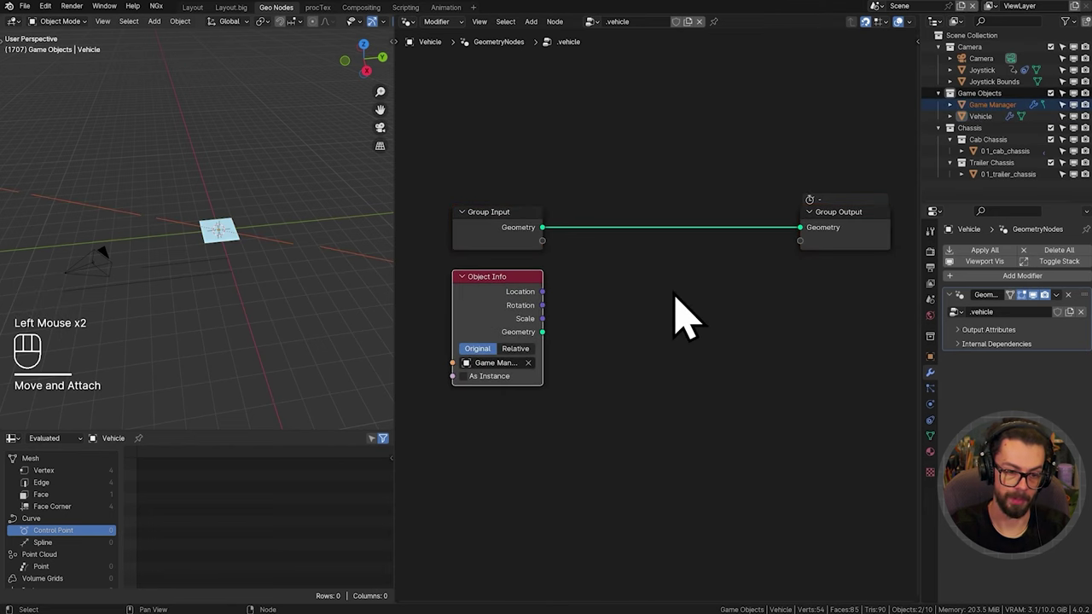
left_click(521, 253)
key("x")
left_click_drag(513, 328, 502, 256)
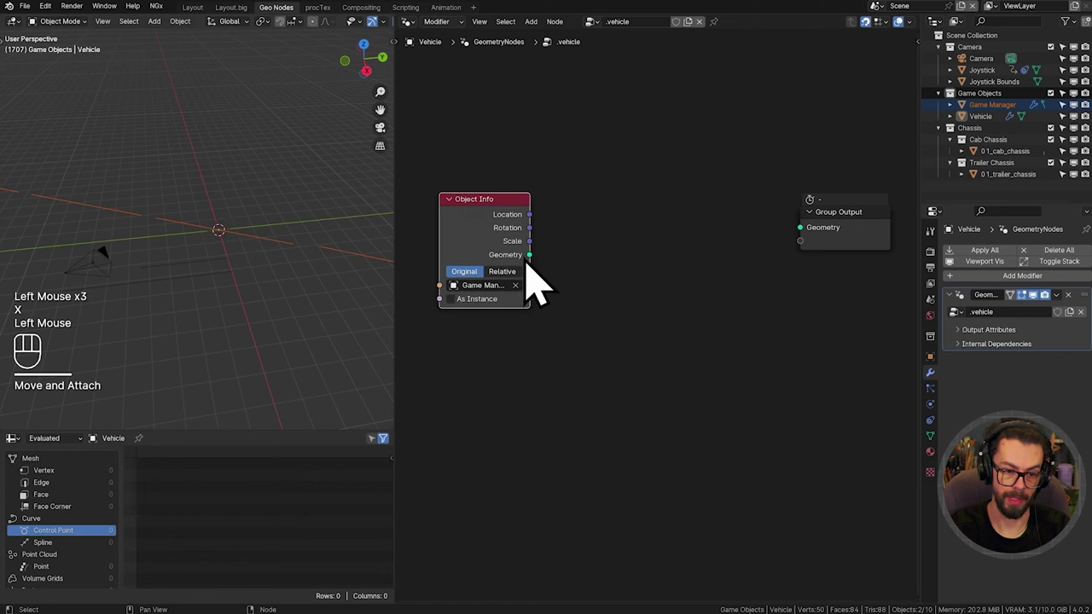
Step: Isolate the Vehicle in local view and send the Game Manager geometry to Group Output
left_click(728, 289)
scroll("down", 3)
middle_click(276, 261)
left_click(997, 140)
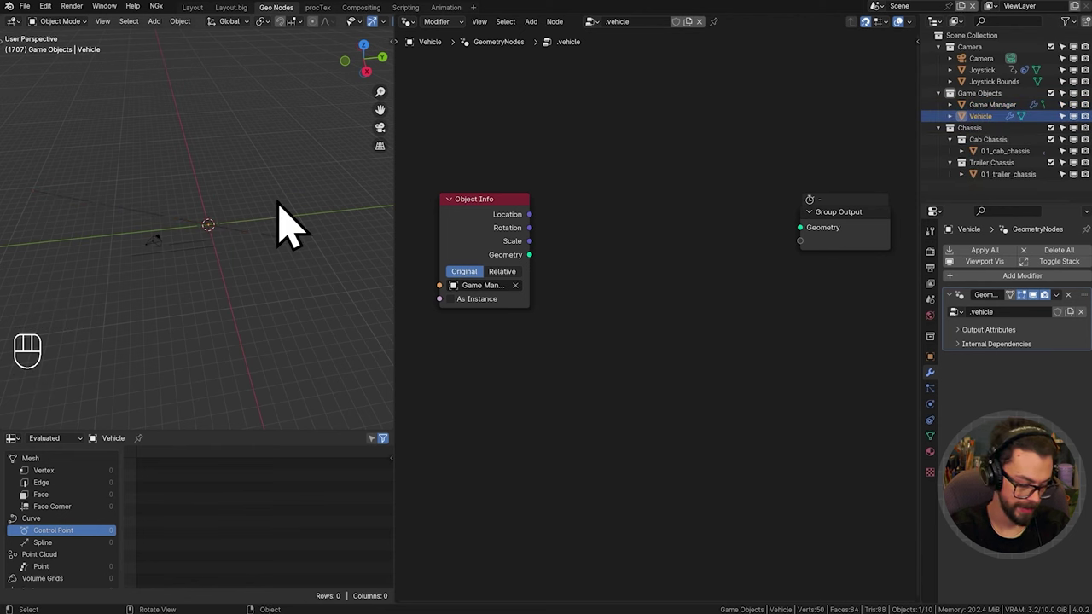
key("KP_Divide")
middle_click(263, 257)
middle_click(266, 249)
scroll("up", 3)
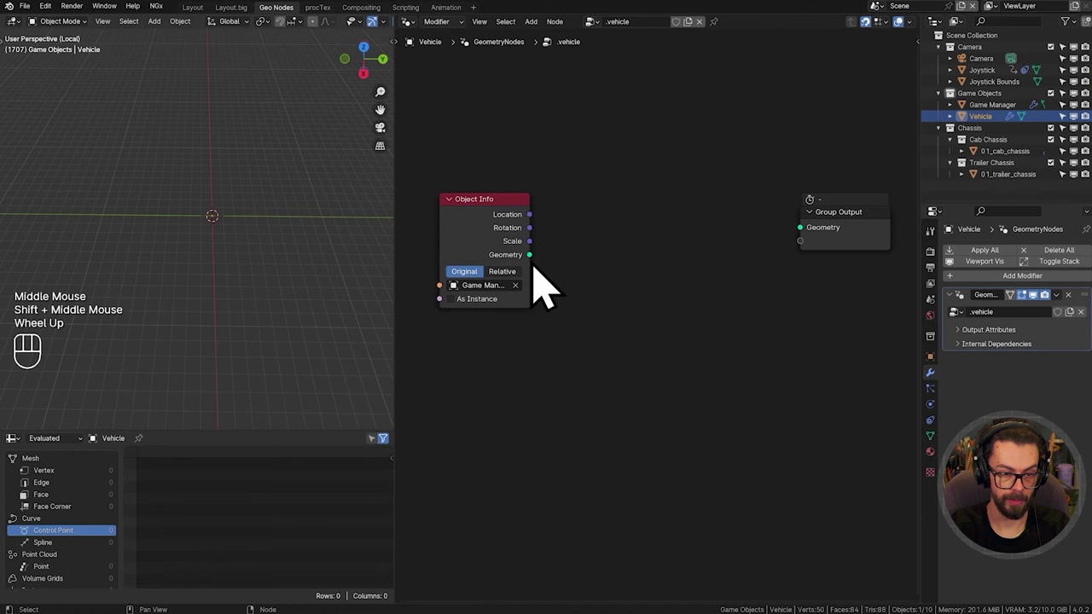
left_click_drag(545, 282, 826, 255)
middle_click(289, 237)
middle_click(283, 226)
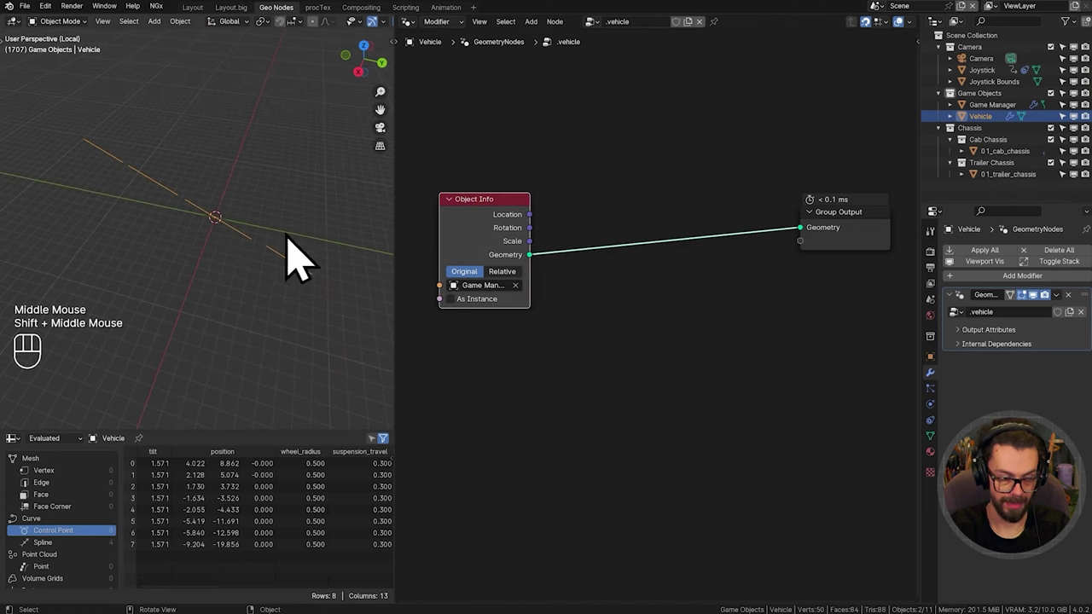
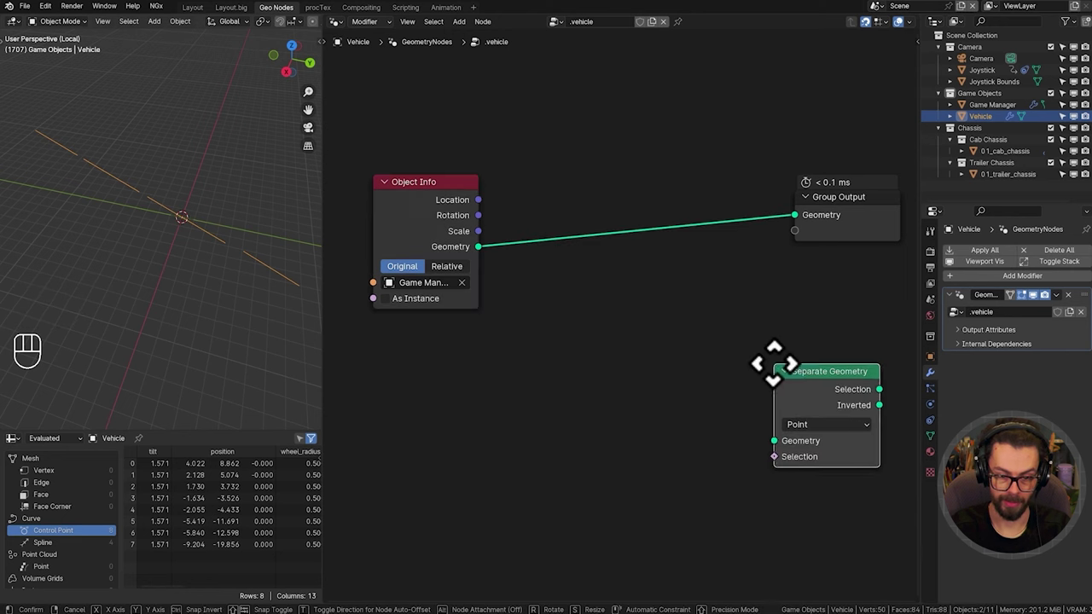
Step: Place Separate Geometry on the Game Manager data, set it to Spline and output only the Selection
left_click_drag(631, 292, 628, 375)
left_click_drag(592, 390, 642, 329)
scroll("up", 3)
middle_click(645, 333)
left_click_drag(668, 269, 534, 309)
key("g")
left_click_drag(529, 375, 595, 470)
left_click_drag(494, 310, 535, 311)
left_click(776, 209)
left_click(778, 195)
middle_click(866, 255)
Step: Tidy the output link, add a reroute junction and wrap it in a new node group
left_click_drag(734, 305, 767, 251)
key("x")
middle_click(779, 254)
middle_click(676, 143)
left_click_drag(564, 145, 696, 330)
key("g")
middle_click(576, 260)
right_click(617, 187)
left_click_drag(585, 195, 662, 270)
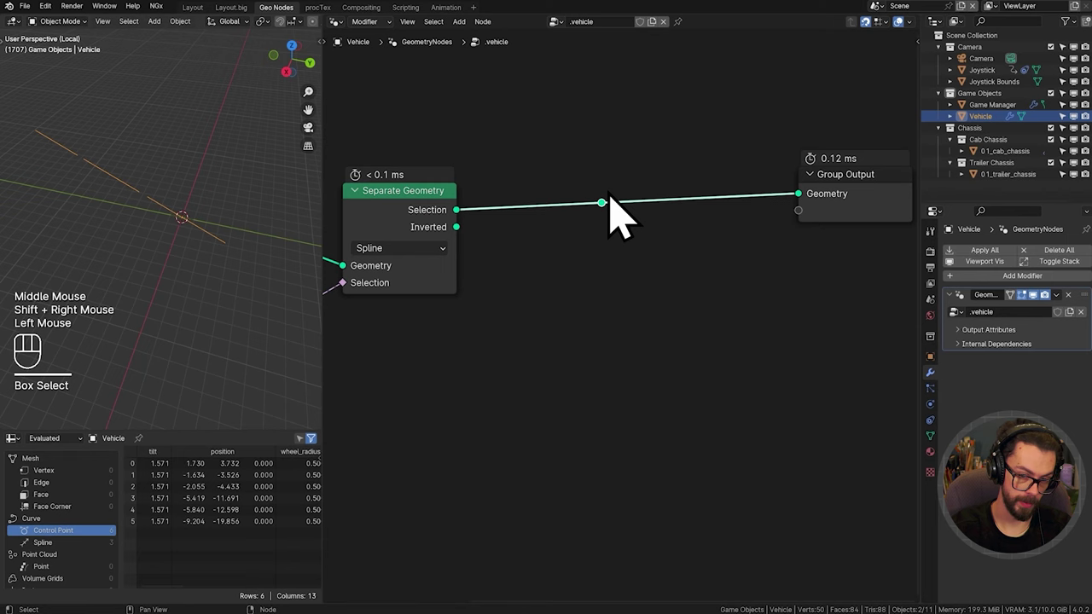
key("ctrl+g")
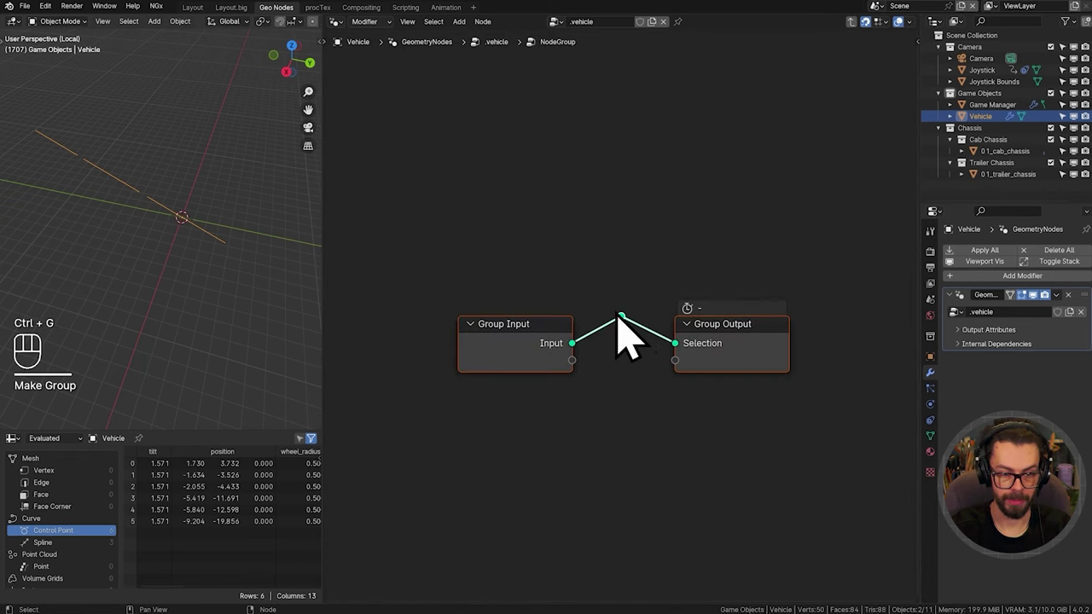
Step: Return to the .vehicle tree and position the .body group between Separate Geometry and the output
key("Tab")
left_click_drag(673, 281, 747, 279)
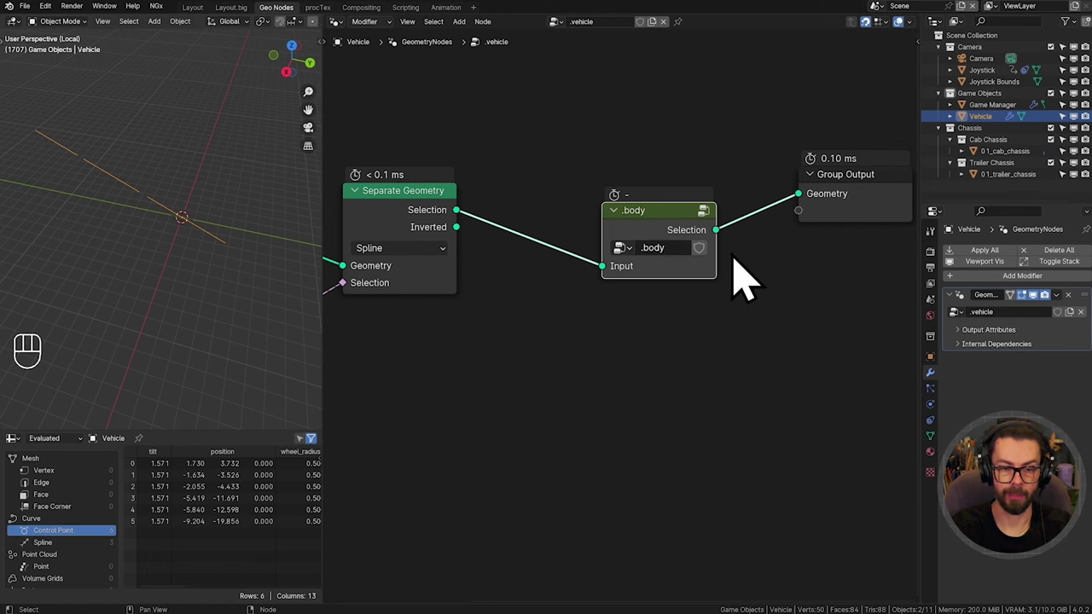
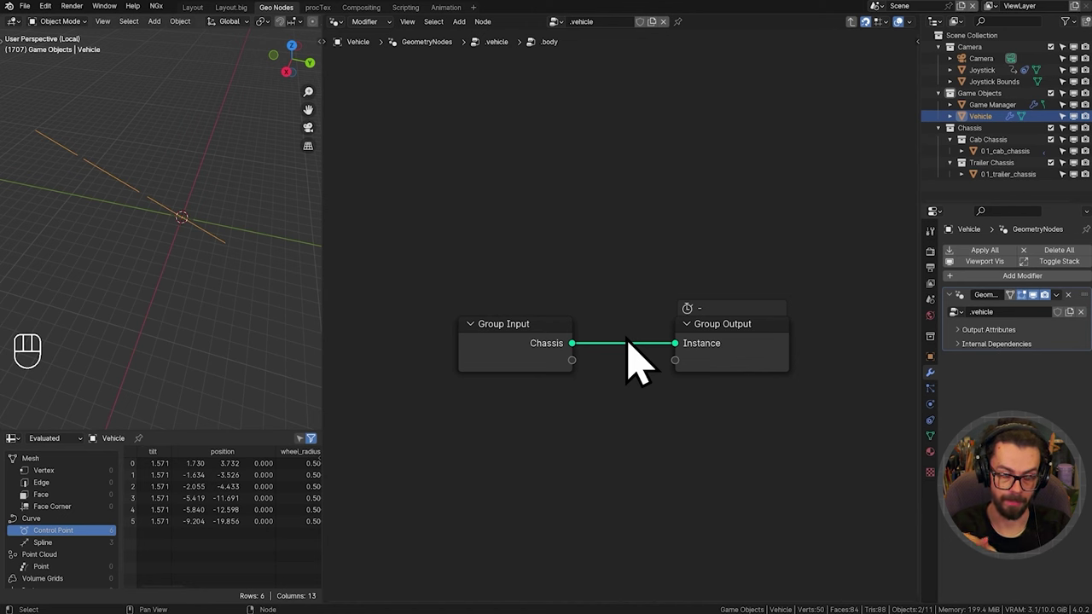
Step: Add Realize Instances on the chassis points followed by Instance on Points inside .body
left_click_drag(596, 306, 859, 476)
key("s")
scroll("down", 3)
middle_click(724, 403)
scroll("up", 3)
middle_click(617, 334)
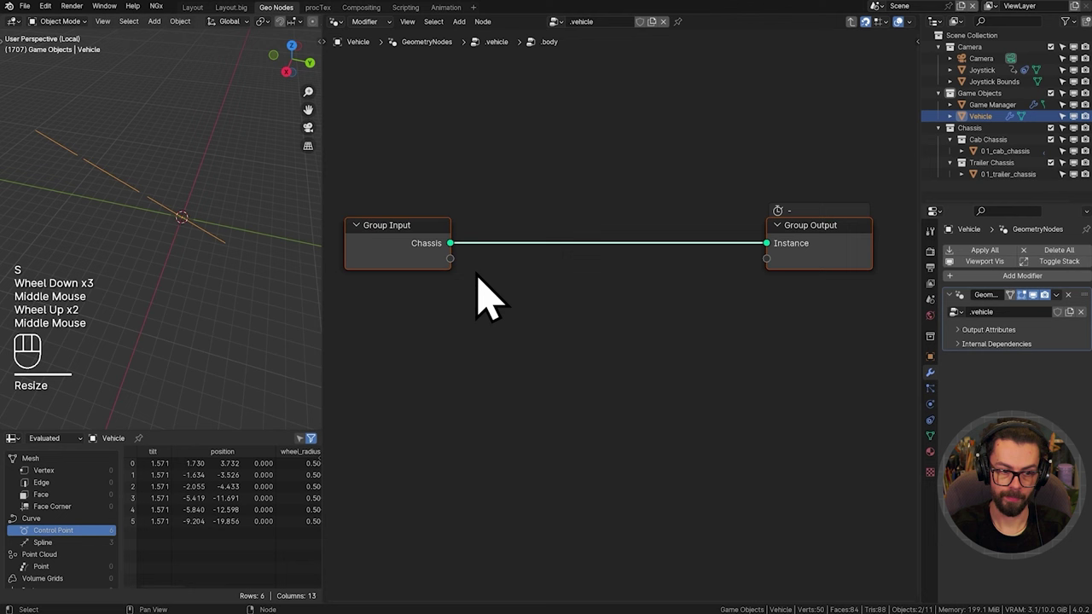
key("shift+a")
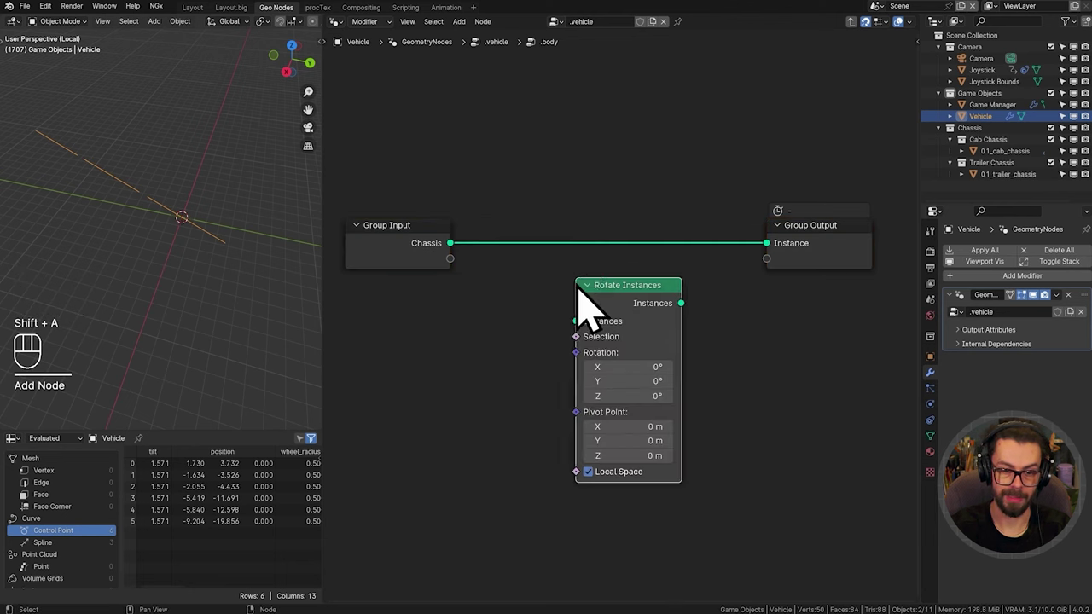
key("x")
key("shift+a")
key("g")
left_click_drag(445, 219, 600, 330)
left_click(600, 330)
key("g")
double_click(574, 328)
key("shift+a")
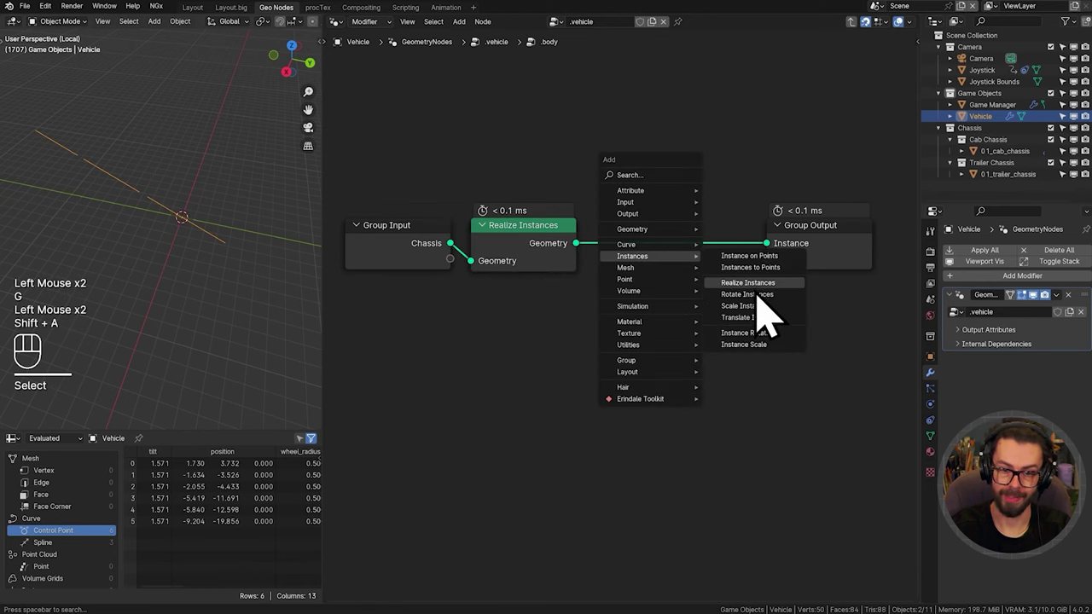
left_click_drag(594, 333, 656, 333)
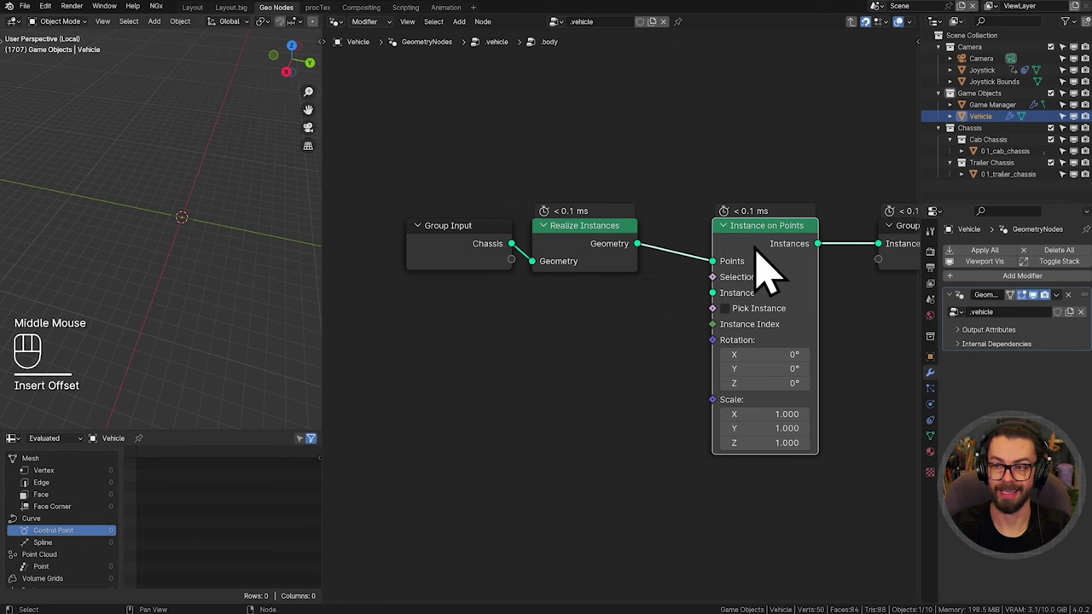
Step: Feed a Collection Info with exposed Collection input as instances, with Pick Instance and Separate Children
scroll("up", 3)
middle_click(691, 324)
left_click_drag(770, 300, 656, 304)
key("l")
left_click(462, 248)
middle_click(463, 312)
left_click_drag(509, 300, 593, 368)
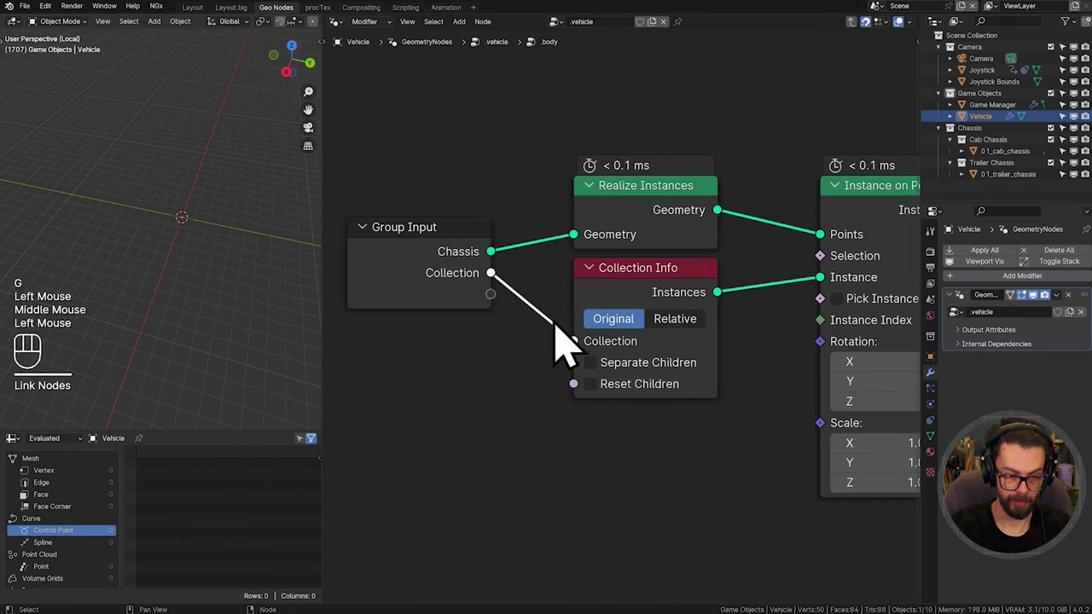
left_click_drag(774, 339, 715, 337)
left_click(797, 321)
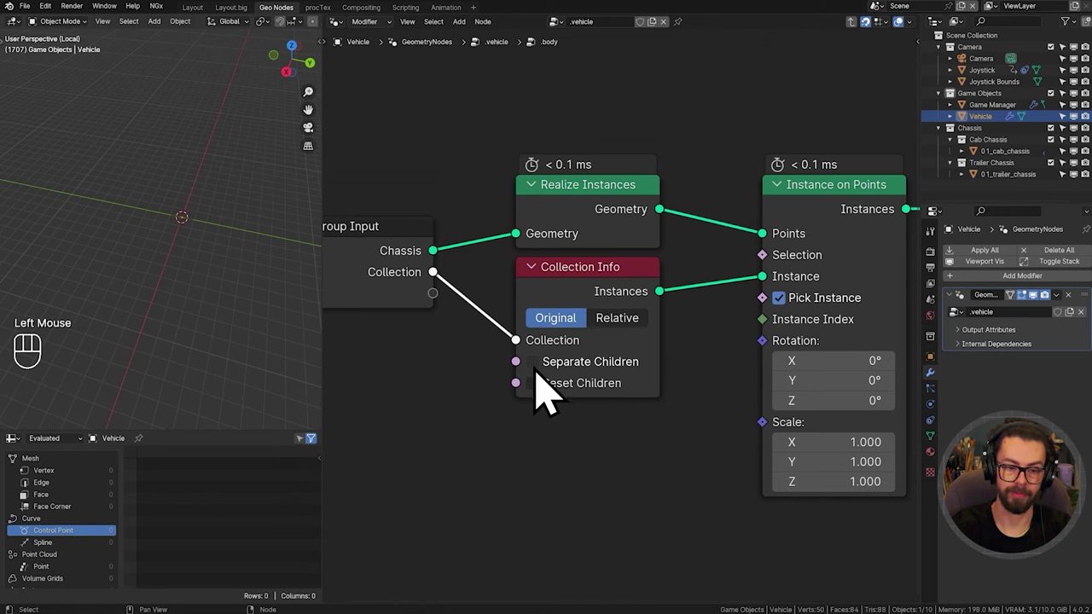
left_click(549, 390)
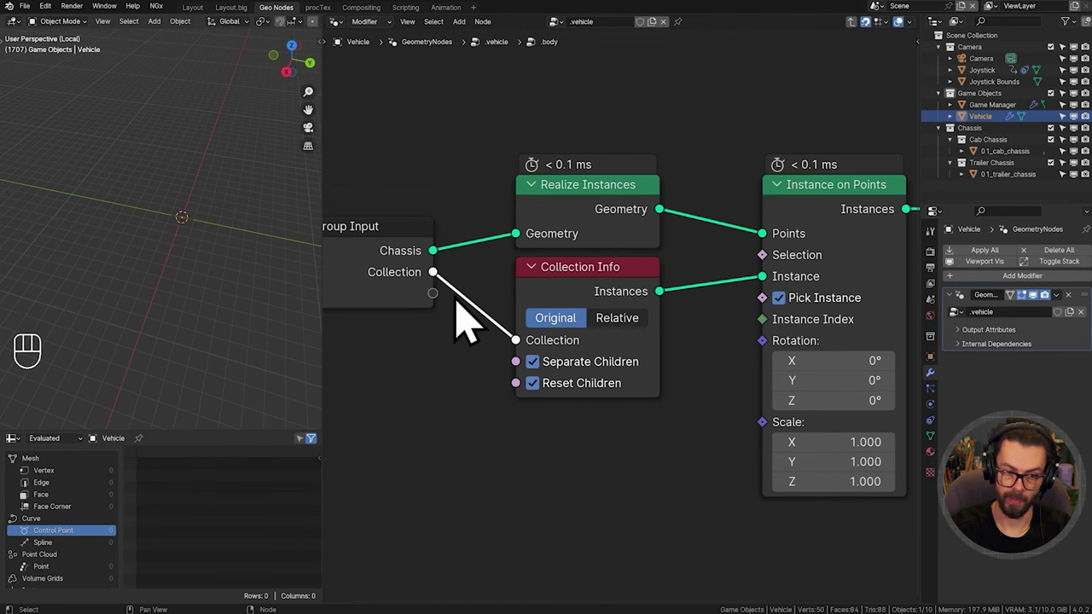
Step: Back in .vehicle, assign the Trailer collection to the .body node so chassis meshes appear
left_click(424, 272)
key("Tab")
scroll("down", 3)
left_click_drag(553, 371, 615, 329)
left_click_drag(715, 307, 569, 324)
middle_click(509, 253)
left_click(492, 234)
left_click(619, 248)
key("x")
left_click_drag(746, 324, 832, 352)
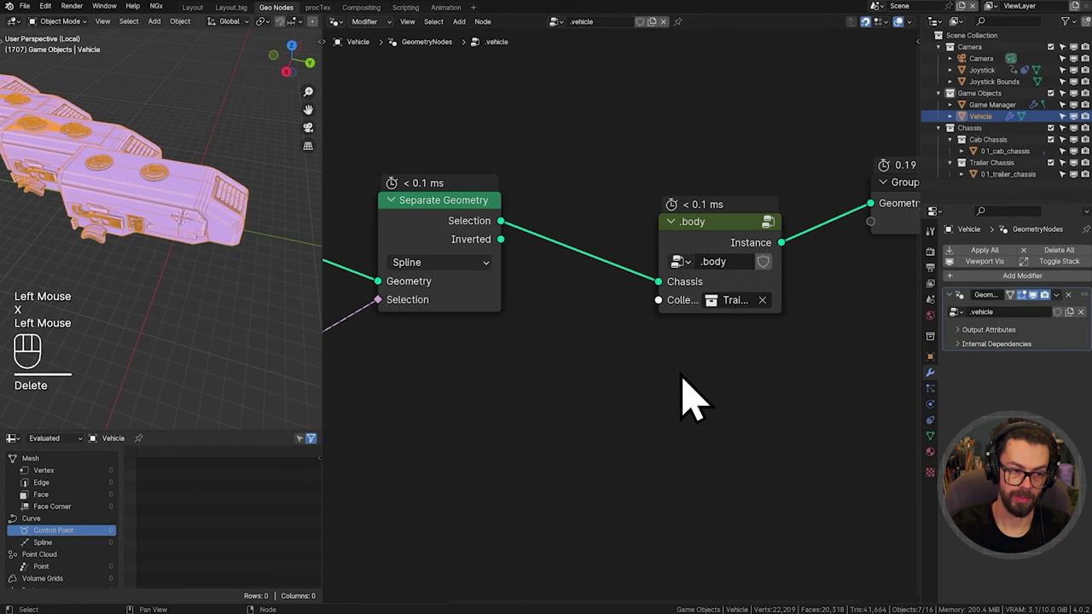
Step: Duplicate .body onto the Inverted splines and give it the Vehicle collection
scroll("down", 3)
left_click_drag(160, 249, 210, 284)
left_click(734, 260)
key("shift+d")
left_click(472, 248)
left_click(497, 266)
left_click_drag(546, 278, 593, 242)
key("x")
left_click_drag(522, 265, 617, 344)
left_click(677, 355)
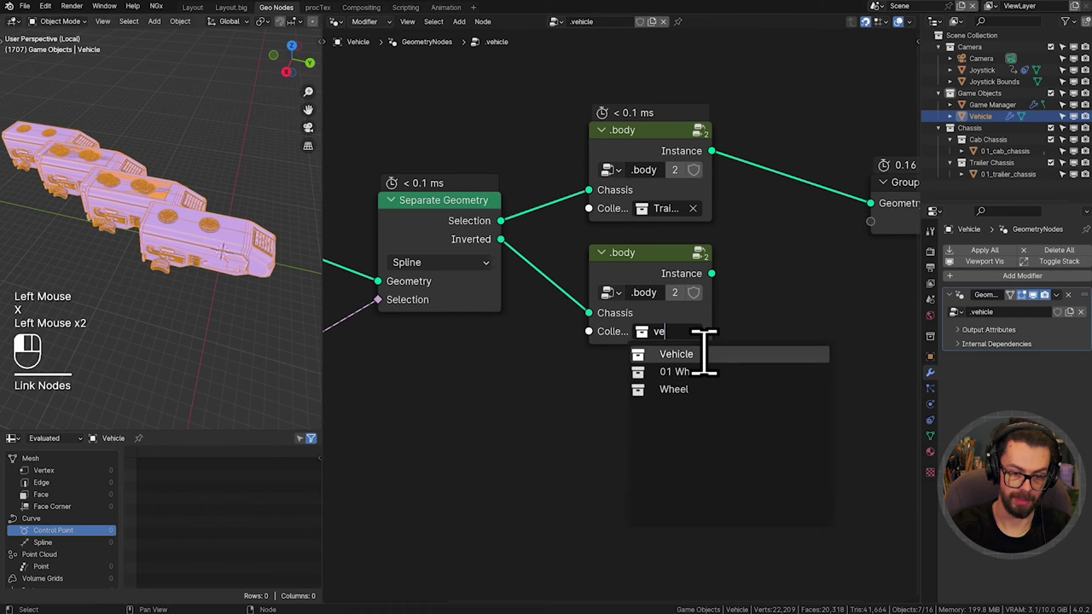
middle_click(806, 339)
Step: Join both .body results with Join Geometry into the Group Output
left_click_drag(616, 292, 624, 240)
middle_click(754, 273)
left_click_drag(736, 170, 772, 278)
key("g")
left_click_drag(199, 265, 243, 255)
scroll("up", 3)
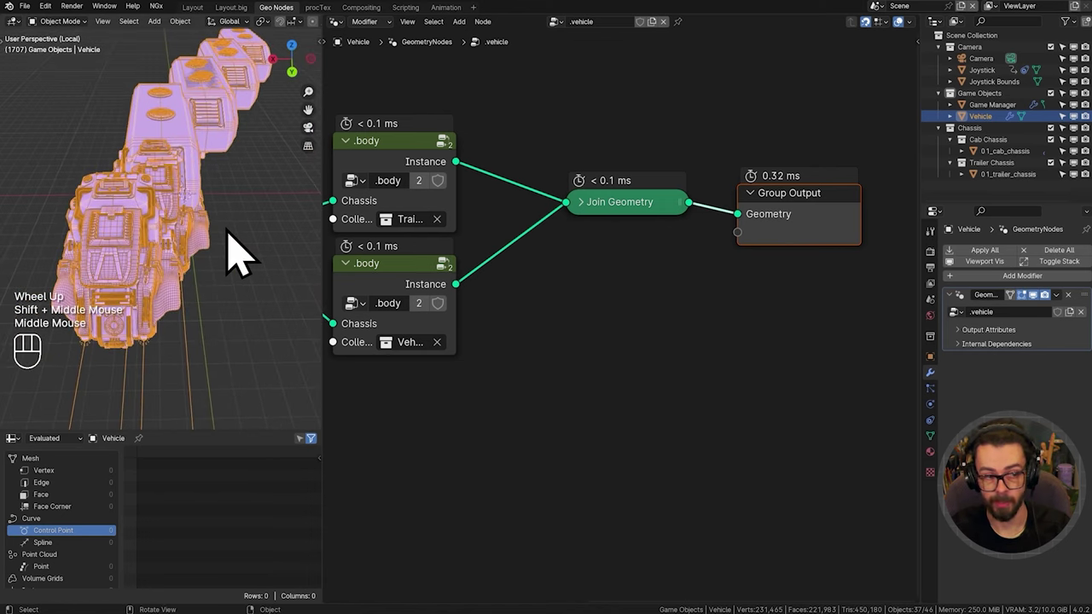
middle_click(579, 222)
left_click(673, 193)
Step: Inside .body, add a new input to the group interface and start renaming it
key("Tab")
left_click(618, 208)
left_click_drag(649, 206, 734, 260)
left_click(624, 320)
left_click_drag(623, 321, 694, 334)
left_click(603, 315)
key("Tab")
key("n")
left_click_drag(704, 126, 747, 127)
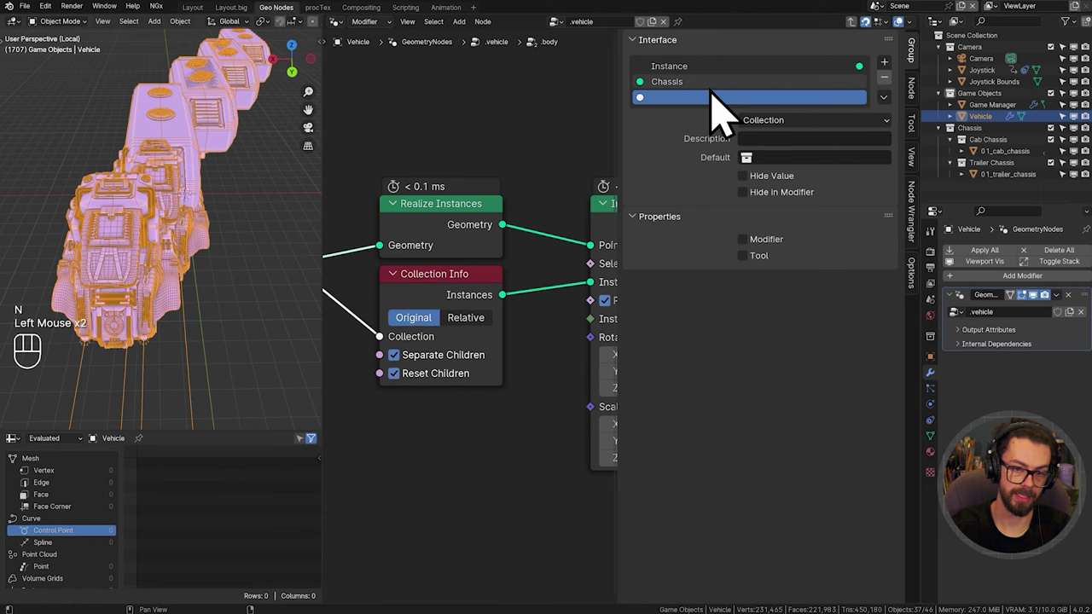
left_click(568, 145)
key("Tab")
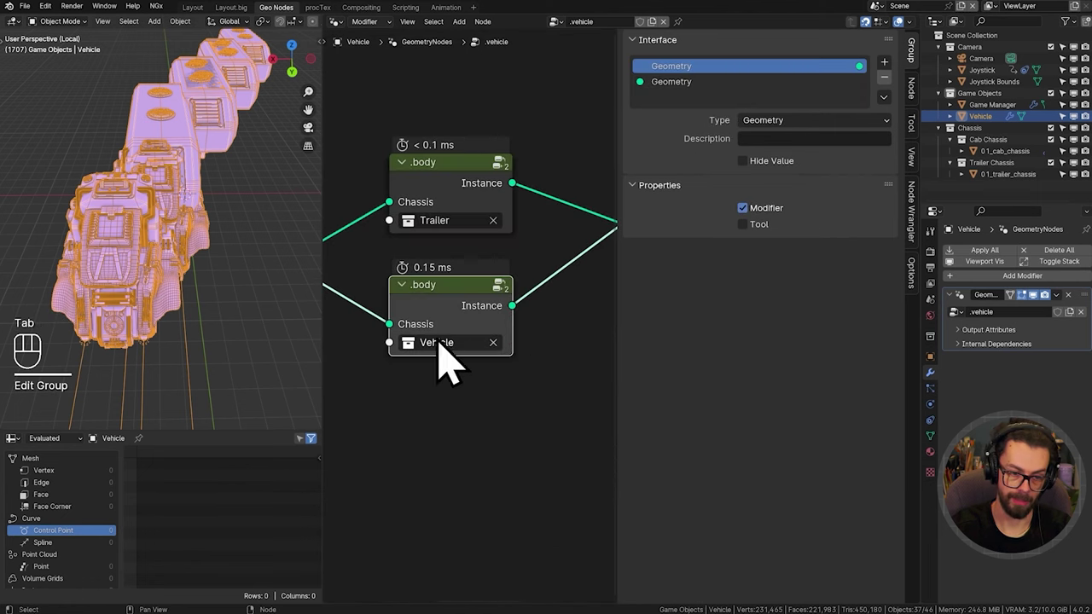
left_click(465, 328)
key("Tab")
middle_click(480, 257)
left_click_drag(491, 249, 773, 270)
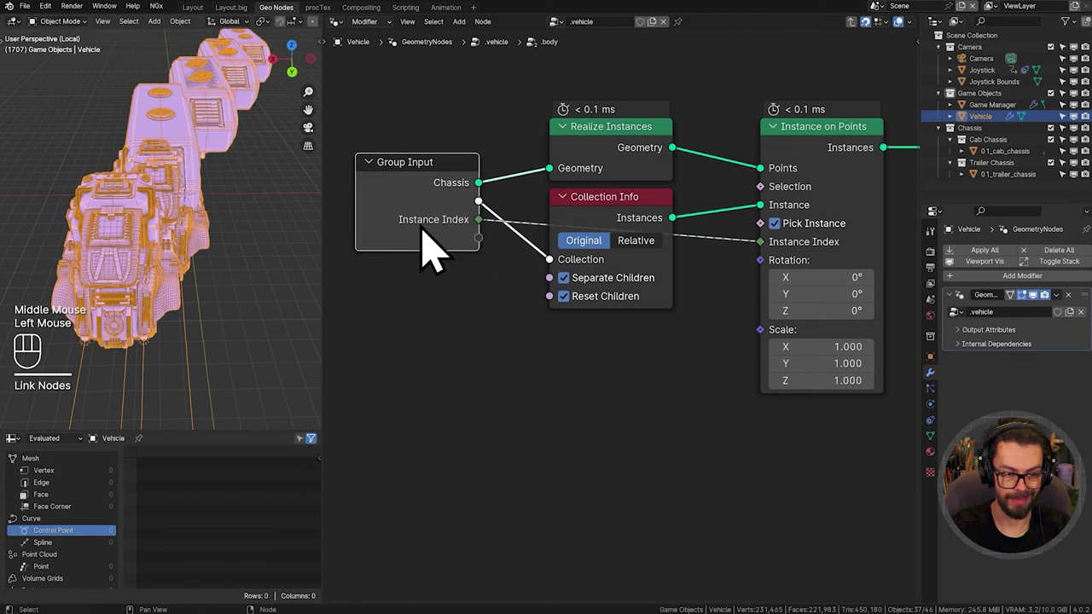
left_click(438, 249)
key("n")
left_click(679, 140)
left_click_drag(679, 140, 768, 149)
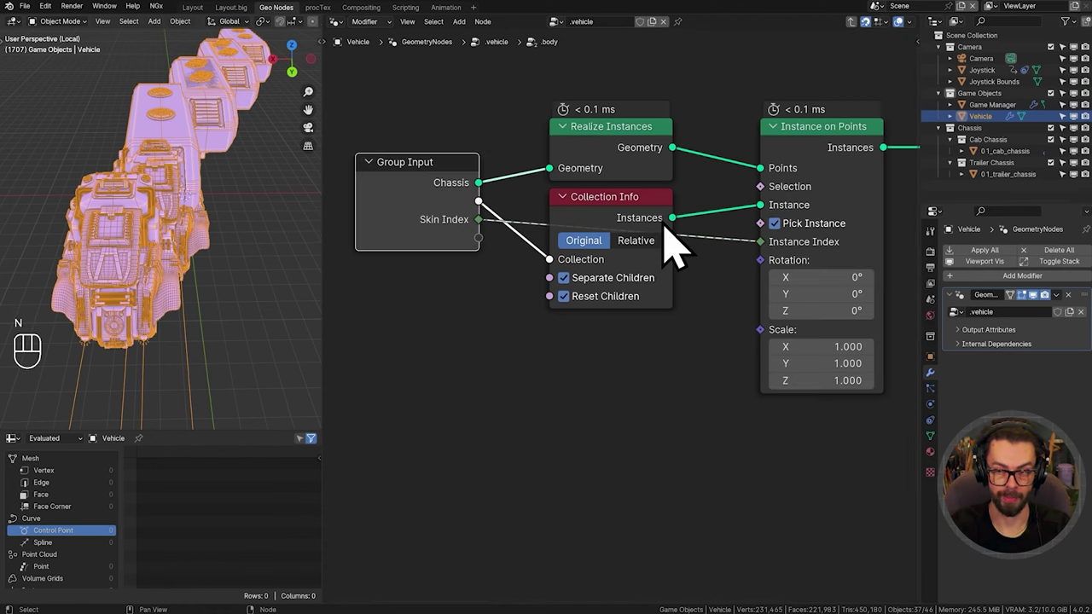
left_click_drag(191, 239, 209, 255)
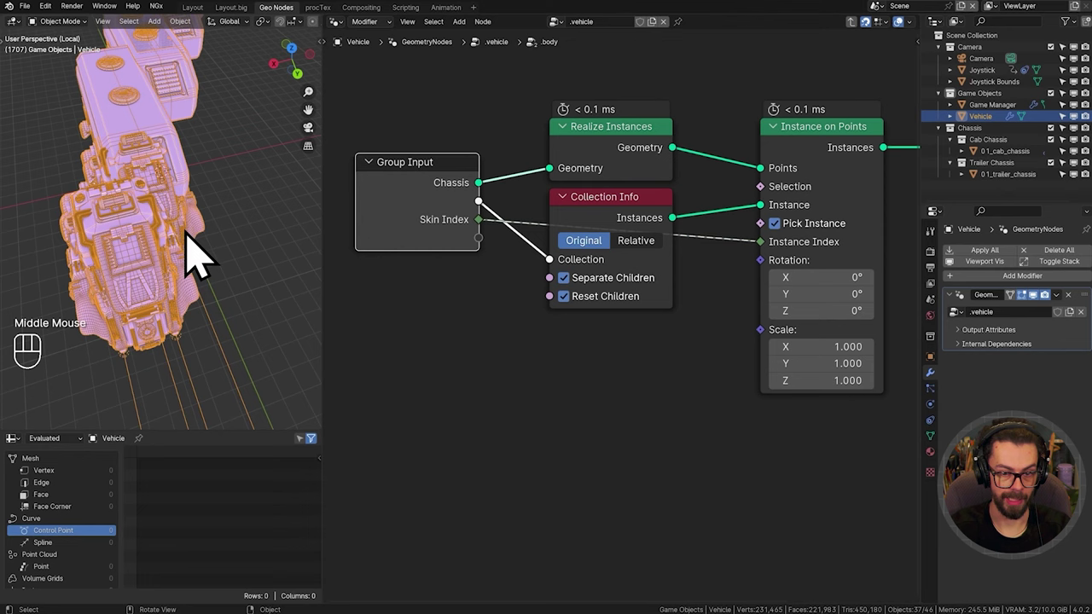
scroll("down", 3)
left_click_drag(188, 227, 197, 278)
left_click_drag(191, 281, 261, 268)
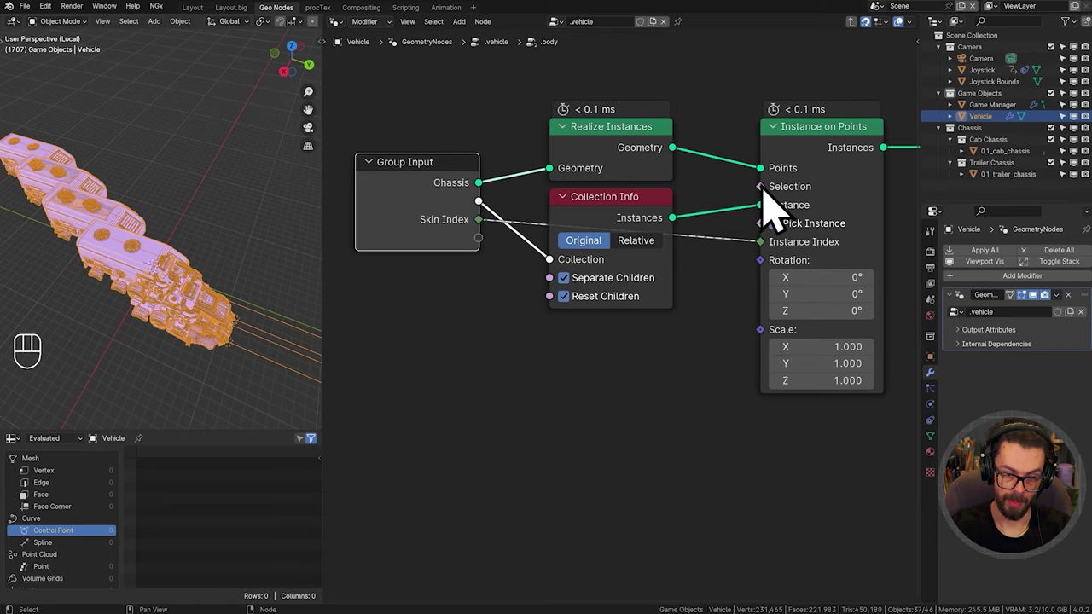
Step: Drive Instance on Points' Selection with Endpoint Selection at End Size 0, keeping only curve start points
middle_click(778, 212)
left_click(700, 215)
key("shift+a")
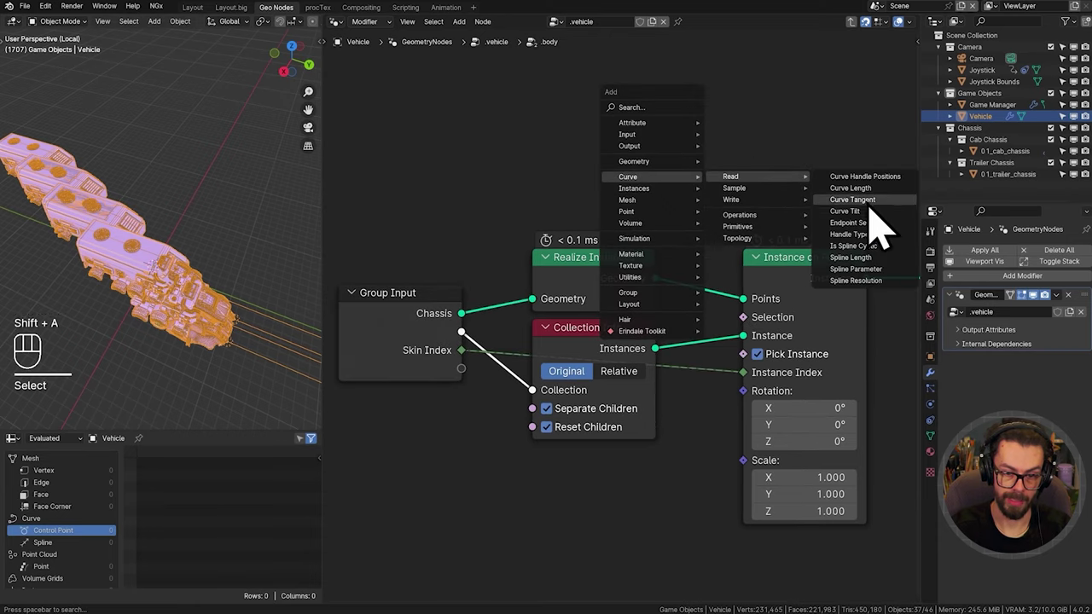
left_click(643, 185)
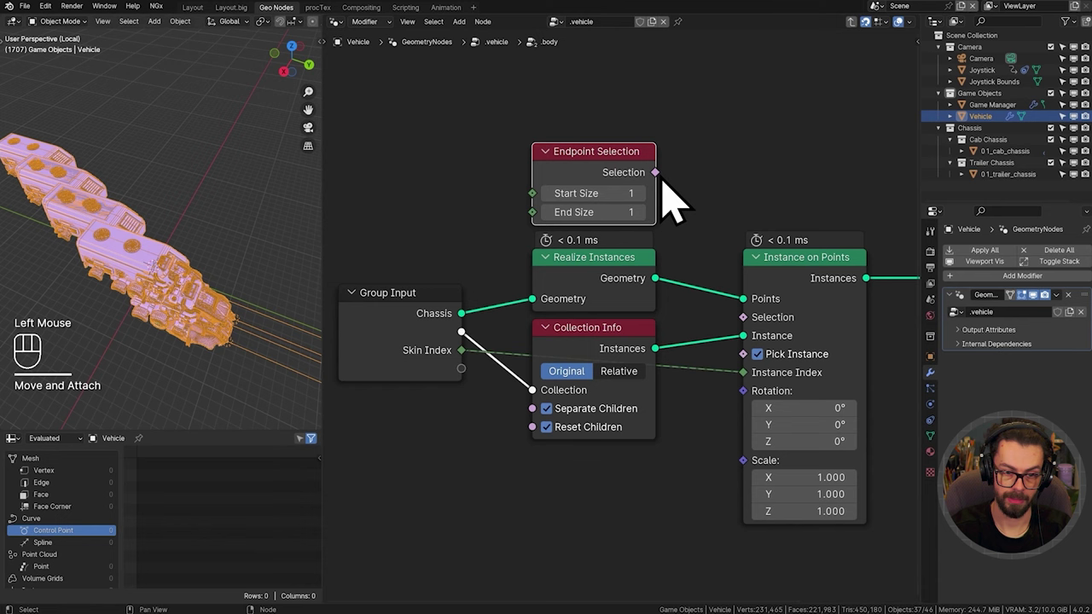
left_click_drag(675, 202, 746, 339)
scroll("up", 3)
scroll("up", 3)
left_click(719, 176)
scroll("up", 3)
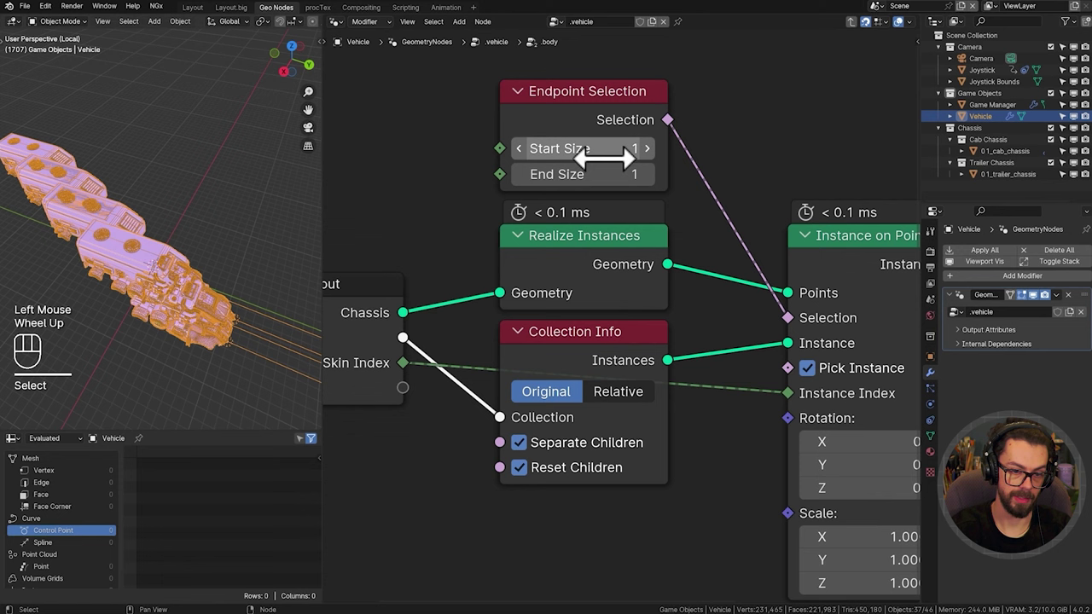
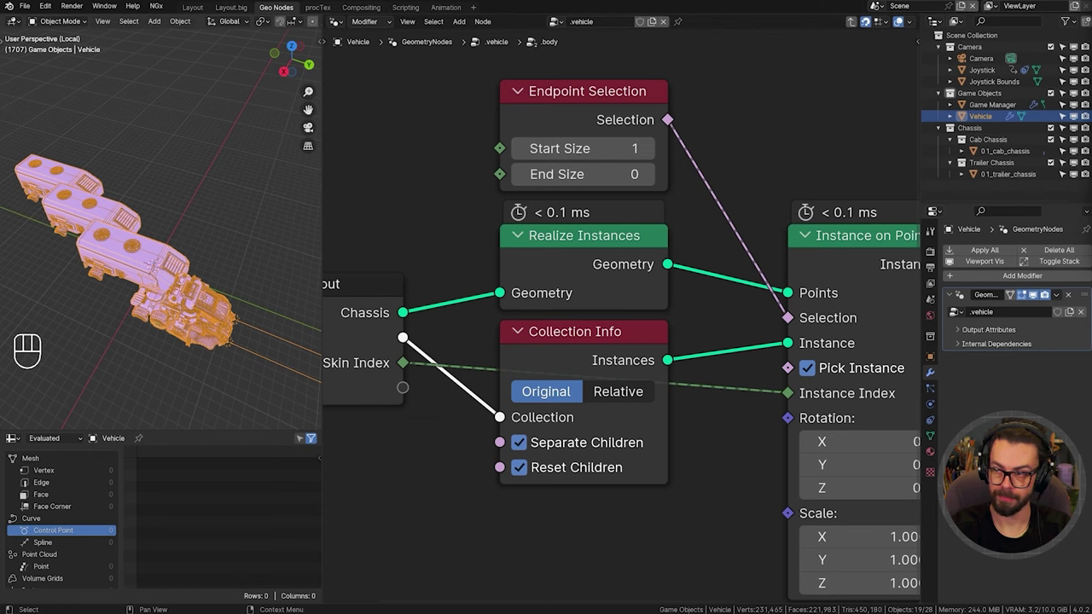
scroll("up", 3)
scroll("down", 3)
middle_click(734, 415)
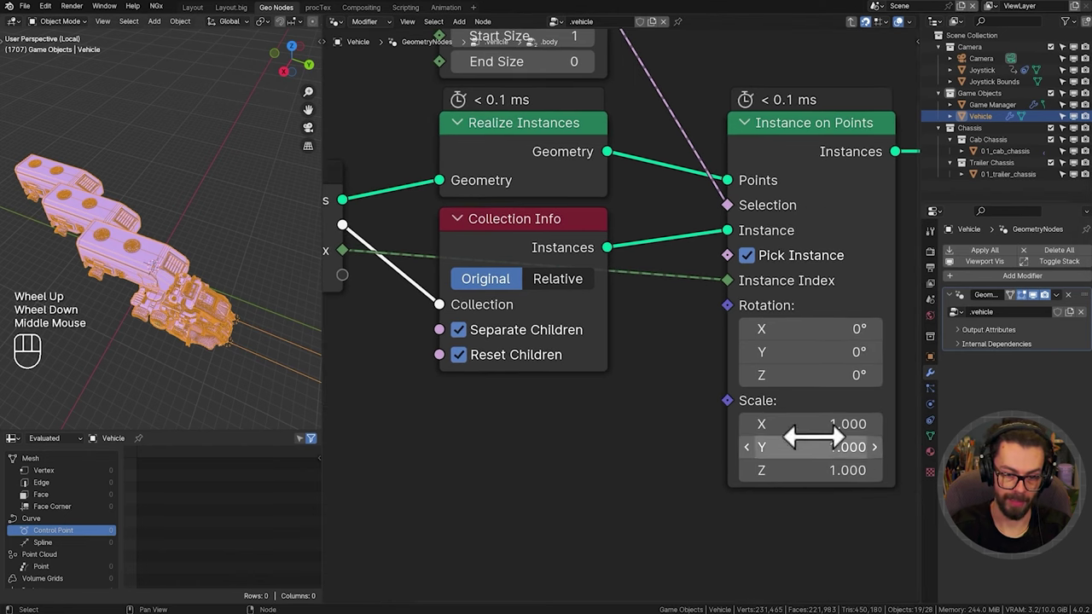
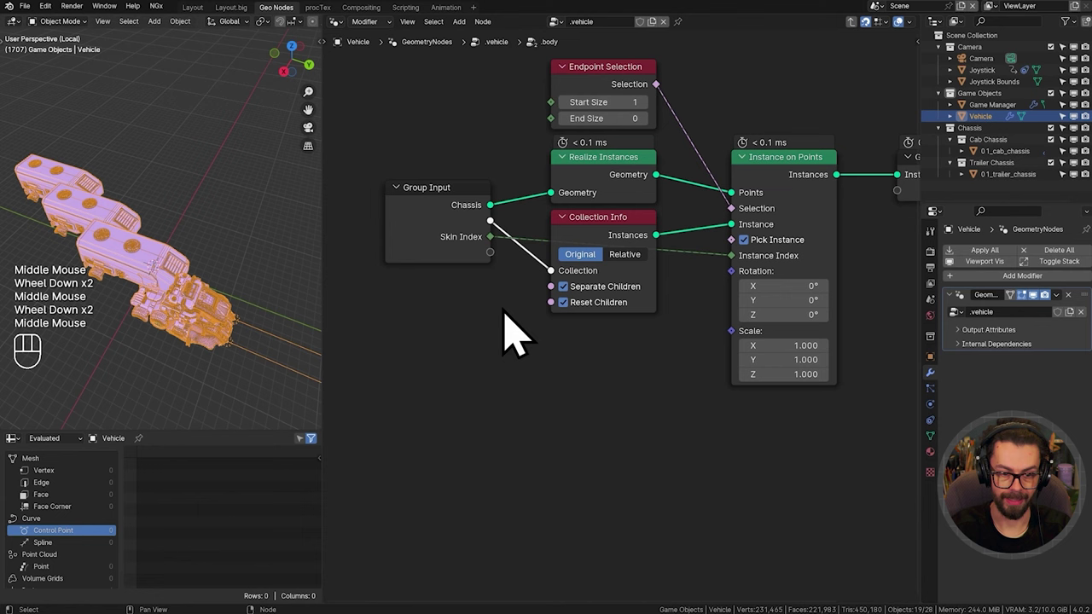
middle_click(576, 394)
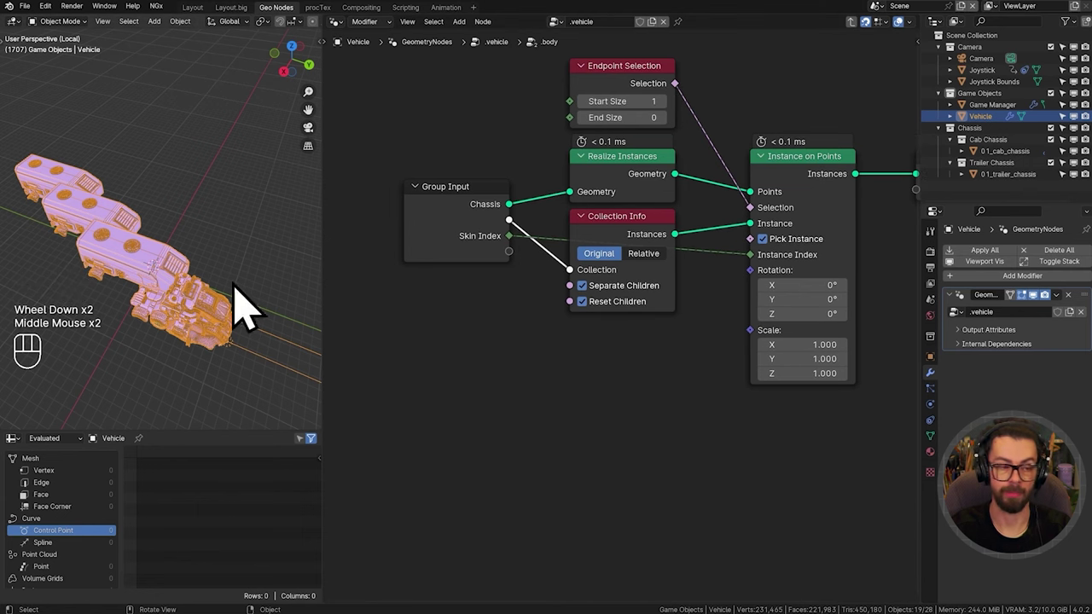
left_click_drag(114, 307, 150, 349)
left_click_drag(140, 290, 202, 290)
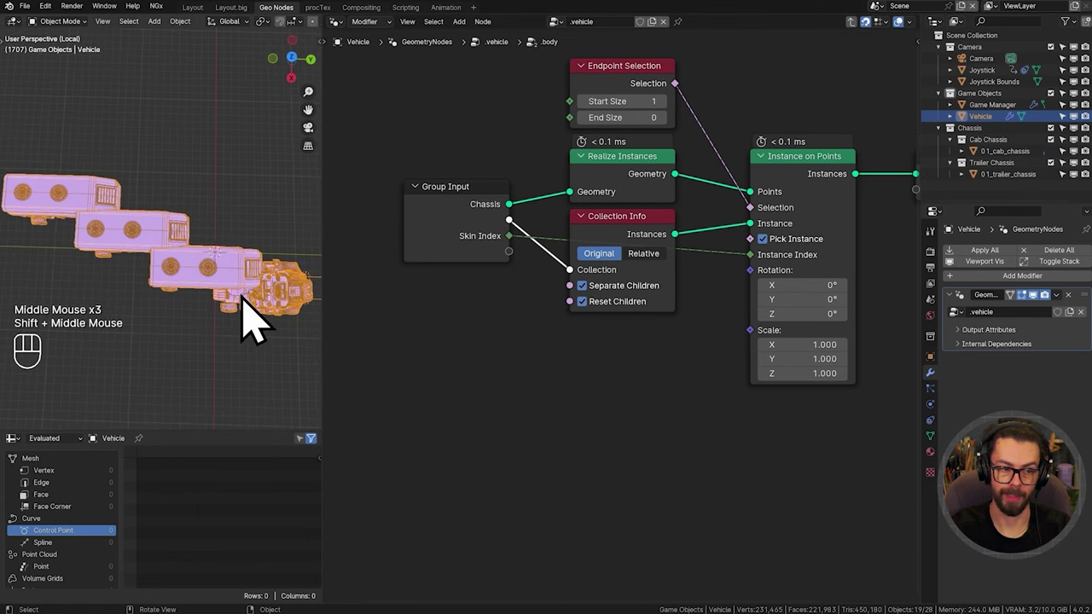
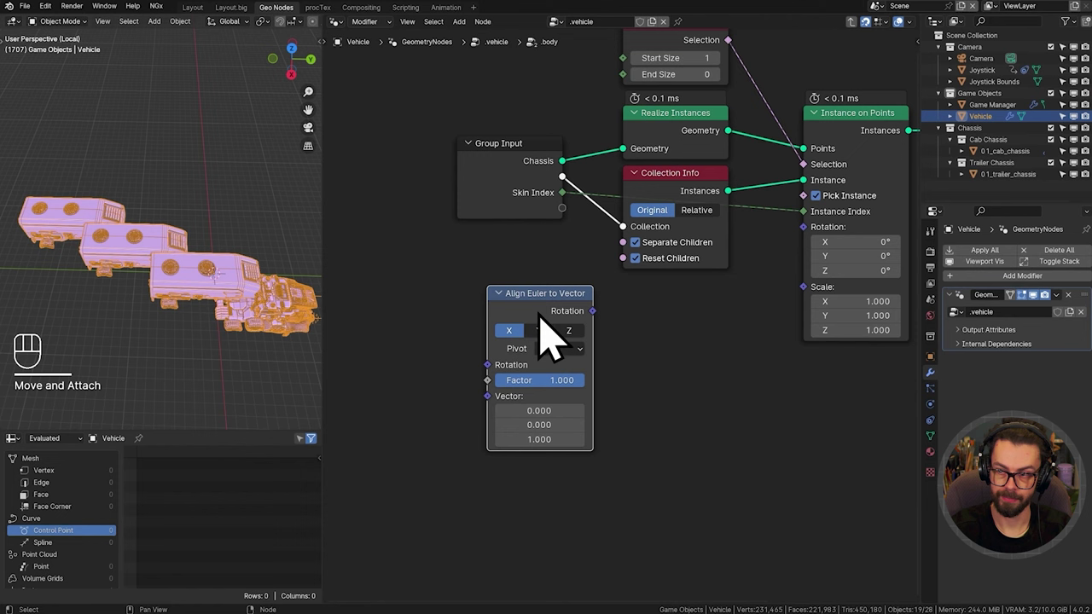
Step: Chain two Align Euler to Vector nodes into the instance Rotation, the first aligning Y, the second muted
key("shift+d")
middle_click(635, 347)
scroll("up", 3)
left_click_drag(636, 308, 677, 365)
scroll("up", 3)
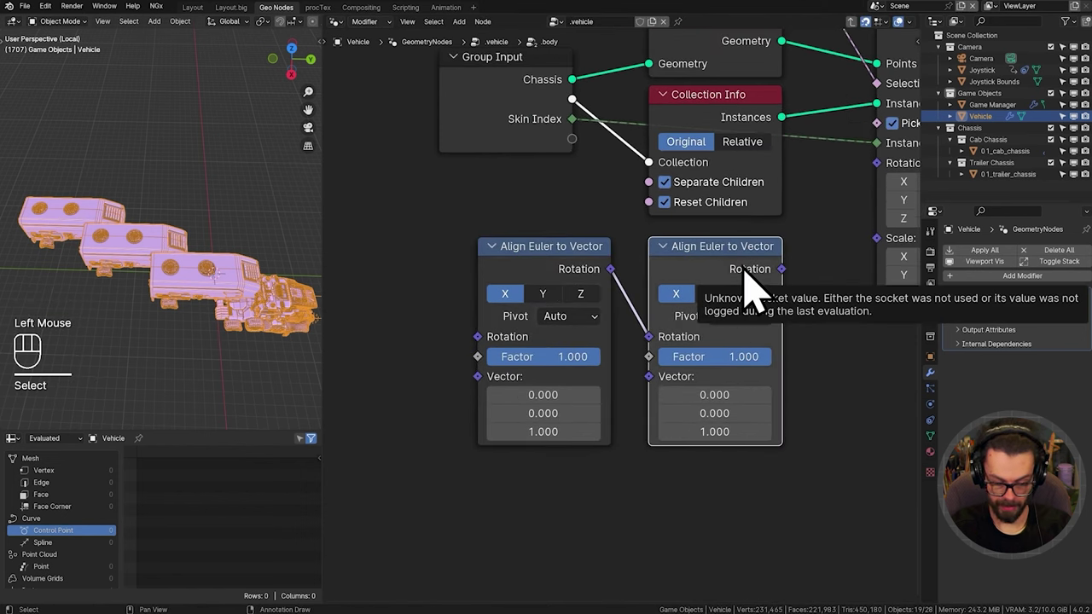
key("m")
middle_click(814, 306)
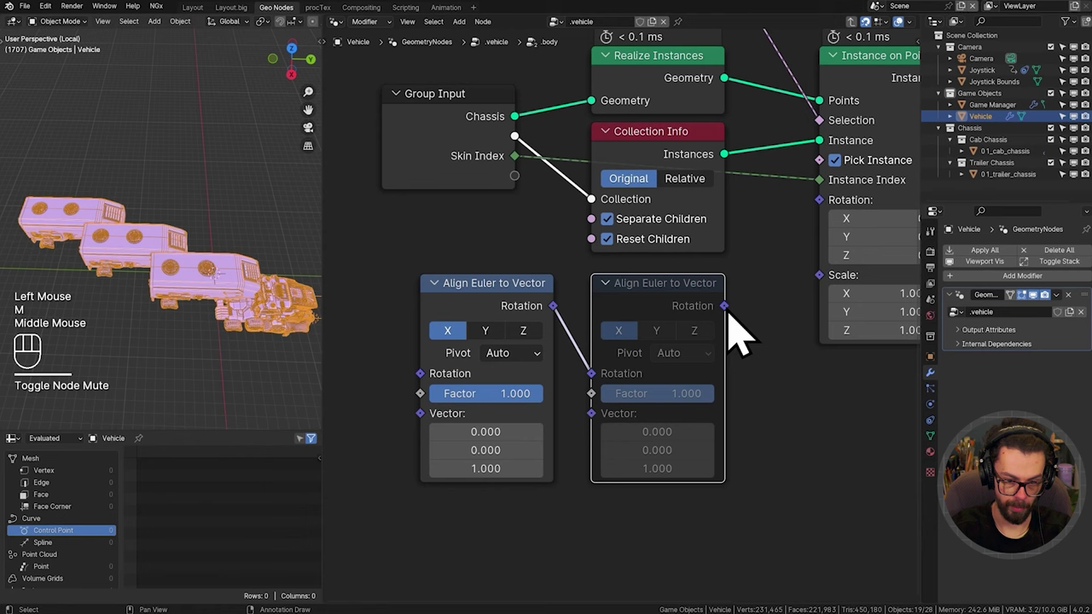
left_click_drag(742, 333, 837, 224)
middle_click(795, 297)
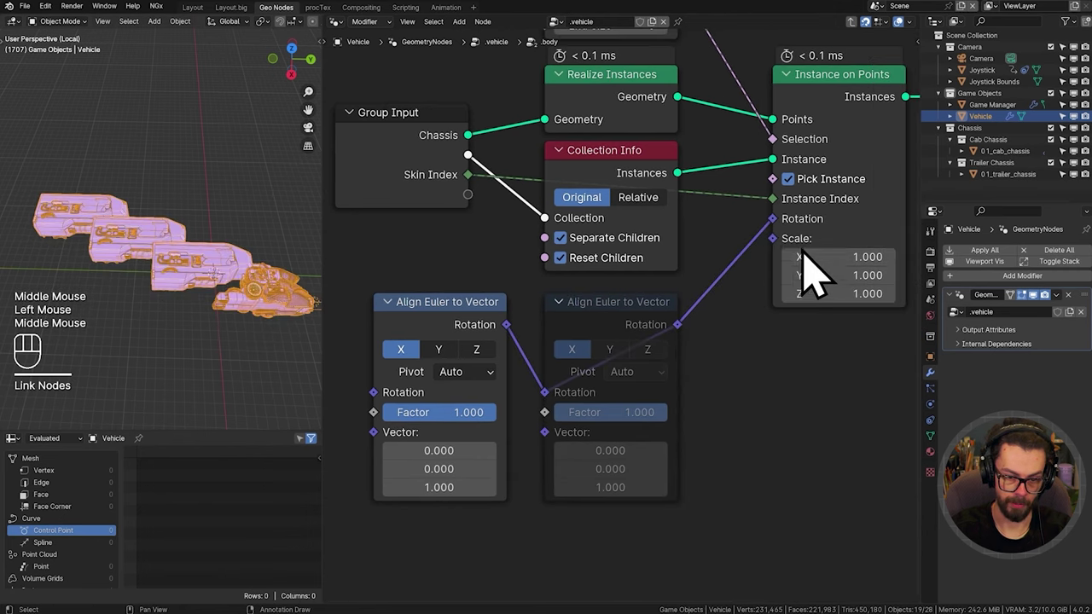
middle_click(609, 343)
middle_click(677, 355)
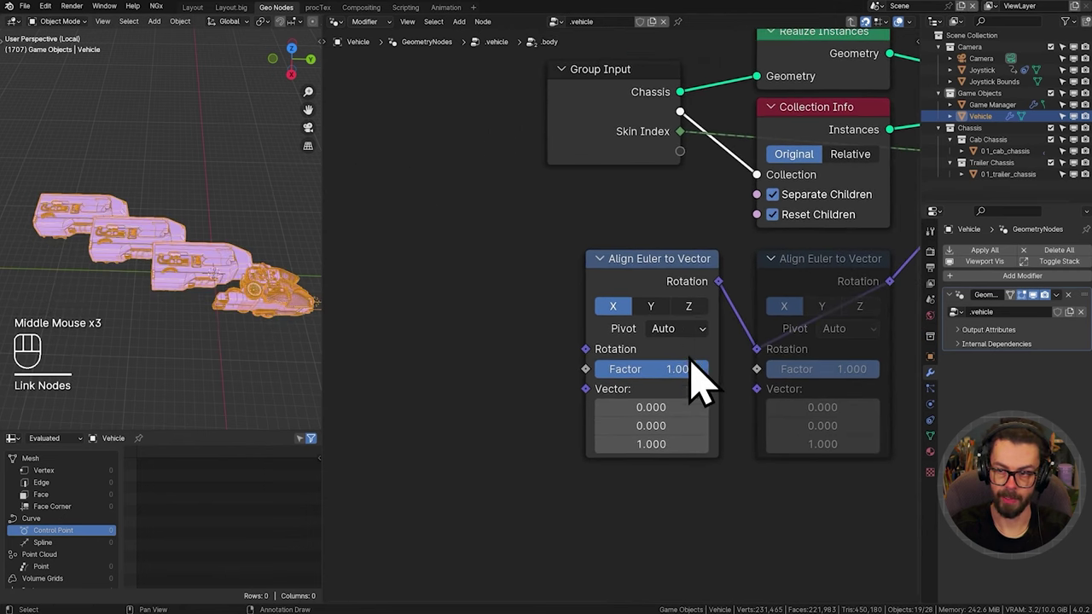
left_click(668, 332)
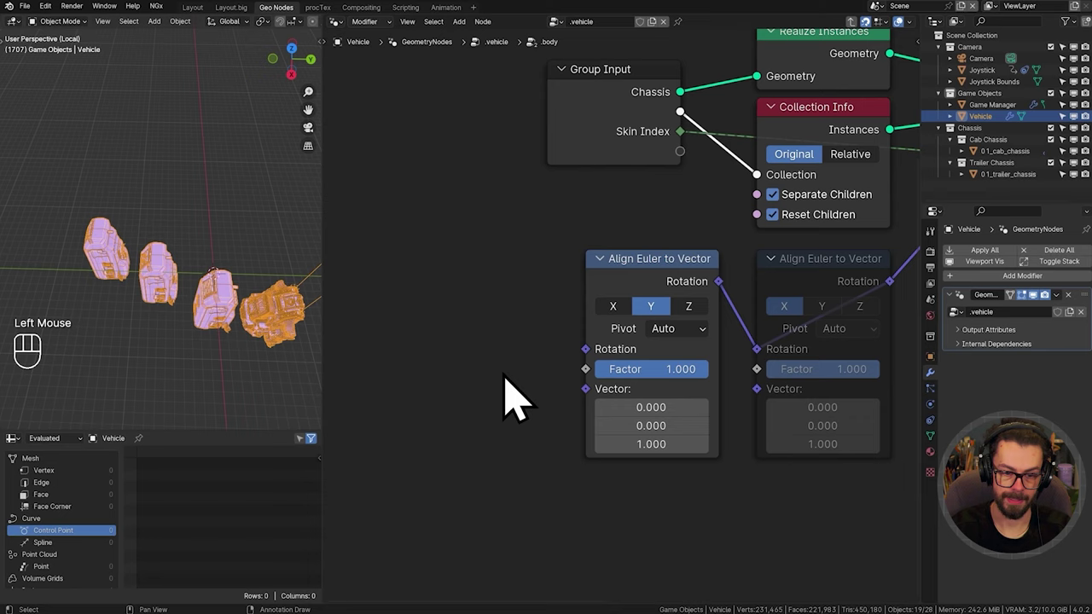
middle_click(519, 400)
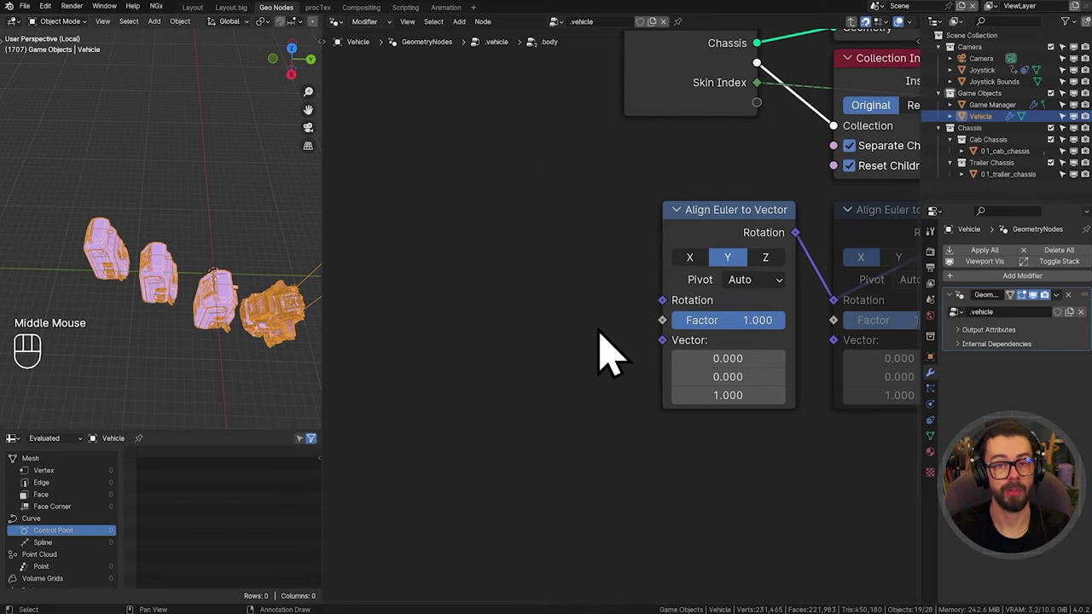
Step: Add Curve Tangent scaled by -1 and feed it into the first Align Euler to Vector
key("shift+a")
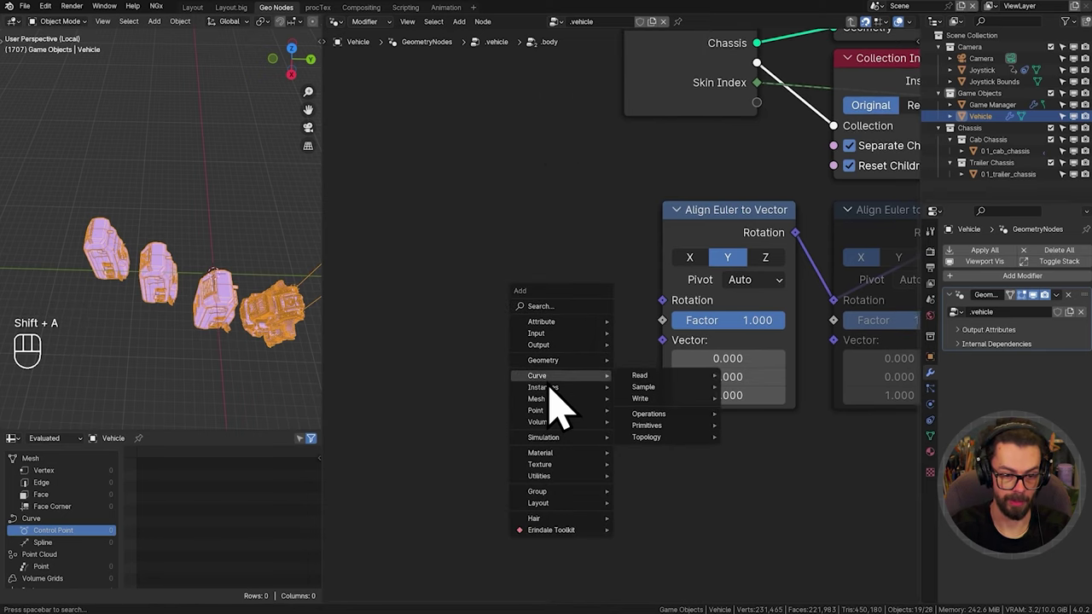
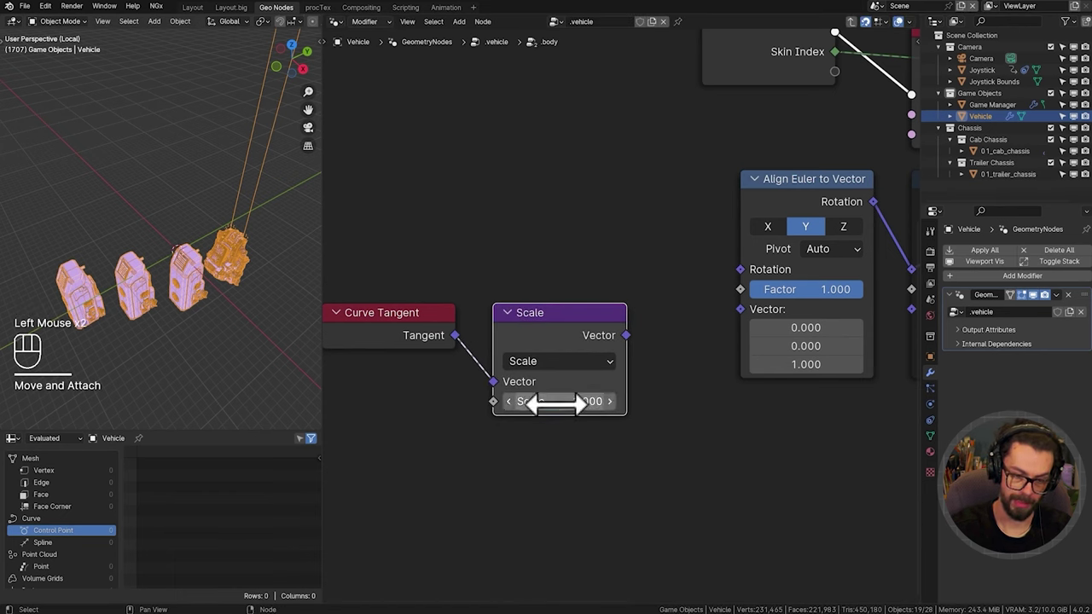
left_click_drag(648, 359, 763, 338)
left_click(645, 484)
key("g")
middle_click(158, 273)
scroll("up", 3)
left_click_drag(198, 321, 138, 297)
left_click_drag(144, 307, 115, 294)
scroll("up", 3)
left_click(167, 339)
left_click_drag(164, 343, 195, 352)
left_click_drag(187, 336, 259, 322)
left_click_drag(204, 309, 231, 287)
Step: Set the second Align Euler to Vector to align Z with pivot Y
scroll("down", 3)
left_click_drag(169, 307, 236, 317)
left_click_drag(179, 305, 192, 333)
left_click_drag(200, 308, 206, 318)
left_click_drag(178, 323, 226, 297)
scroll("down", 3)
middle_click(648, 265)
middle_click(680, 305)
left_click(772, 244)
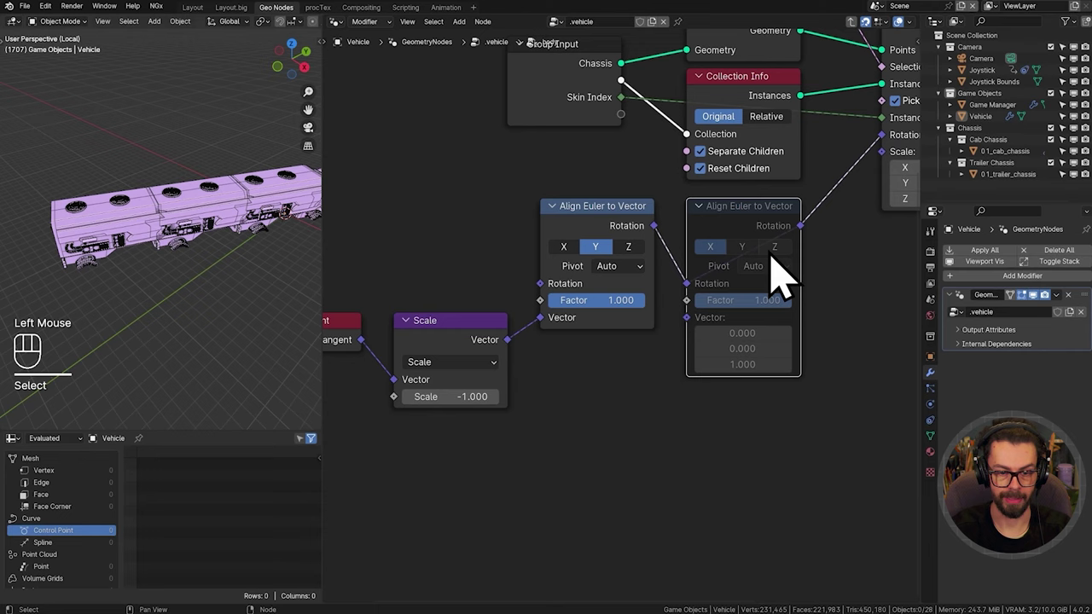
key("m")
middle_click(753, 288)
left_click(732, 276)
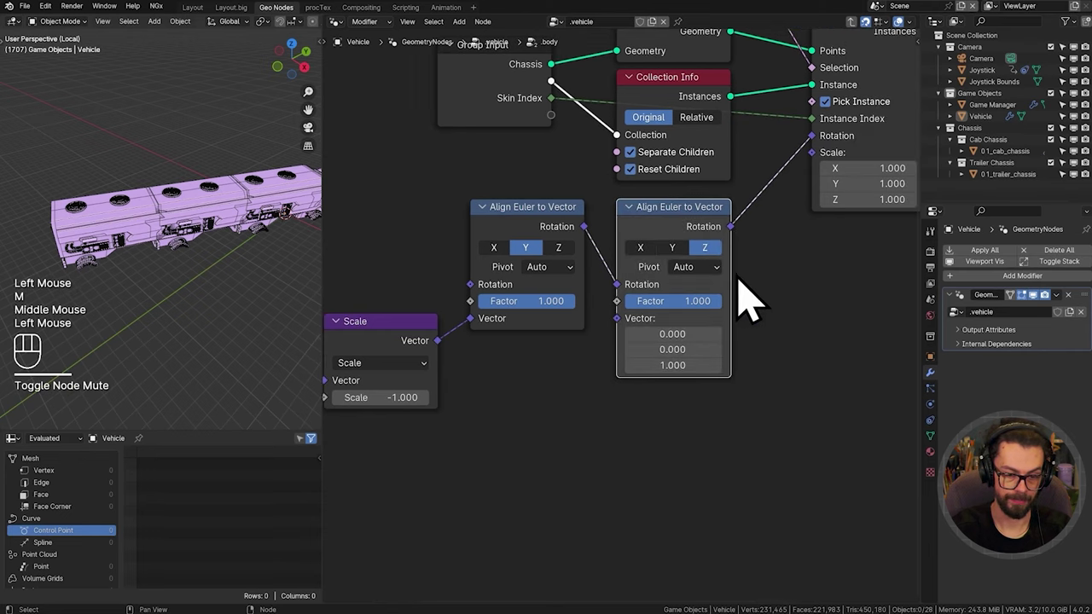
left_click_drag(714, 293, 710, 344)
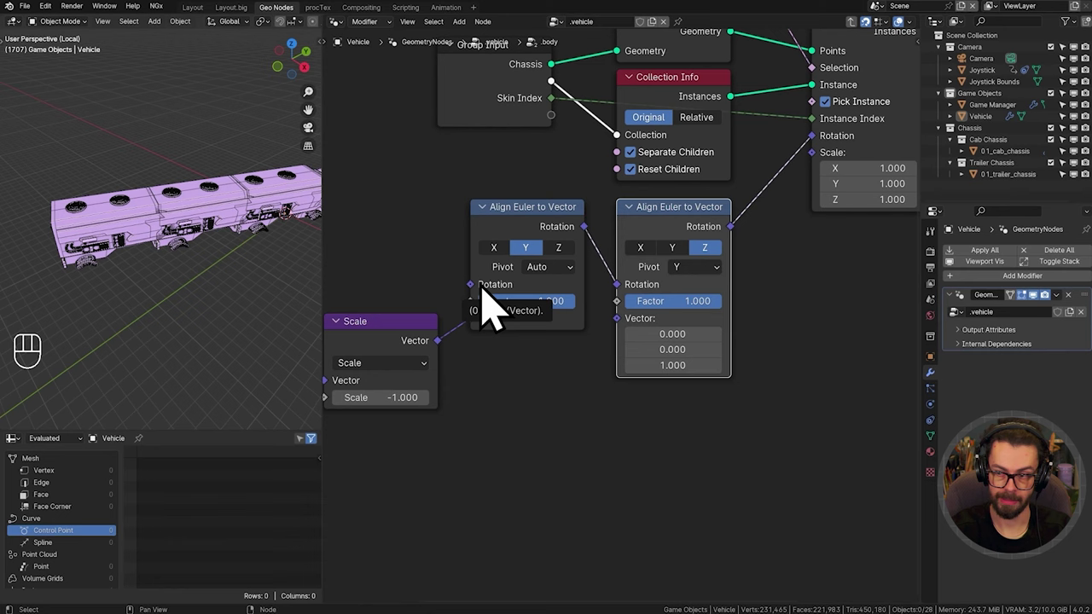
Step: Check the vehicle in the viewport, mute the second alignment node and save the file
scroll("up", 3)
middle_click(580, 409)
left_click_drag(260, 308, 194, 306)
left_click_drag(237, 294, 105, 276)
left_click_drag(176, 304, 127, 281)
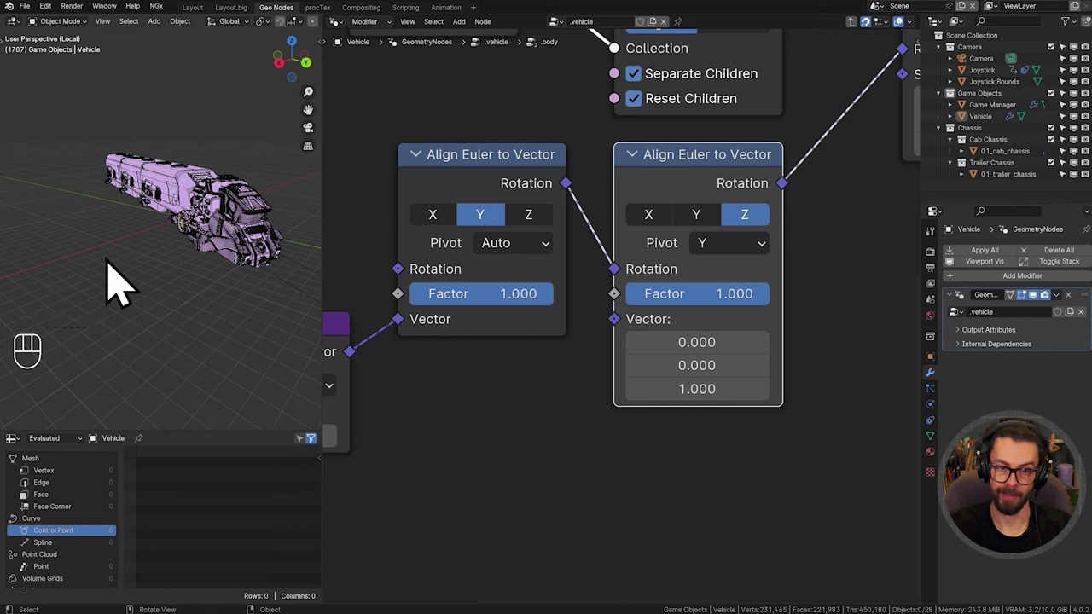
left_click(689, 211)
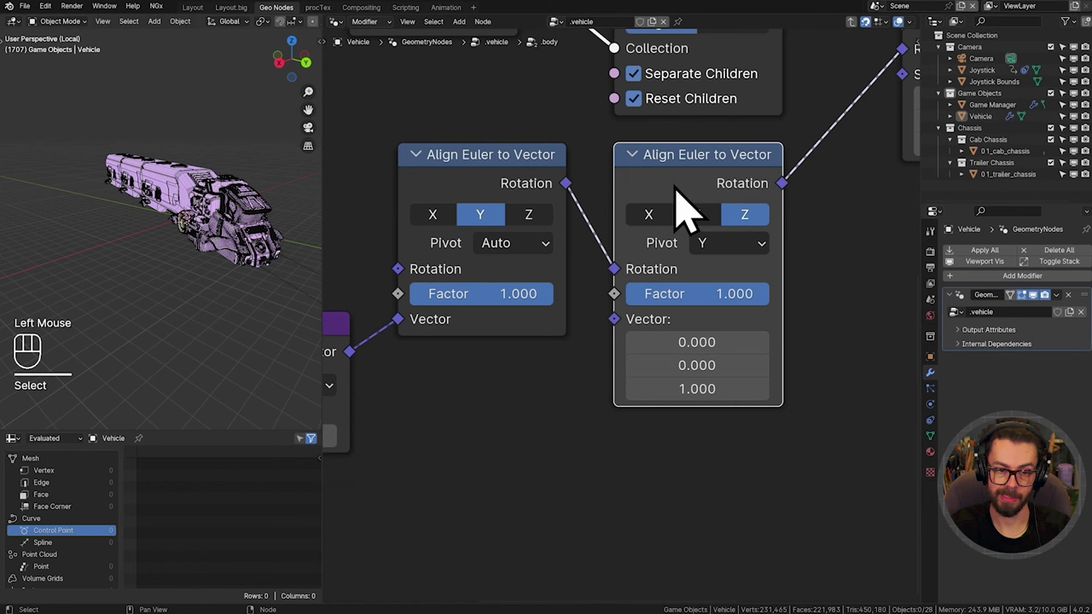
key("m")
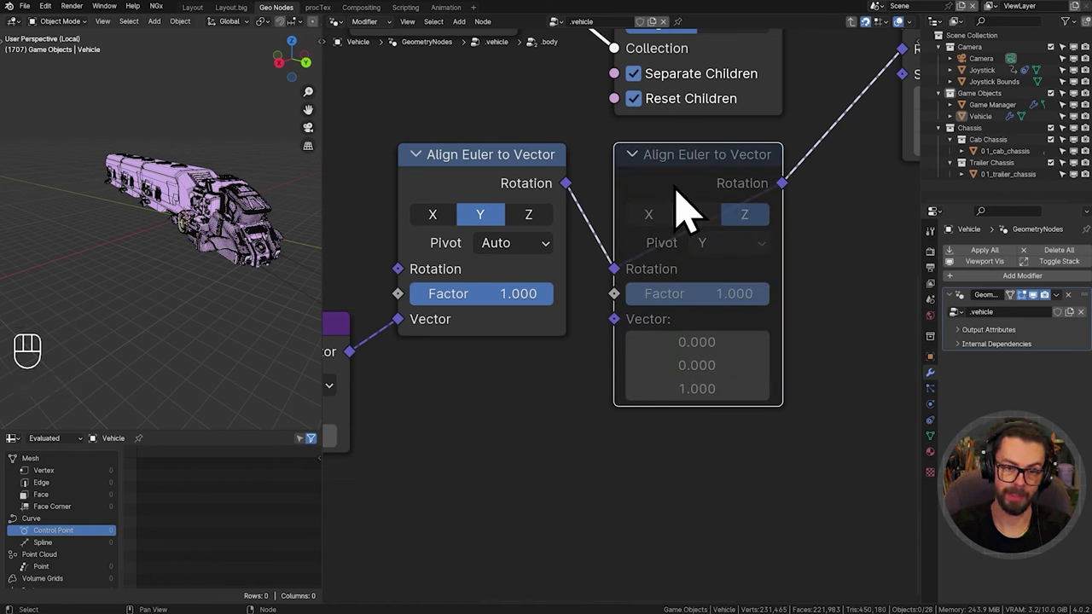
left_click(863, 248)
key("ctrl+s")
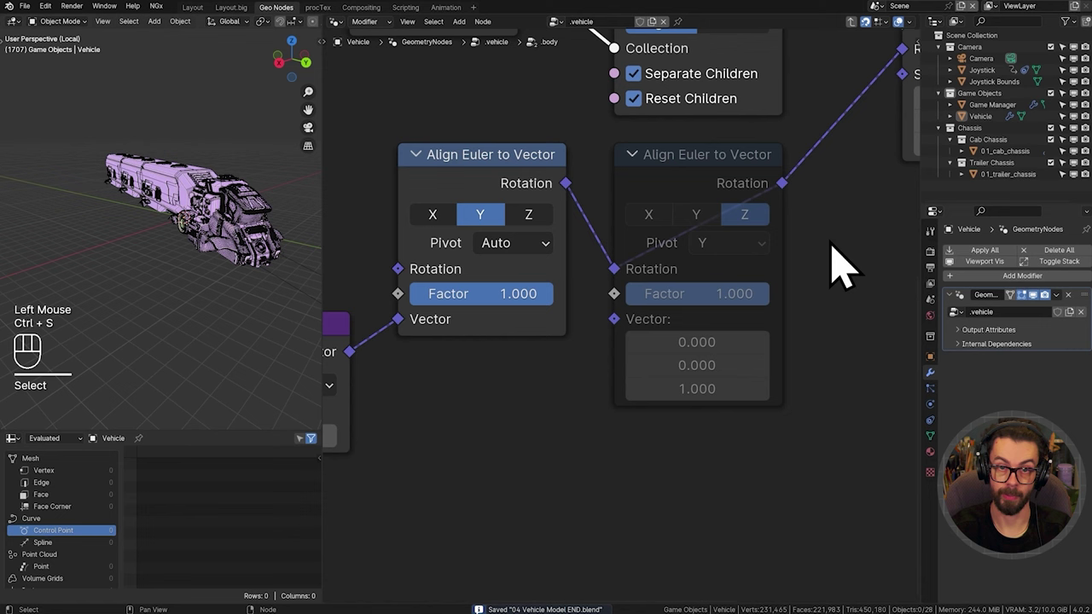
Step: Leave the .body group and reframe the .vehicle node tree
scroll("down", 3)
middle_click(594, 318)
scroll("down", 3)
left_click_drag(651, 293, 560, 297)
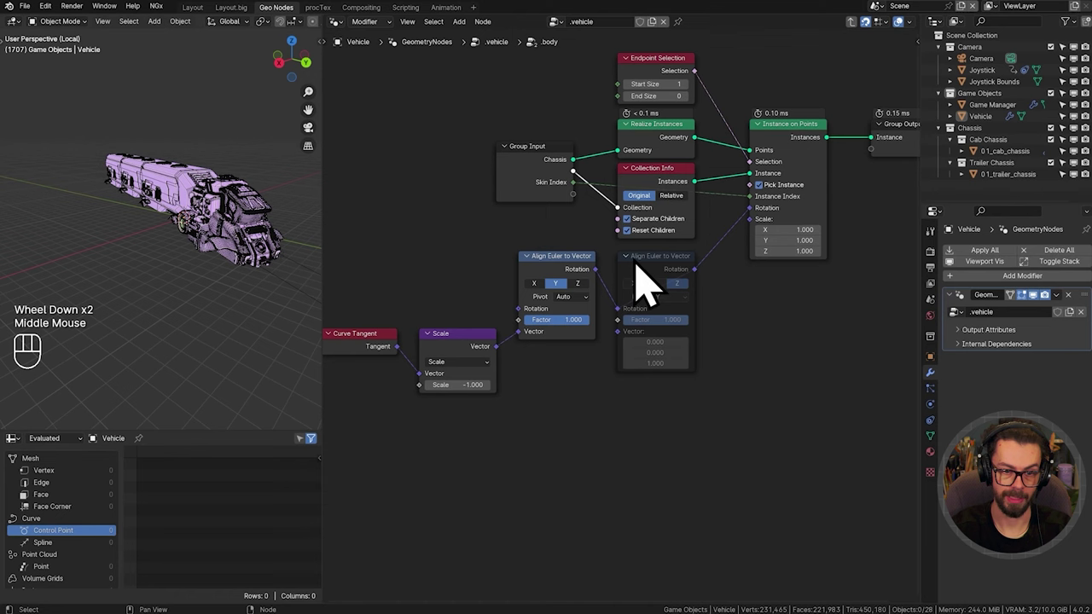
left_click_drag(249, 241, 300, 255)
left_click_drag(155, 259, 240, 265)
scroll("down", 3)
middle_click(198, 263)
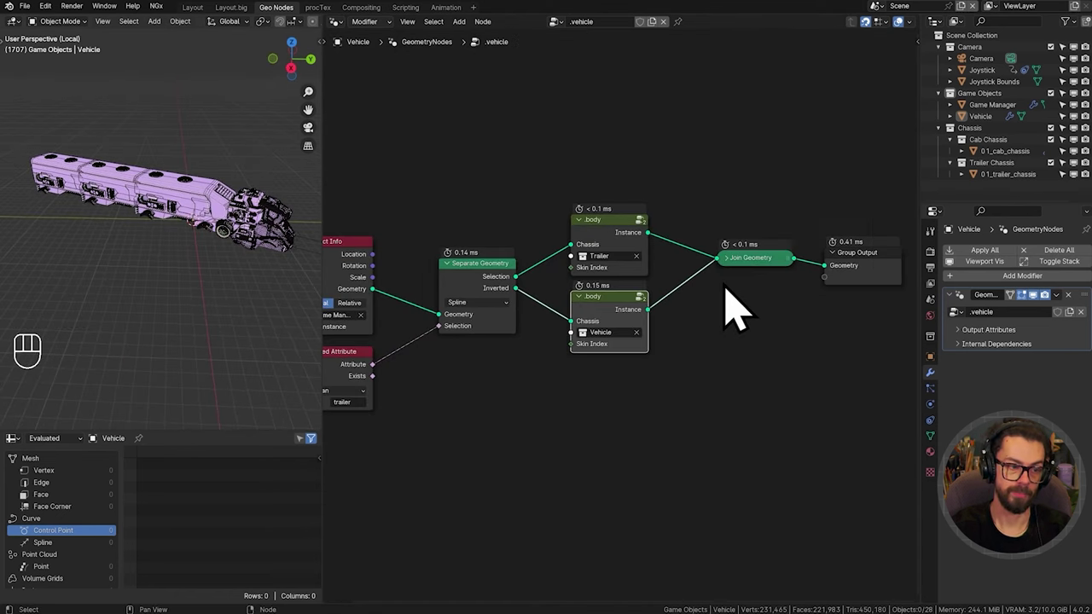
middle_click(717, 320)
scroll("up", 3)
Step: Duplicate a .body node for the Trailer Tow Hitch and place it above the trailer one
left_click(647, 280)
middle_click(662, 295)
middle_click(671, 244)
left_click(631, 201)
middle_click(644, 223)
key("ctrl+shift+d")
left_click_drag(635, 249, 689, 324)
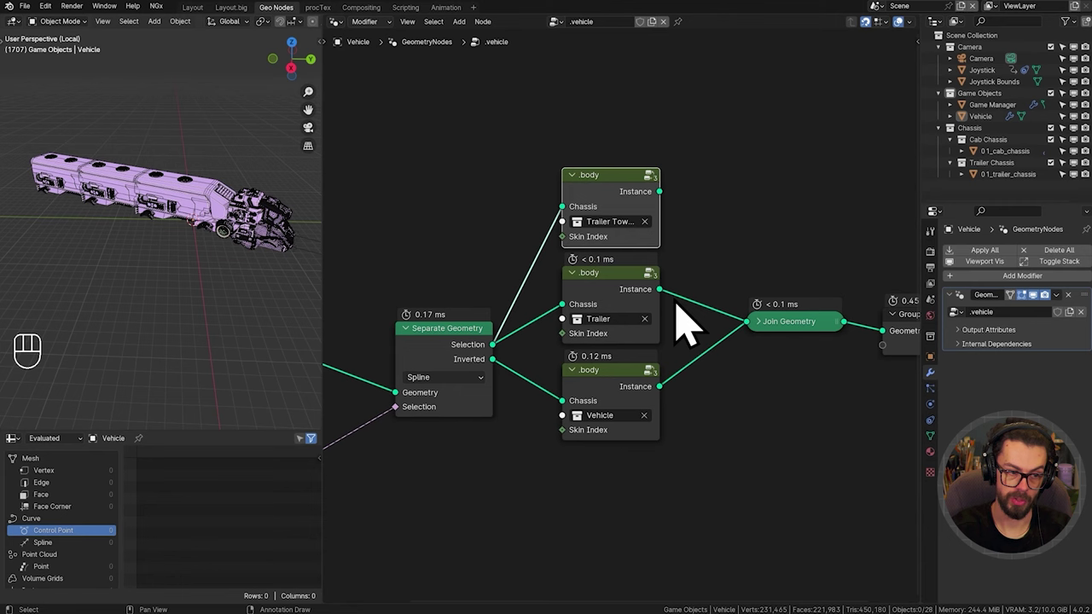
Step: Switch to the Art scene and enable the Trailer Tow Hitch collection there
left_click(890, 29)
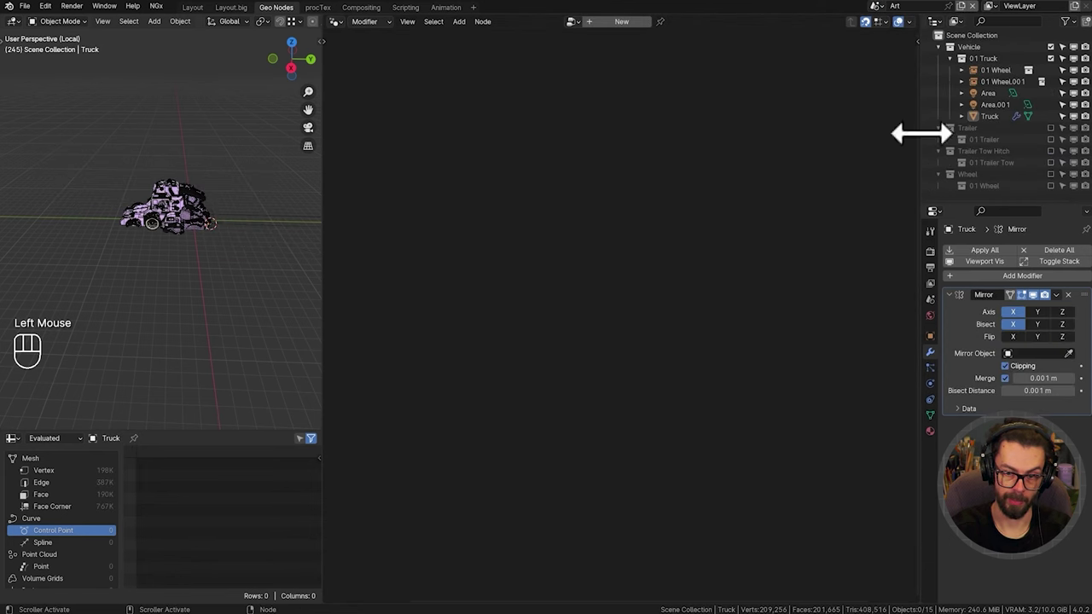
left_click(1066, 177)
scroll("up", 3)
left_click_drag(104, 250, 176, 267)
scroll("up", 3)
left_click_drag(145, 254, 192, 243)
left_click_drag(105, 268, 306, 236)
left_click_drag(254, 253, 150, 266)
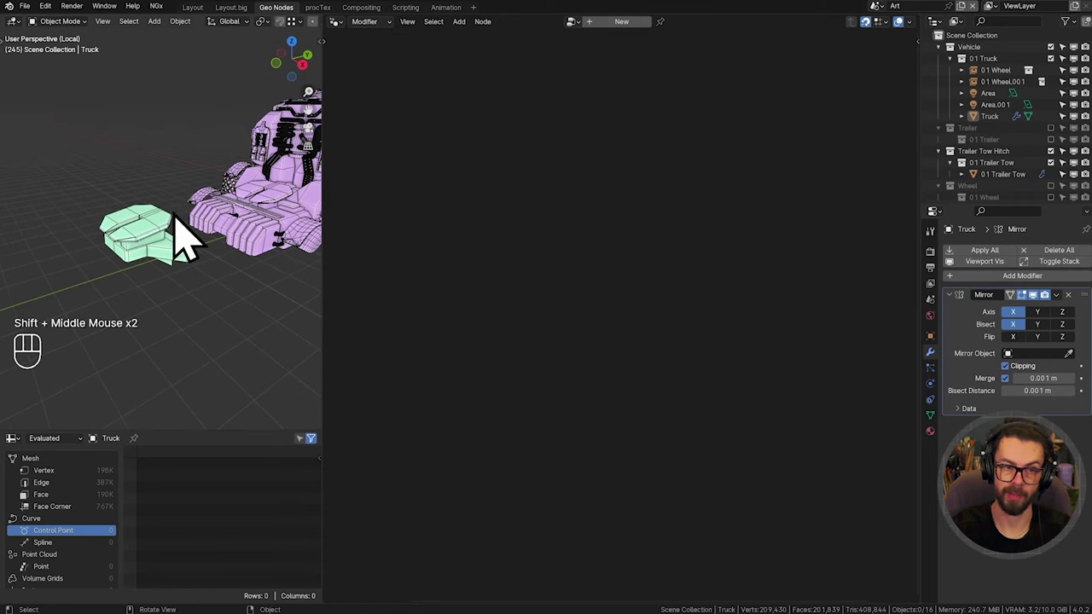
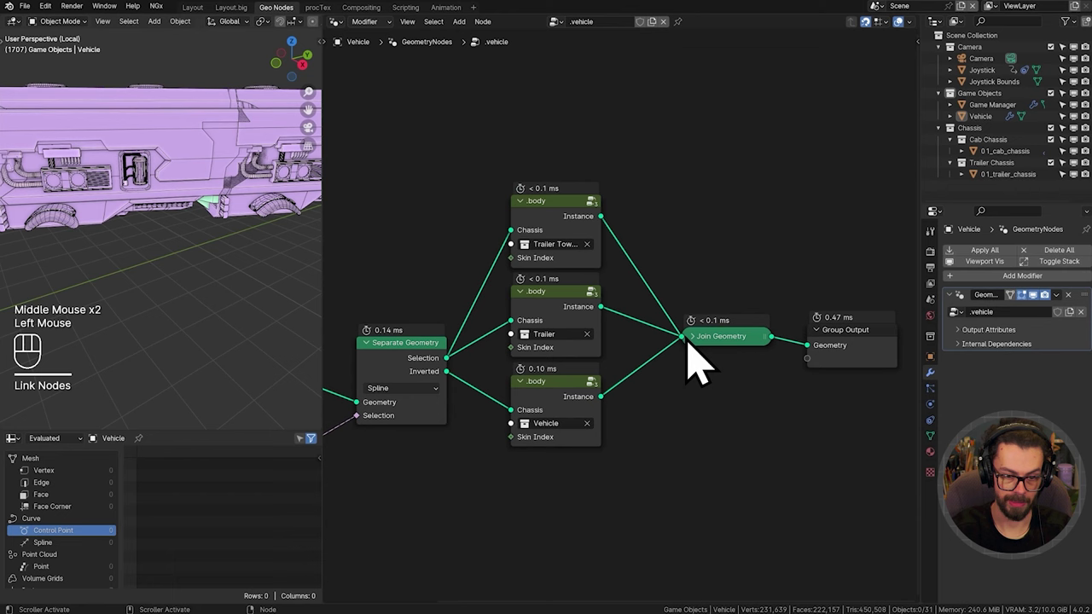
Step: Orbit the 3D viewport around the vehicle to inspect the tow hitch
scroll("down", 3)
left_click_drag(132, 249, 193, 251)
left_click_drag(193, 244, 215, 218)
scroll("down", 3)
left_click_drag(130, 245, 125, 244)
scroll("up", 3)
left_click_drag(130, 248, 163, 282)
left_click_drag(157, 276, 171, 257)
left_click_drag(115, 233, 100, 247)
middle_click(75, 208)
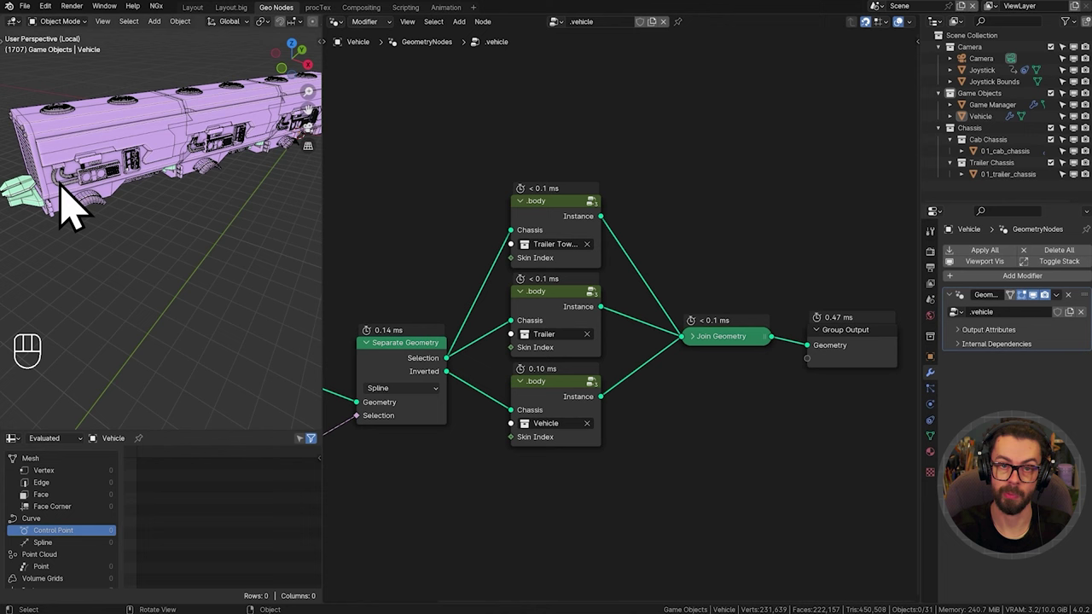
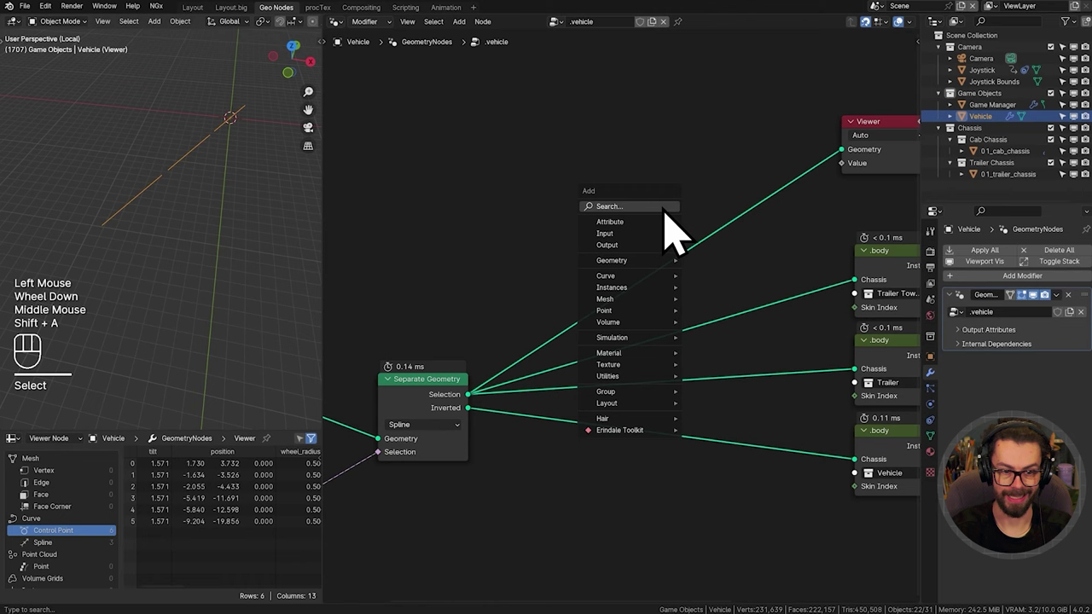
Step: Insert a Delete Geometry node set to Spline before the Viewer and inspect per-spline data
key("e")
key("g")
left_click_drag(752, 210, 756, 272)
left_click(766, 179)
key("m")
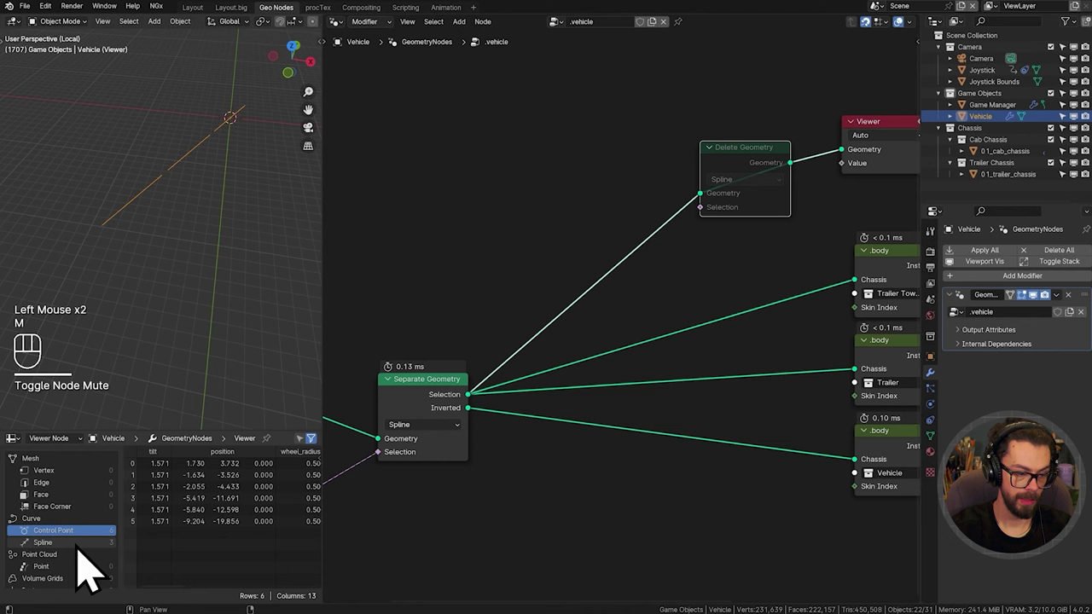
left_click(91, 569)
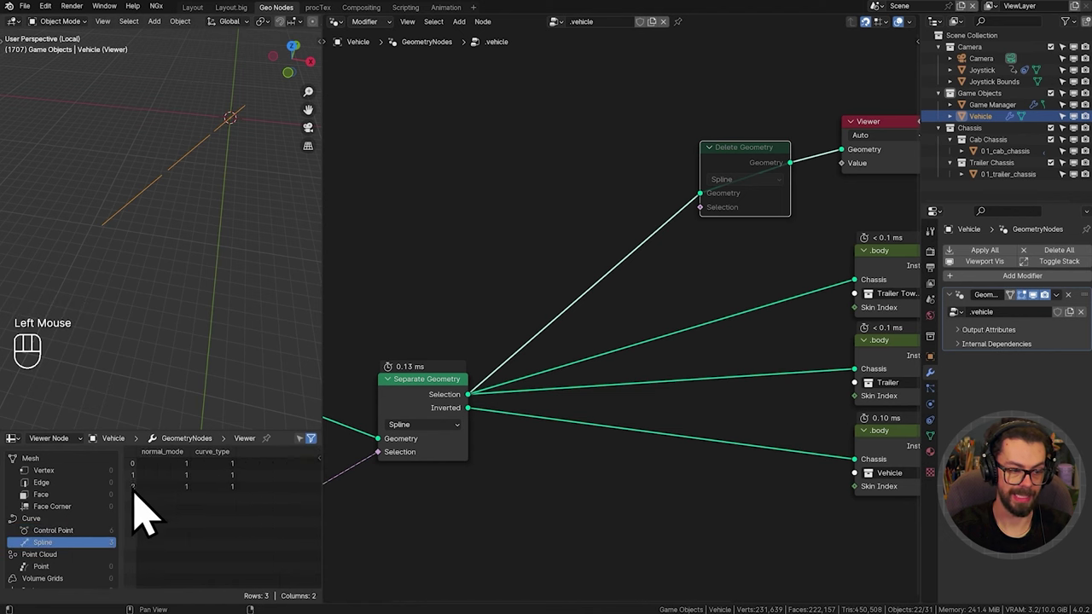
middle_click(557, 262)
Step: Add a Domain Size (Curve) node on the selected splines and preview its Spline Count
key("shift+a")
left_click_drag(503, 249, 498, 378)
left_click_drag(497, 411, 593, 178)
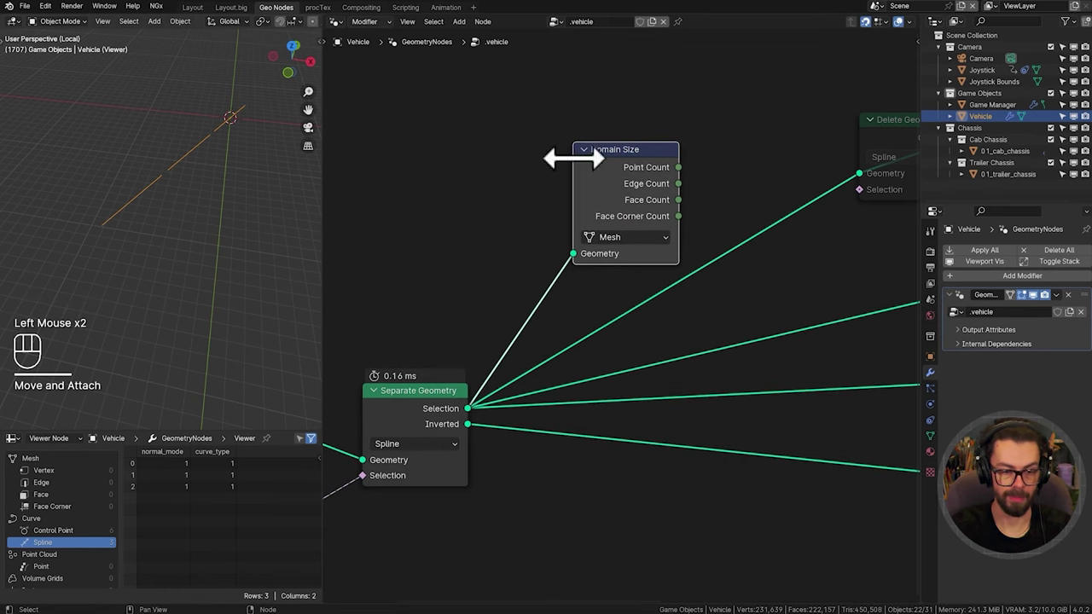
left_click_drag(631, 264, 641, 331)
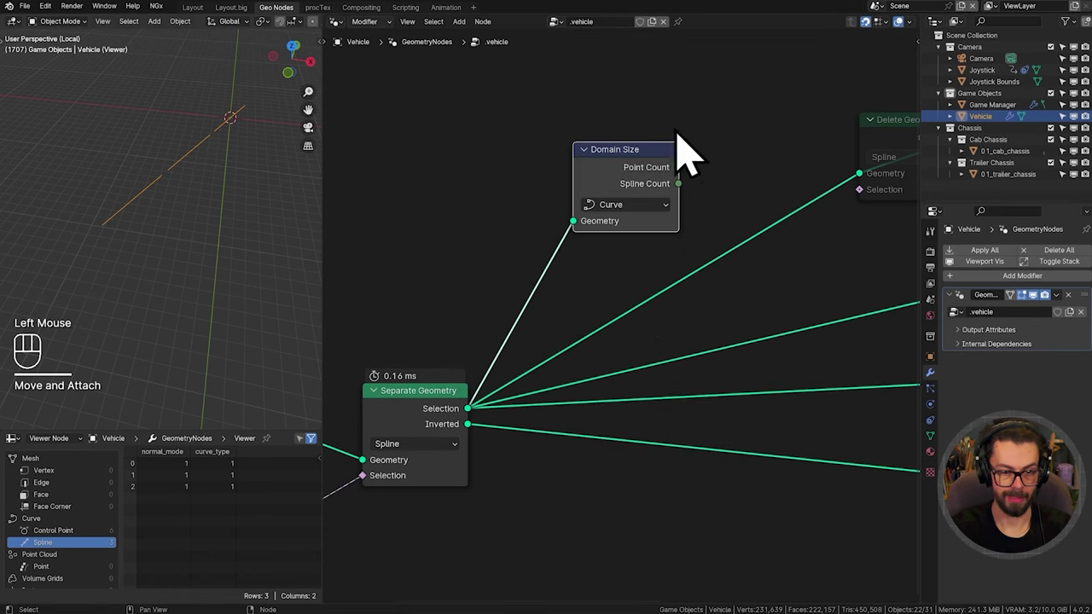
middle_click(705, 203)
left_click(590, 222)
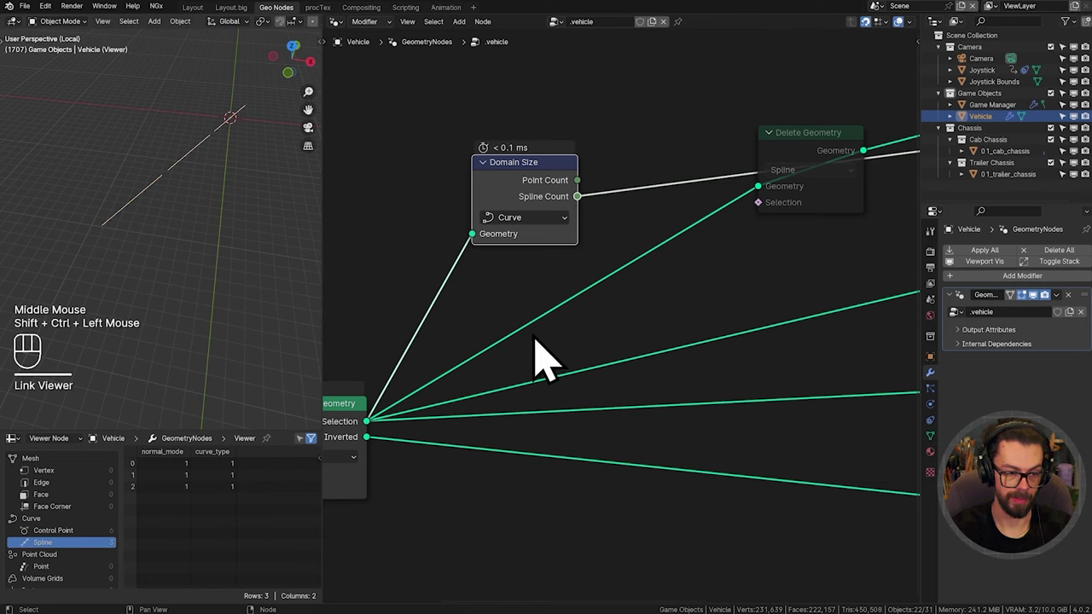
left_click_drag(610, 208, 521, 221)
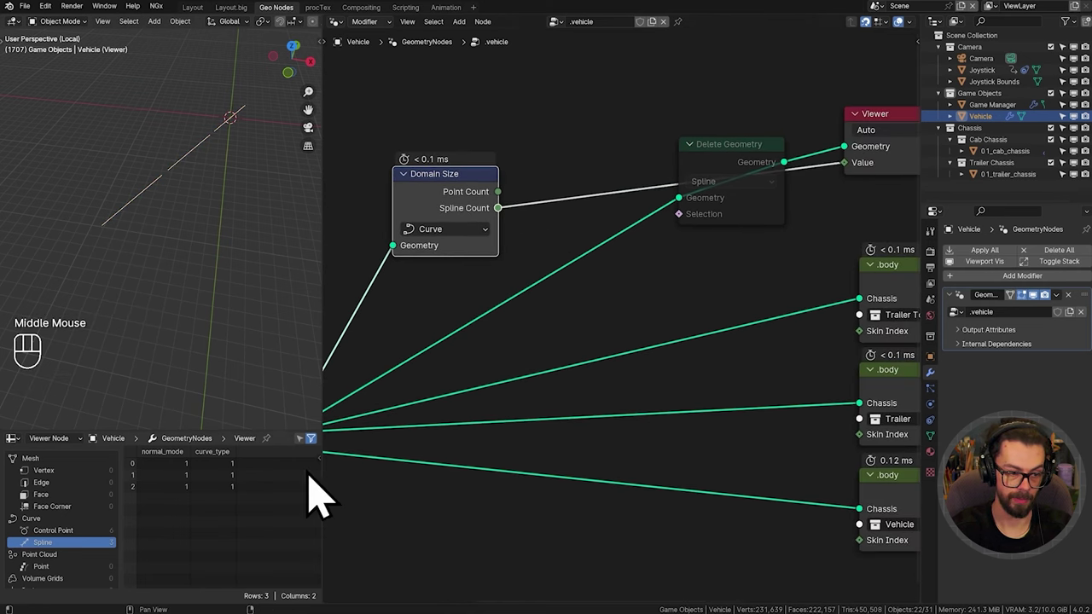
left_click(62, 562)
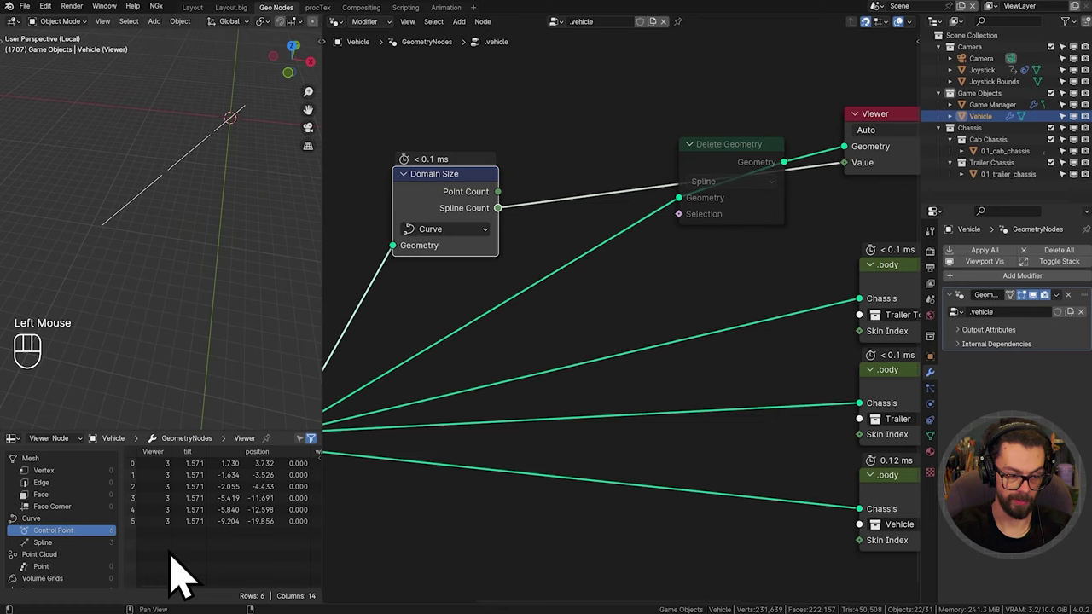
Step: Feed Spline Count into a new Subtract math node
left_click_drag(538, 237, 647, 240)
left_click(609, 222)
left_click(617, 240)
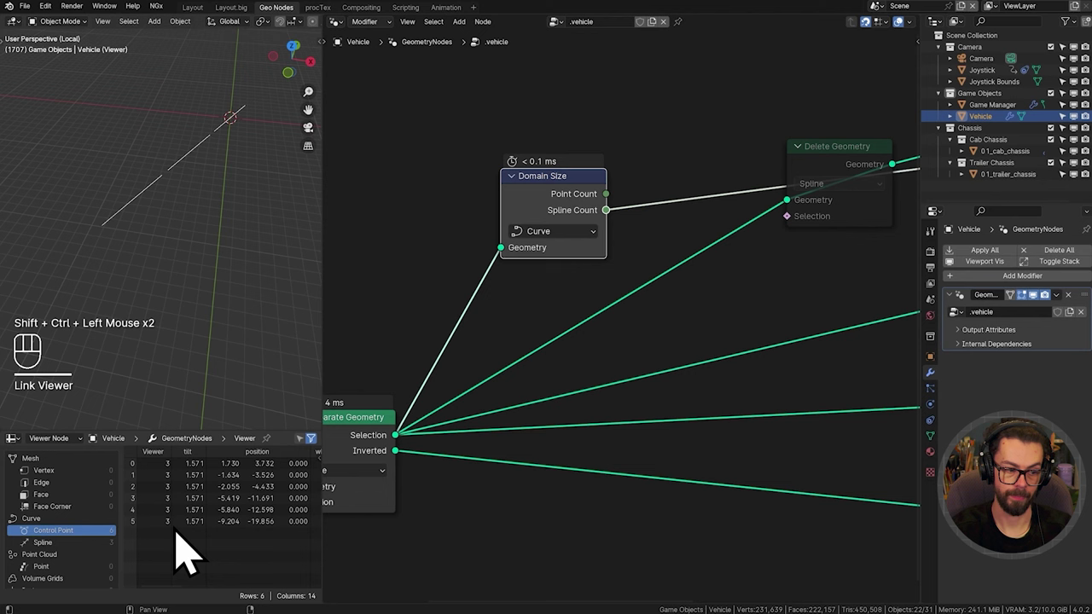
left_click(68, 567)
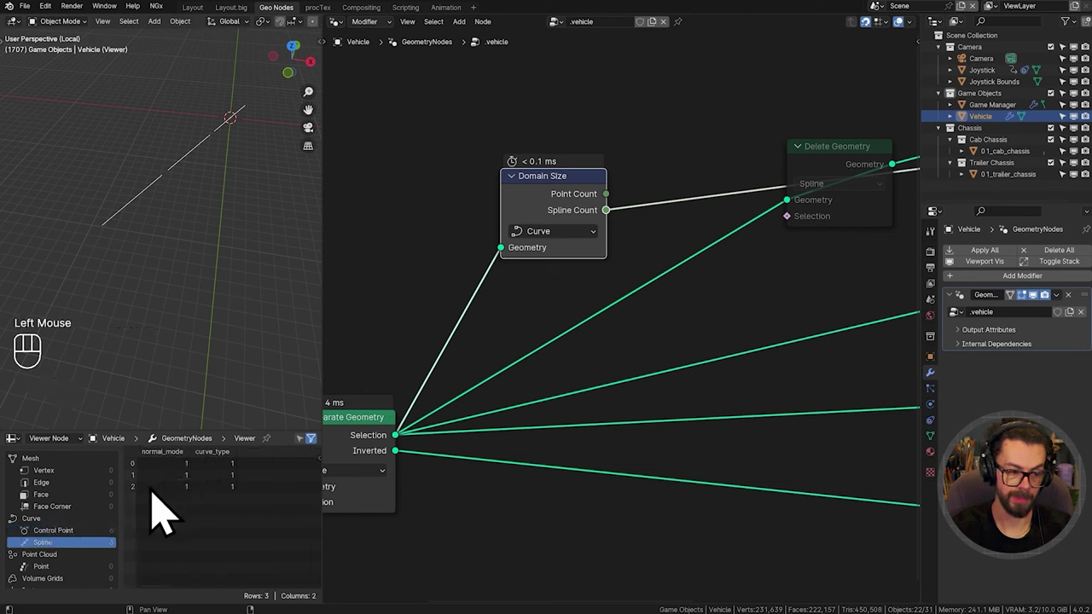
left_click(570, 223)
right_click(588, 212)
left_click_drag(565, 233, 597, 220)
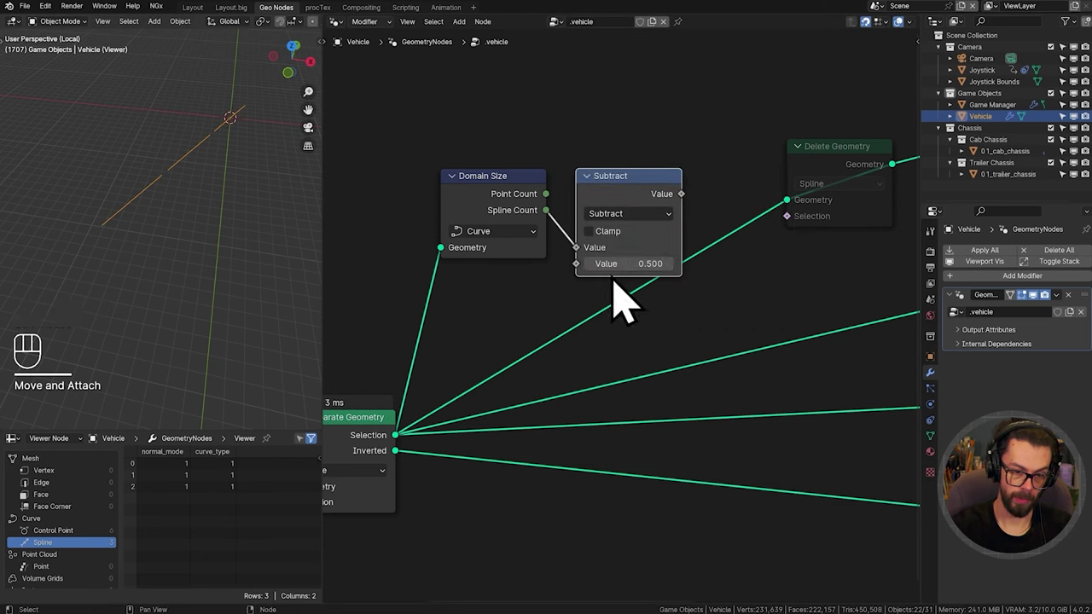
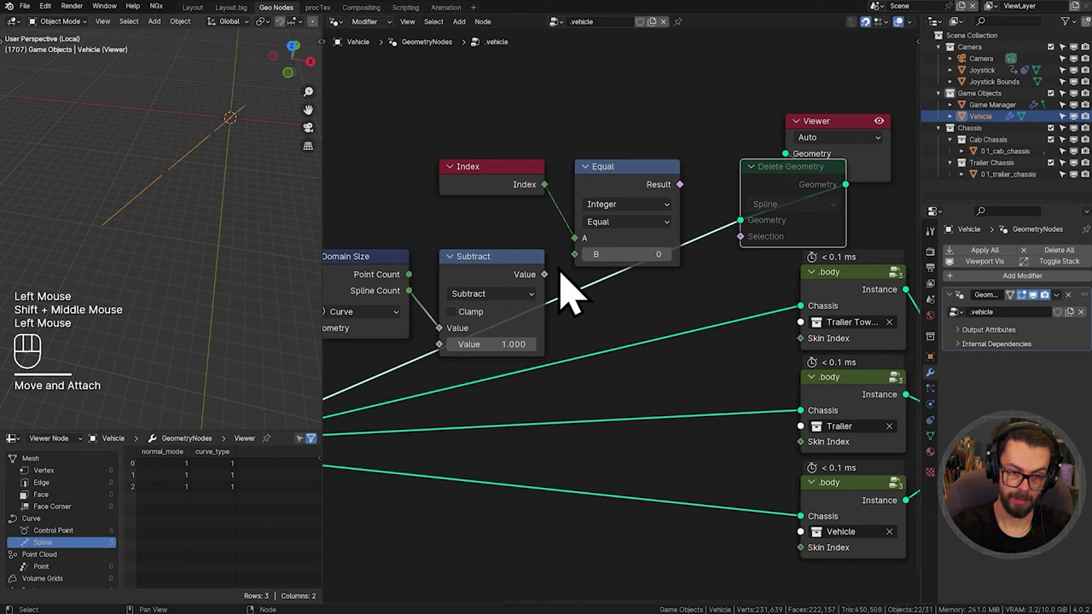
Step: Compare Index with Spline Count minus 1 and use the result as Delete Geometry's selection
left_click_drag(585, 281, 564, 303)
left_click(564, 304)
left_click_drag(559, 296, 608, 283)
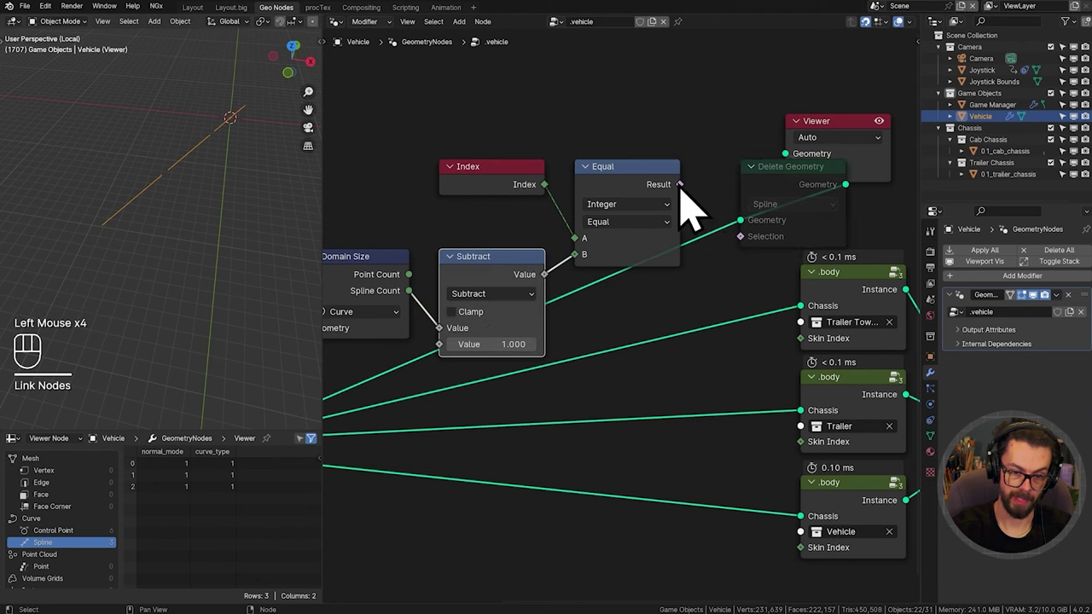
left_click_drag(713, 223, 763, 266)
middle_click(770, 259)
left_click(677, 114)
key("g")
left_click(730, 212)
key("n")
key("n")
key("m")
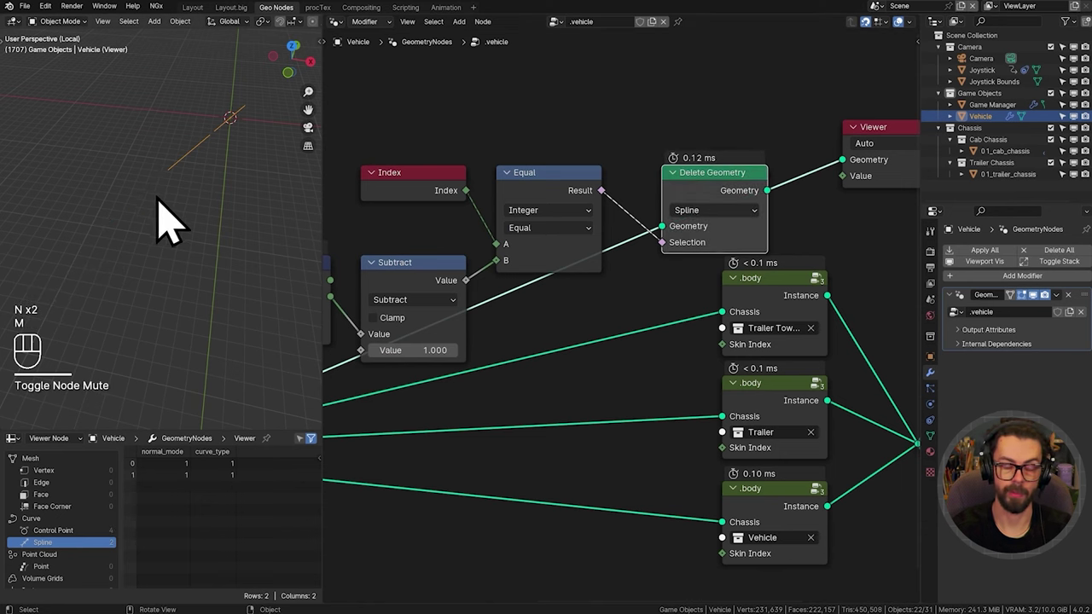
Step: Feed the trimmed splines into the tow hitch .body Chassis and tidy the node layout
scroll("down", 3)
left_click_drag(734, 236, 805, 213)
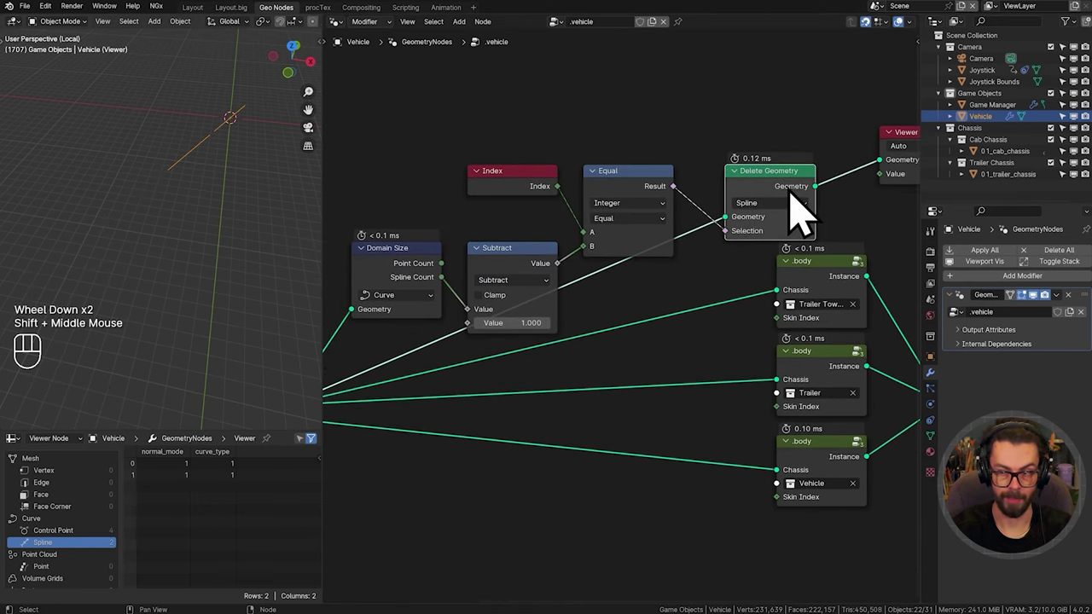
left_click_drag(610, 214, 691, 207)
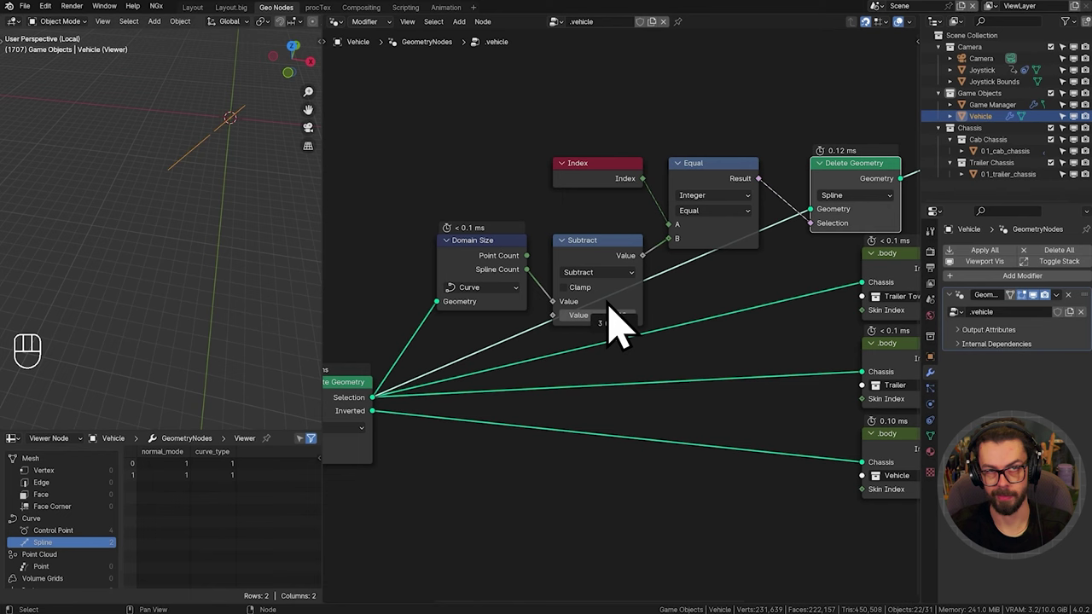
middle_click(621, 298)
middle_click(621, 312)
scroll("down", 3)
middle_click(779, 257)
left_click_drag(766, 244, 734, 329)
left_click_drag(670, 321, 905, 484)
middle_click(829, 440)
left_click_drag(833, 376, 882, 488)
Step: Remove the Viewer node, check the vehicle in the viewport and save the file
key("g")
middle_click(600, 357)
left_click_drag(757, 231, 787, 183)
key("x")
left_click_drag(141, 237, 152, 211)
left_click_drag(113, 263, 94, 273)
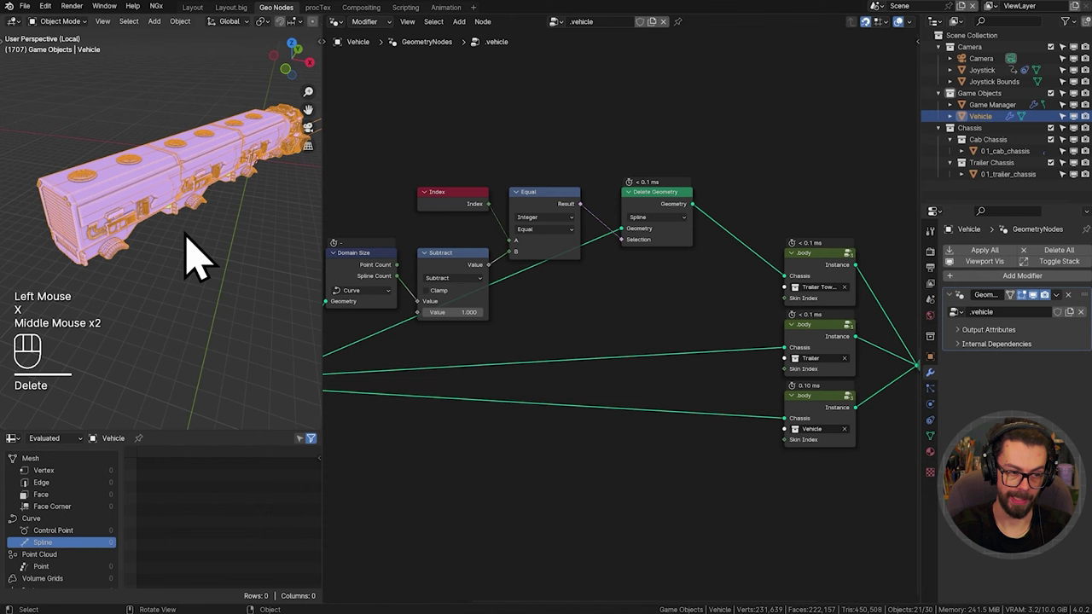
key("ctrl+s")
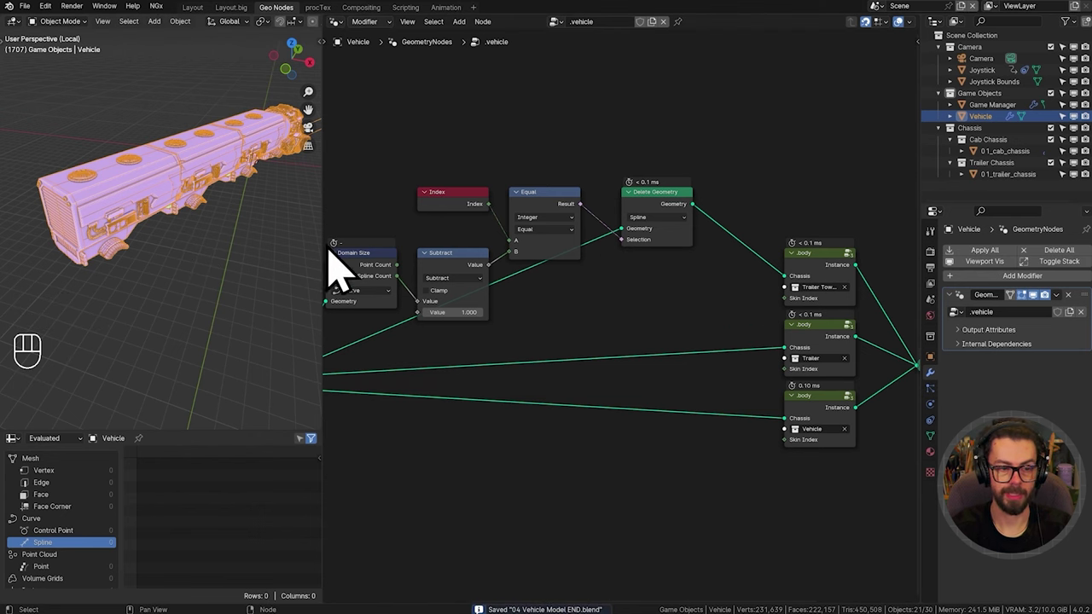
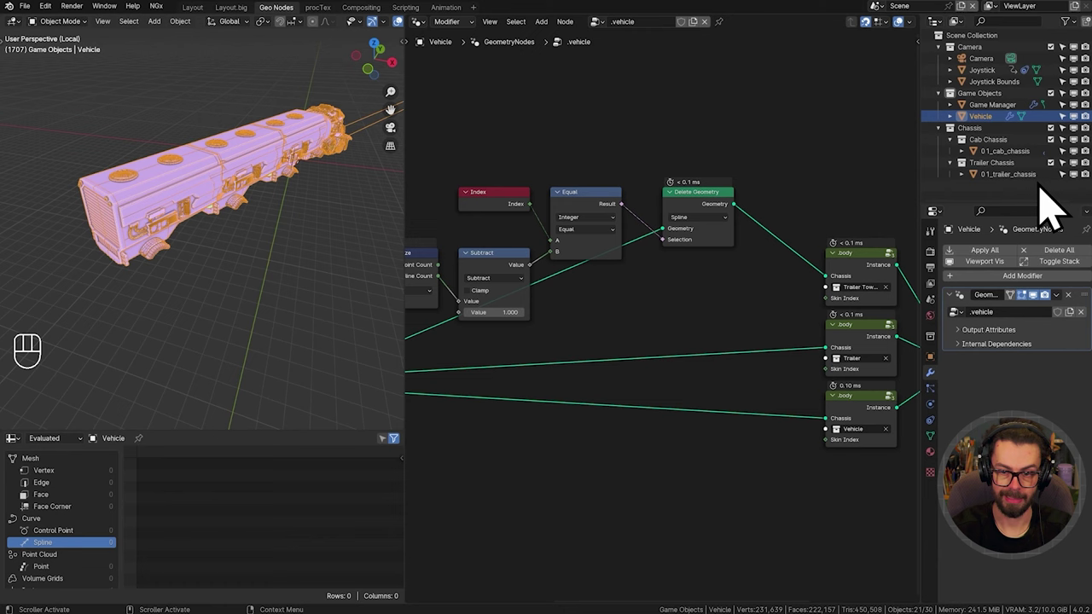
Step: Select the cab chassis and drag its Chassis Length field while framing it in the viewport
left_click(1037, 181)
left_click_drag(276, 216, 221, 218)
left_click_drag(330, 203, 173, 219)
left_click_drag(264, 222, 220, 219)
scroll("up", 3)
left_click_drag(254, 223, 239, 263)
left_click_drag(246, 244, 264, 183)
left_click_drag(253, 203, 236, 238)
scroll("up", 3)
middle_click(230, 243)
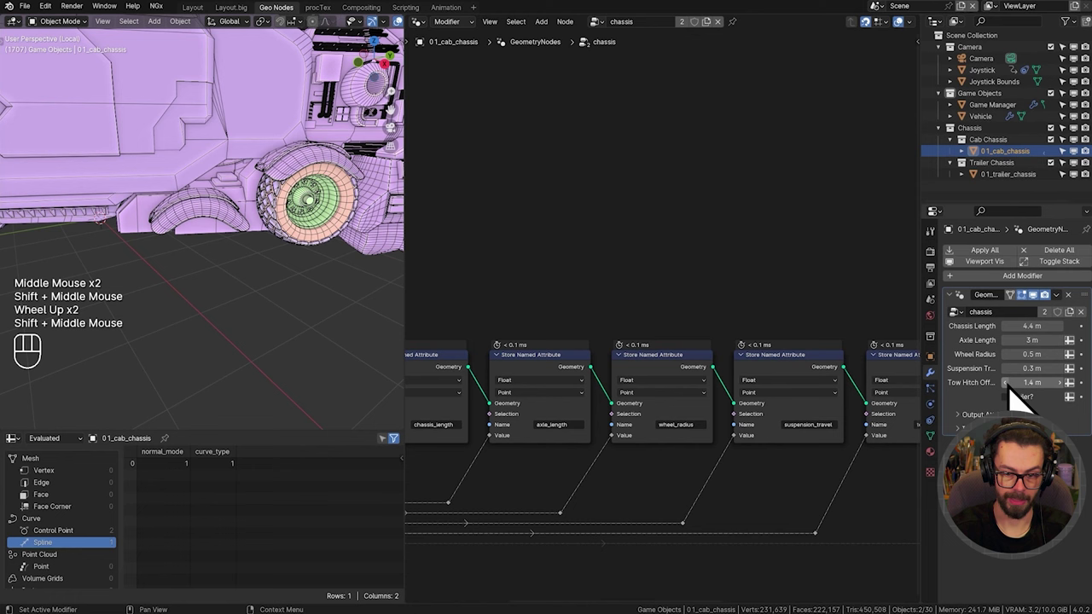
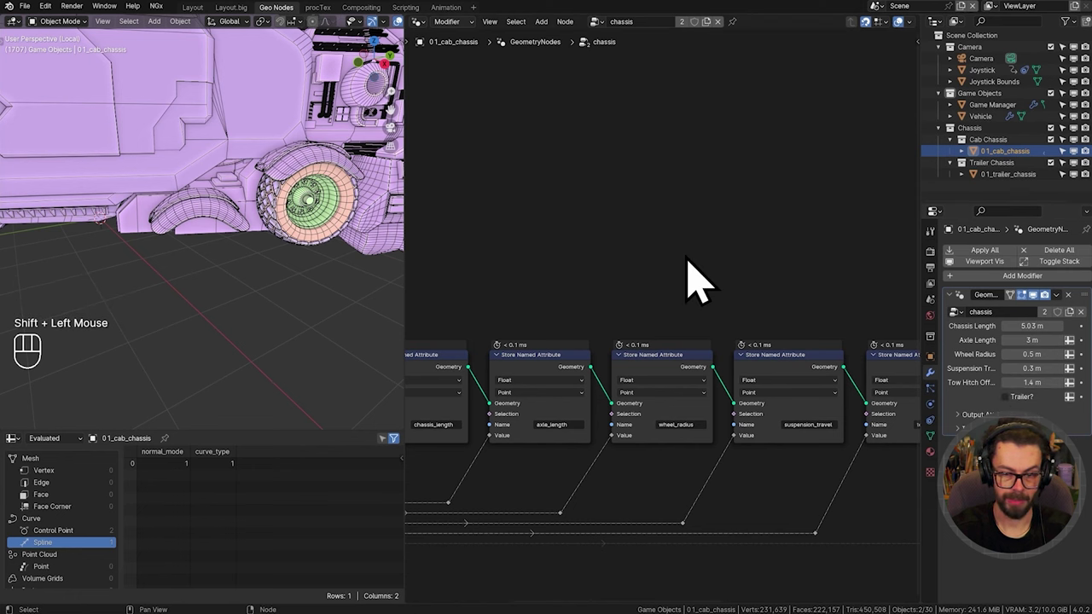
key("shift+Left")
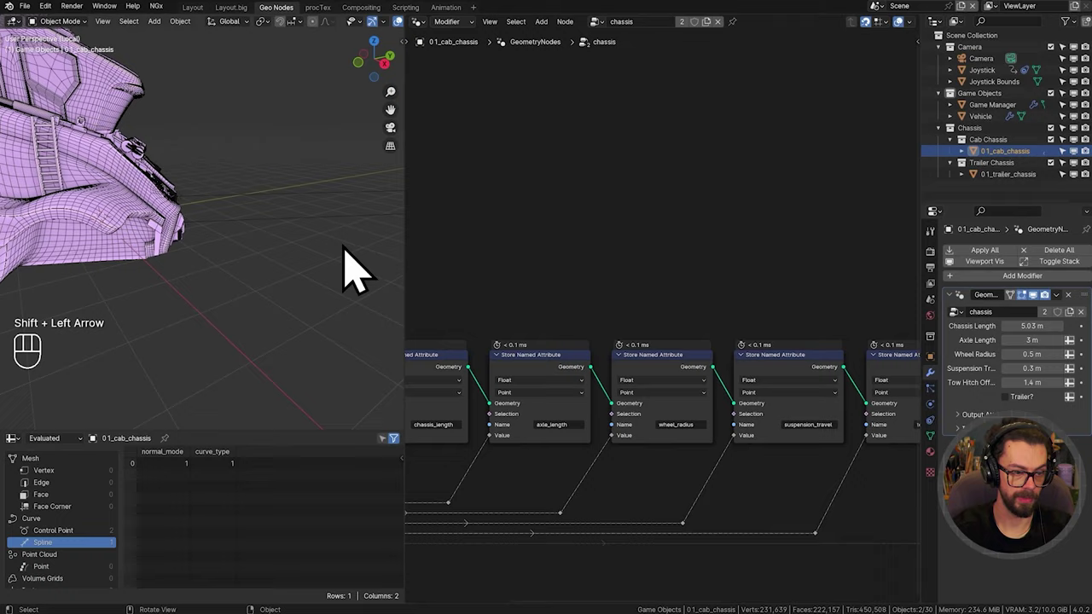
scroll("down", 3)
Step: Settle the cab chassis length at 5.25 m, checking the result from several view angles
left_click_drag(111, 247, 292, 256)
left_click_drag(186, 248, 232, 241)
scroll("up", 3)
scroll("down", 3)
left_click_drag(201, 251, 228, 281)
left_click_drag(228, 272, 246, 261)
scroll("up", 3)
scroll("down", 3)
left_click_drag(161, 255, 238, 262)
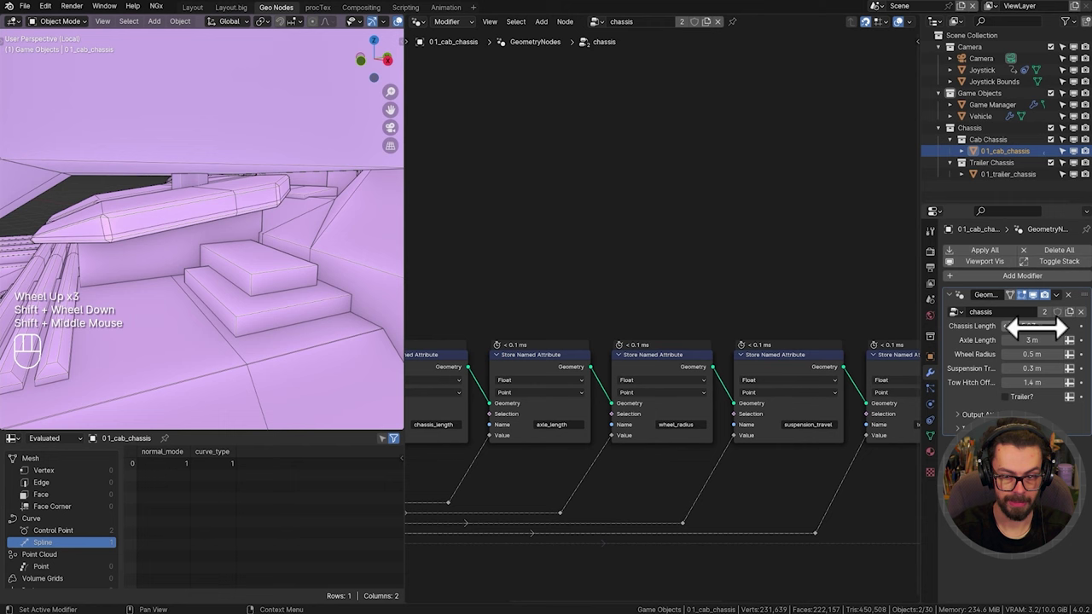
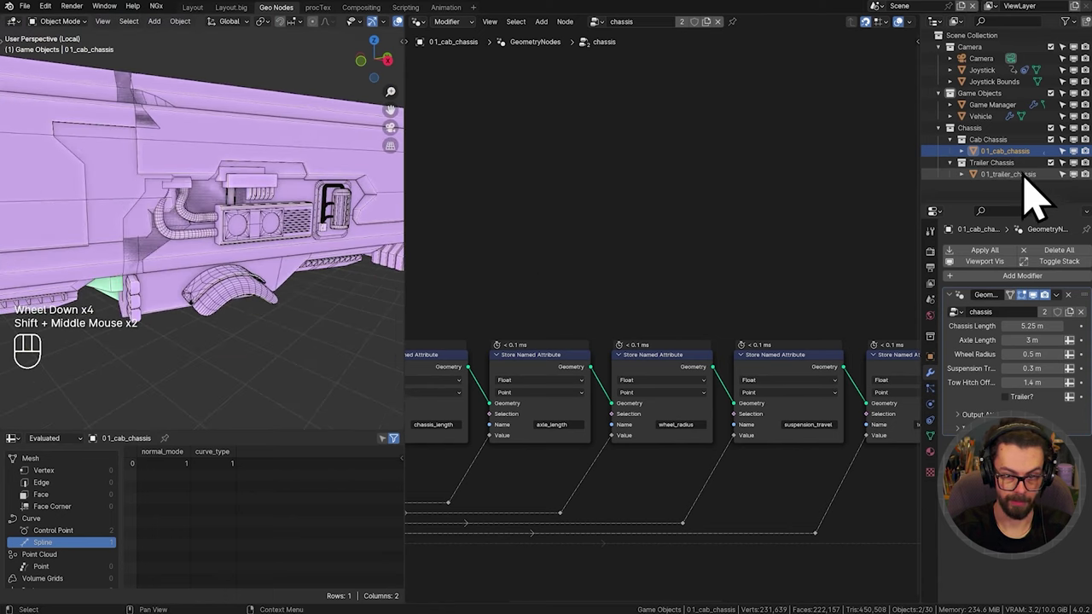
Step: Switch to 0.1_trailer_chassis and set its Chassis Length to 10.6 m
left_click(1035, 203)
left_click_drag(162, 290, 233, 267)
scroll("up", 3)
left_click_drag(208, 313, 247, 303)
middle_click(248, 303)
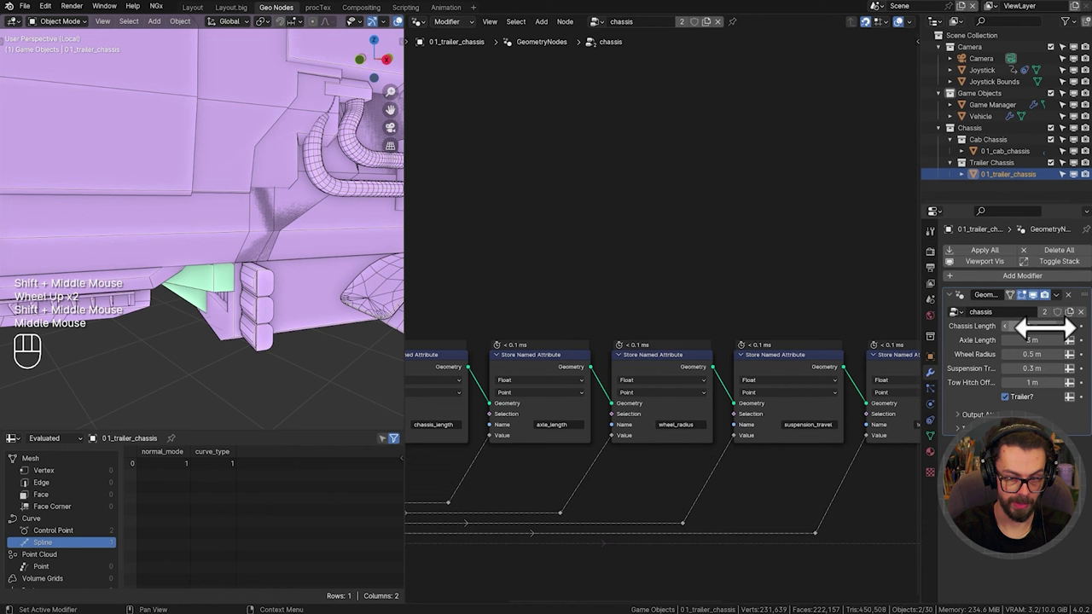
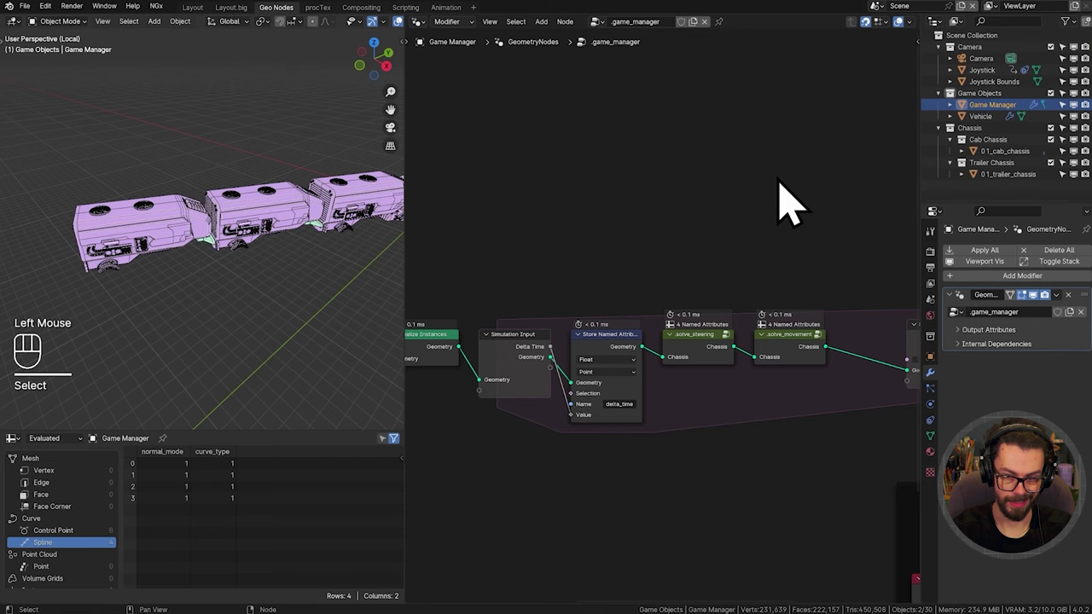
Step: Pan the Game Manager node tree to bring the Simulation Output and DEBUG frame into view
middle_click(766, 211)
middle_click(737, 373)
middle_click(716, 326)
left_click_drag(657, 352, 682, 248)
key("g")
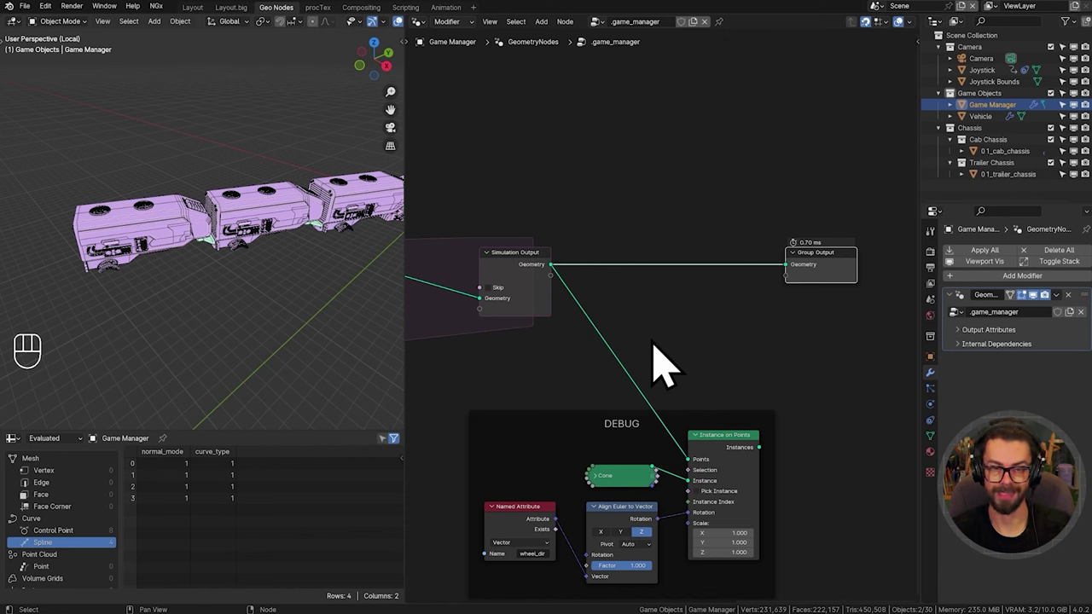
Step: Move the view toward the Group Output where a new node will be inserted
scroll("up", 3)
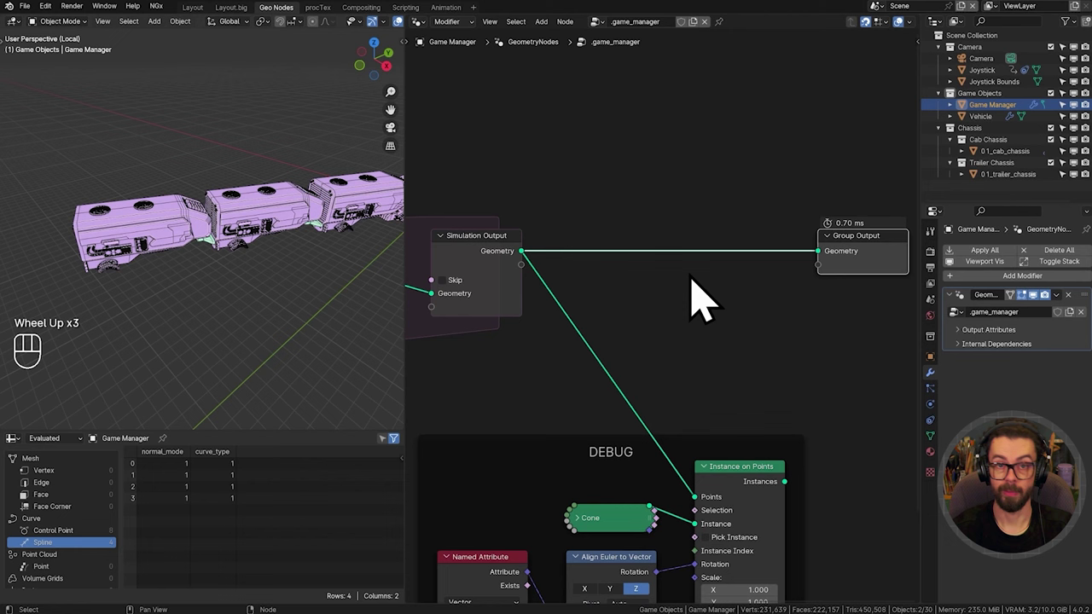
middle_click(663, 312)
scroll("up", 3)
right_click(694, 264)
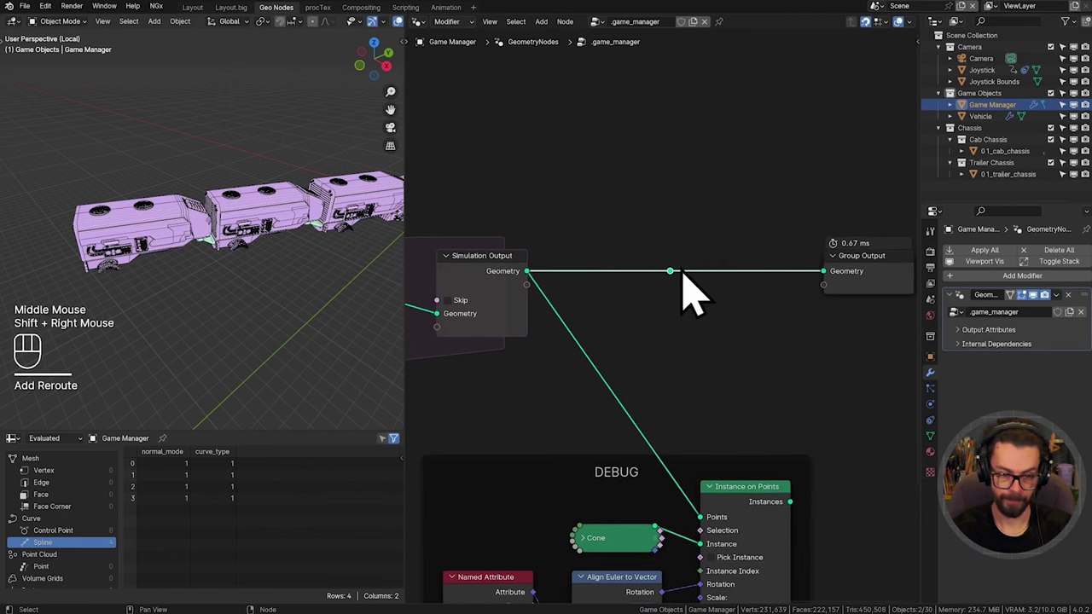
Step: Create a new solve_suspension node group on the link feeding Group Output
key("g")
scroll("up", 3)
key("ctrl+g")
key("Tab")
left_click_drag(730, 331, 765, 357)
scroll("up", 3)
left_click_drag(765, 357, 816, 368)
left_click(732, 319)
Step: Name the group's input socket Chassis and its output socket Wheel Positions
key("Tab")
key("n")
left_click(690, 114)
left_click_drag(689, 113, 723, 103)
key("s")
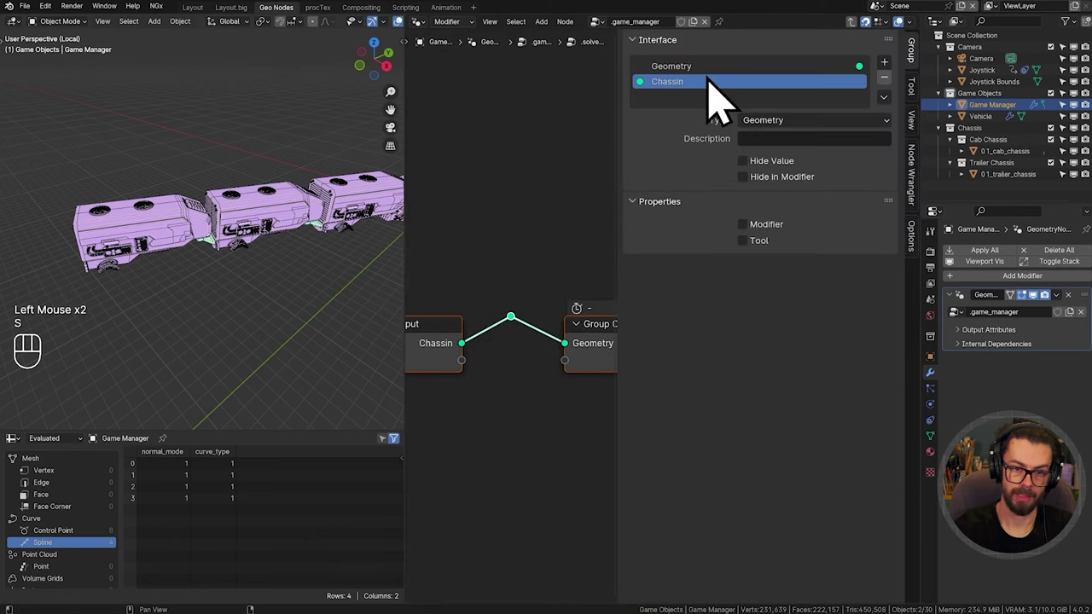
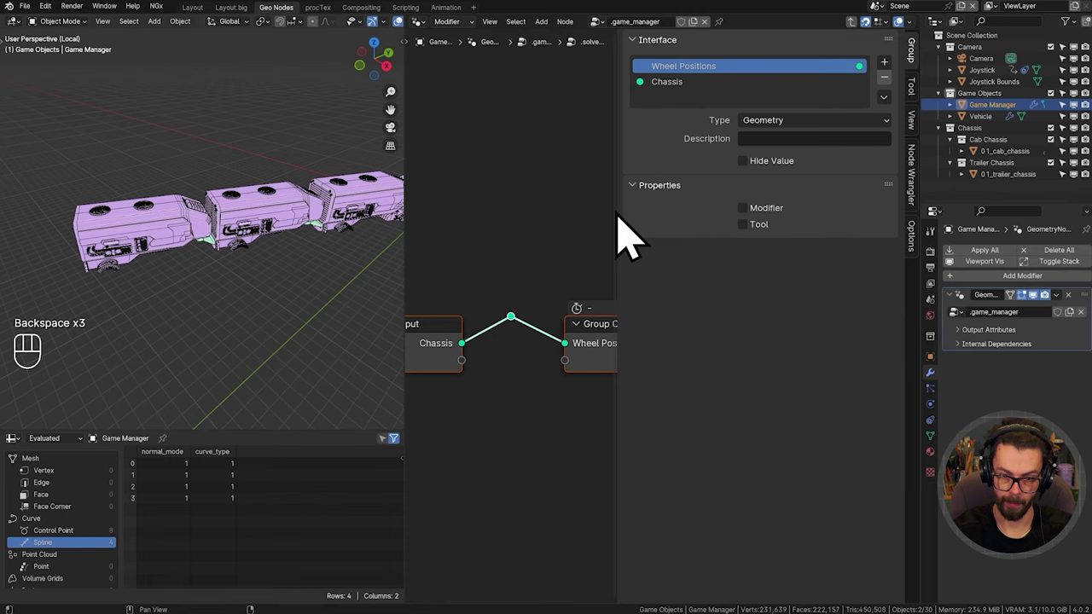
scroll("down", 3)
middle_click(680, 382)
left_click_drag(563, 250, 739, 411)
Step: Return to the Game Manager tree and place solve_suspension before the group output
key("Tab")
left_click_drag(743, 353, 648, 342)
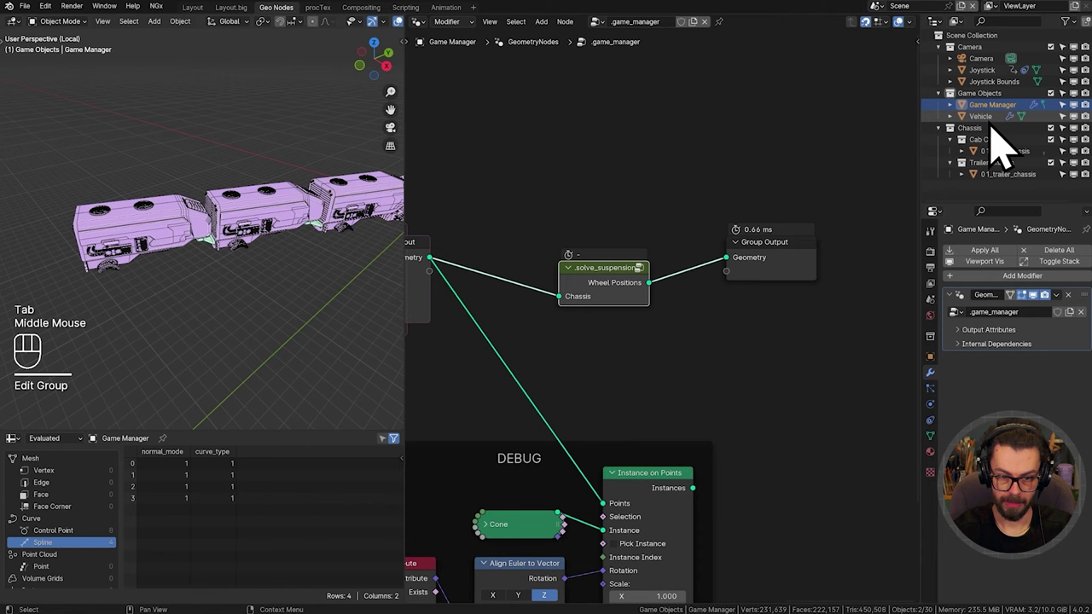
Step: Inside solve_suspension, drop a Store Named Attribute node named wheels onto the chassis link
left_click(615, 315)
key("Tab")
middle_click(706, 348)
scroll("up", 3)
key("shift+a")
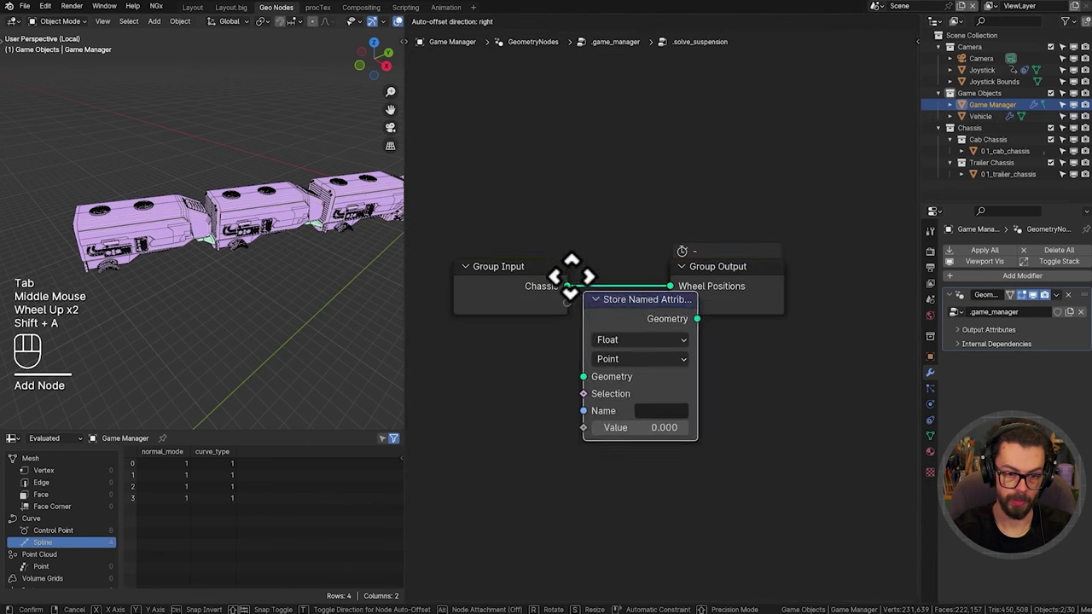
left_click_drag(733, 408, 846, 393)
key("e")
Step: Set the attribute type to Boolean on points and enable its Value
left_click(741, 349)
scroll("up", 3)
middle_click(792, 370)
scroll("up", 3)
left_click(822, 330)
left_click_drag(736, 309, 703, 522)
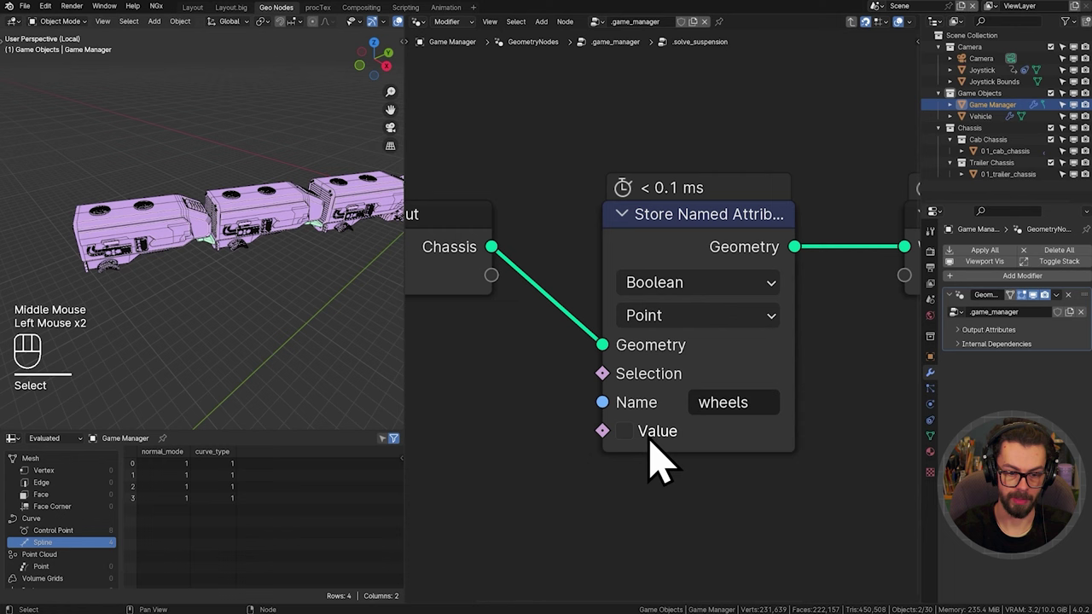
left_click(653, 462)
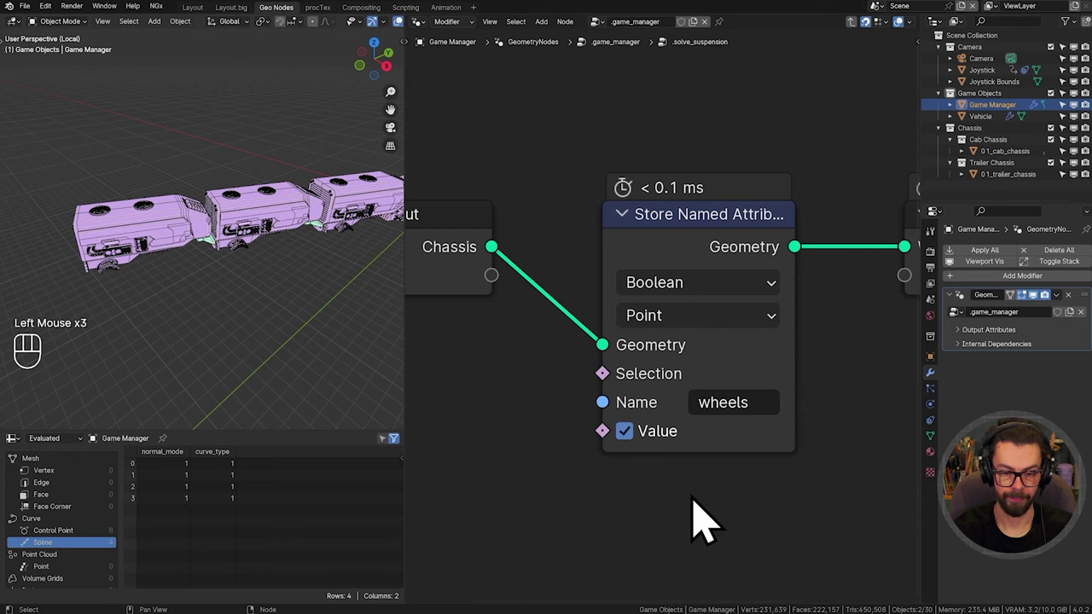
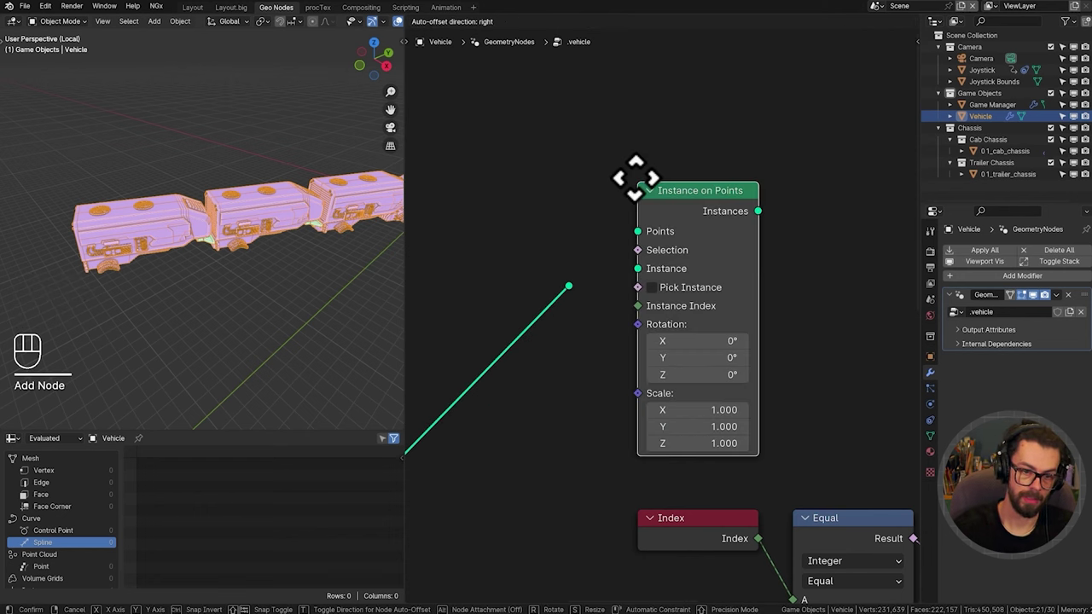
Step: Feed a Collection Info node set to the Wheel collection into Instance on Points
left_click_drag(596, 300, 643, 265)
left_click_drag(560, 274, 602, 334)
key("ctrl+x")
left_click_drag(656, 299, 692, 287)
left_click_drag(691, 283, 593, 242)
key("l")
middle_click(518, 284)
Step: Enable Separate Children, Reset Children and Pick Instance, with a Named Attribute driving Scale
left_click_drag(592, 306, 591, 312)
left_click_drag(585, 294, 665, 314)
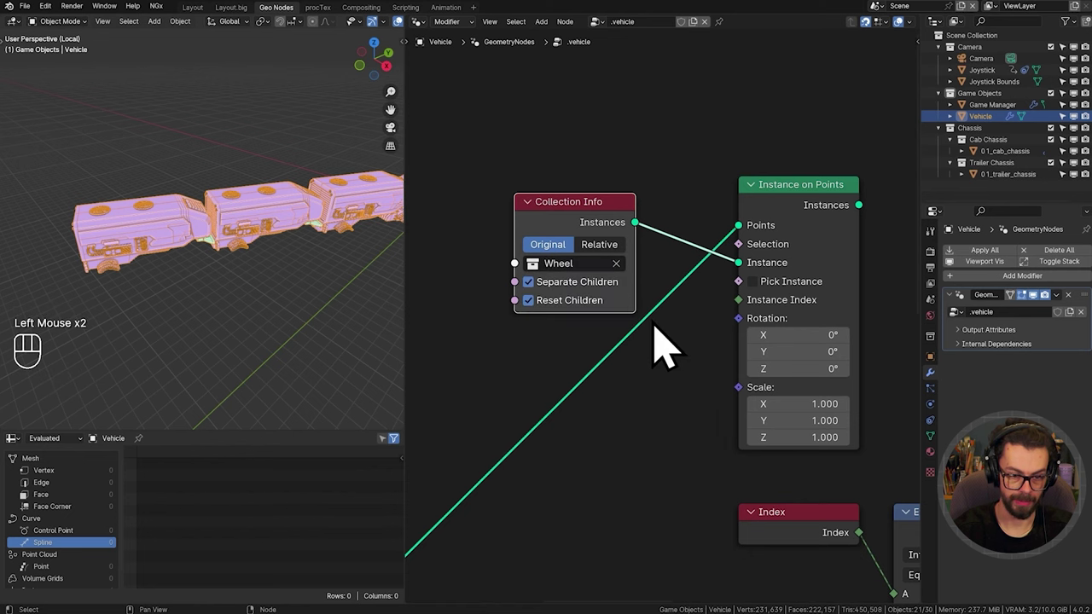
left_click(763, 308)
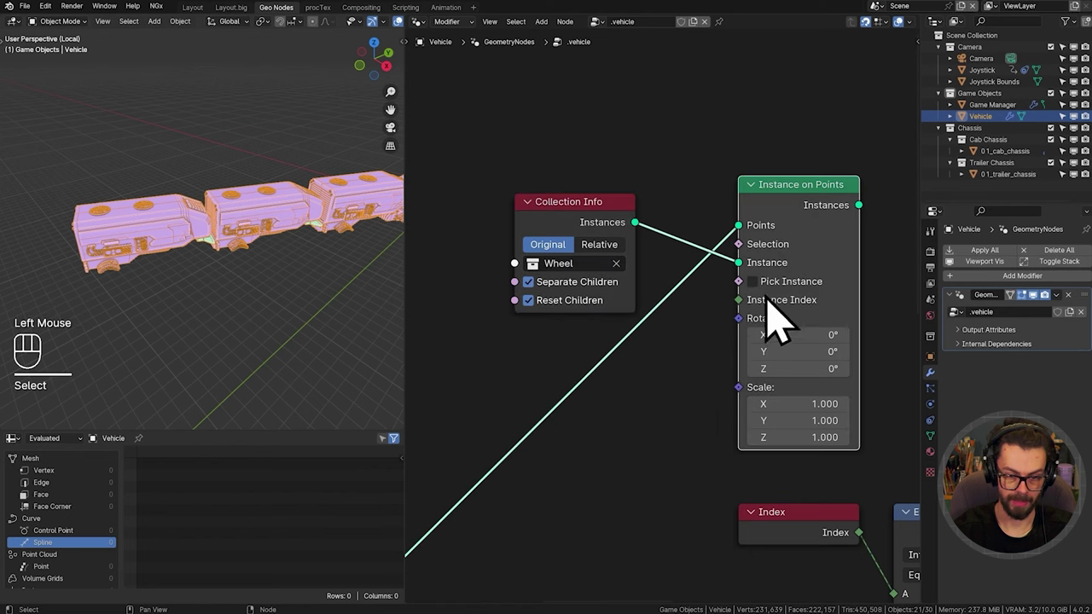
left_click(779, 310)
middle_click(699, 405)
left_click_drag(666, 177, 718, 167)
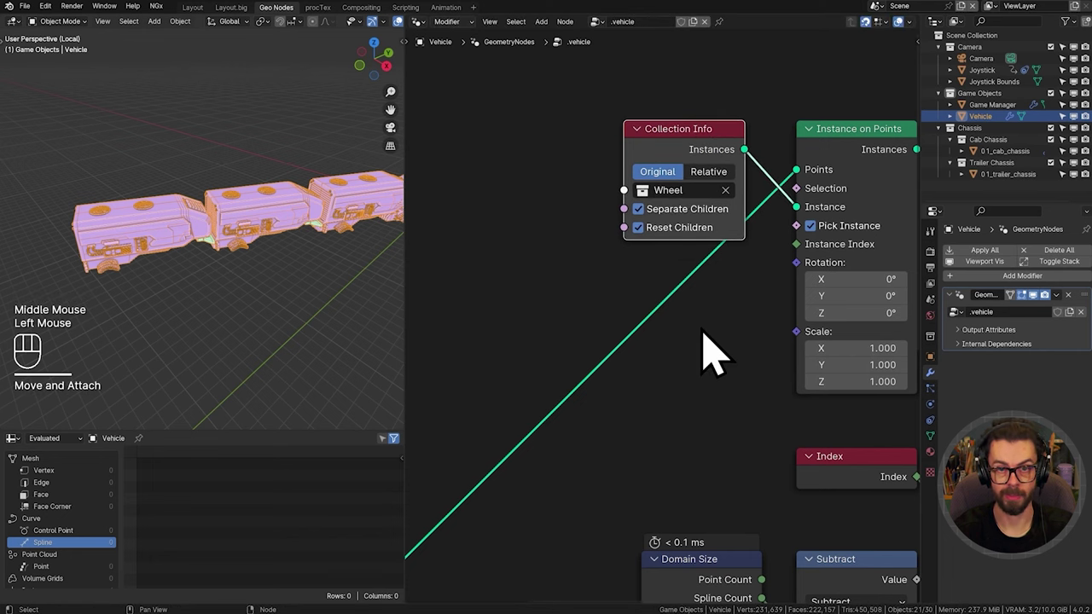
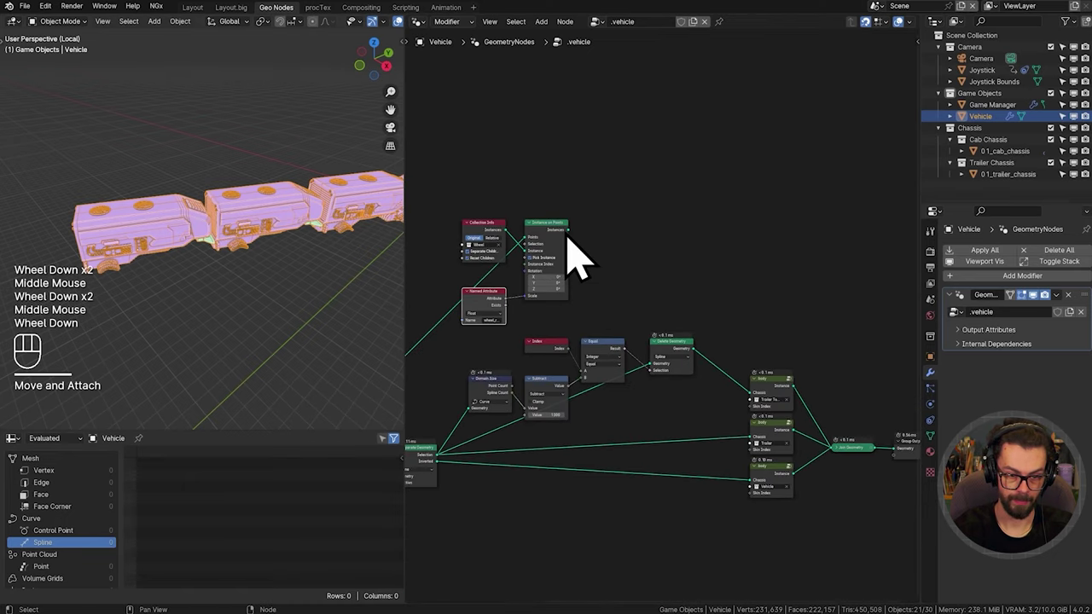
Step: Add a Join Geometry so solve_suspension's output merges into the Game Manager output
left_click_drag(584, 255, 849, 475)
right_click(733, 362)
key("g")
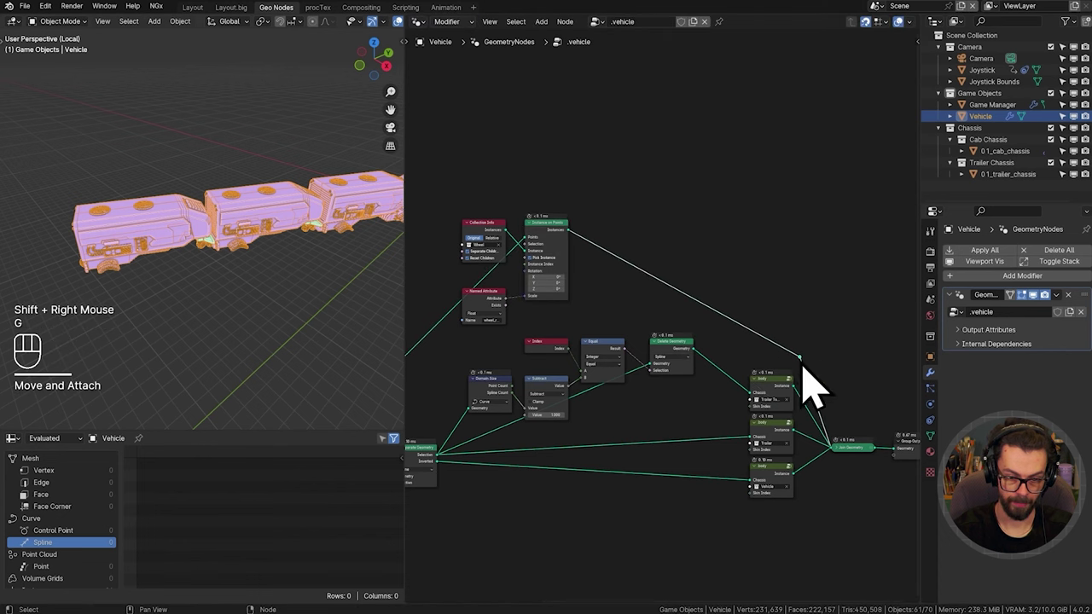
left_click(629, 291)
left_click_drag(626, 300, 813, 341)
scroll("up", 3)
Step: Group the wheel instancing nodes and expose the instance index as a Skin Index input
left_click(643, 214)
key("ctrl+g")
scroll("up", 3)
scroll("up", 3)
left_click_drag(552, 387, 772, 366)
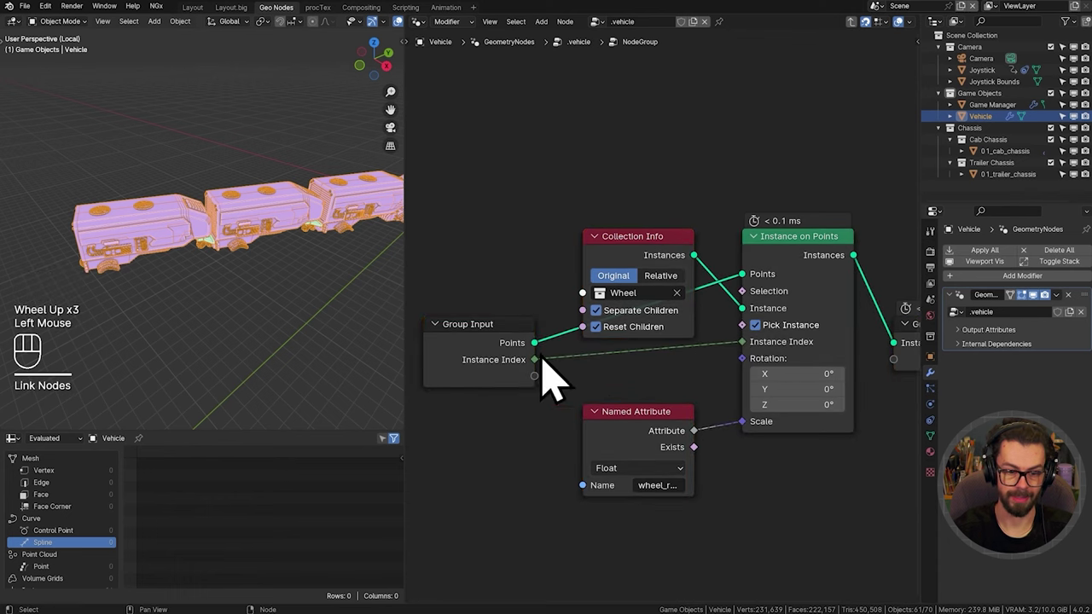
key("n")
left_click(696, 127)
left_click_drag(696, 127, 773, 142)
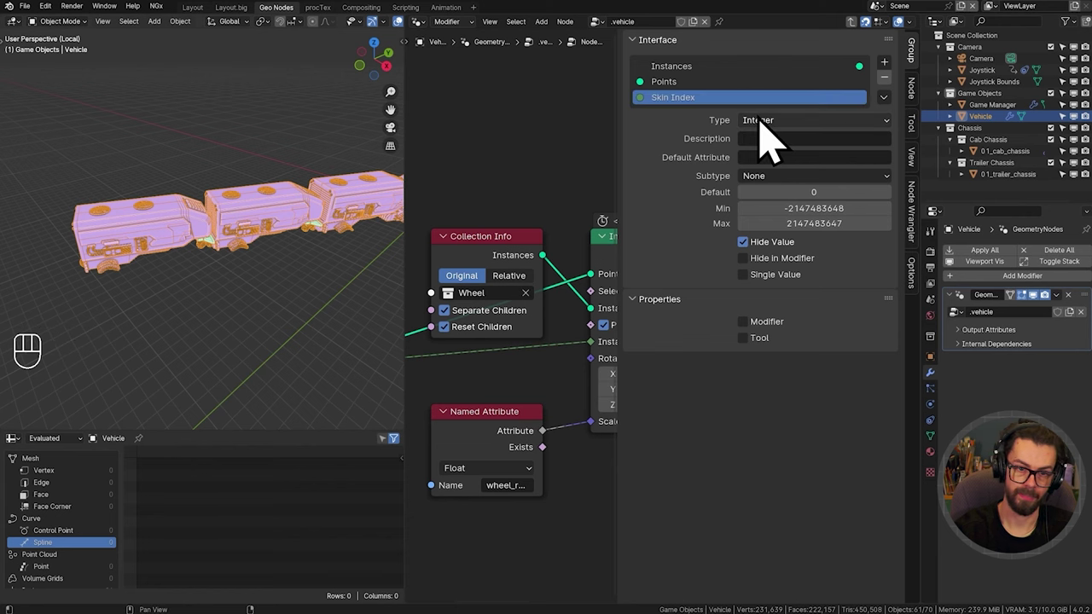
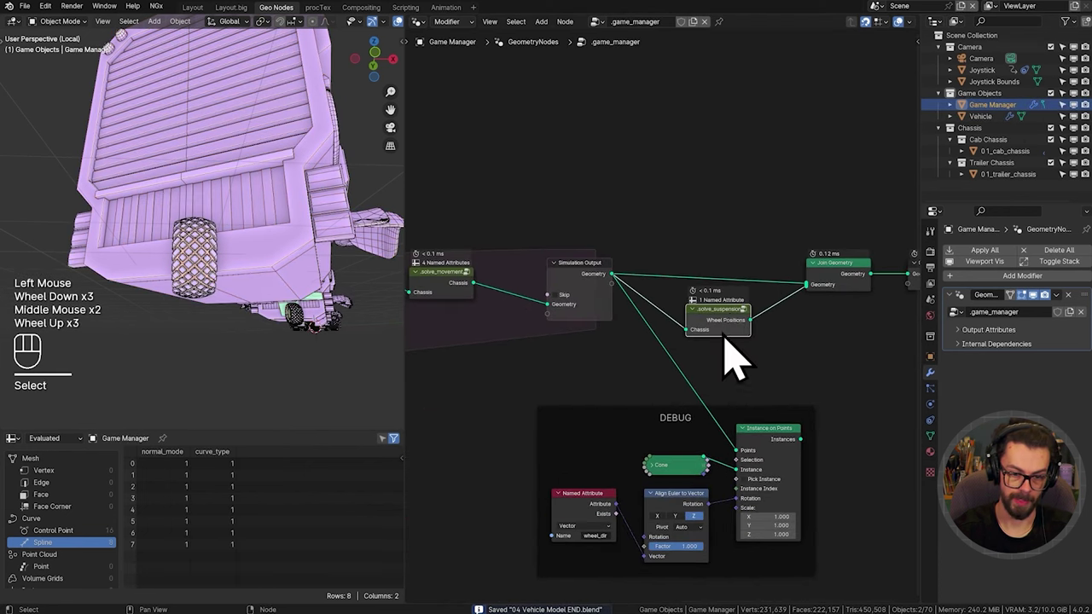
Step: Enter solve_suspension and preview the stored wheels geometry, finding its four points in the viewport
left_click(756, 337)
scroll("up", 3)
left_click(761, 339)
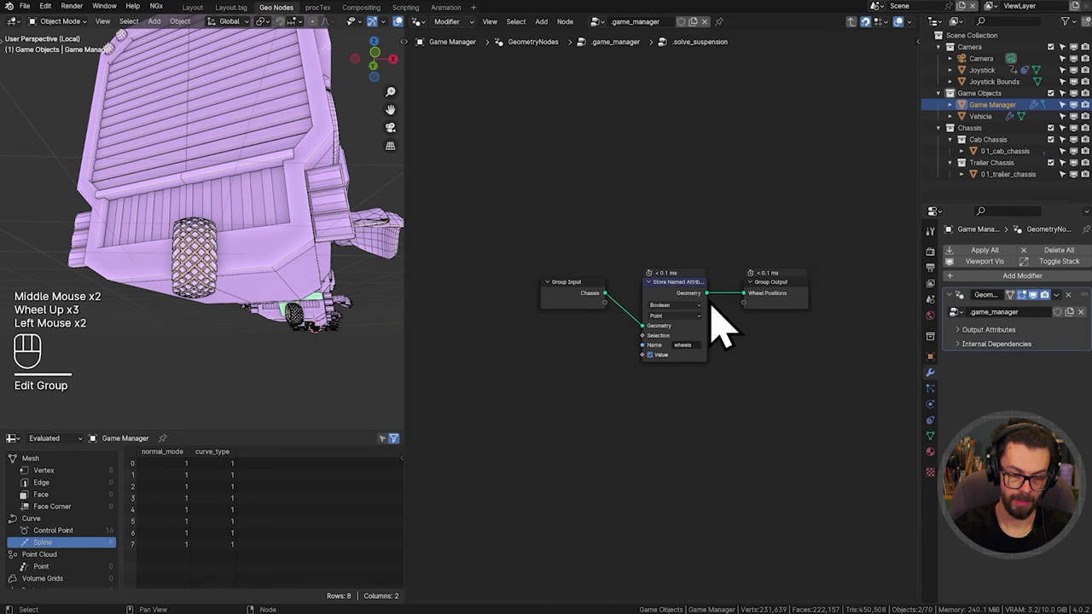
key("KP_Divide")
left_click(280, 251)
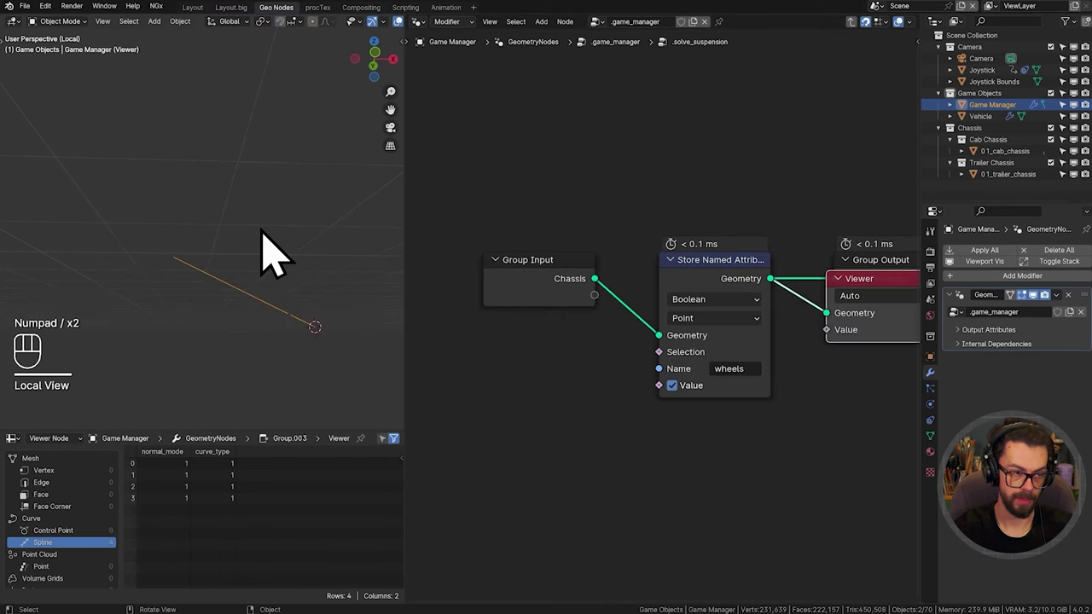
left_click_drag(265, 267, 242, 370)
scroll("down", 3)
left_click_drag(280, 225, 245, 329)
left_click_drag(253, 327, 291, 297)
scroll("down", 3)
middle_click(280, 298)
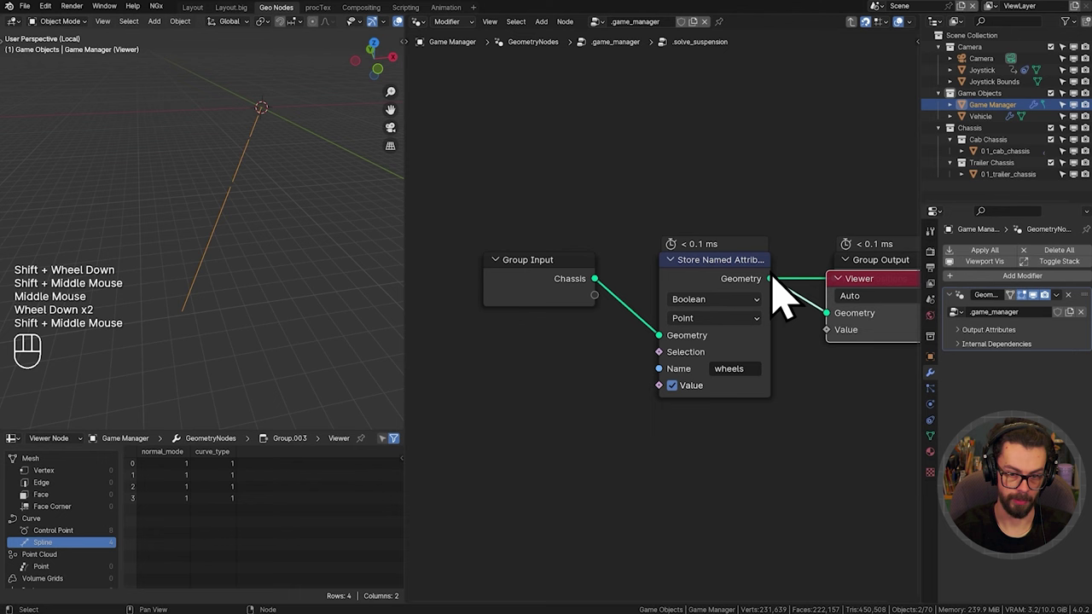
Step: Inspect the previewed points while cycling the viewport display
left_click_drag(858, 390, 877, 360)
key("g")
scroll("down", 3)
left_click_drag(236, 273, 239, 298)
left_click_drag(243, 287, 260, 259)
left_click_drag(244, 273, 257, 241)
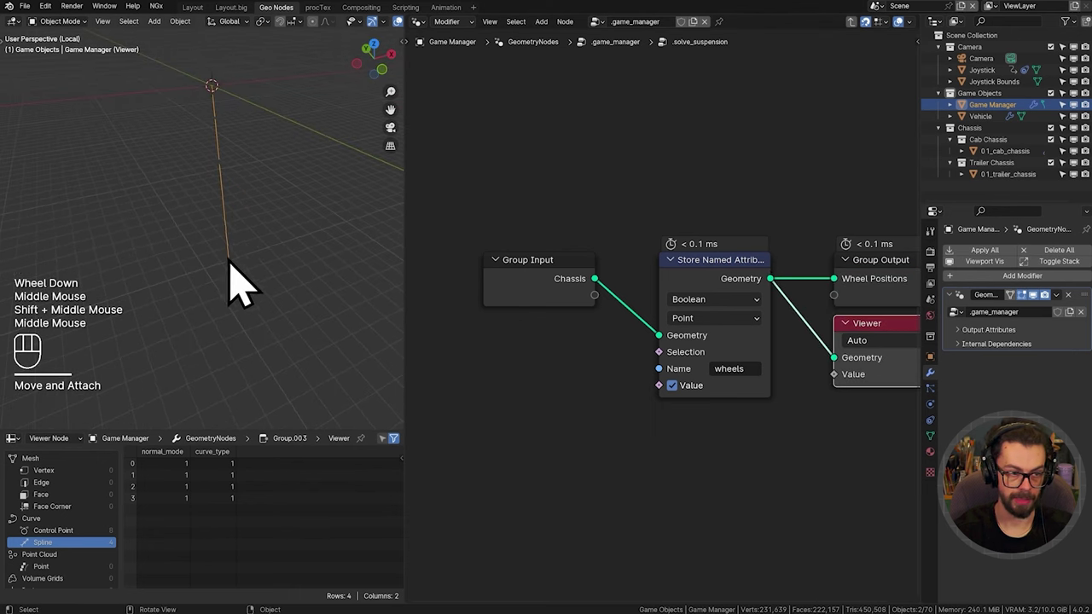
key("d")
left_click(214, 281)
key("d")
key("d")
left_click(261, 276)
key("d")
scroll("down", 3)
Step: Move the Store Named Attribute and output nodes right to make room for new nodes
middle_click(569, 334)
left_click_drag(794, 342, 682, 257)
key("g")
middle_click(597, 282)
key("shift+a")
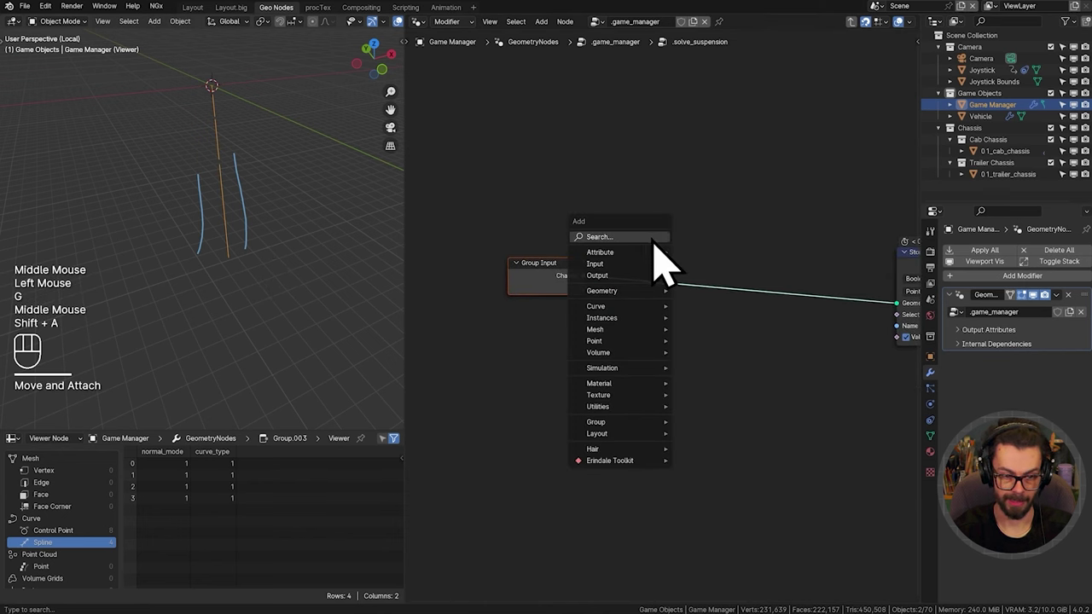
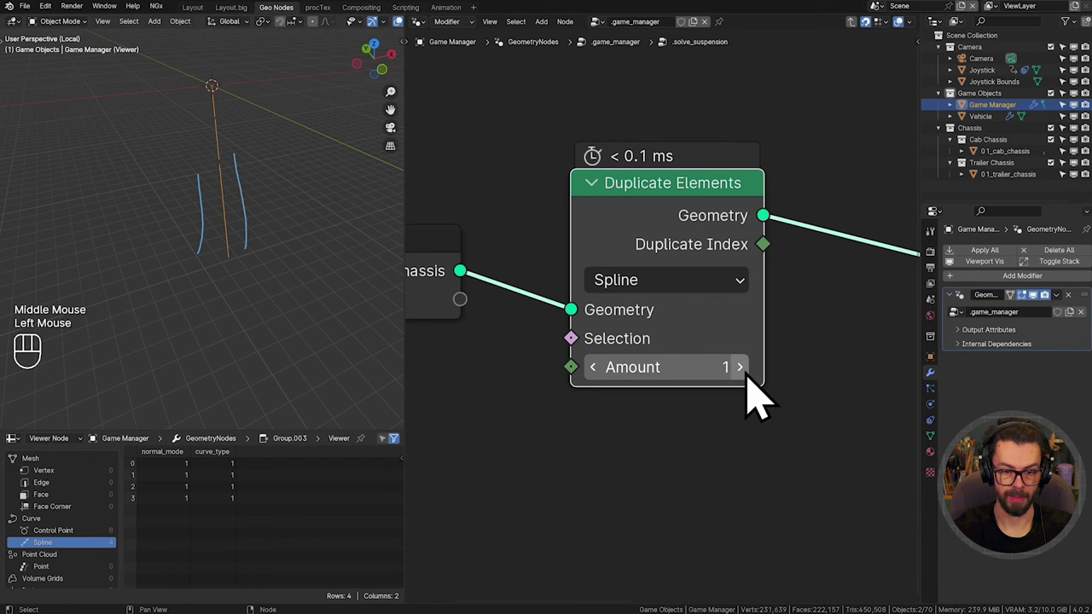
Step: Duplicate each chassis spline with Amount 2 and preview the Duplicate Index in the spreadsheet
left_click(759, 396)
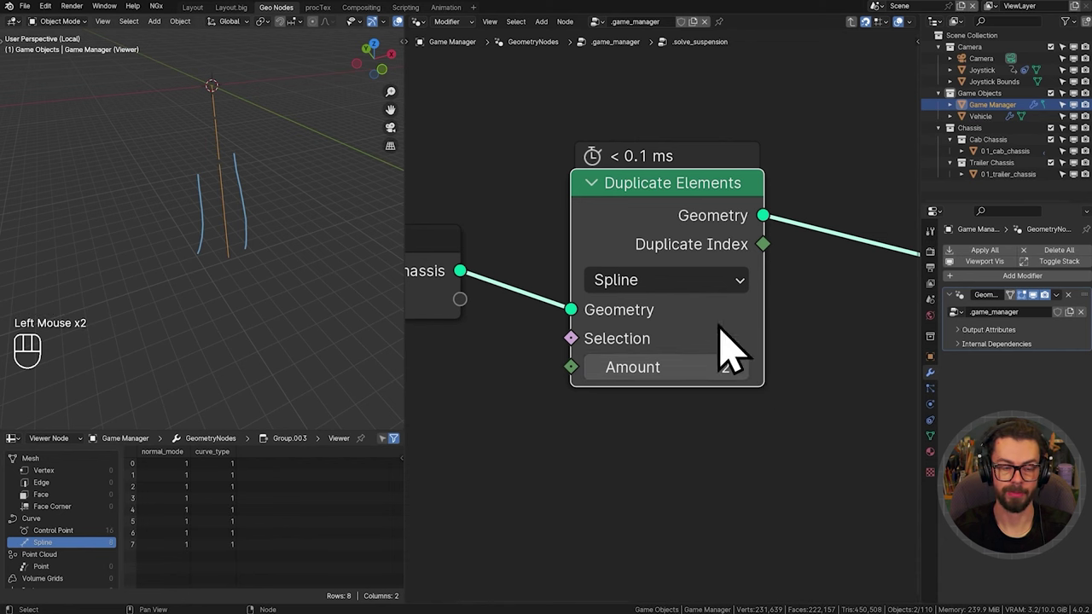
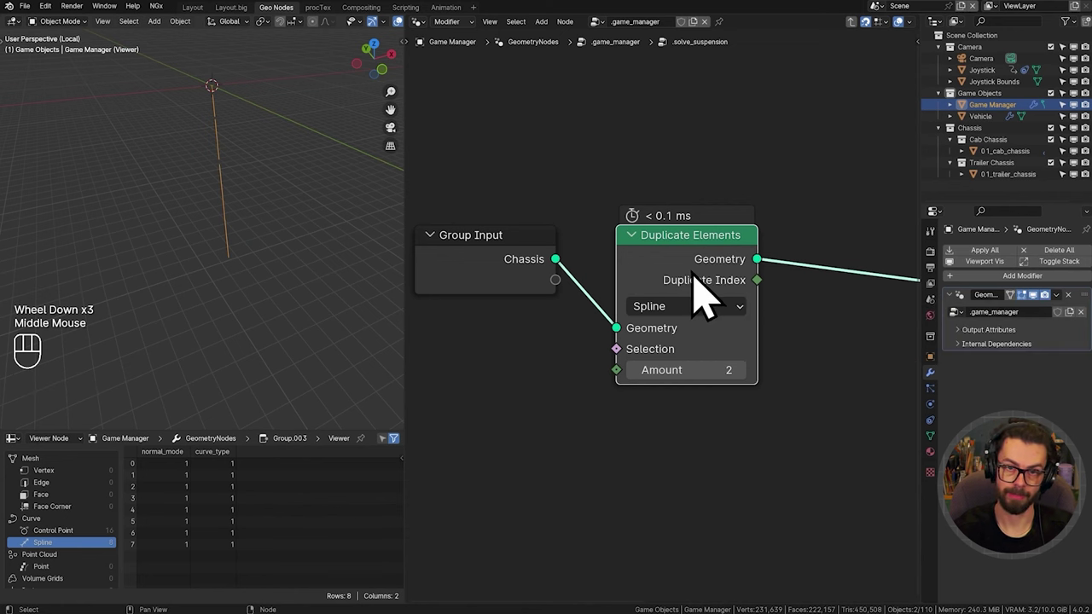
middle_click(734, 310)
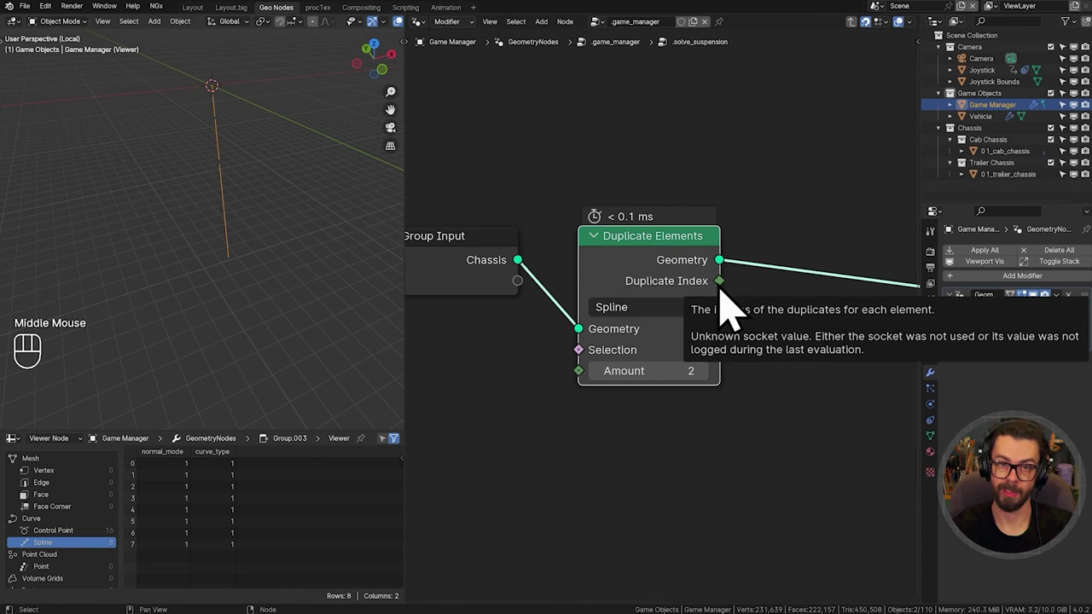
left_click(725, 284)
left_click(731, 306)
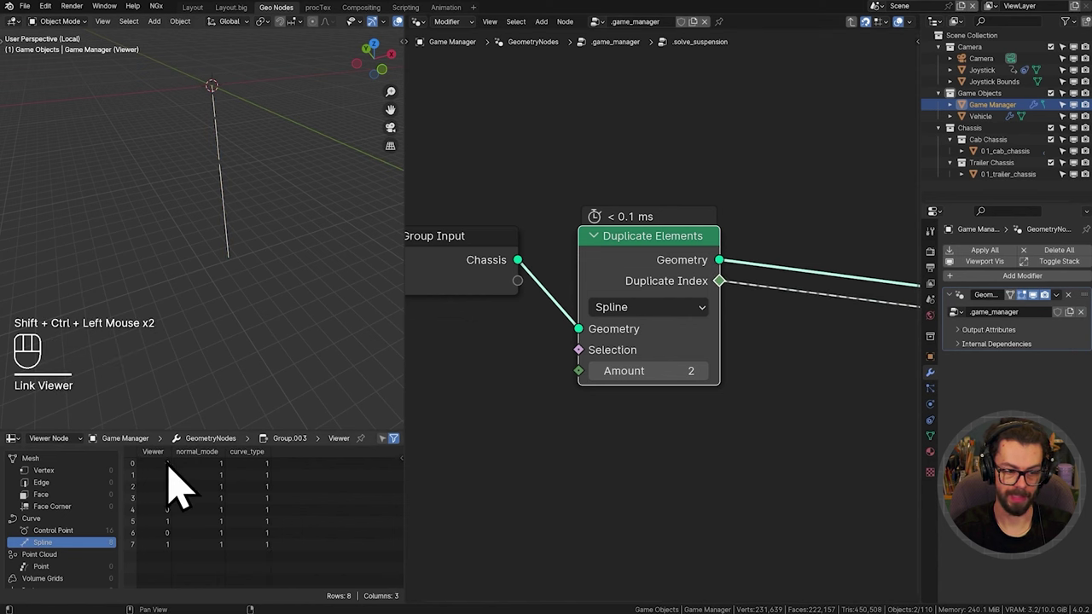
left_click_drag(183, 510, 196, 486)
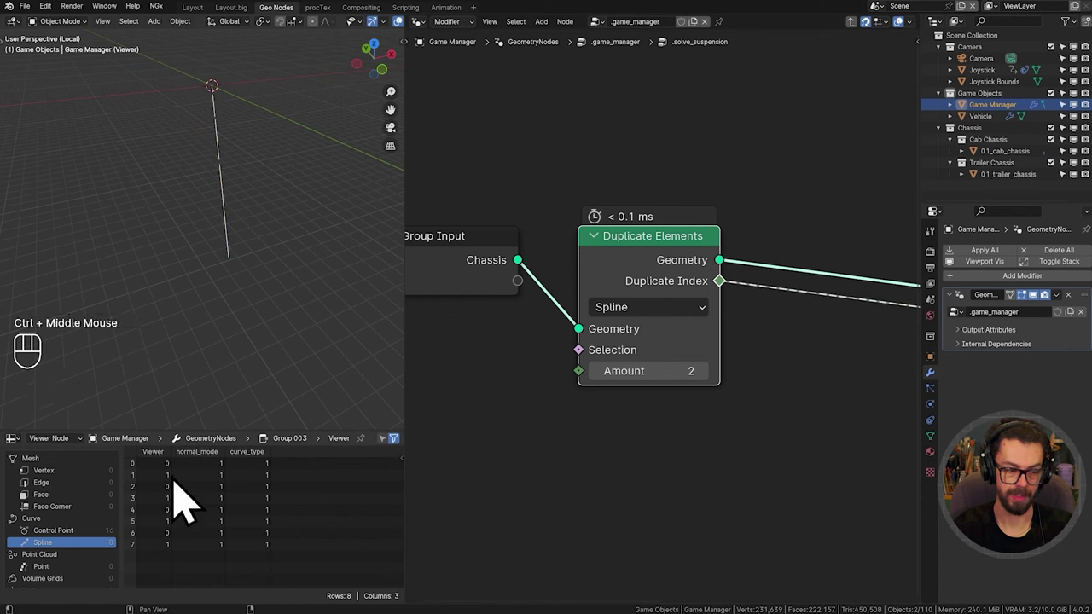
Step: Remove the Viewer and wire a Set Position node in before Store Named Attribute
middle_click(749, 288)
left_click(749, 288)
key("shift+a")
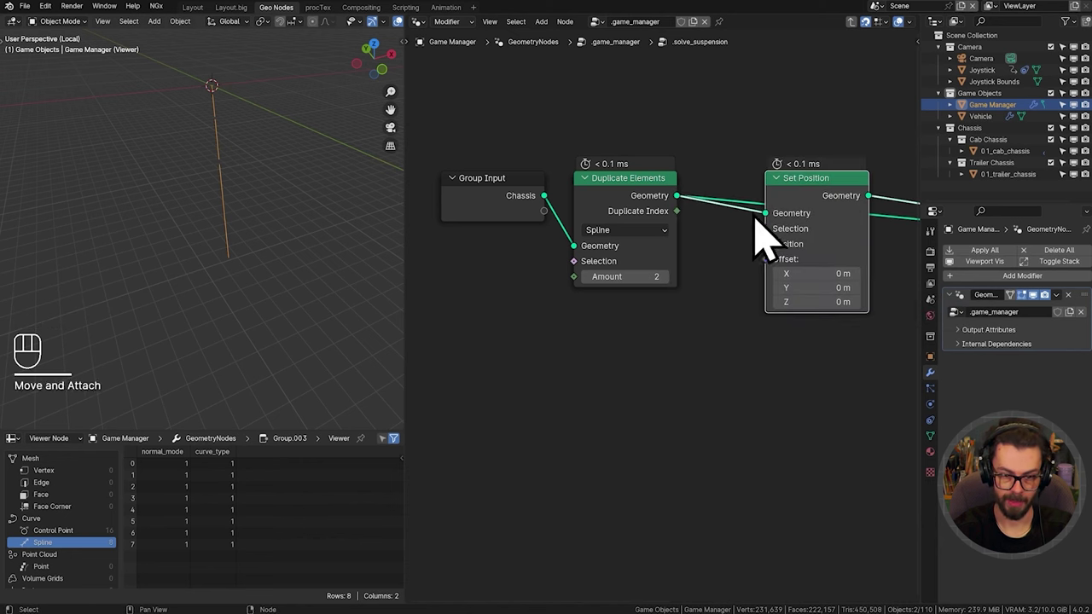
left_click_drag(821, 310, 520, 301)
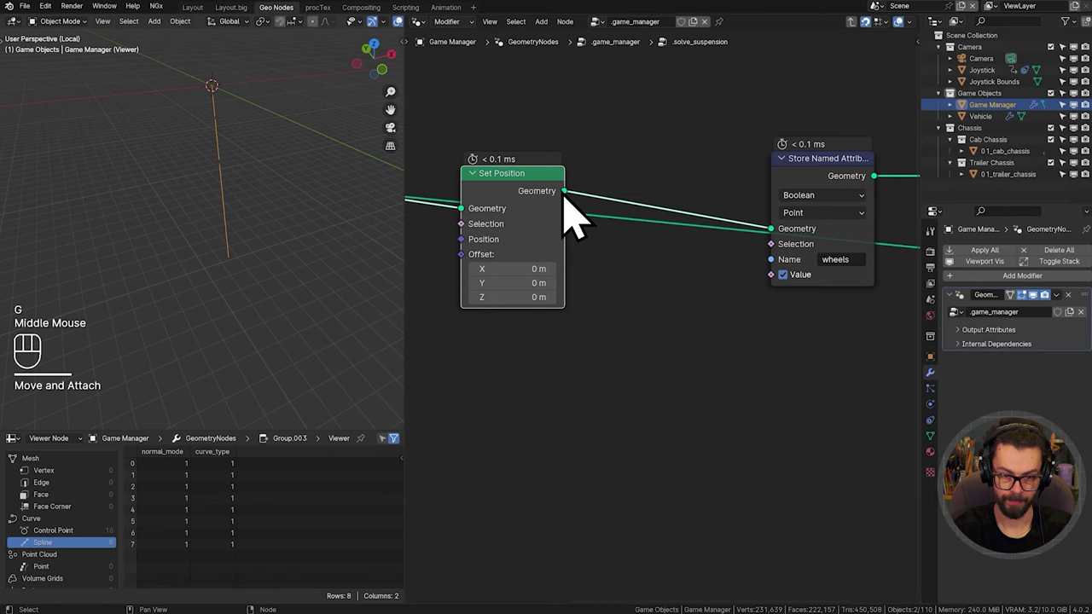
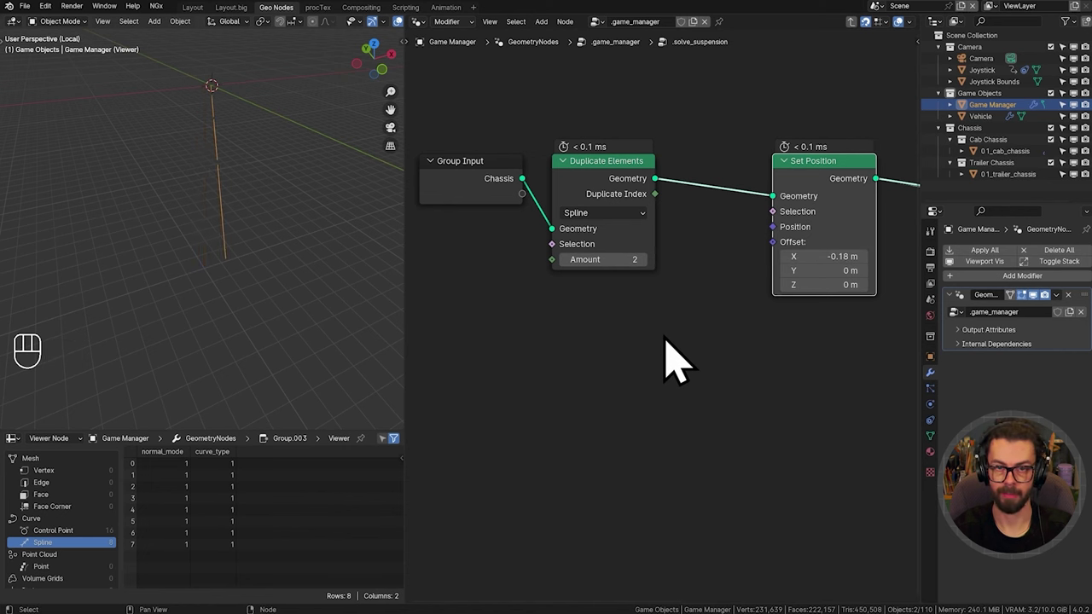
middle_click(618, 393)
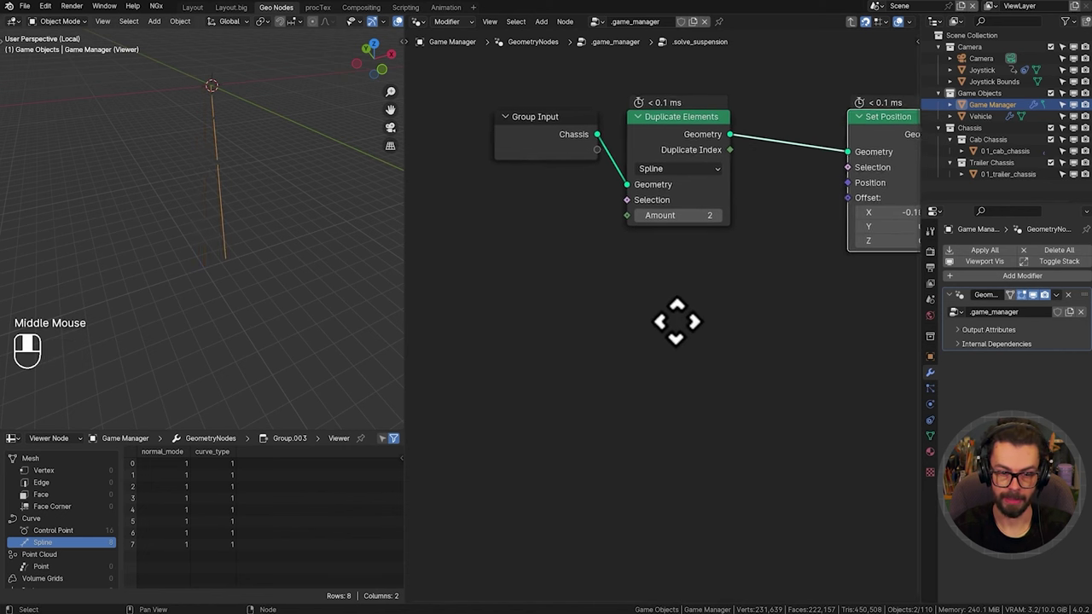
middle_click(664, 348)
Step: Add a Curve Tangent node below the chain and search for the next vector math node
key("shift+a")
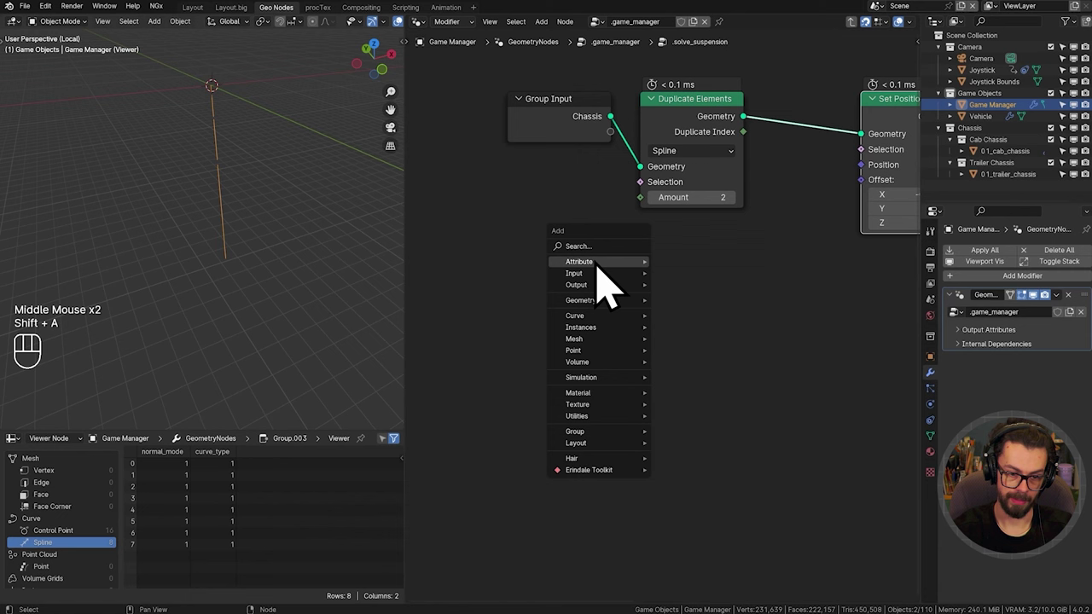
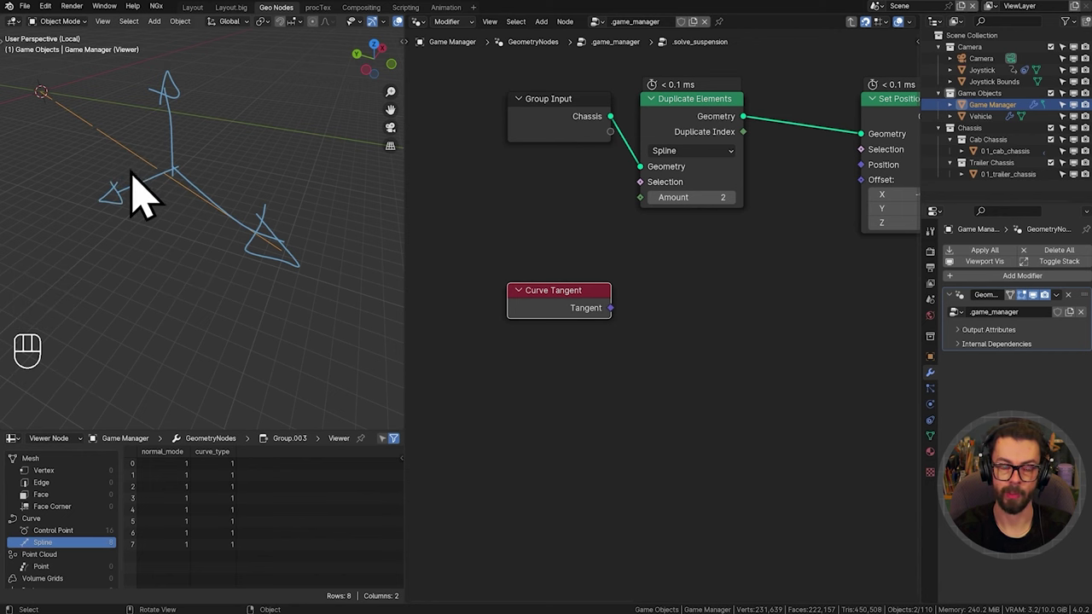
left_click(604, 335)
middle_click(647, 344)
key("shift+a")
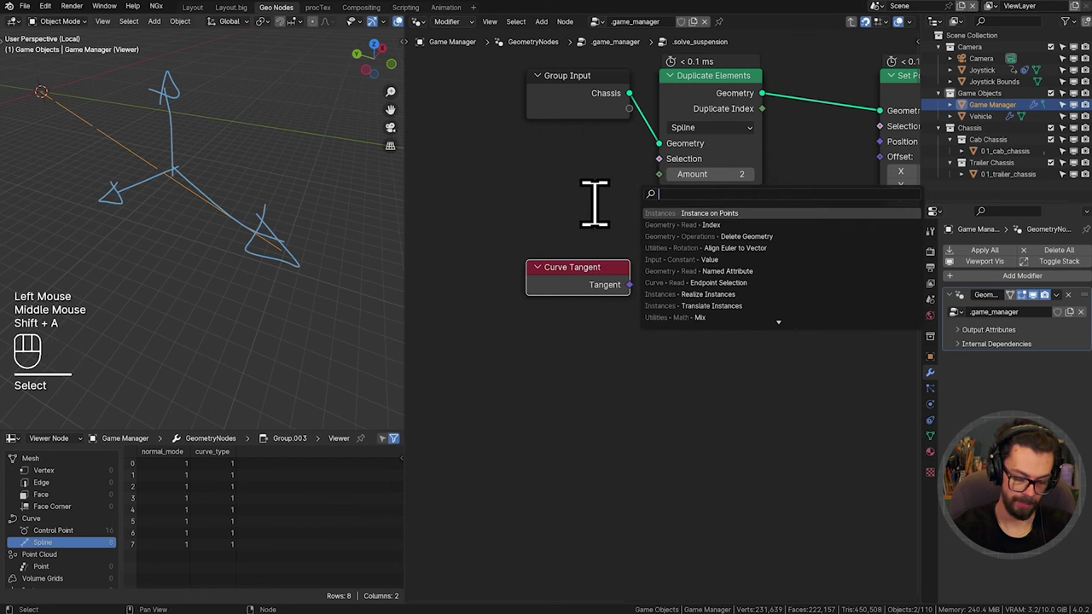
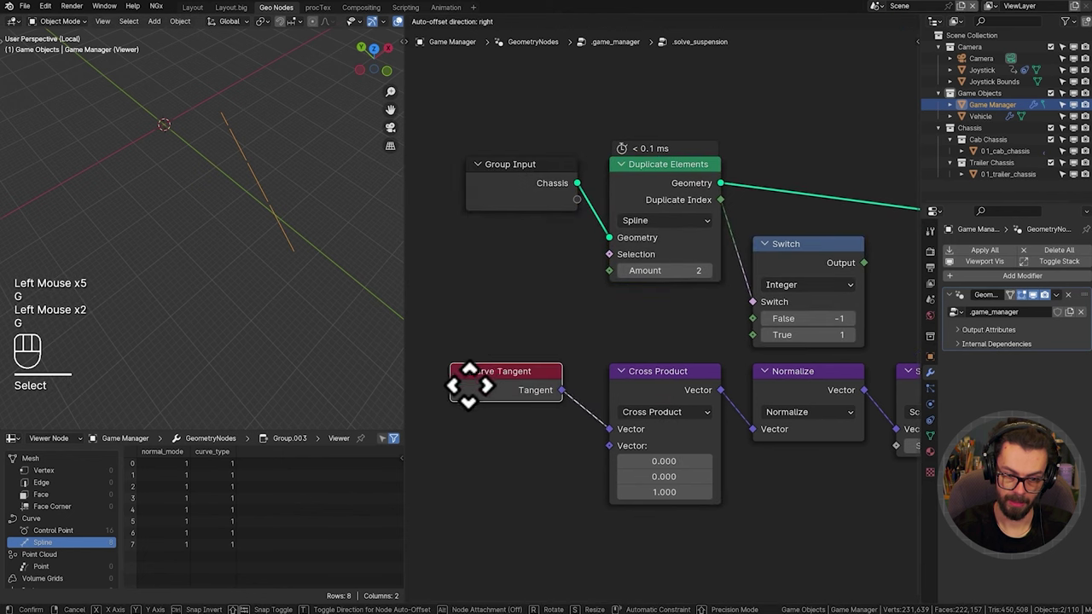
Step: Feed the ±1 switch sign into the Scale node's factor and clear space below the nodes
middle_click(793, 292)
middle_click(694, 308)
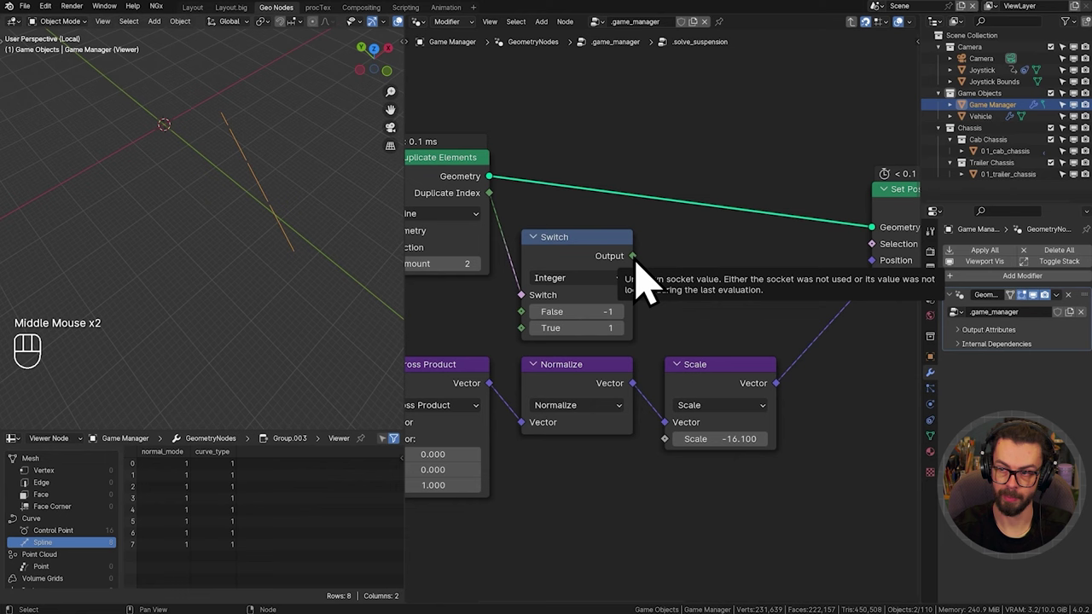
middle_click(706, 238)
left_click_drag(706, 239, 751, 421)
scroll("up", 3)
key("d")
left_click(212, 253)
key("d")
key("d")
left_click(216, 256)
key("d")
left_click(218, 255)
key("d")
left_click(224, 247)
right_click(224, 247)
middle_click(740, 433)
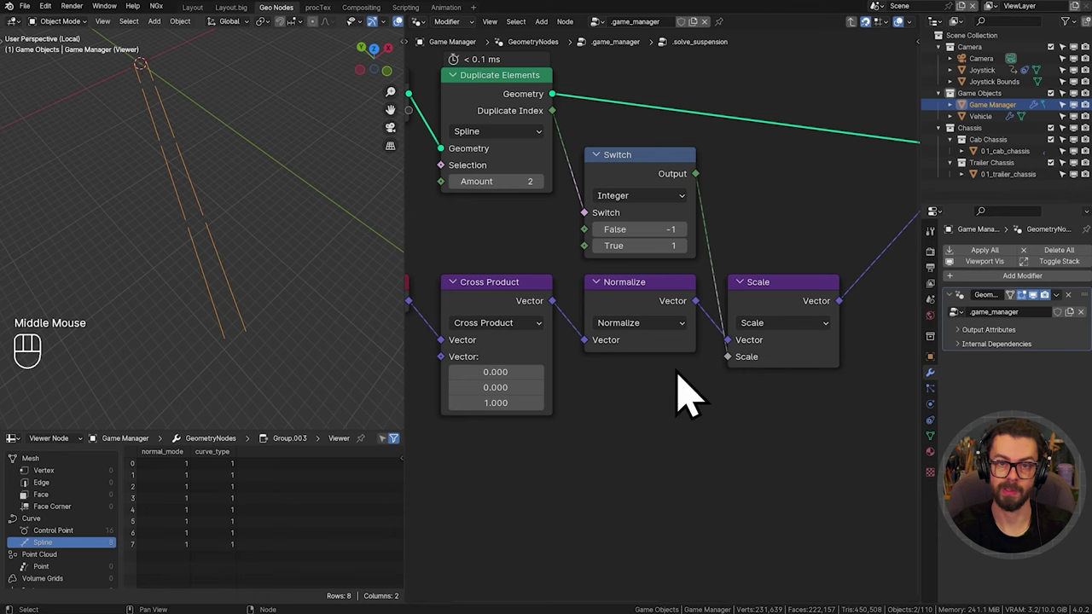
left_click_drag(654, 455, 710, 390)
Step: Multiply the axle_length attribute by 0.5, then by the switch sign, feeding the result into Scale
key("shift+a")
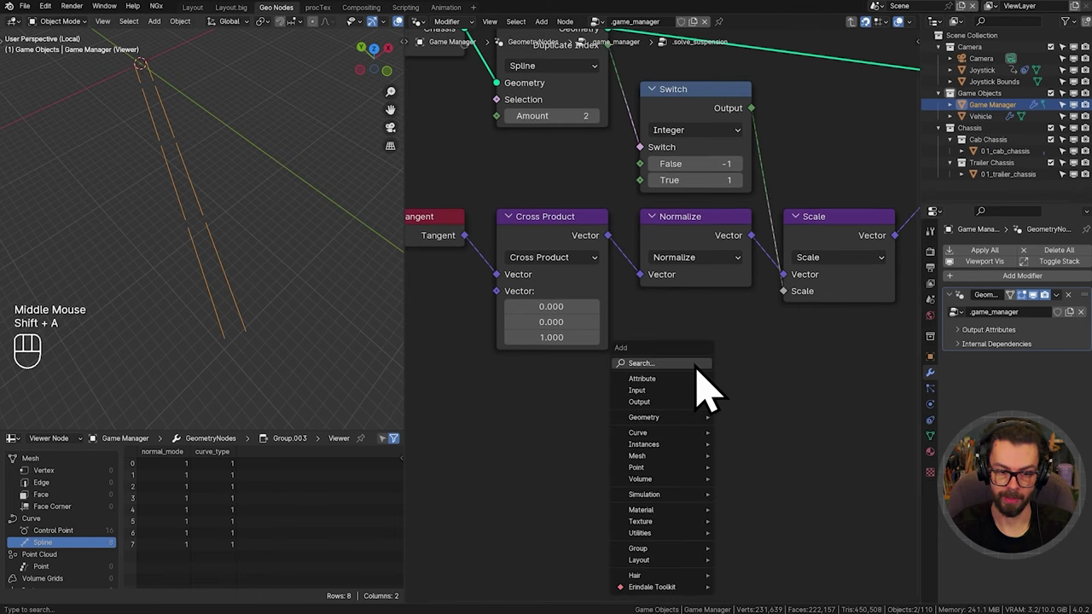
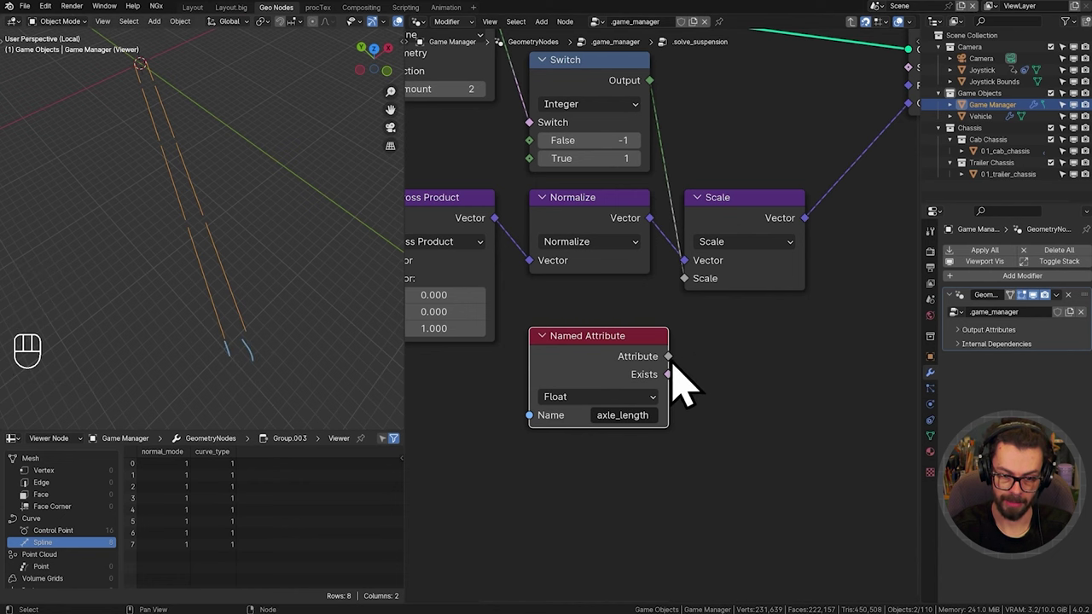
left_click_drag(696, 386, 709, 375)
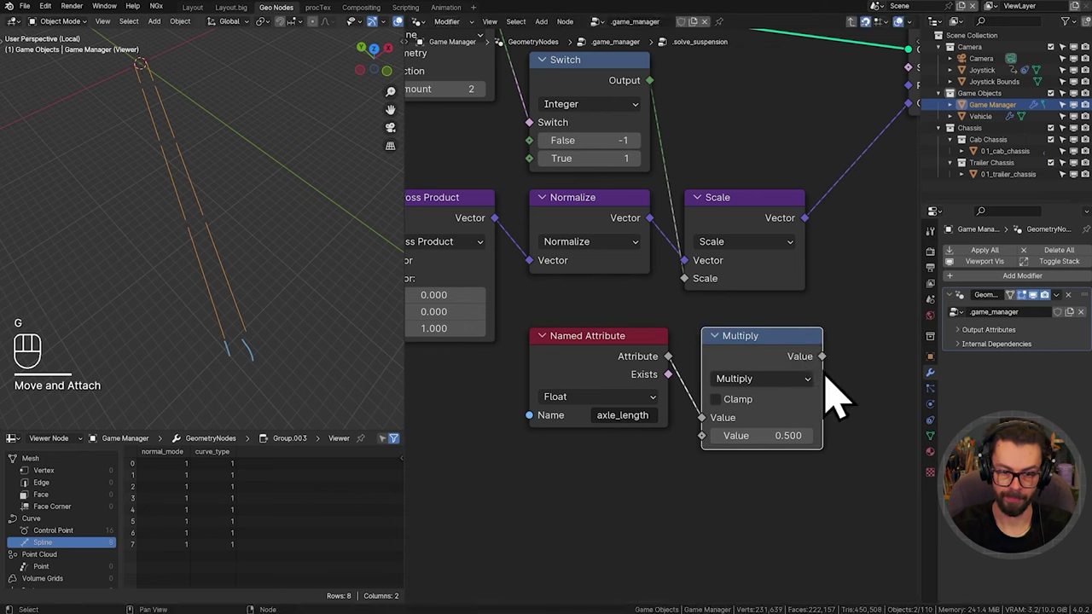
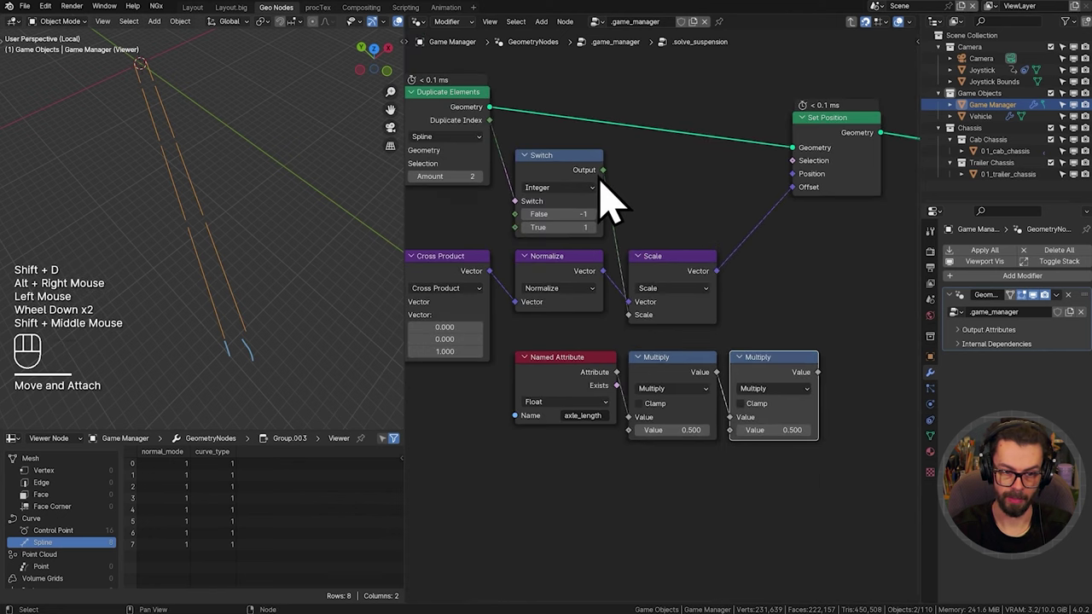
left_click_drag(618, 195, 748, 450)
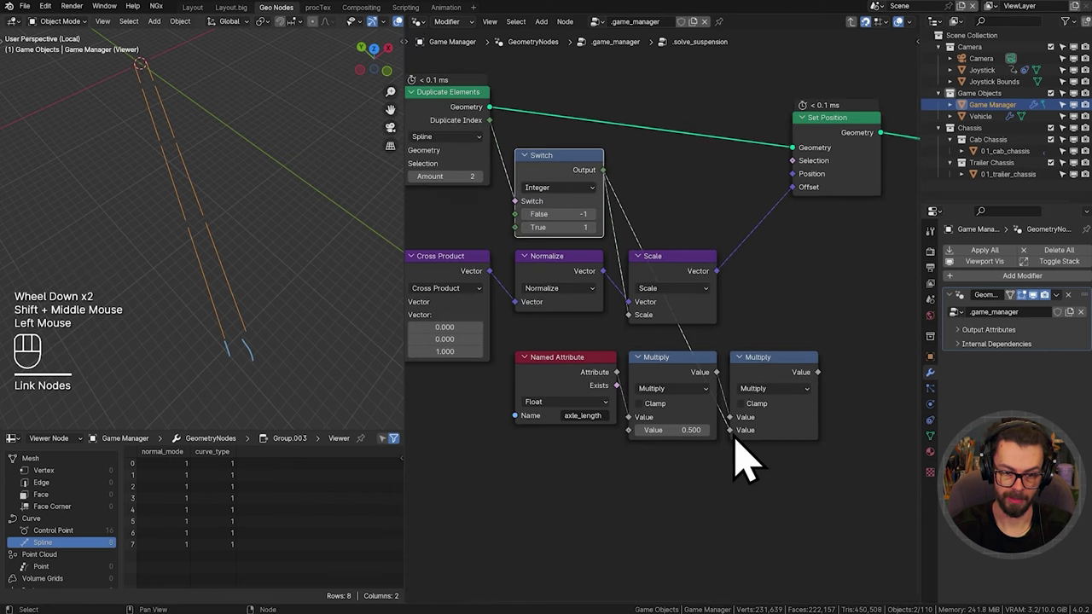
middle_click(627, 382)
right_click(728, 275)
scroll("down", 3)
key("g")
left_click_drag(654, 219, 683, 412)
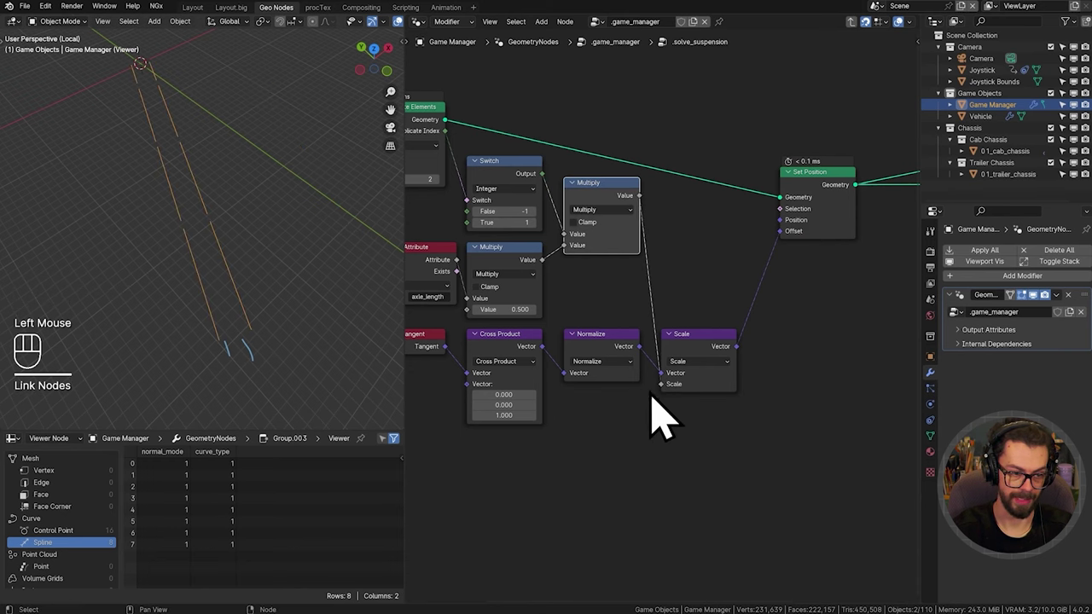
middle_click(528, 403)
middle_click(239, 254)
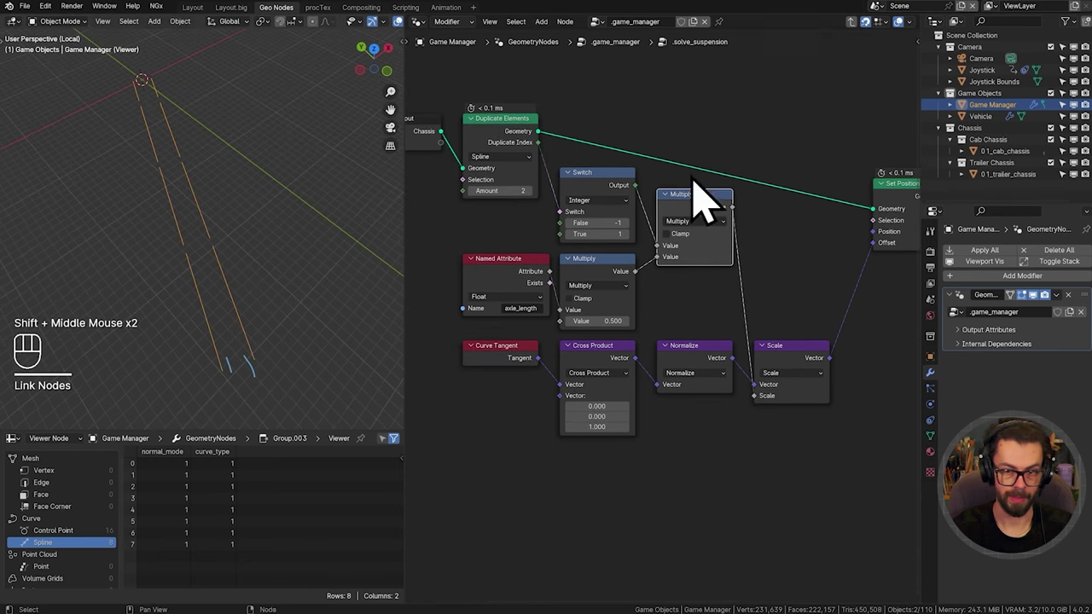
Step: Set the cab chassis modifier's Axle Length to 5.29 m
left_click(1025, 175)
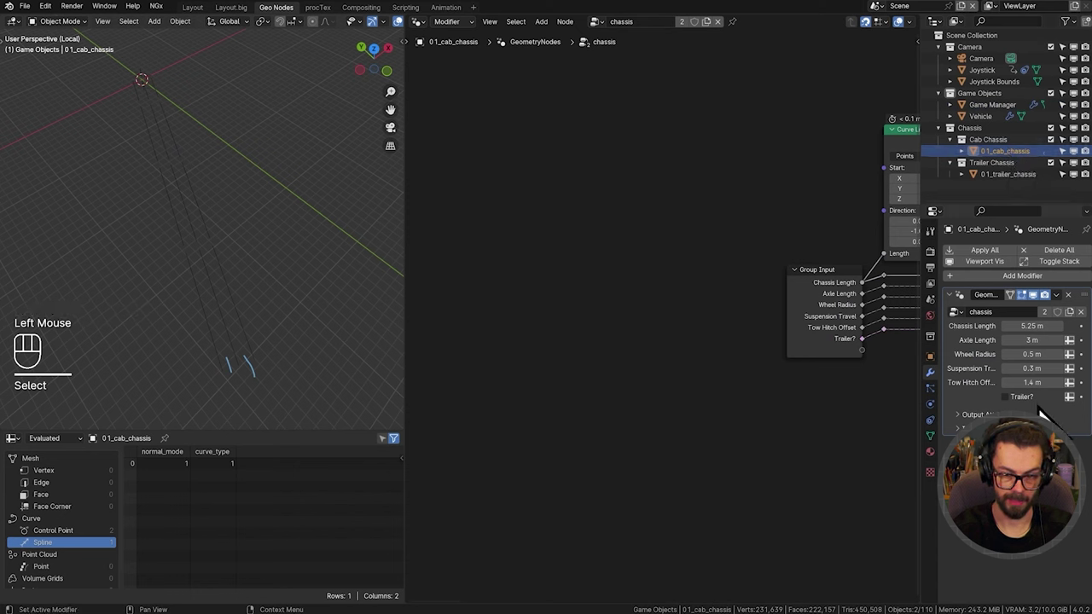
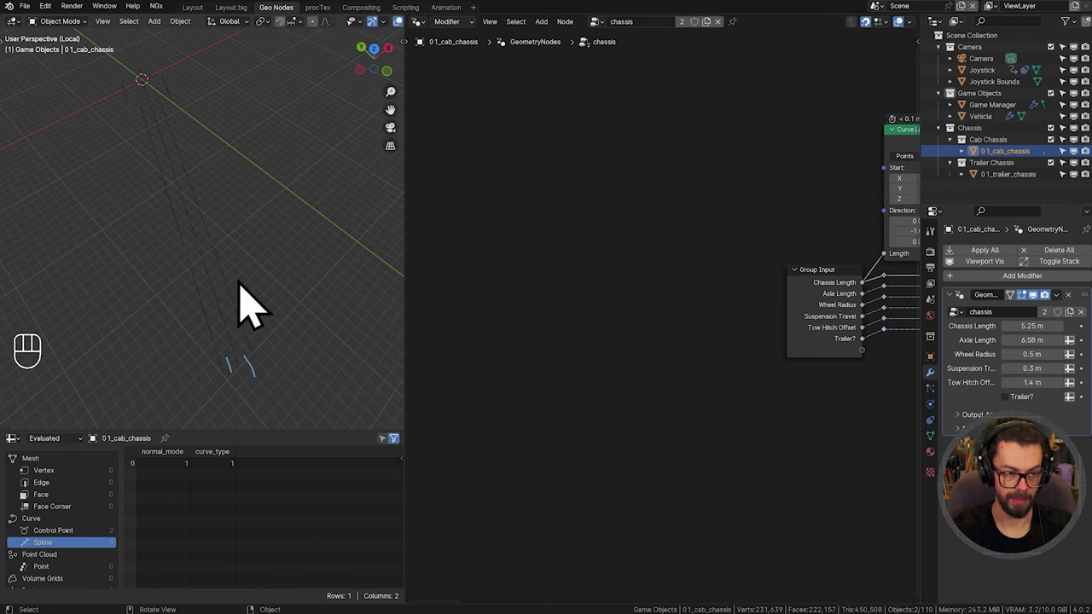
left_click(237, 285)
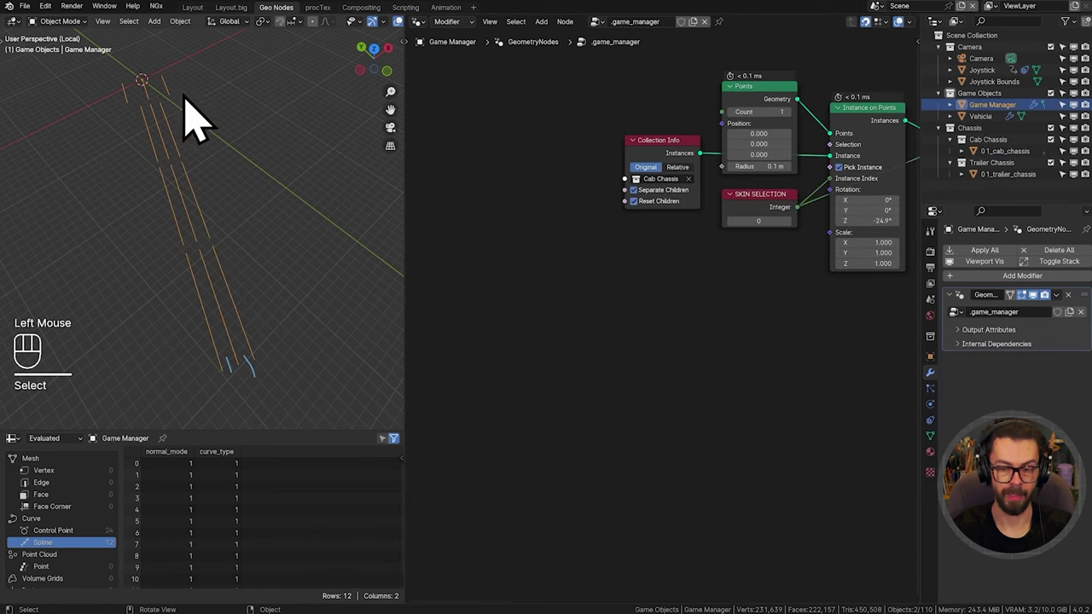
left_click(1022, 180)
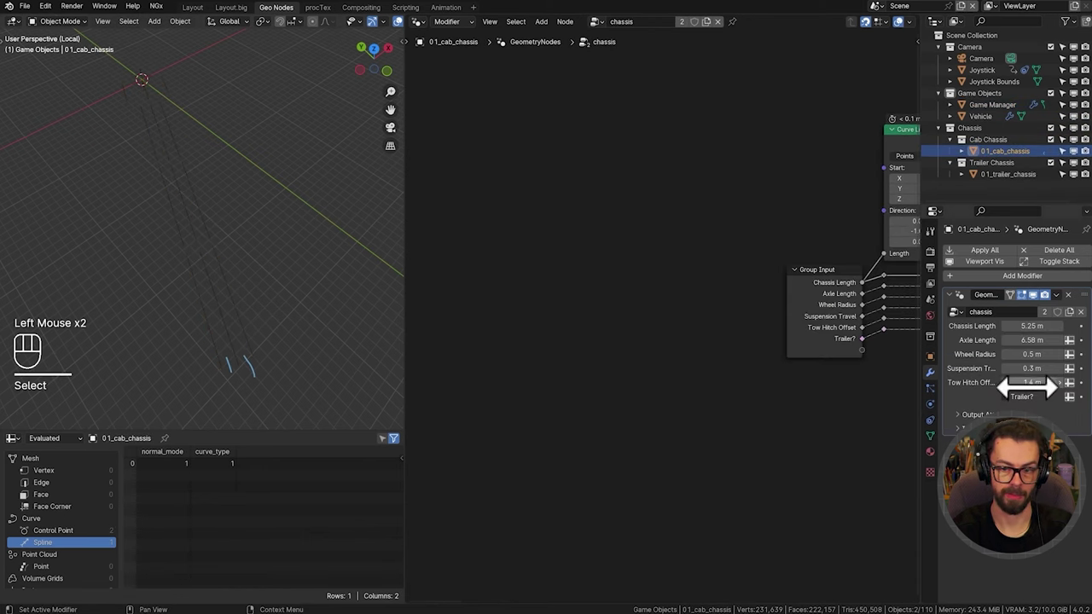
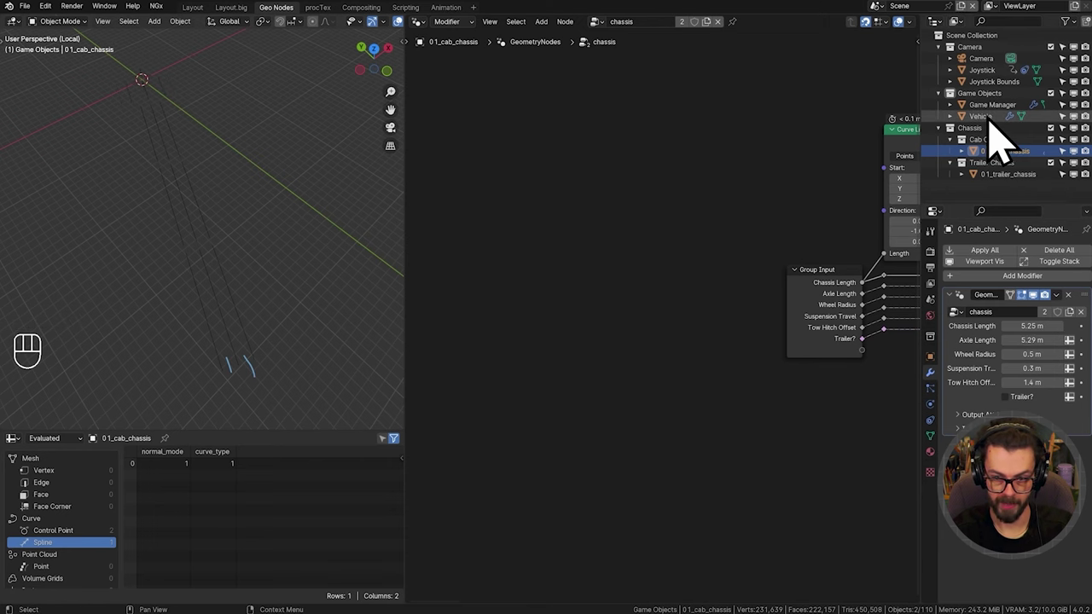
Step: Switch to the Game Manager object and enter its .solve_suspension node group
left_click(1007, 134)
left_click_drag(835, 217, 802, 311)
left_click(630, 280)
left_click(663, 282)
key("Tab")
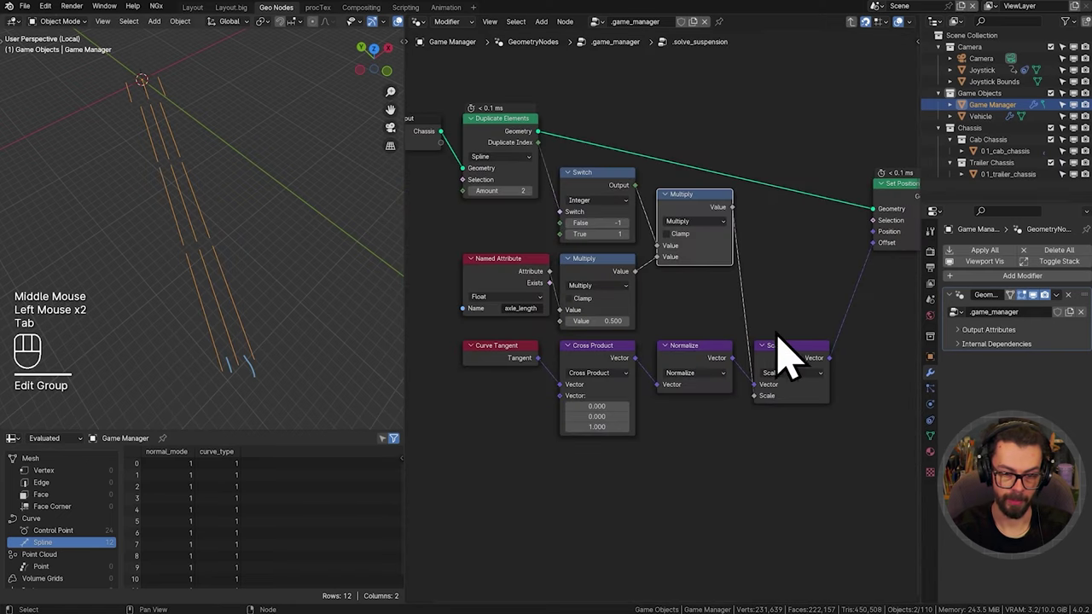
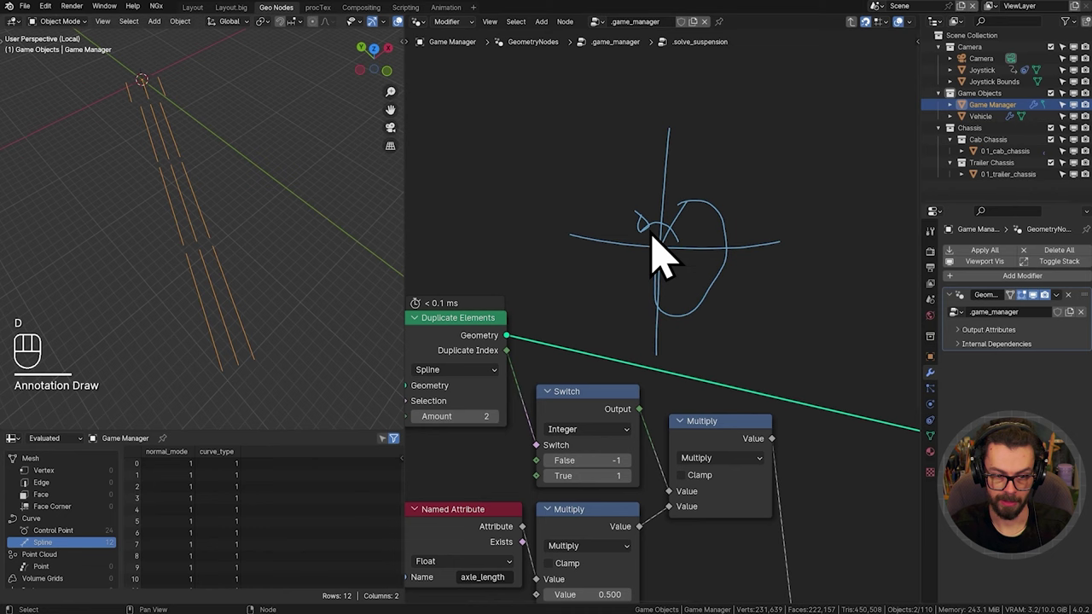
Step: Pan the node view around the Duplicate Elements node
middle_click(558, 322)
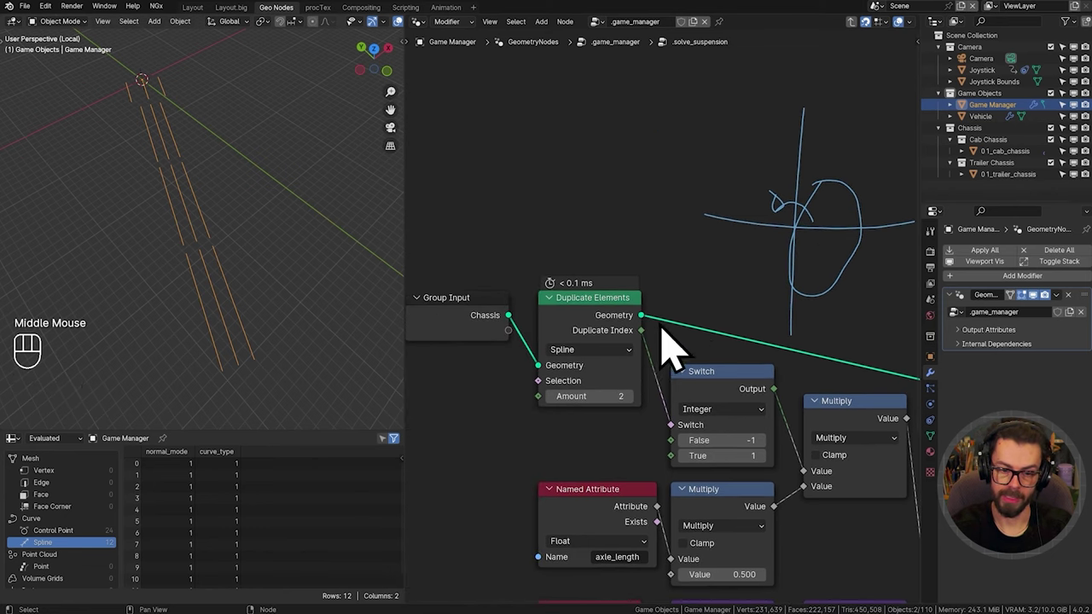
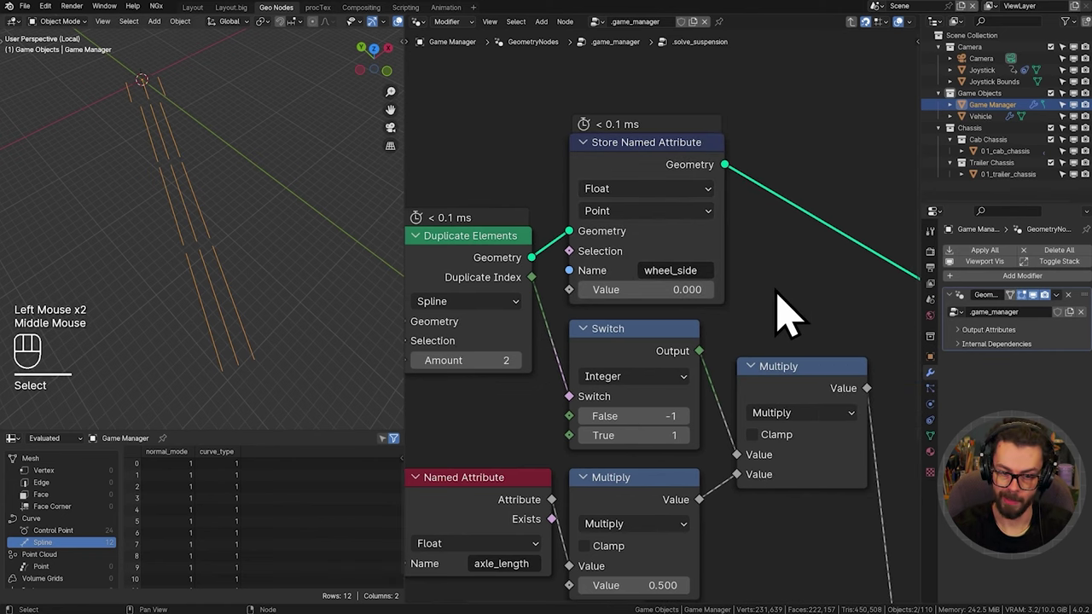
Step: Feed the Duplicate Index into the wheel_side Store Named Attribute value as a Boolean
key("ctrl+z")
middle_click(690, 274)
scroll("down", 3)
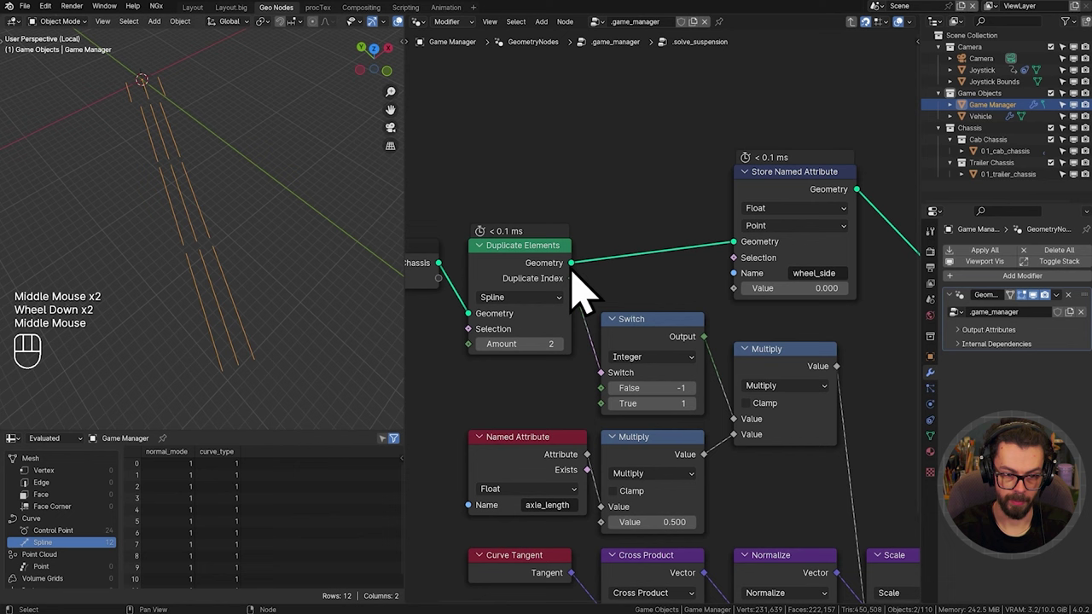
left_click_drag(803, 230, 782, 343)
left_click_drag(750, 285, 600, 303)
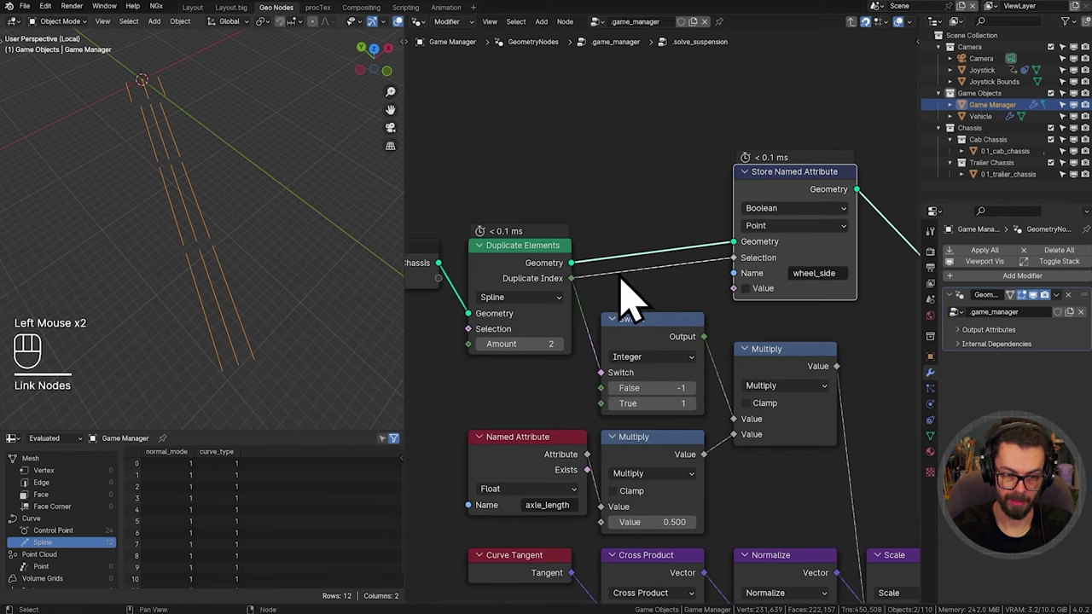
right_click(761, 280)
left_click_drag(584, 300, 751, 313)
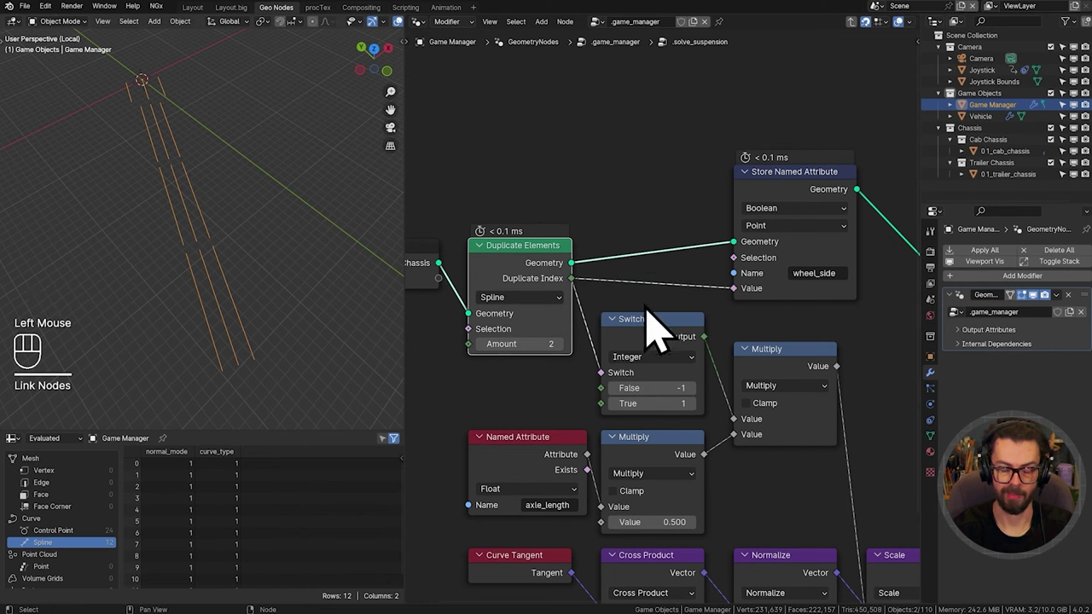
left_click_drag(768, 331, 802, 313)
left_click(817, 344)
key("x")
Step: Move the wheels attribute node beside the group output and tidy the node tree
middle_click(788, 285)
left_click(788, 285)
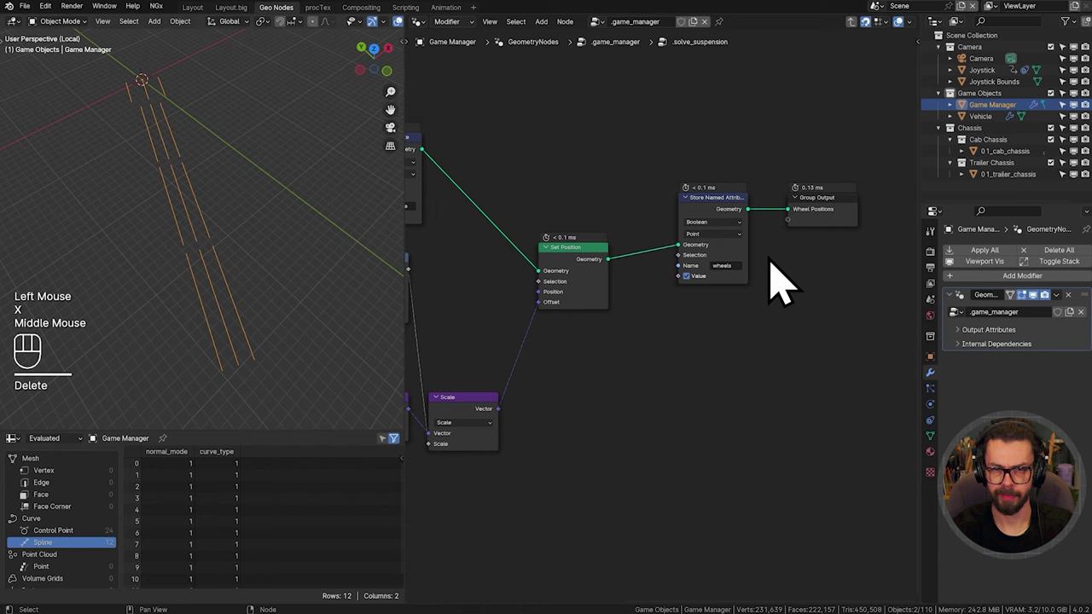
left_click_drag(875, 287, 830, 216)
key("g")
left_click_drag(744, 176, 853, 288)
key("g")
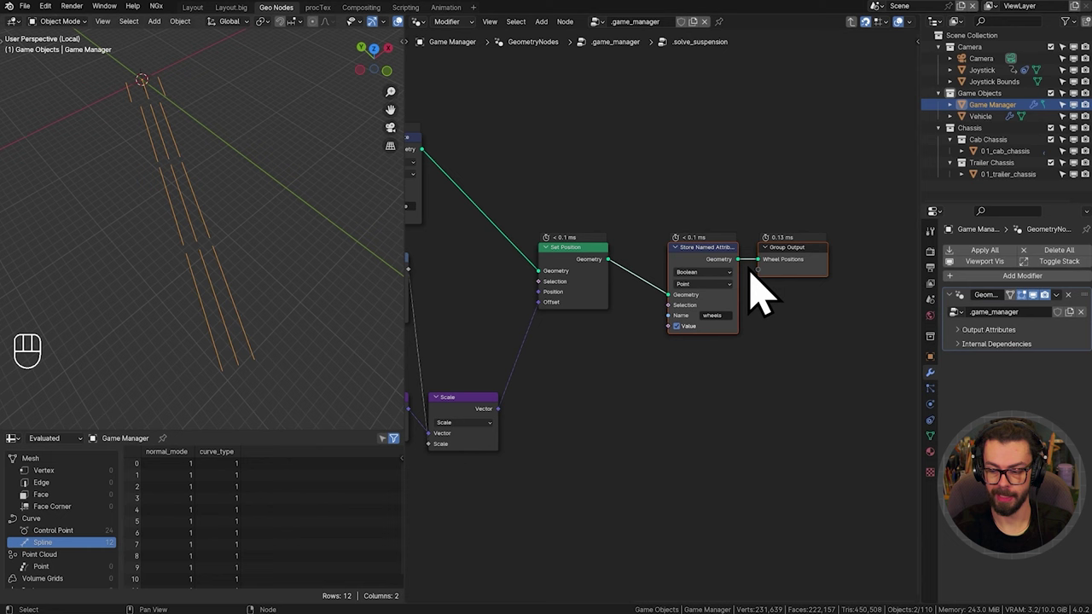
middle_click(616, 298)
scroll("down", 3)
left_click_drag(738, 269, 785, 247)
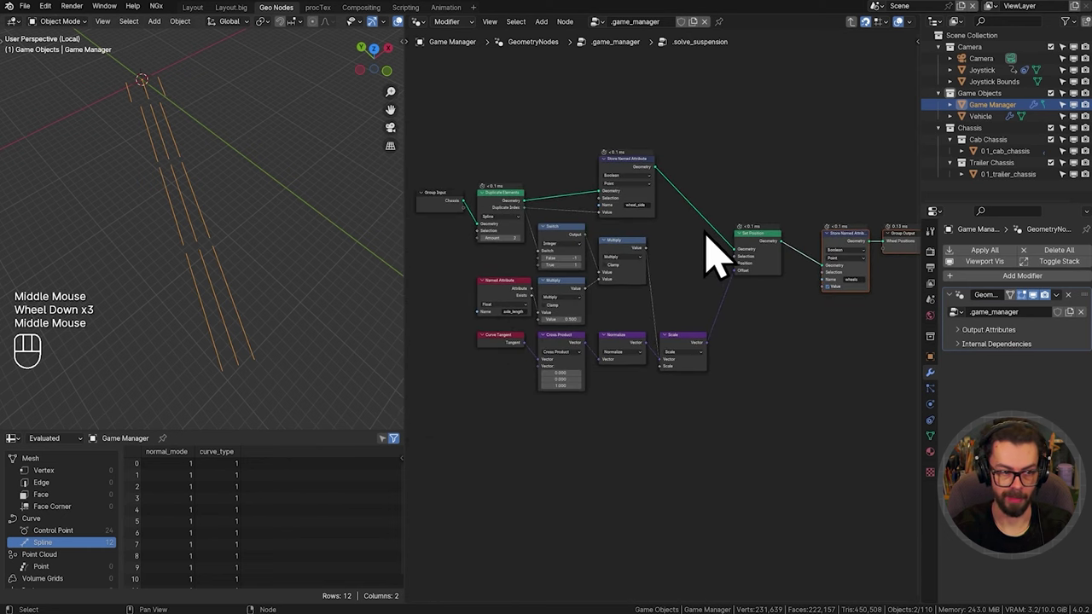
middle_click(232, 169)
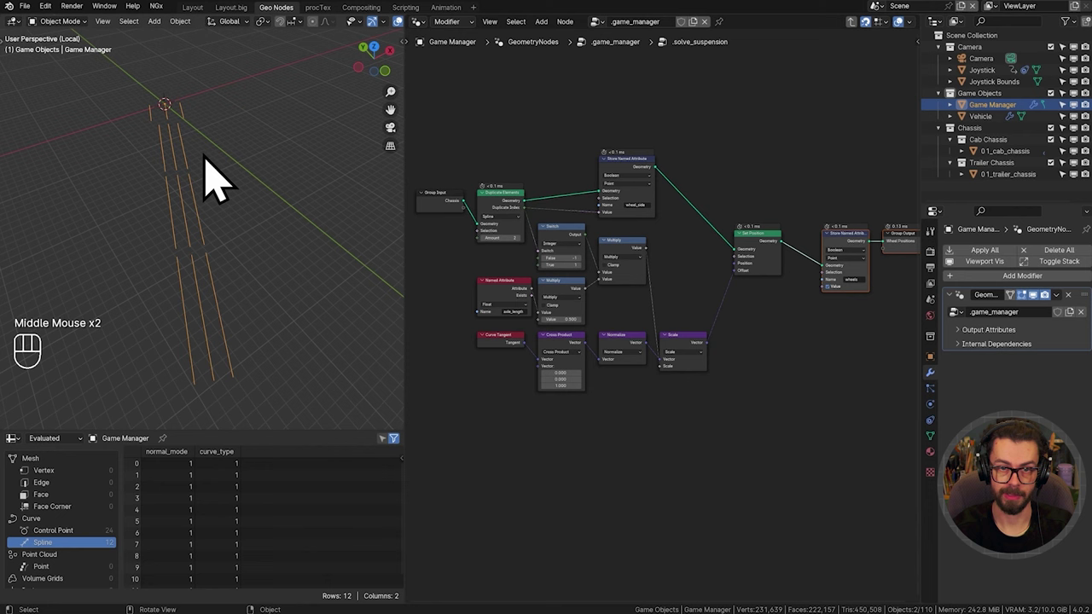
left_click(769, 160)
Step: Leave local view and orbit around the whole vehicle in the viewport
left_click_drag(258, 194, 182, 190)
middle_click(280, 192)
key("KP_Divide")
left_click_drag(210, 273, 240, 225)
middle_click(212, 245)
scroll("up", 3)
left_click_drag(156, 228, 145, 249)
Step: Select the Vehicle object and orbit under the truck body toward the wheels
left_click(122, 214)
left_click_drag(176, 213, 161, 227)
left_click_drag(182, 211, 185, 240)
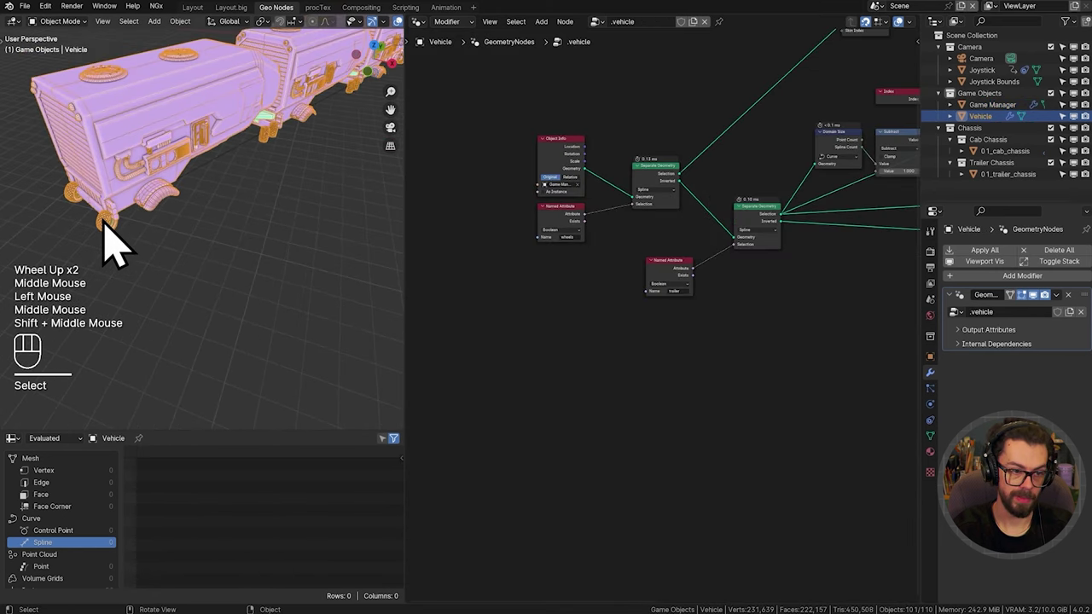
left_click_drag(253, 189, 146, 253)
left_click_drag(165, 232, 117, 239)
scroll("up", 3)
left_click_drag(281, 204, 240, 222)
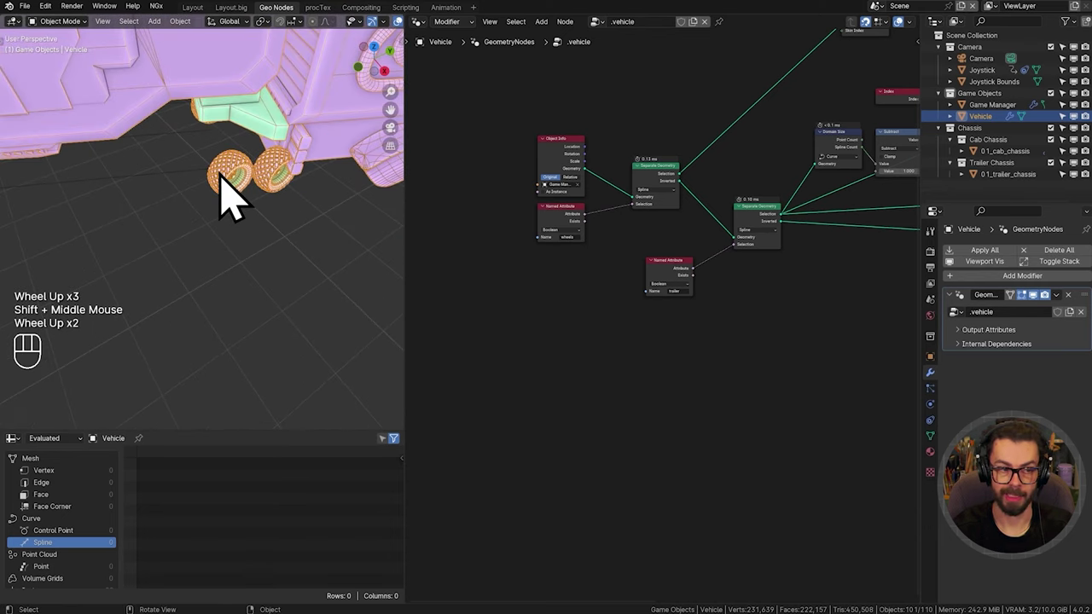
scroll("down", 3)
left_click_drag(341, 204, 157, 217)
Step: Orbit and zoom around the wheels to inspect the whole vehicle's wheel setup
scroll("down", 3)
left_click_drag(286, 202, 138, 209)
left_click_drag(267, 202, 195, 209)
scroll("up", 3)
scroll("down", 3)
scroll("down", 3)
left_click_drag(128, 189, 284, 178)
left_click_drag(183, 196, 279, 189)
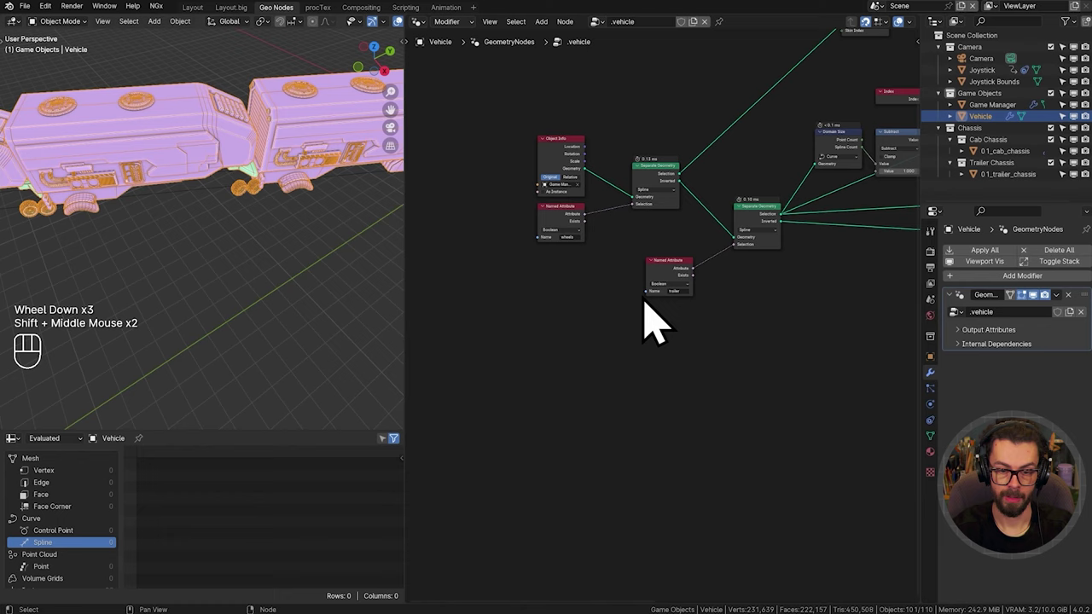
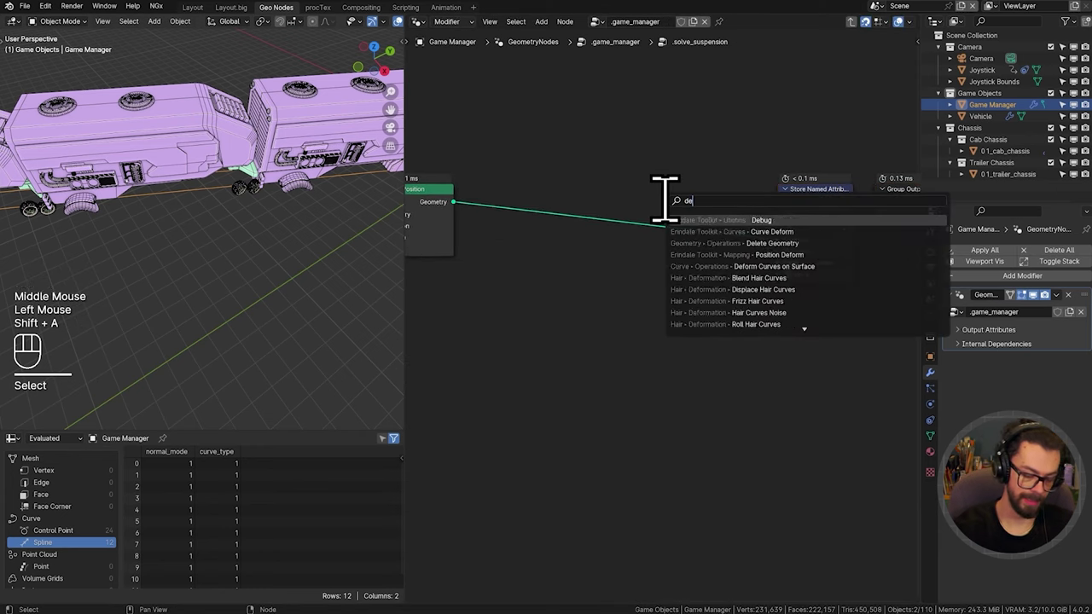
Step: Drop a Delete Geometry node onto the link before the wheels attribute is stored
key("e")
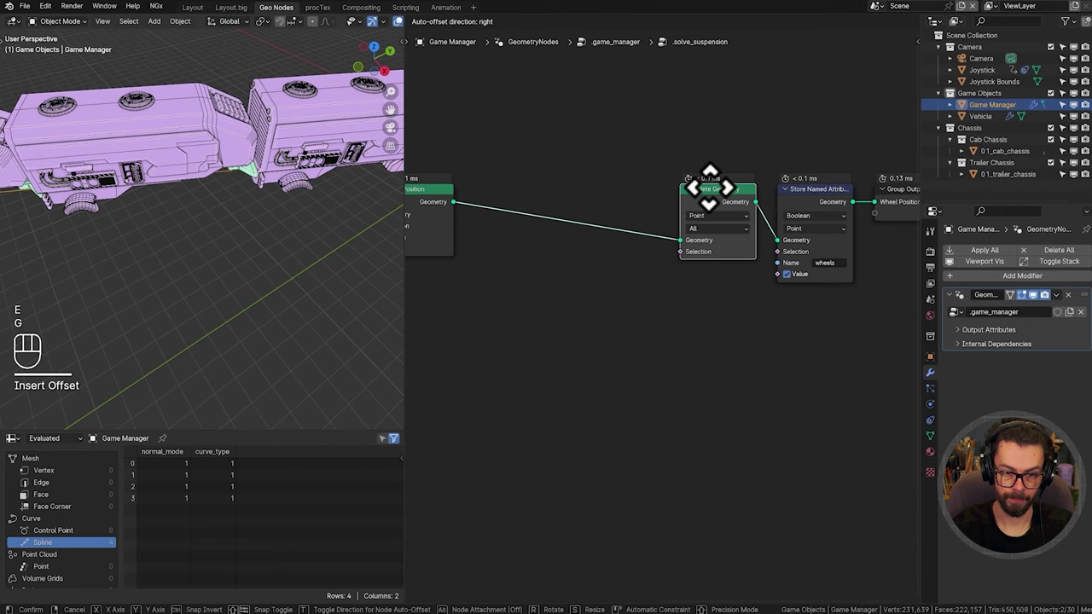
scroll("up", 3)
scroll("down", 3)
middle_click(665, 322)
left_click(629, 275)
middle_click(638, 281)
Step: Drive Delete Geometry's selection with an Endpoint Selection node (Start 1, End 0)
key("shift+a")
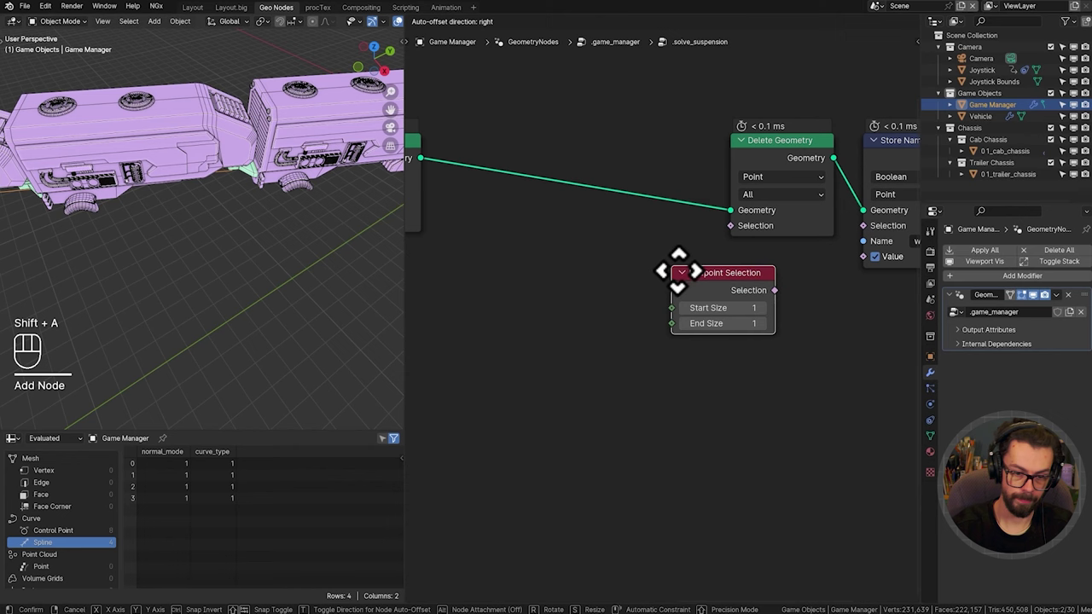
left_click(579, 325)
left_click_drag(668, 289, 745, 253)
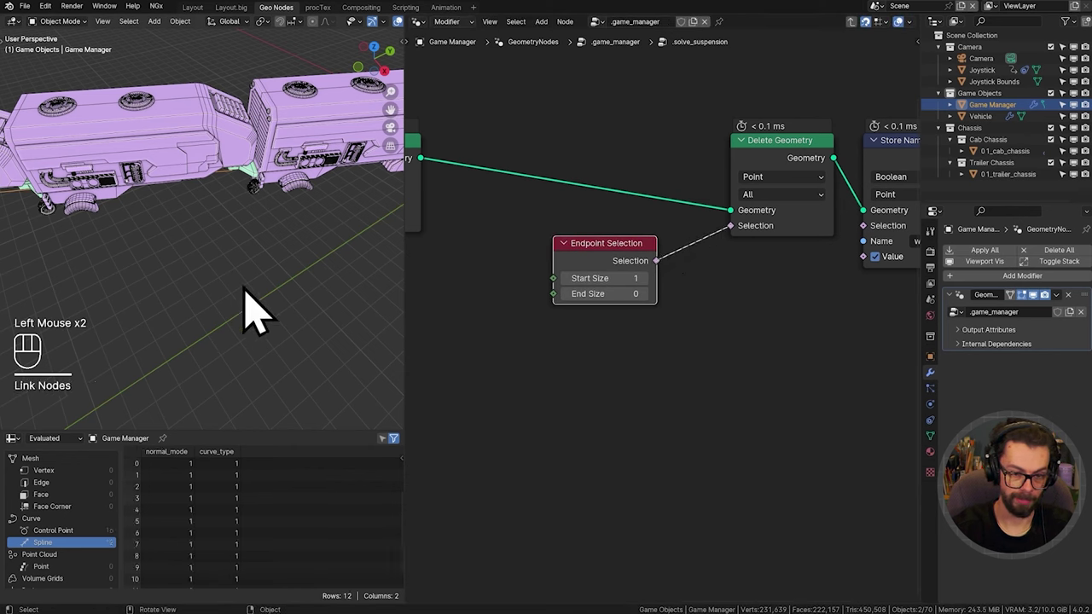
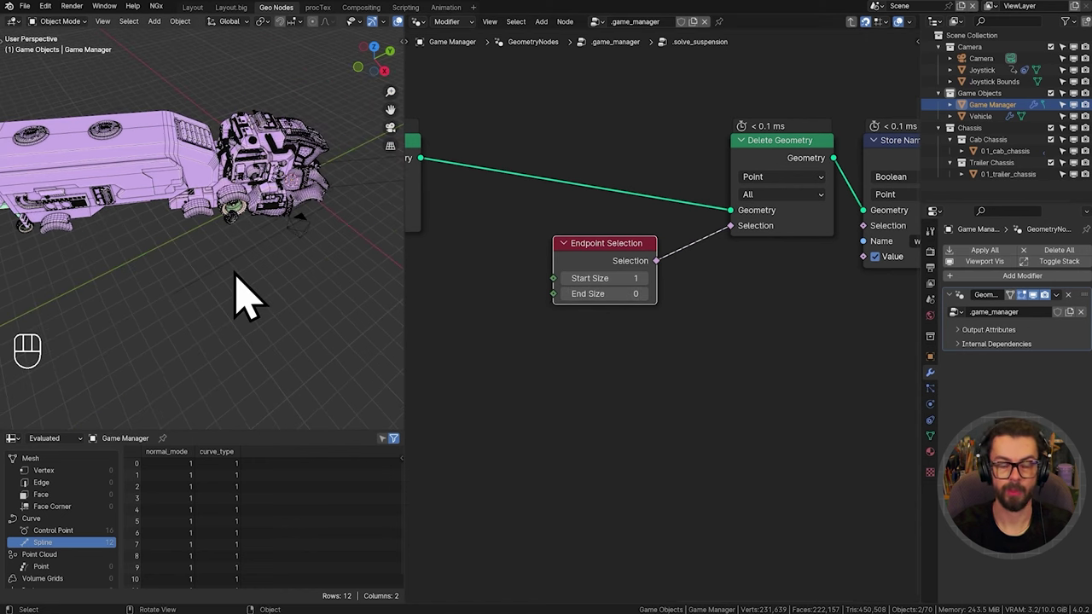
left_click_drag(260, 250, 259, 227)
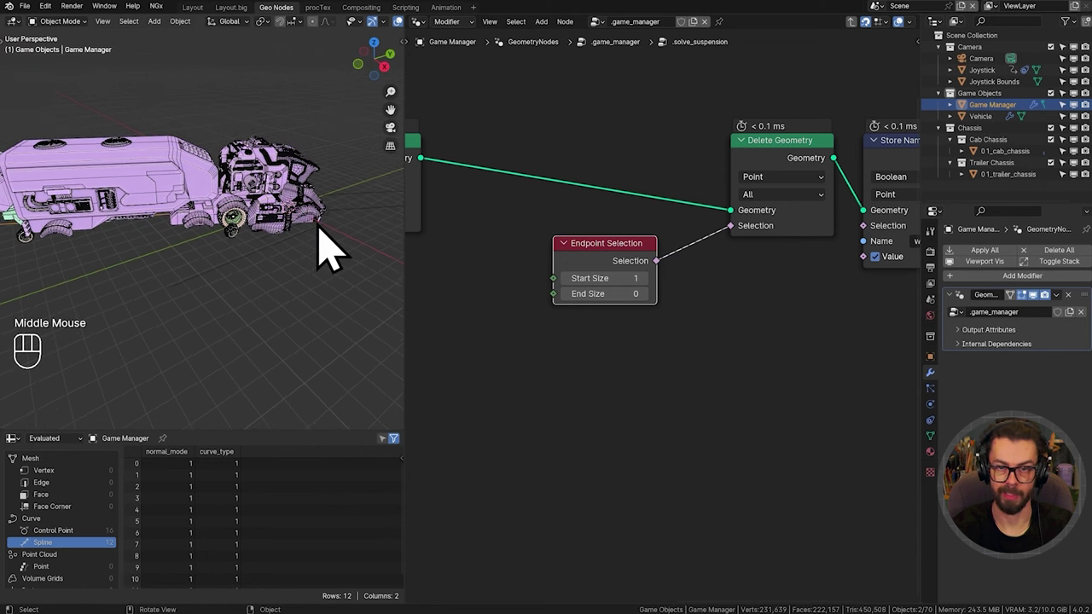
left_click_drag(607, 272, 565, 307)
middle_click(652, 363)
key("shift+a")
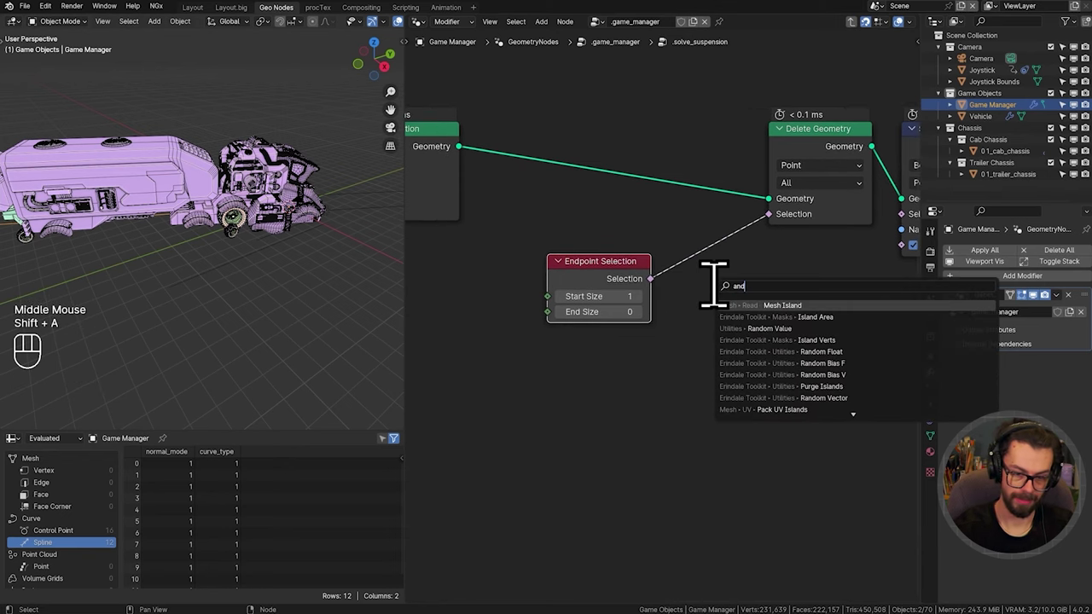
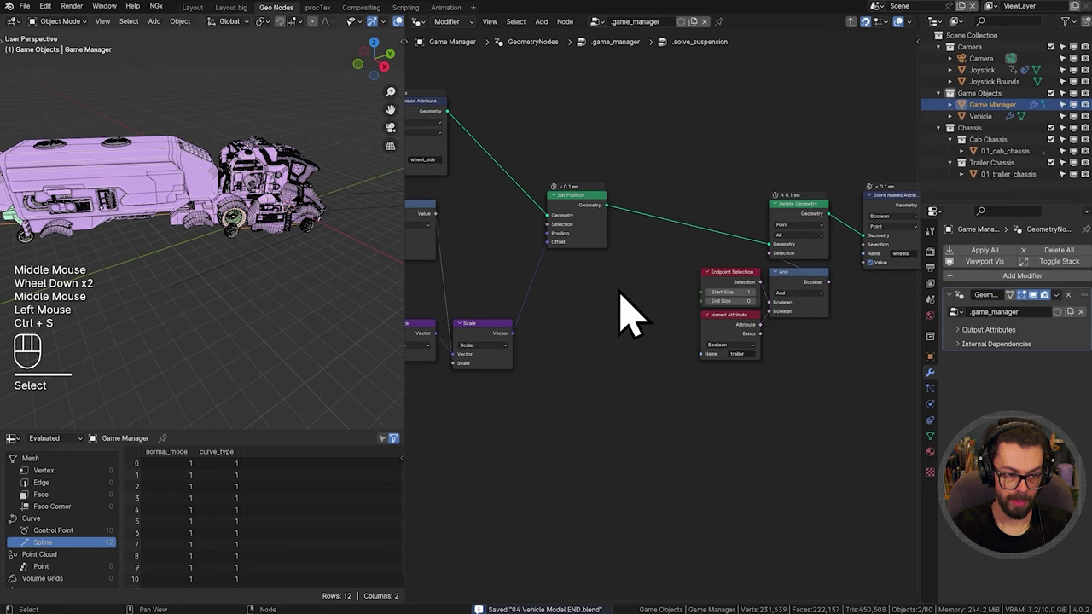
Step: Orbit to view the whole vehicle and save the file
left_click_drag(253, 249, 177, 254)
key("ctrl+s")
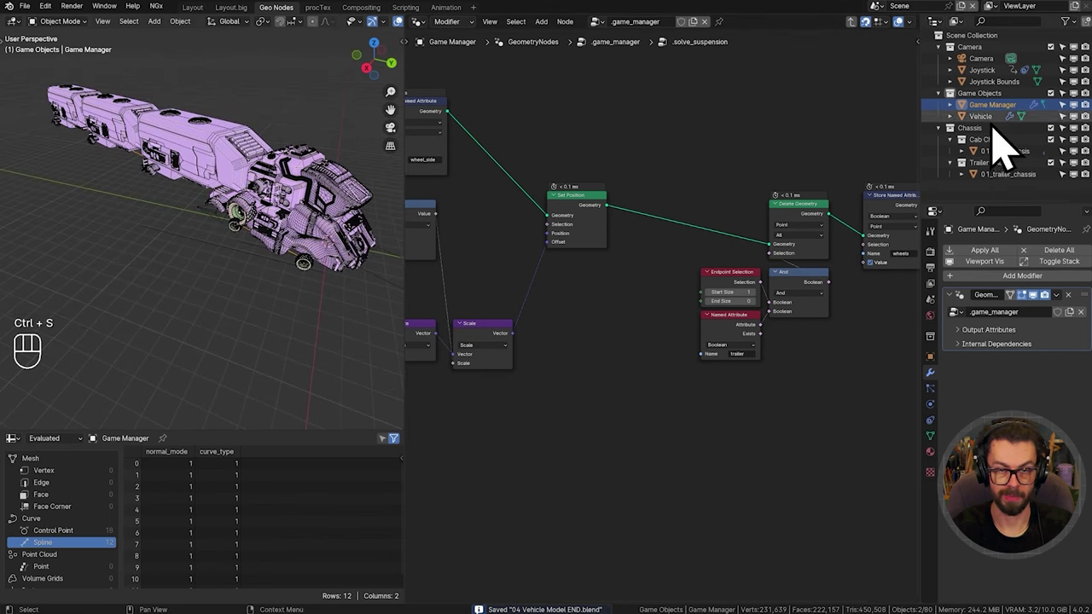
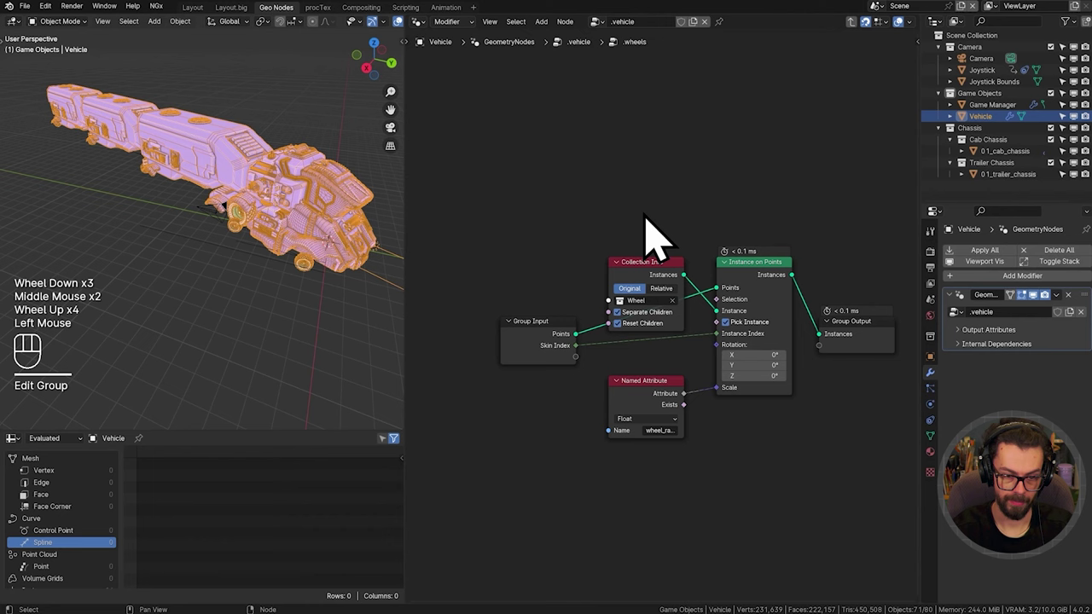
Step: Orbit the viewport around the vehicle's wheels with the .wheels group open
left_click(811, 233)
scroll("down", 3)
left_click_drag(672, 325, 696, 251)
scroll("up", 3)
left_click_drag(288, 274, 186, 241)
scroll("up", 3)
left_click_drag(324, 305, 141, 260)
left_click_drag(250, 292, 177, 267)
Step: Move the Named Attribute node apart from Instance on Points to make room
middle_click(576, 245)
left_click_drag(642, 180, 768, 275)
key("g")
left_click_drag(712, 276, 806, 372)
key("g")
scroll("up", 3)
middle_click(723, 286)
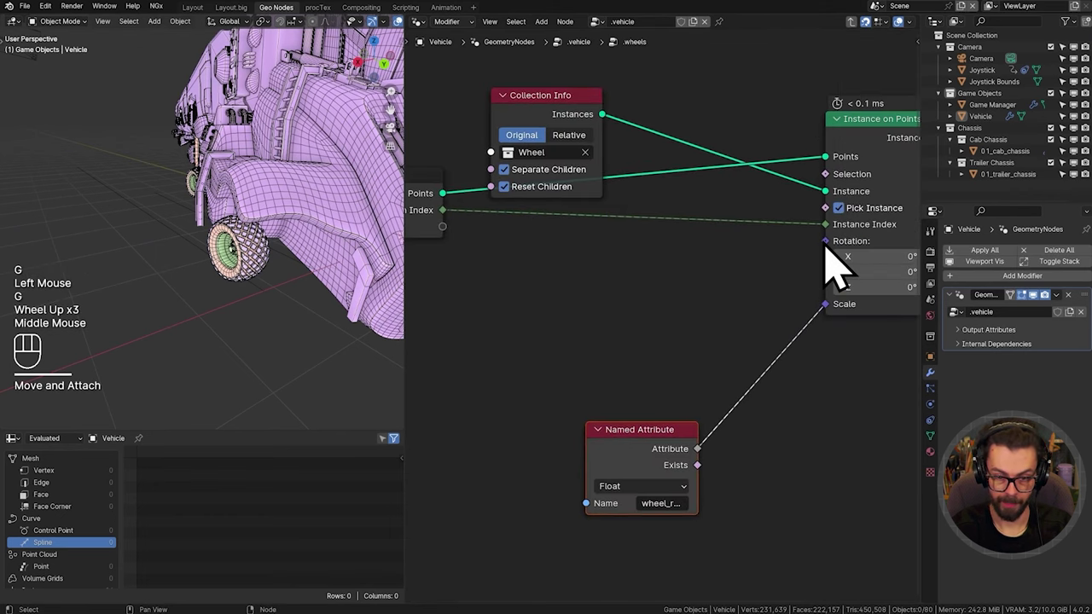
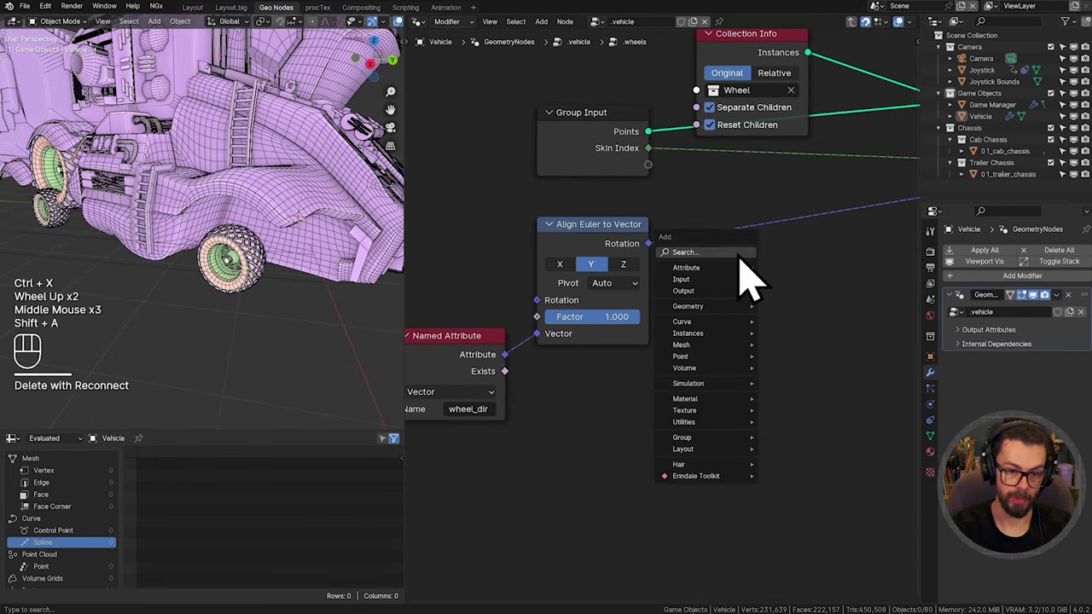
Step: Add a Rotate Euler on local X with its angle driven by a Float wheel_rotation attribute
key("t")
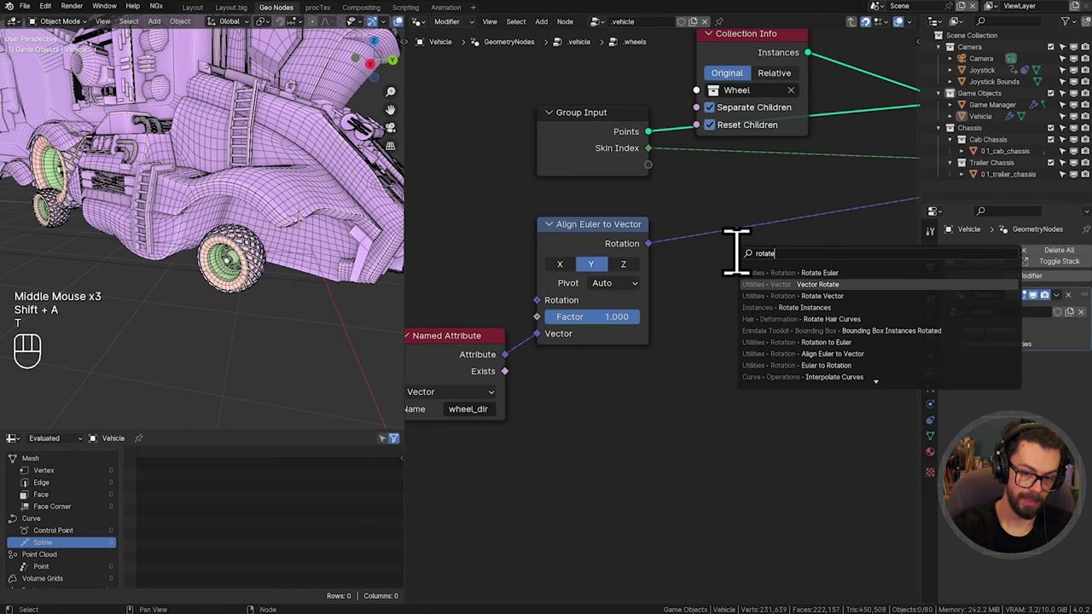
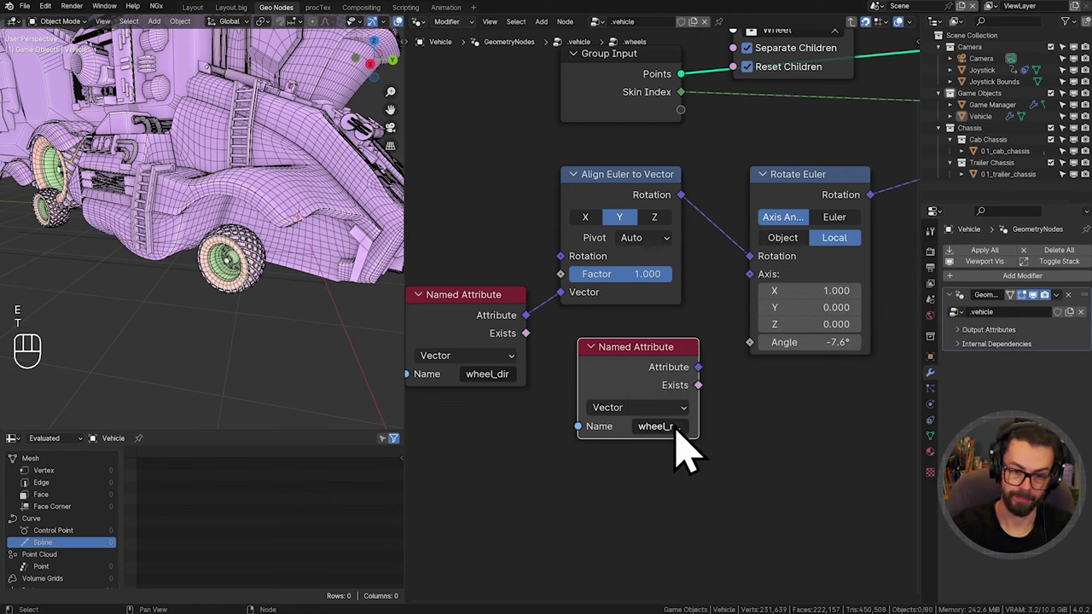
left_click_drag(667, 431, 653, 476)
left_click_drag(717, 393, 769, 371)
left_click(651, 380)
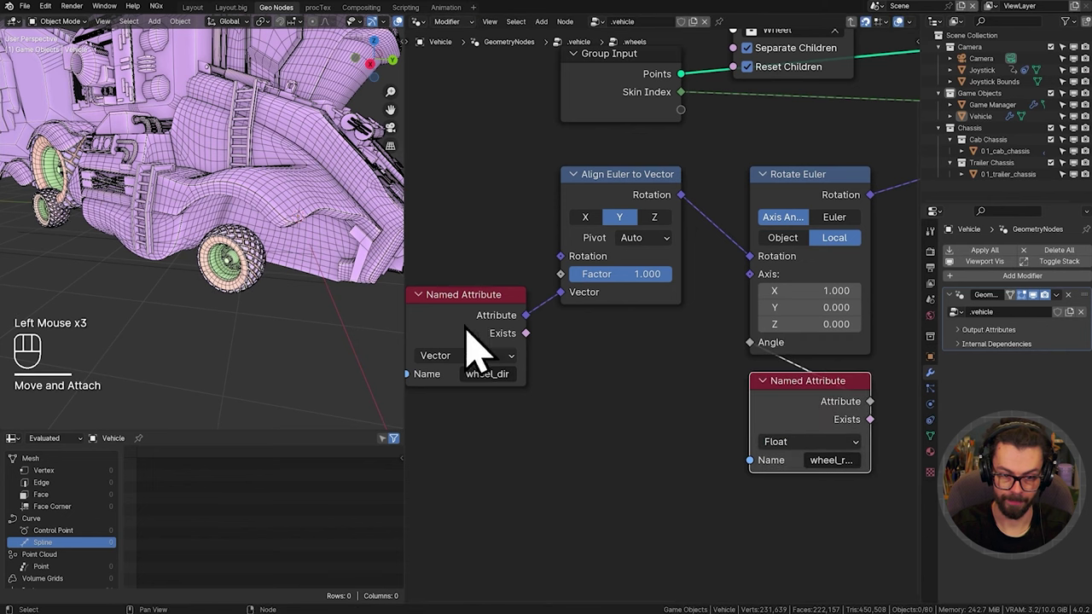
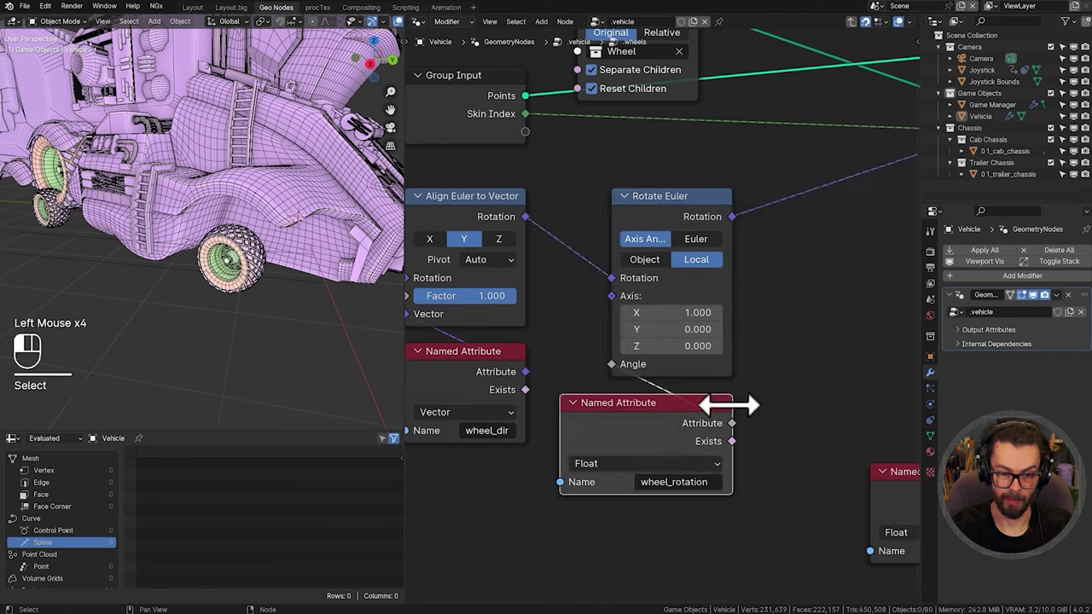
left_click(761, 422)
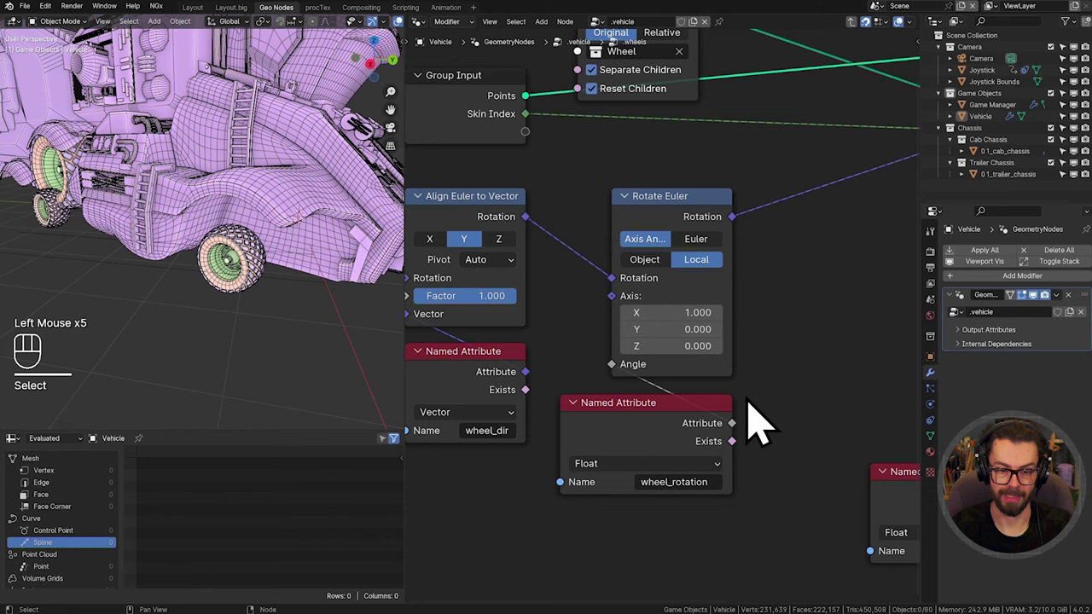
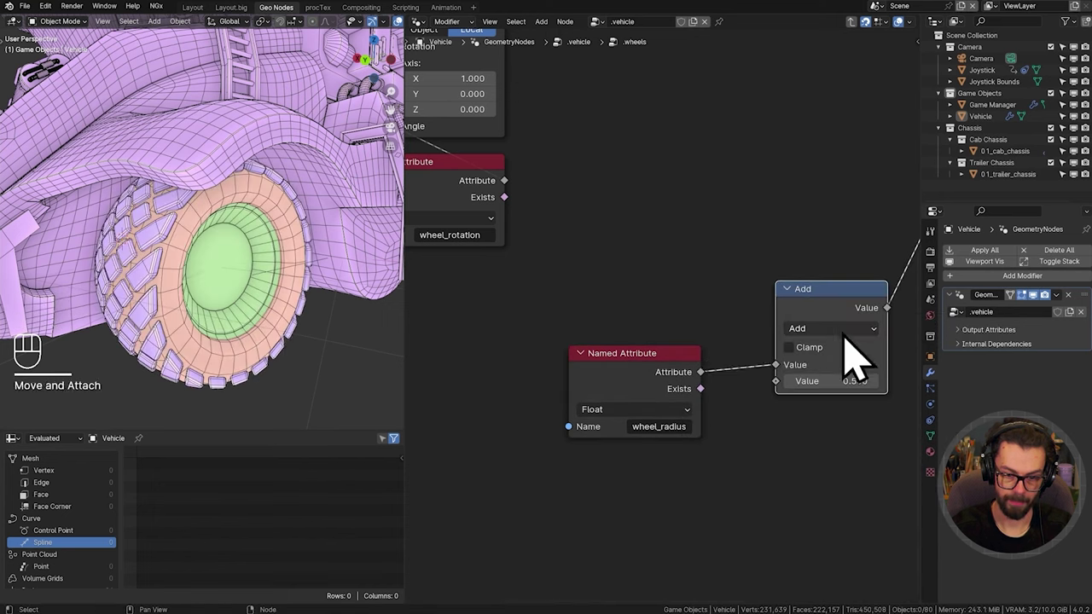
Step: Set the math node to Multiply wheel_radius by 0.5
left_click_drag(858, 358, 382, 424)
left_click(650, 395)
left_click(794, 402)
left_click(589, 446)
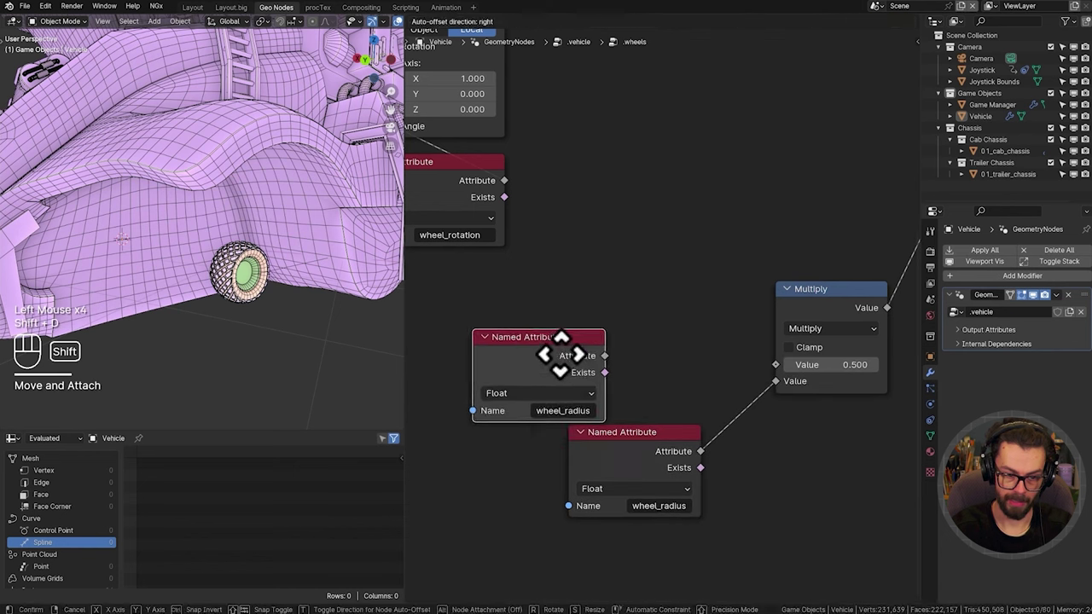
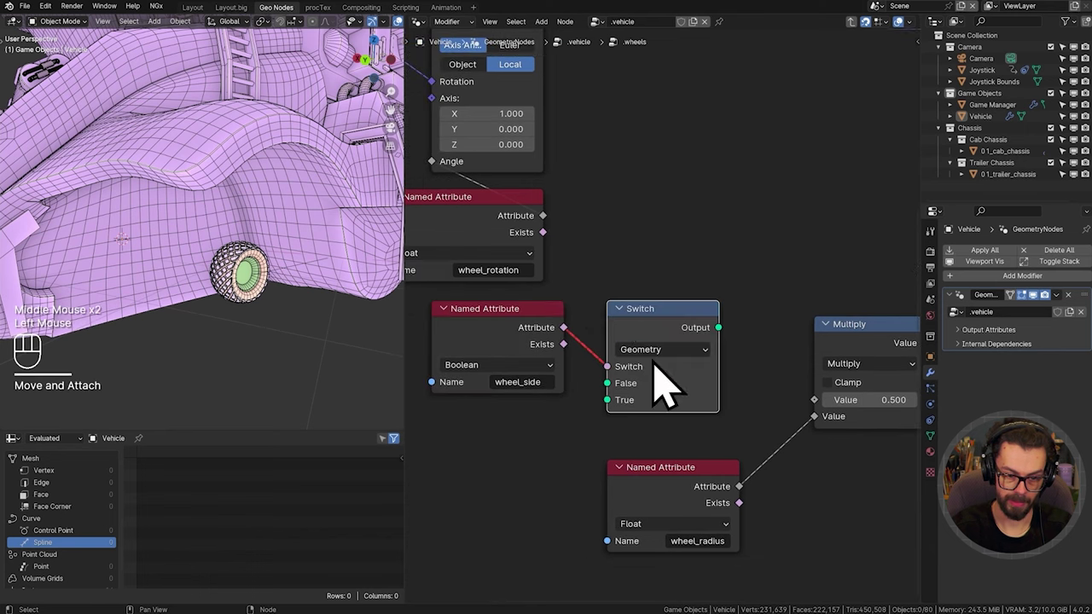
Step: Feed an Integer Switch driven by wheel_side into the multiply and set its False/True values
left_click_drag(672, 384, 663, 427)
left_click_drag(584, 364, 630, 397)
left_click_drag(736, 353, 840, 427)
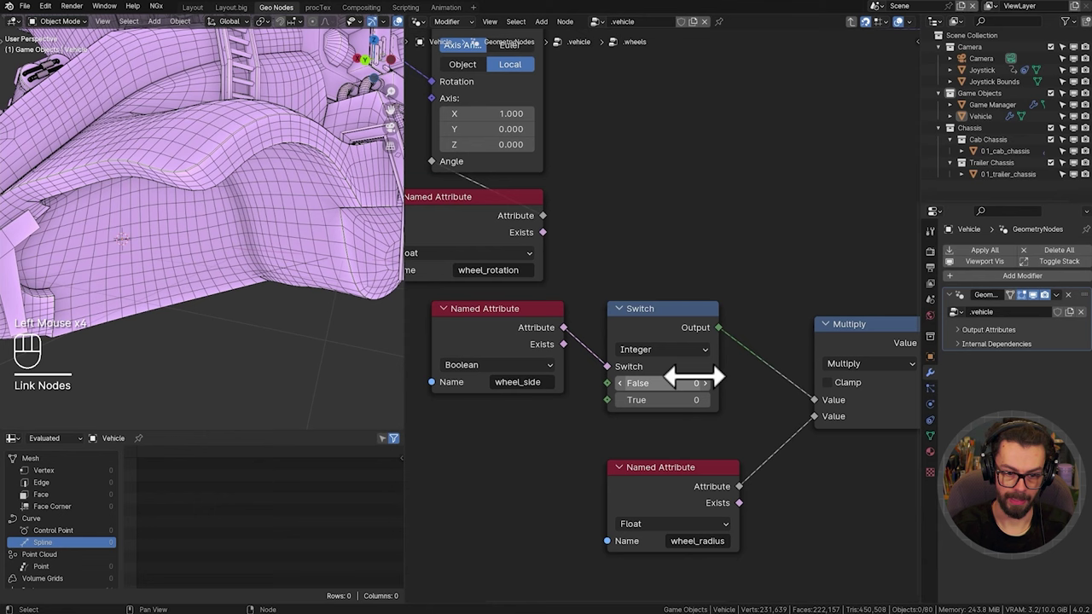
left_click(719, 407)
double_click(727, 425)
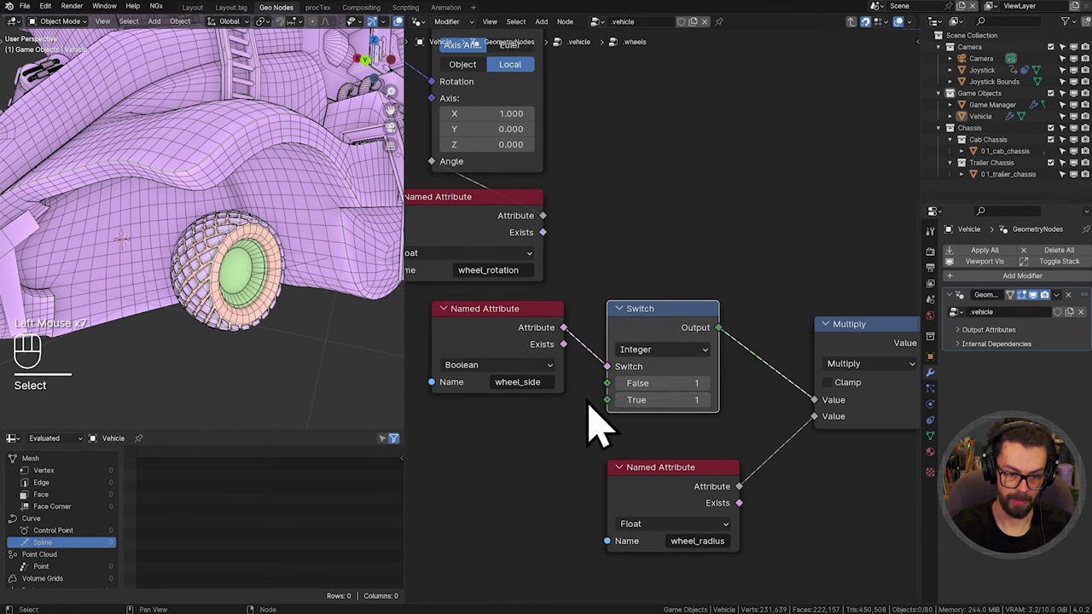
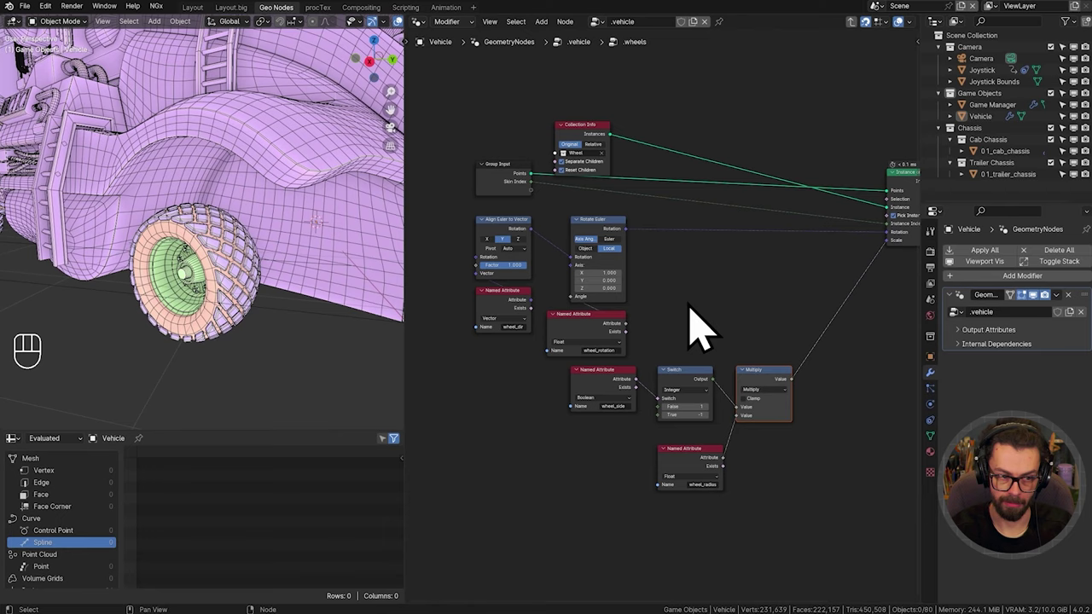
Step: Save the file and select the 01_cab_chassis object to show its Geometry Nodes modifier
left_click_drag(297, 267, 232, 278)
key("ctrl+s")
left_click(231, 278)
scroll("down", 3)
Step: Inspect the vehicle from several angles and scrub the cab chassis Wheel Radius to 0.5 m
left_click_drag(192, 273, 137, 272)
left_click_drag(248, 283, 206, 272)
left_click_drag(224, 285, 243, 277)
left_click_drag(223, 278, 252, 297)
middle_click(153, 297)
left_click_drag(161, 304, 247, 314)
left_click(164, 278)
left_click_drag(233, 285, 268, 268)
left_click_drag(267, 271, 202, 269)
middle_click(249, 264)
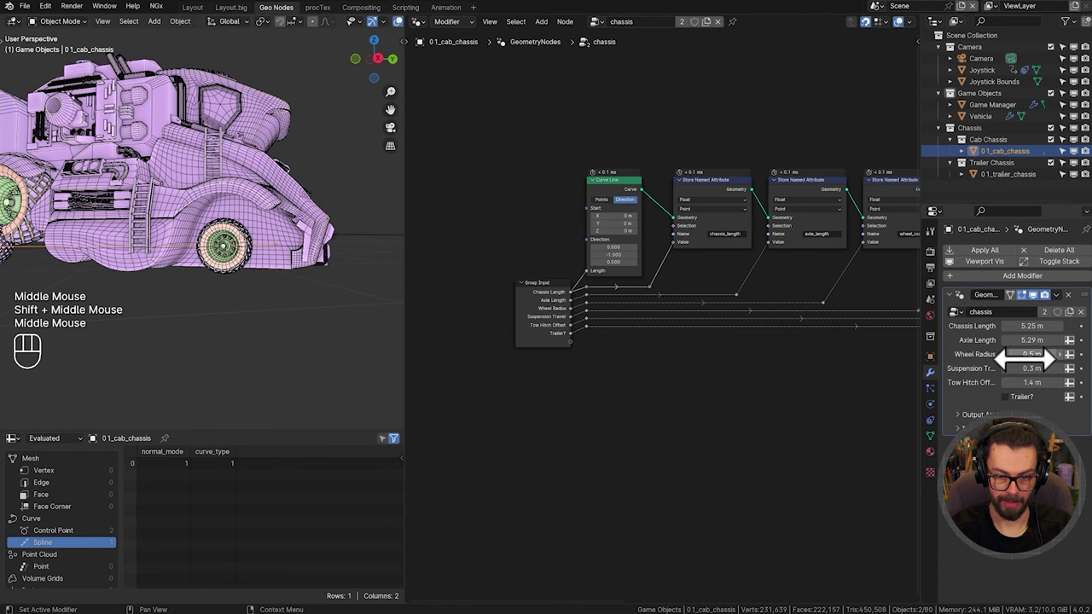
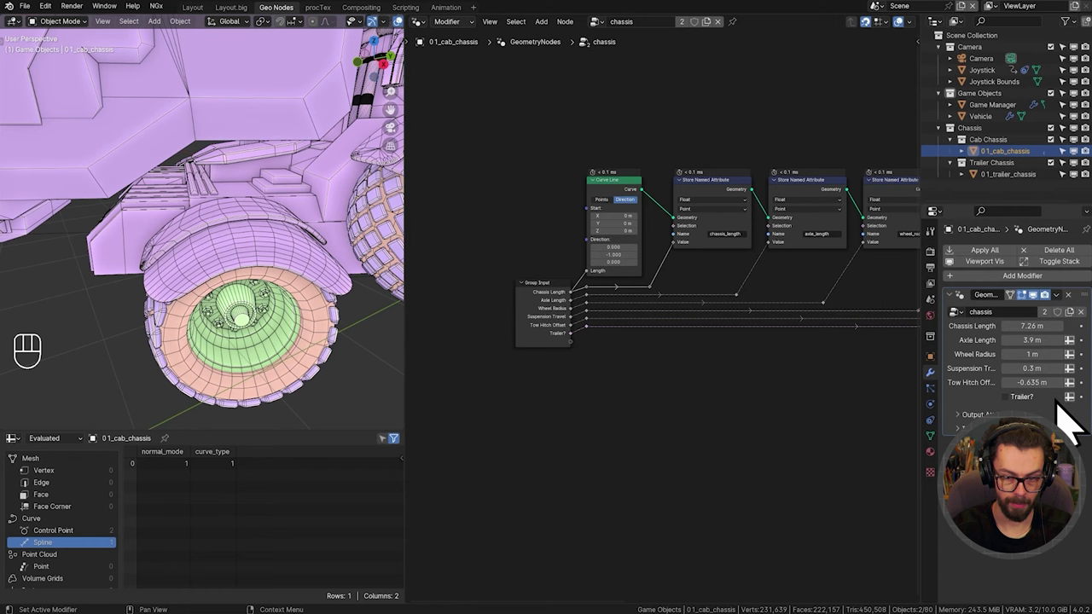
Step: Finish the cab chassis at Wheel Radius 1 m and Tow Hitch Offset -0.635 m, then select 01_trailer_chassis
scroll("down", 3)
left_click_drag(260, 245, 259, 259)
scroll("down", 3)
left_click(286, 368)
left_click_drag(195, 343, 303, 335)
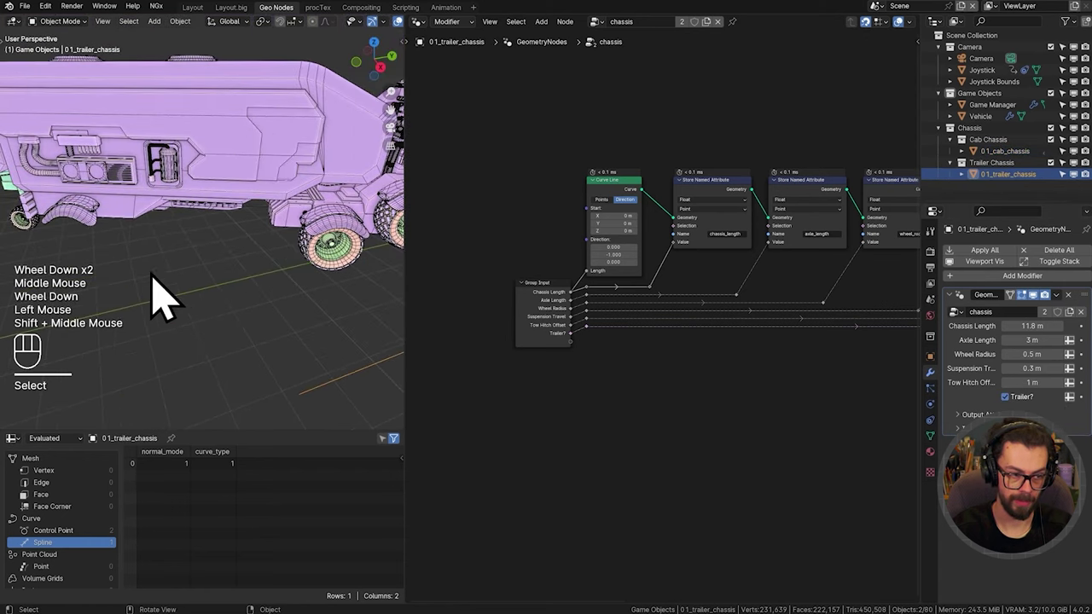
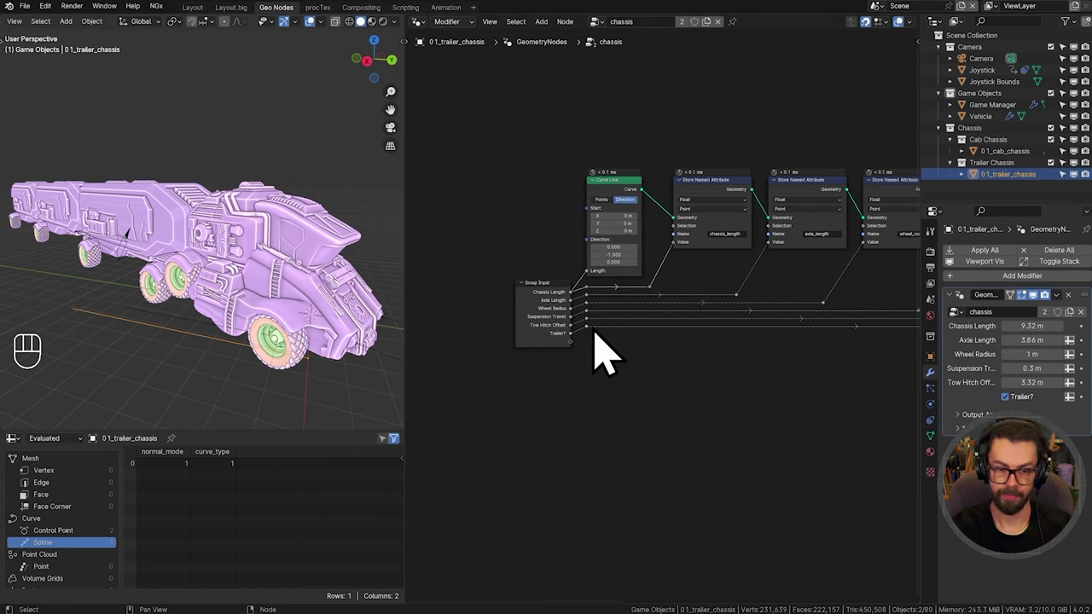
Step: Orbit the view around the trailer to check its resized chassis
middle_click(338, 280)
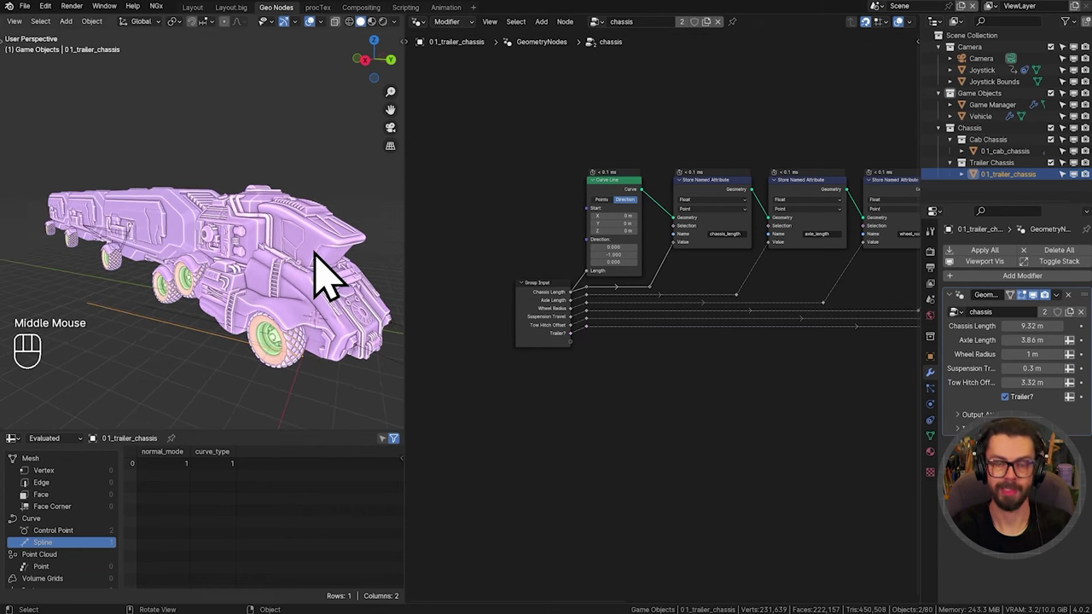
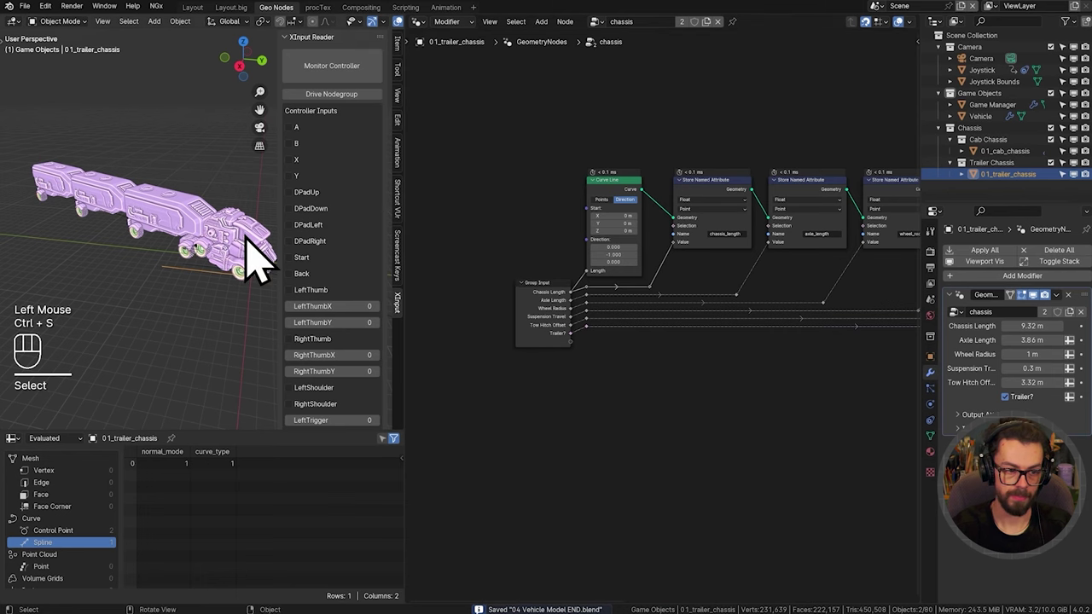
Step: Hide the viewport sidebar, select the Game Manager object and save the file
key("n")
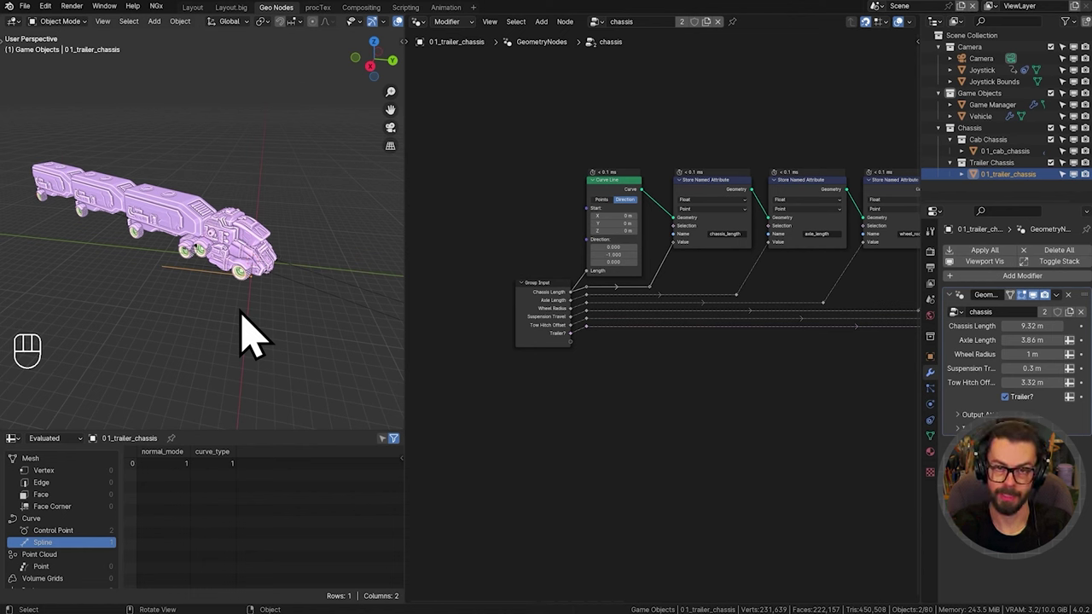
left_click(555, 224)
key("ctrl+s")
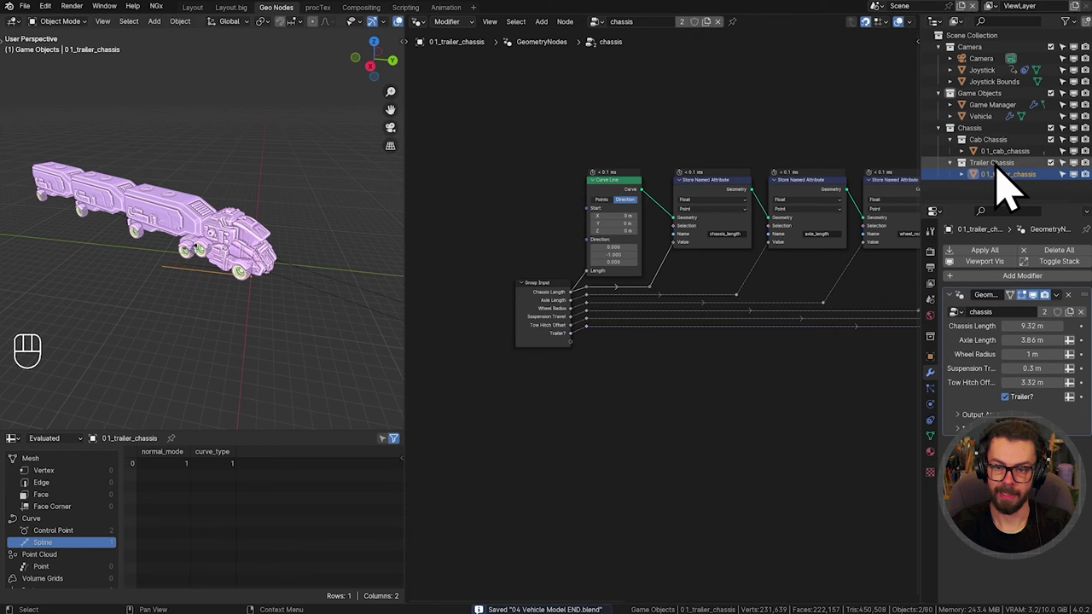
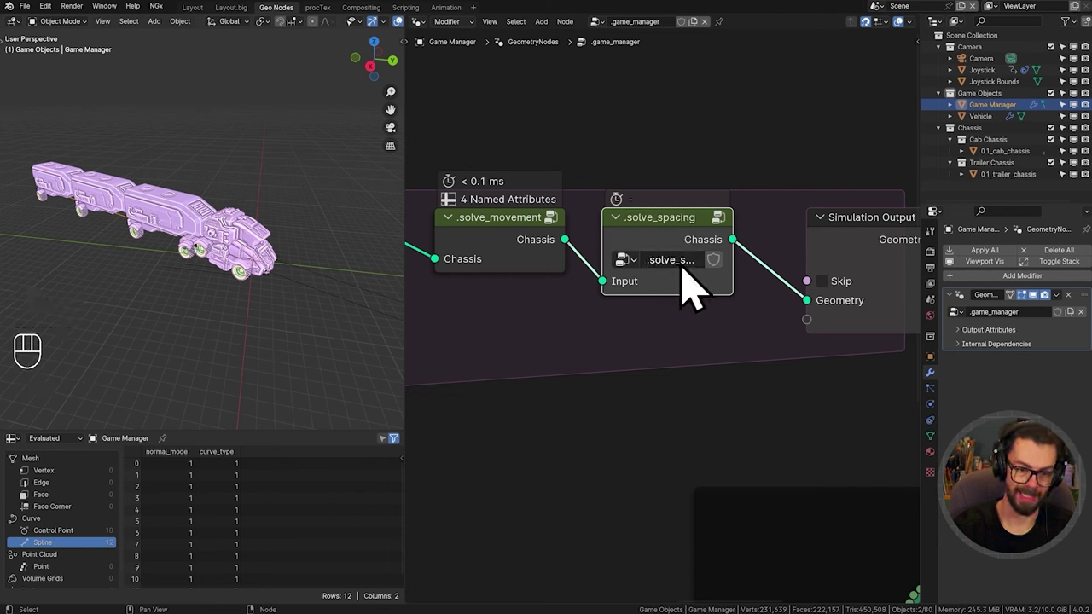
Step: Link the .solve_spacing group into the Simulation Output and step inside it
left_click_drag(726, 262, 690, 264)
left_click(690, 263)
key("Tab")
Step: Rename the group's input socket to Chassis in the Group sidebar and hide the sidebar again
key("n")
double_click(690, 98)
left_click(690, 111)
key("n")
left_click_drag(660, 301, 697, 391)
key("ctrl+x")
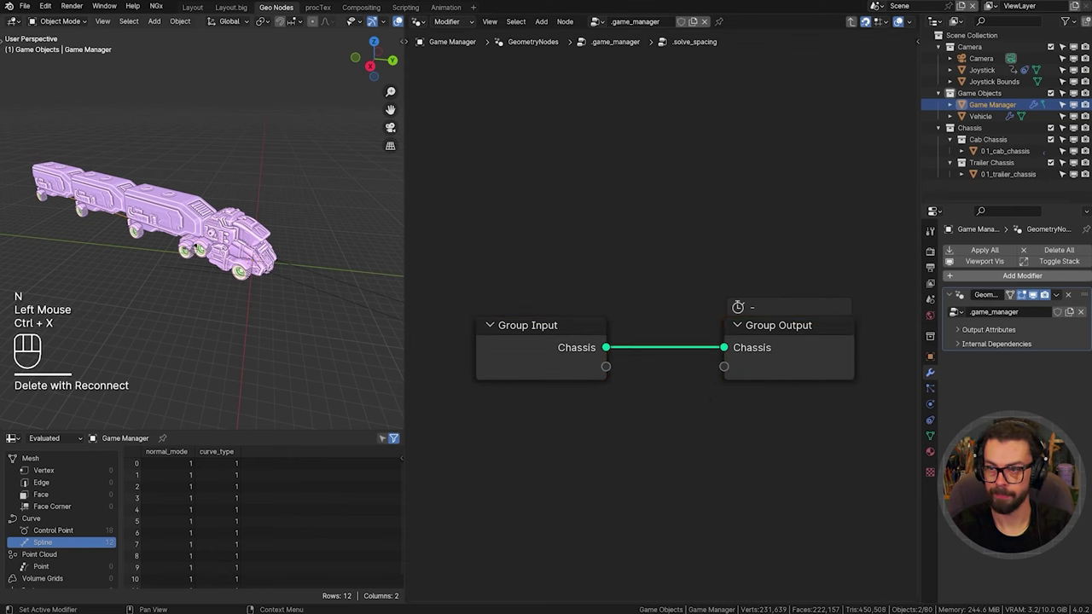
Step: Move the Group Output node away from Group Input to leave working room between them
left_click_drag(286, 260, 320, 255)
middle_click(313, 254)
scroll("up", 3)
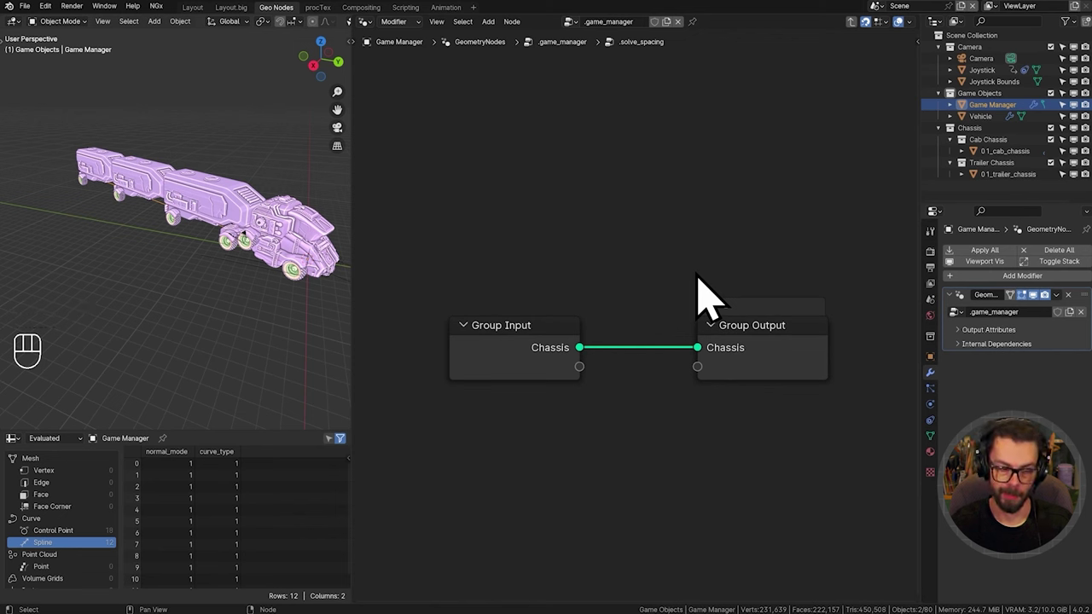
scroll("down", 3)
middle_click(694, 297)
scroll("down", 3)
left_click(534, 217)
key("s")
scroll("down", 3)
left_click_drag(744, 369, 688, 339)
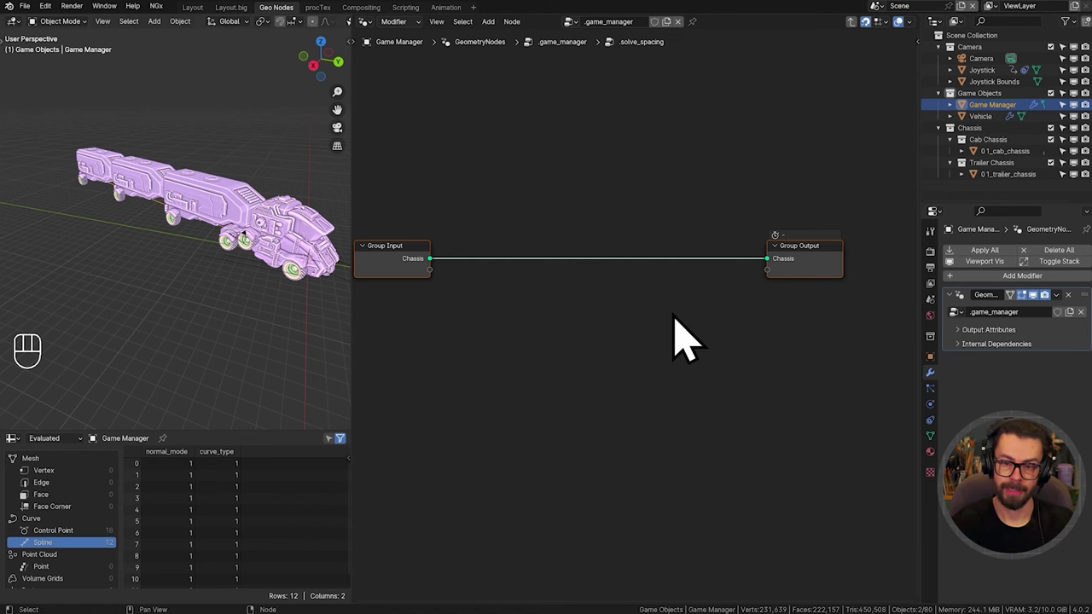
left_click(740, 290)
left_click_drag(658, 337, 684, 311)
middle_click(678, 314)
Step: Add a Set Position node on the Chassis line and an Endpoint Selection node beside it
key("shift+a")
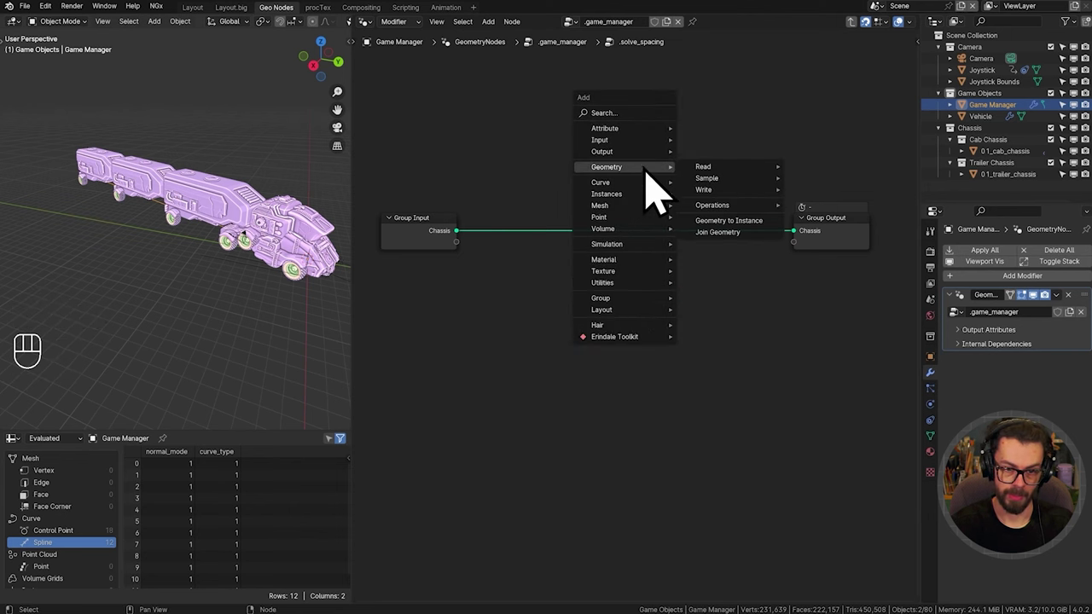
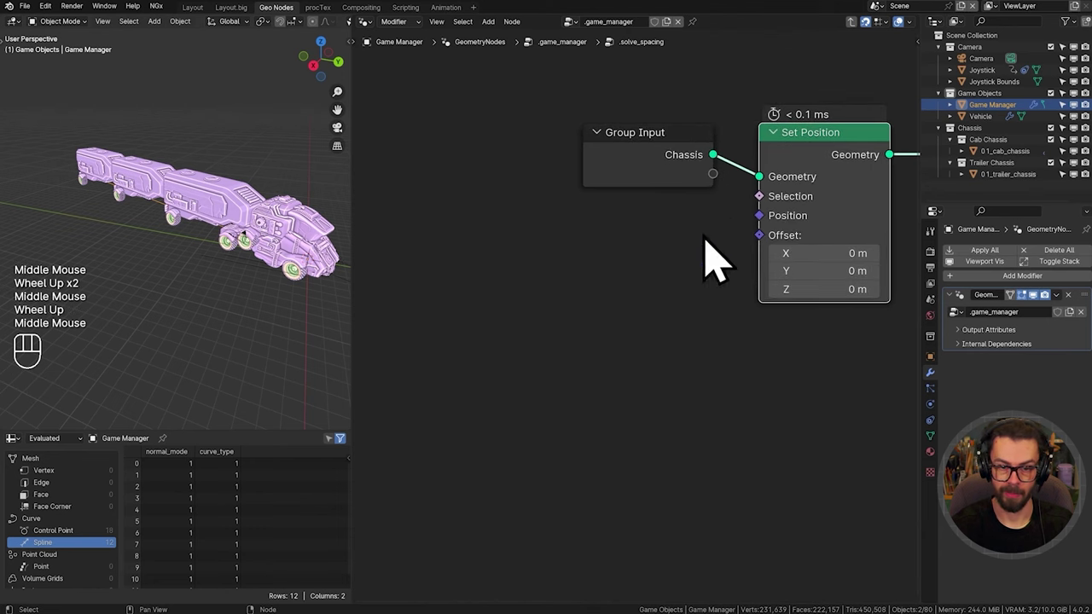
key("shift+a")
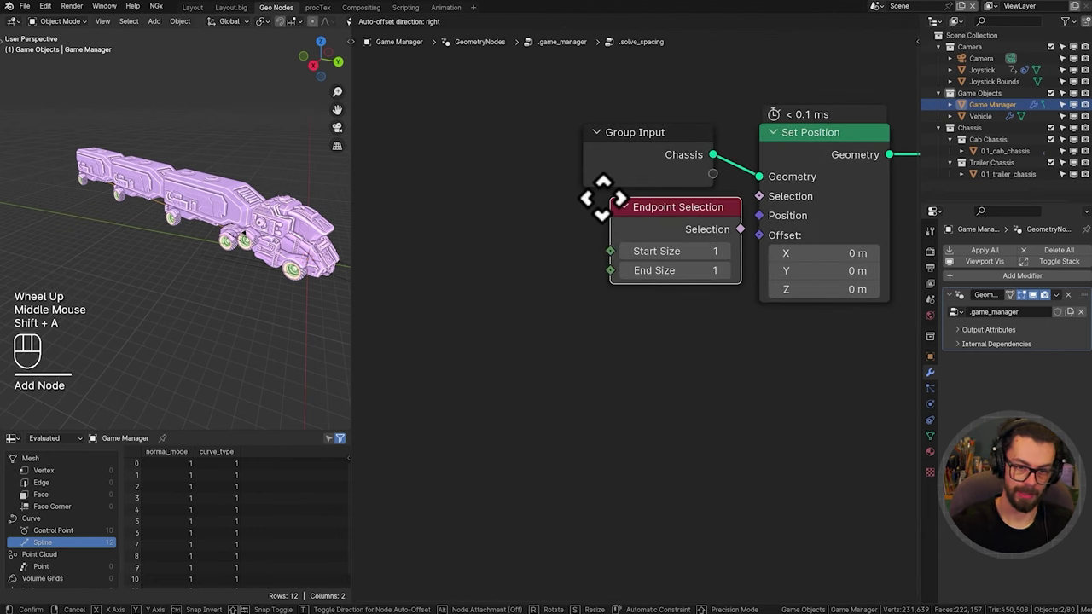
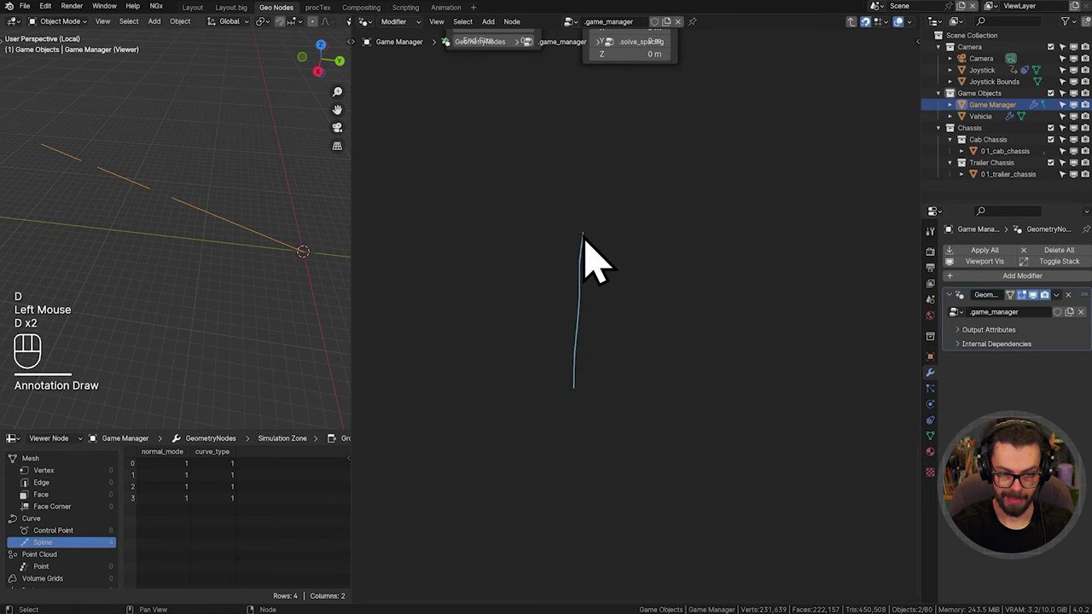
Step: Sketch an annotation diagram explaining the chassis spacing, then erase the strokes
left_click_drag(600, 258, 622, 264)
key("d")
key("d")
key("d")
left_click_drag(622, 261, 620, 263)
key("d")
left_click(632, 267)
key("d")
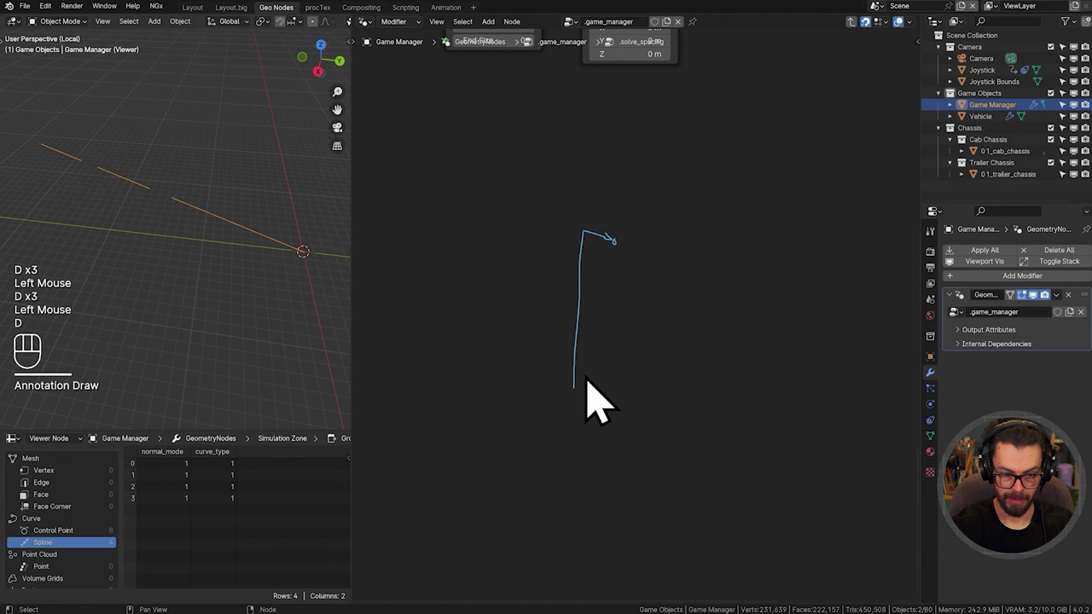
key("d")
left_click(590, 416)
key("d")
key("d")
left_click_drag(586, 404, 595, 398)
key("d")
key("d")
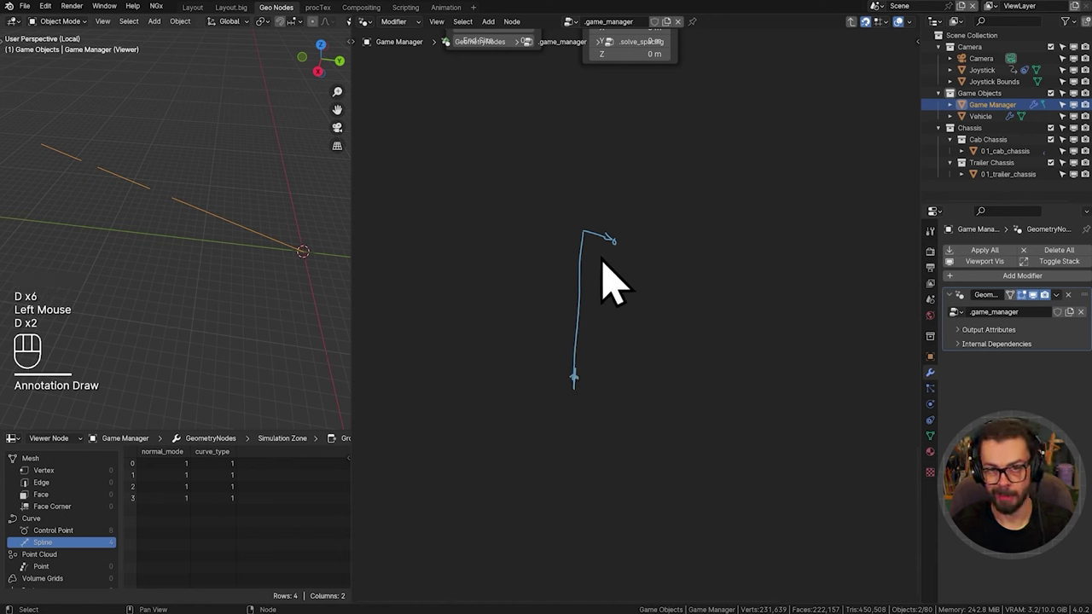
left_click_drag(593, 404, 638, 273)
key("d")
left_click_drag(591, 404, 628, 274)
key("d")
key("d")
left_click(657, 275)
key("d")
left_click(593, 364)
key("d")
left_click_drag(593, 365, 654, 279)
key("d")
left_click(595, 312)
key("d")
key("d")
left_click_drag(596, 321, 679, 289)
key("d")
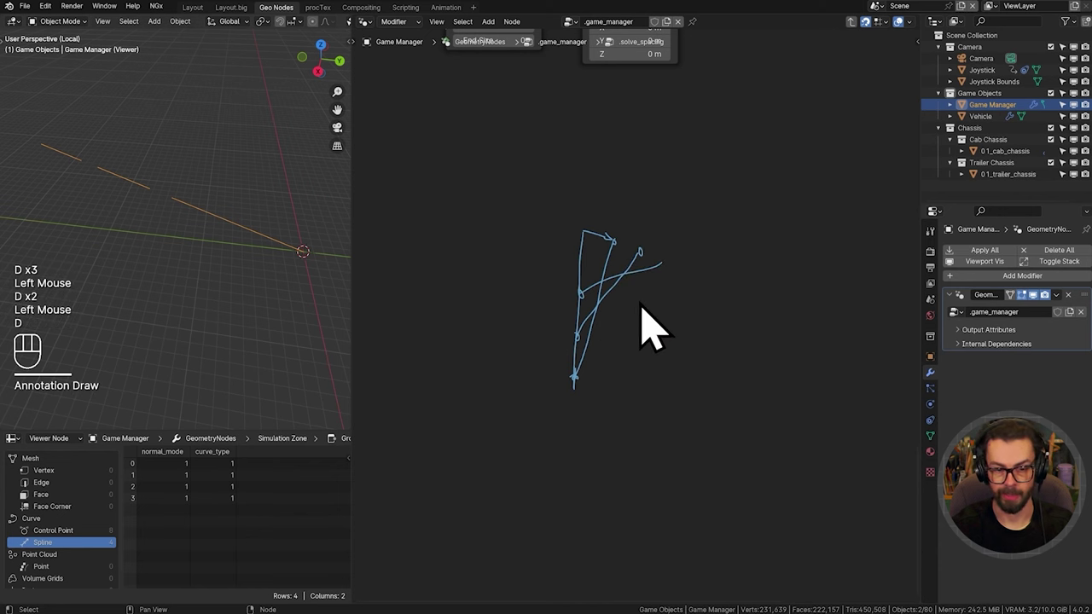
right_click(696, 259)
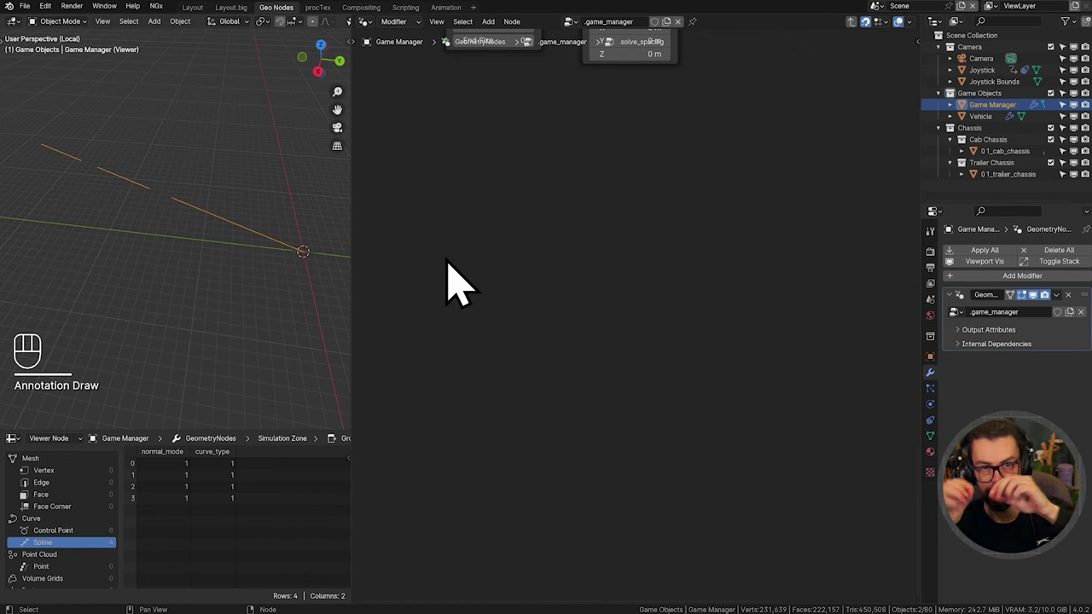
middle_click(594, 122)
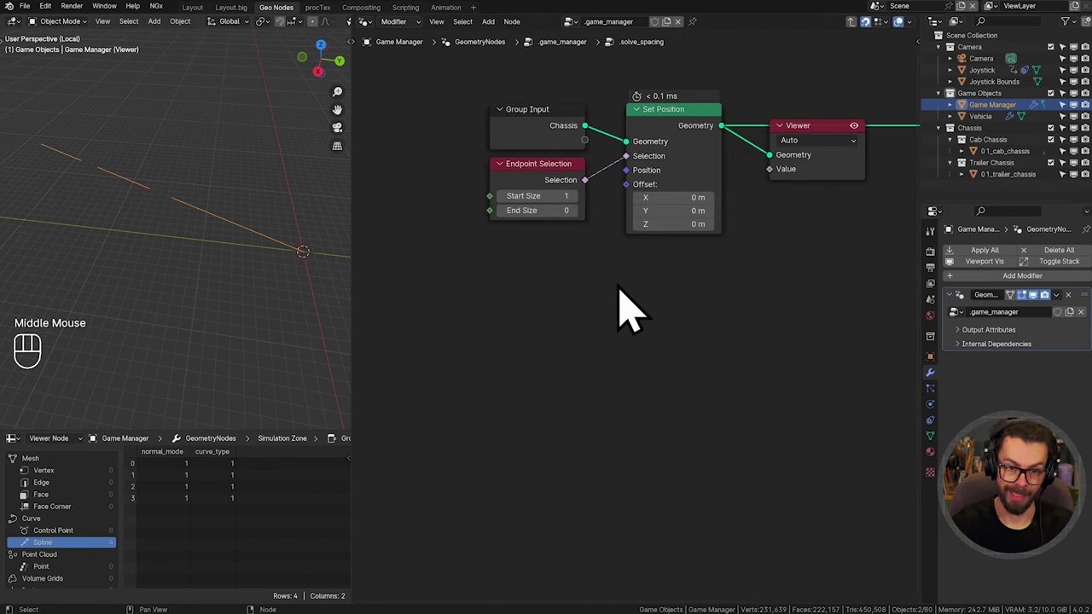
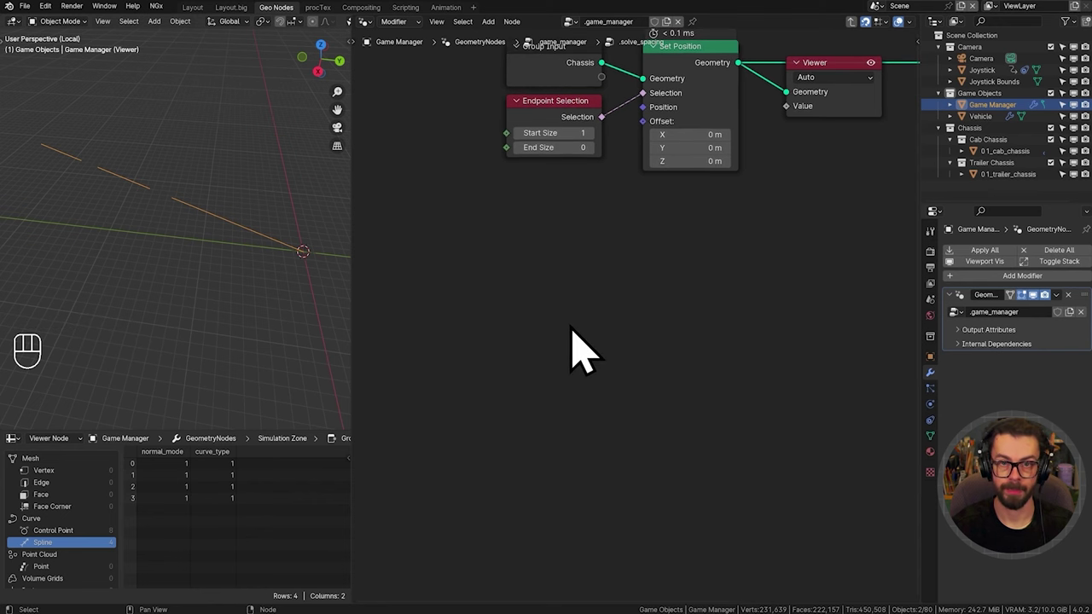
middle_click(583, 356)
key("d")
left_click(611, 385)
key("d")
key("d")
left_click(609, 390)
key("d")
key("d")
left_click(600, 539)
key("d")
left_click(615, 344)
key("d")
key("d")
key("d")
right_click(677, 392)
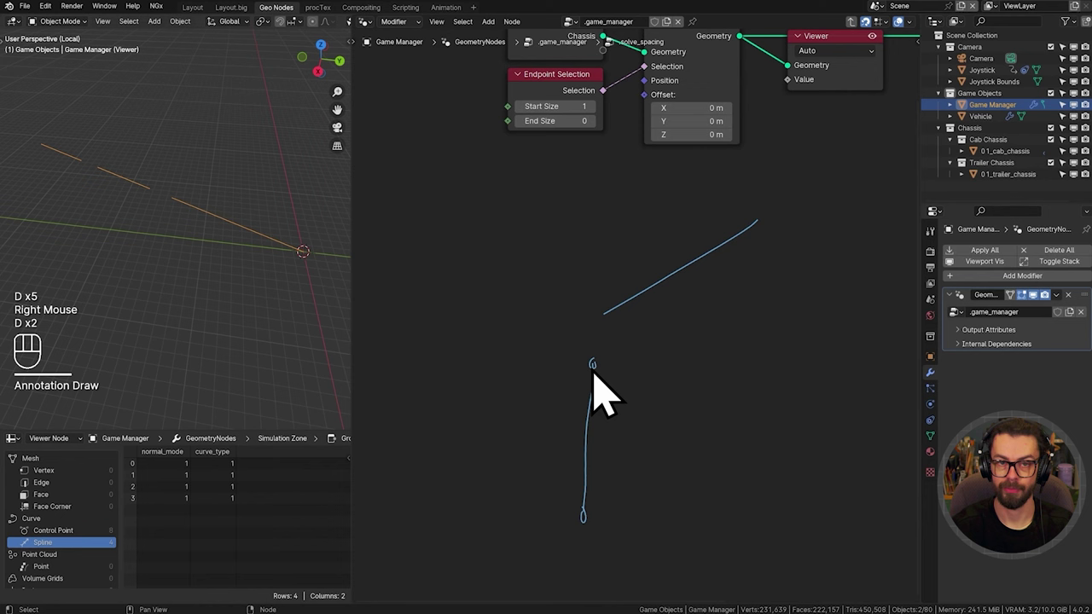
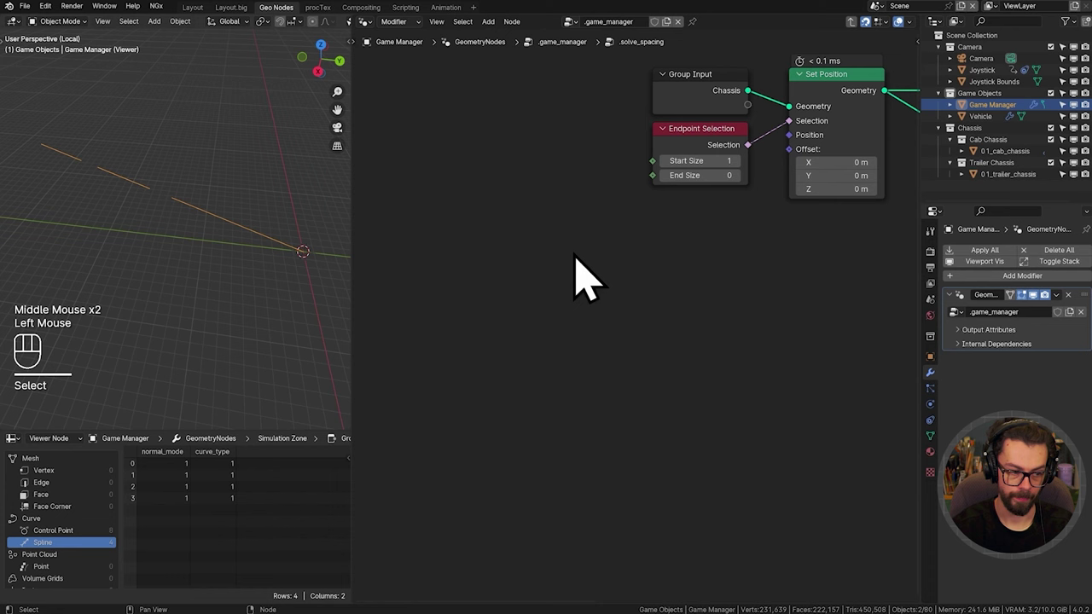
Step: Show the chassis curve's point attributes in the spreadsheet
left_click(69, 556)
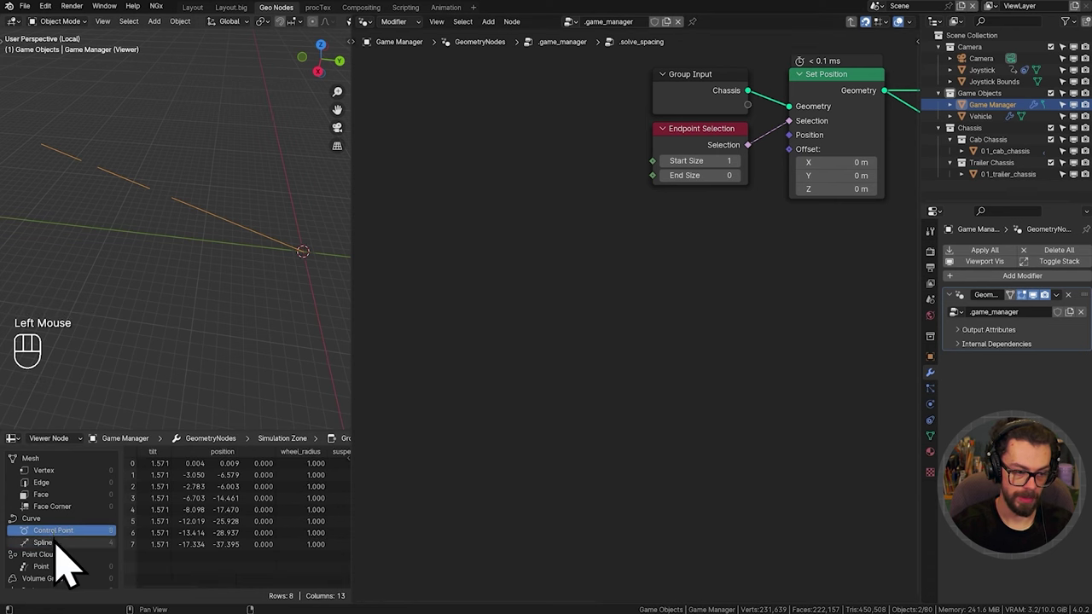
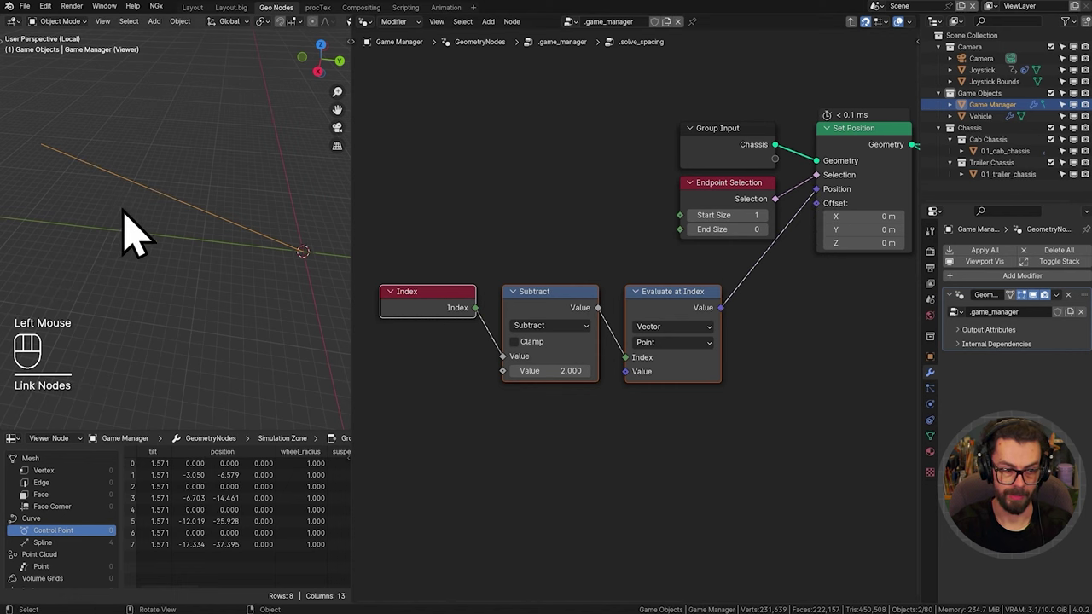
Step: Drop the new Mix node onto the link feeding Set Position's Position socket
middle_click(555, 353)
left_click_drag(416, 407, 718, 293)
key("g")
key("shift+a")
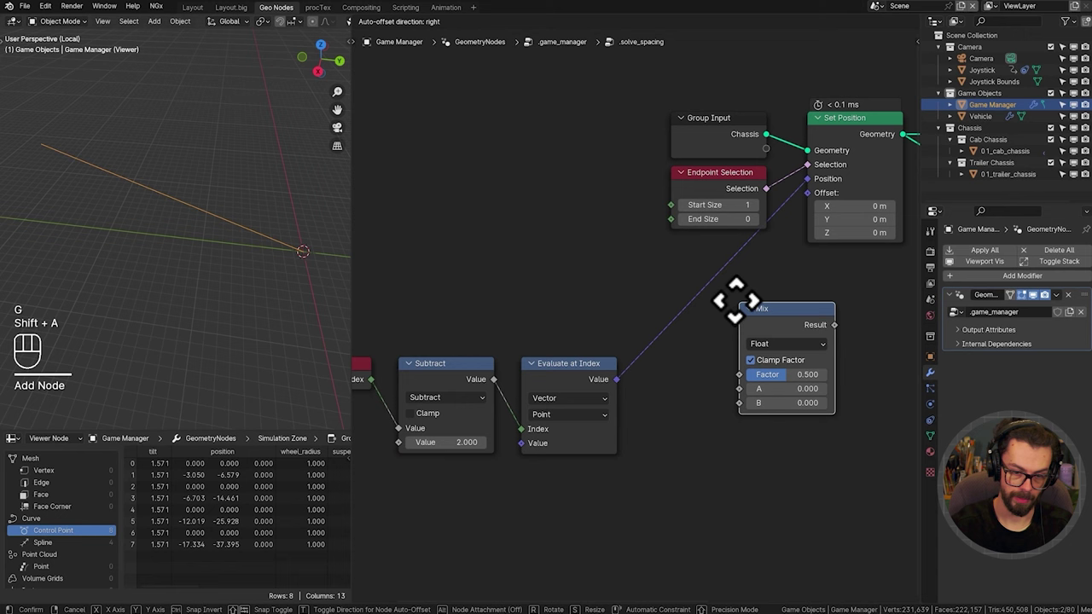
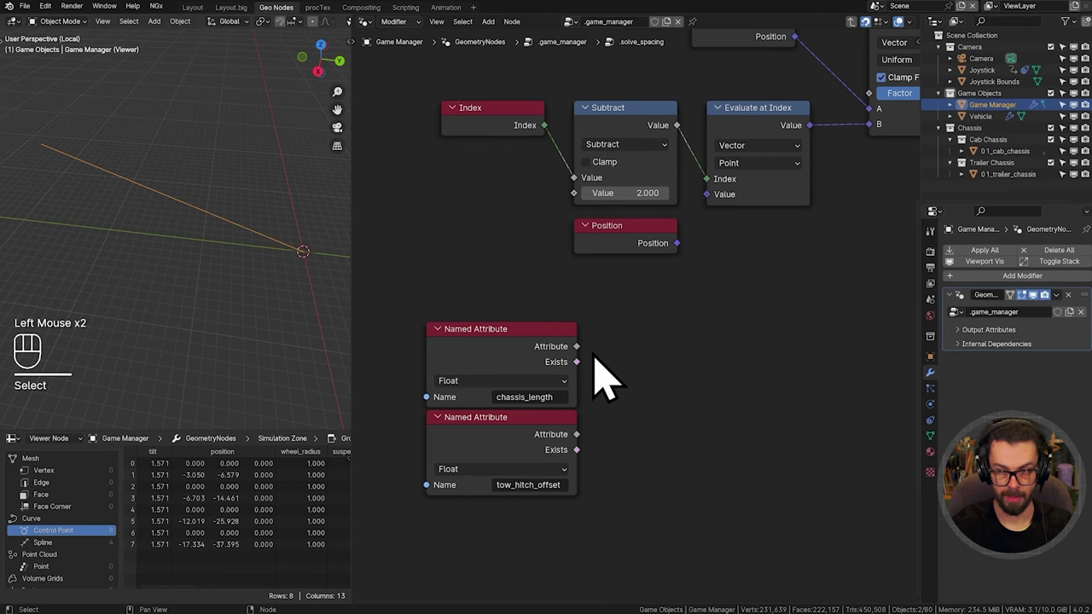
Step: Sum the chassis_length and tow_hitch_offset Named Attributes with a Math Add node
middle_click(628, 398)
scroll("up", 3)
middle_click(635, 381)
left_click_drag(603, 361, 648, 349)
key("d")
left_click_drag(591, 467, 644, 444)
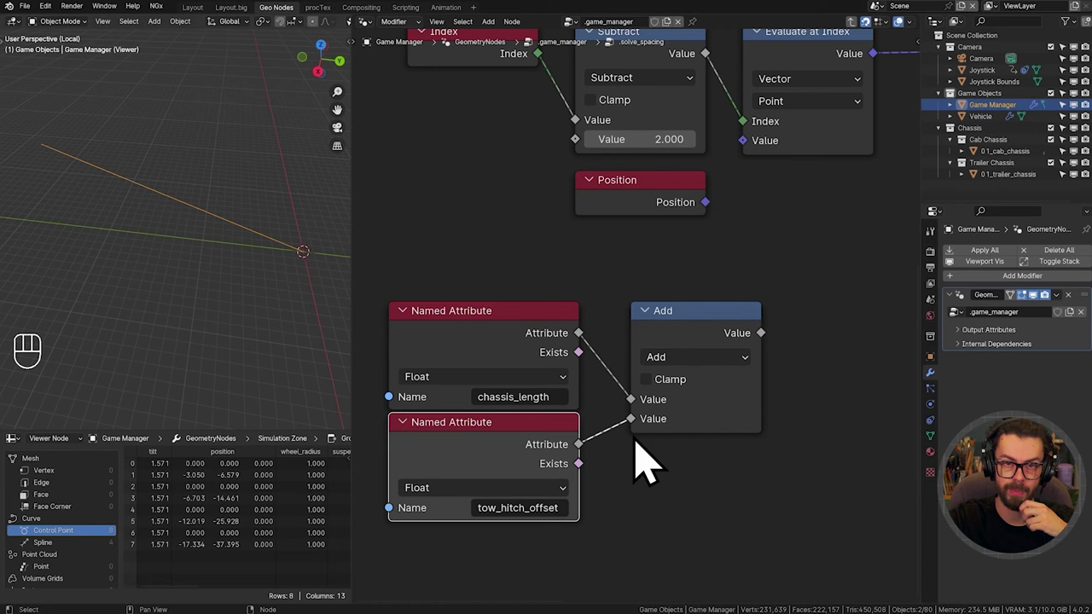
scroll("down", 3)
middle_click(658, 436)
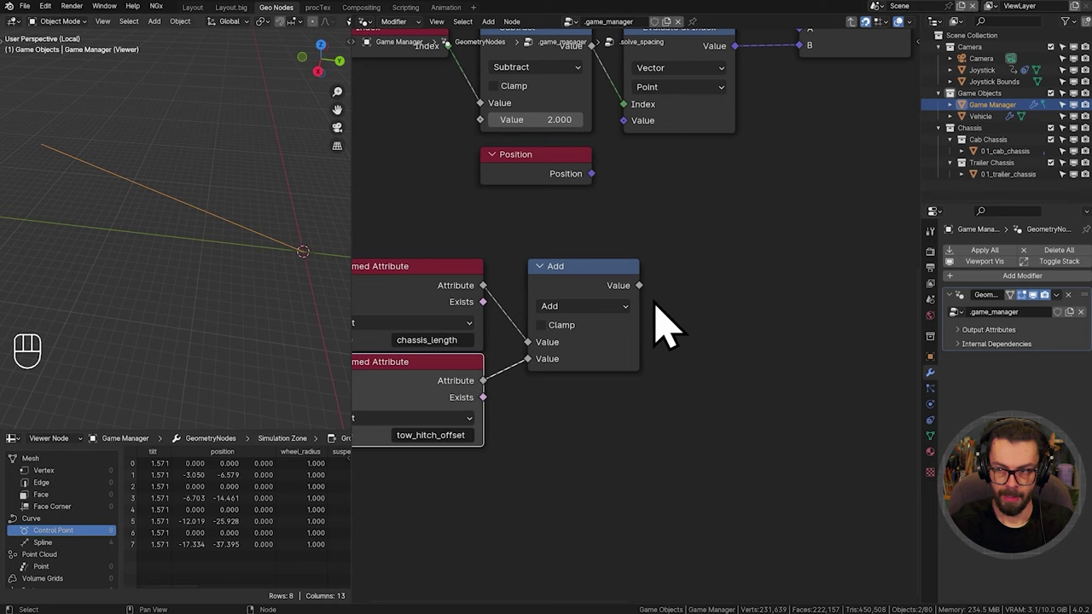
Step: Add a Vector Math Add node and feed the point Position into its first vector input
left_click_drag(657, 330, 735, 315)
left_click_drag(656, 283, 557, 252)
left_click_drag(499, 248, 726, 446)
key("g")
key("g")
left_click(729, 313)
key("ctrl+BackSpace")
middle_click(660, 246)
left_click_drag(664, 247, 702, 232)
key("d")
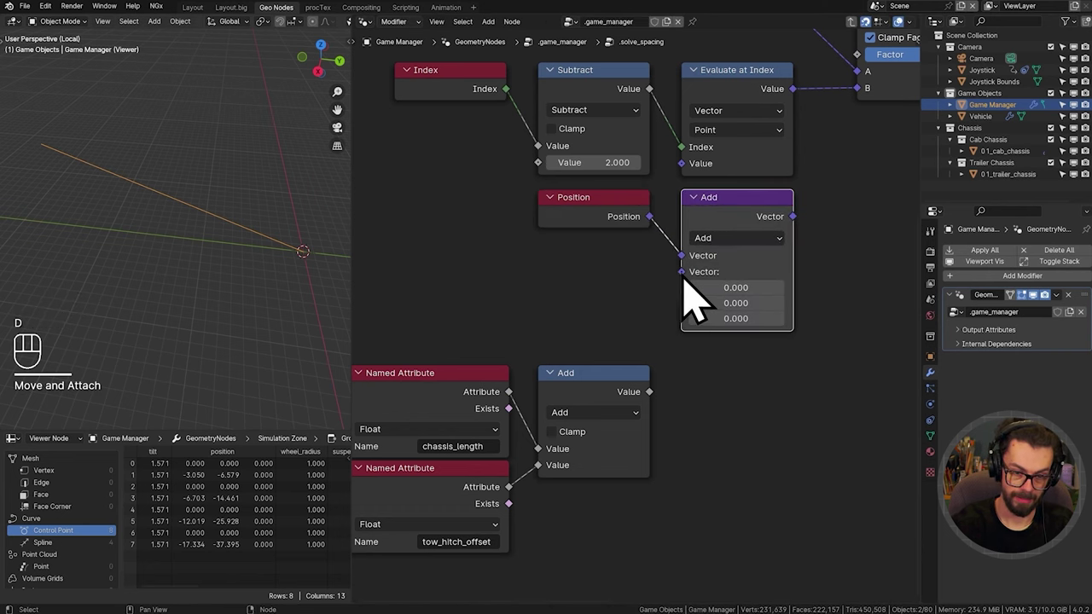
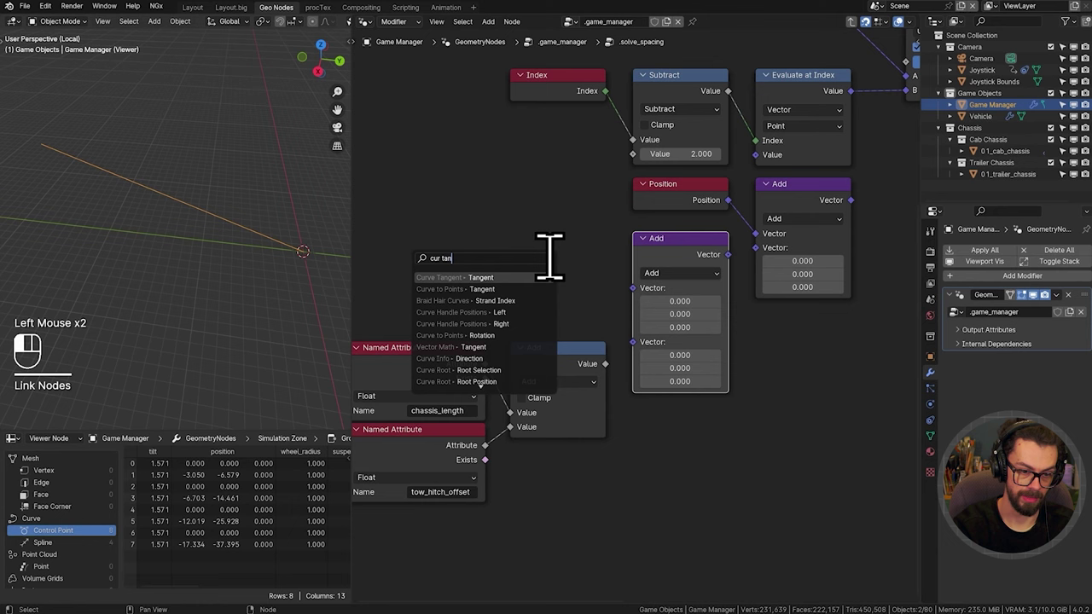
Step: Scale Curve Tangent by the summed lengths into the vector Add, and set the Mix factor to 1
left_click(701, 311)
left_click_drag(703, 303, 685, 529)
left_click_drag(617, 383, 638, 346)
left_click_drag(624, 390, 621, 338)
left_click_drag(453, 340, 616, 513)
key("g")
left_click_drag(751, 279, 772, 273)
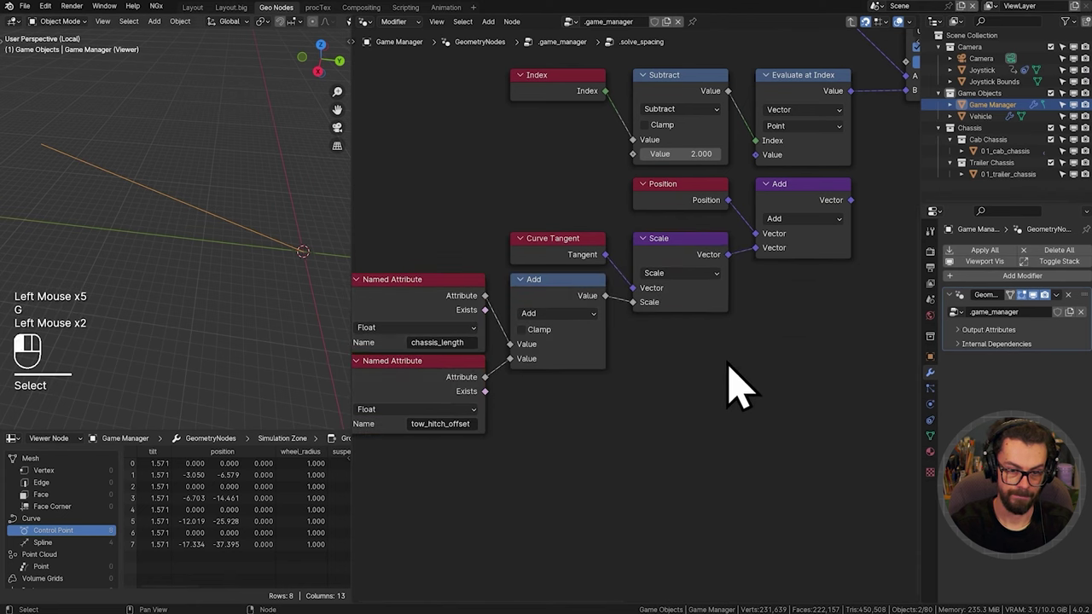
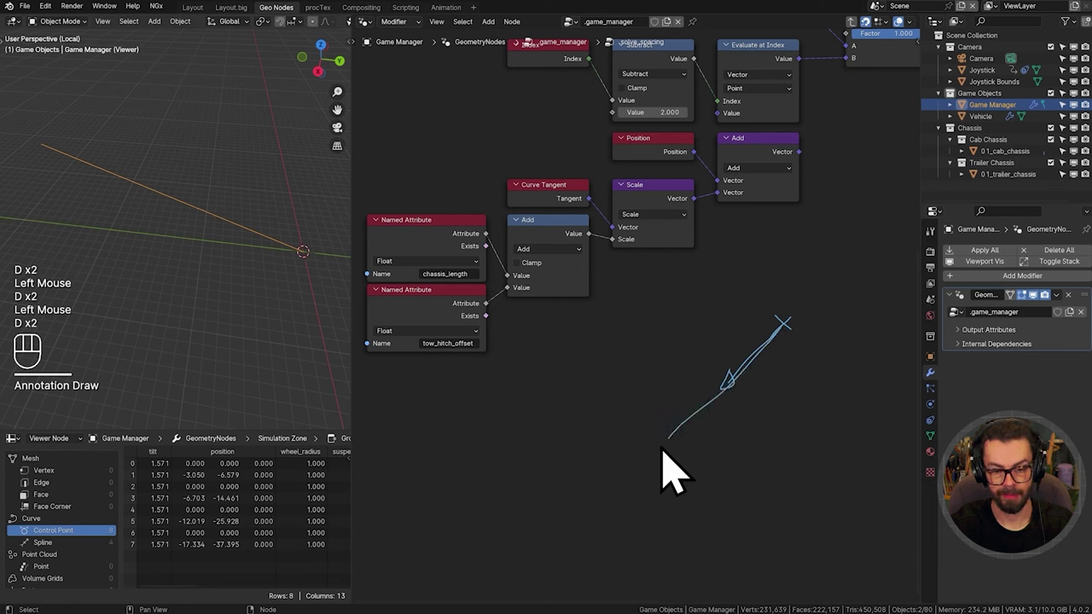
Step: Sketch an annotation arrow illustrating the offset along the curve tangent
key("d")
key("d")
left_click_drag(680, 468, 667, 490)
key("d")
key("d")
left_click_drag(651, 491, 666, 487)
key("d")
key("d")
scroll("down", 3)
middle_click(671, 291)
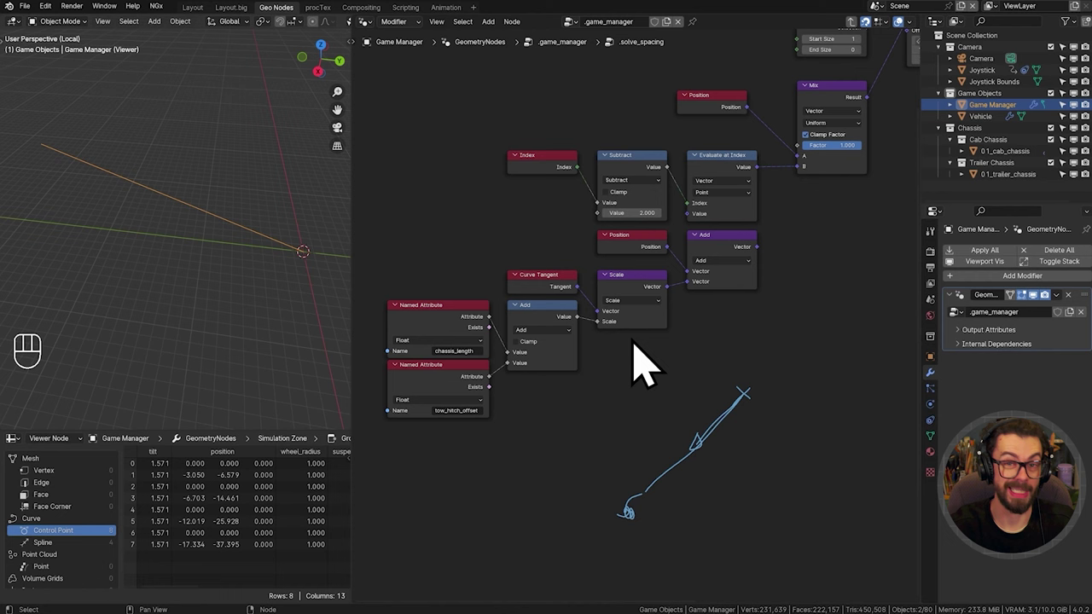
middle_click(799, 265)
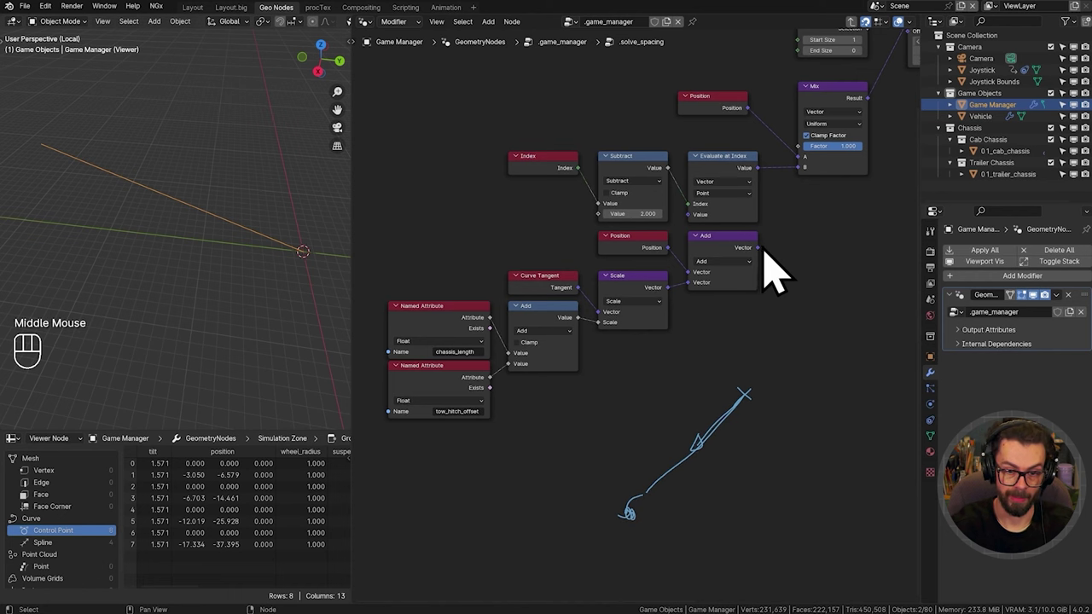
left_click_drag(773, 272, 708, 239)
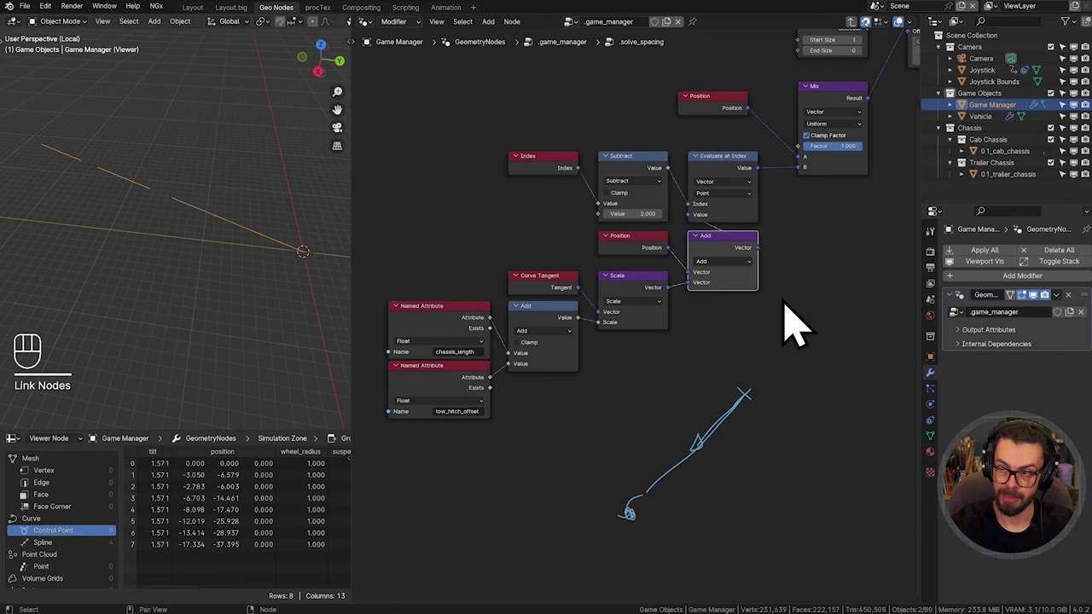
left_click_drag(814, 304, 417, 430)
left_click(629, 272)
key("g")
left_click(664, 341)
left_click_drag(648, 360, 700, 360)
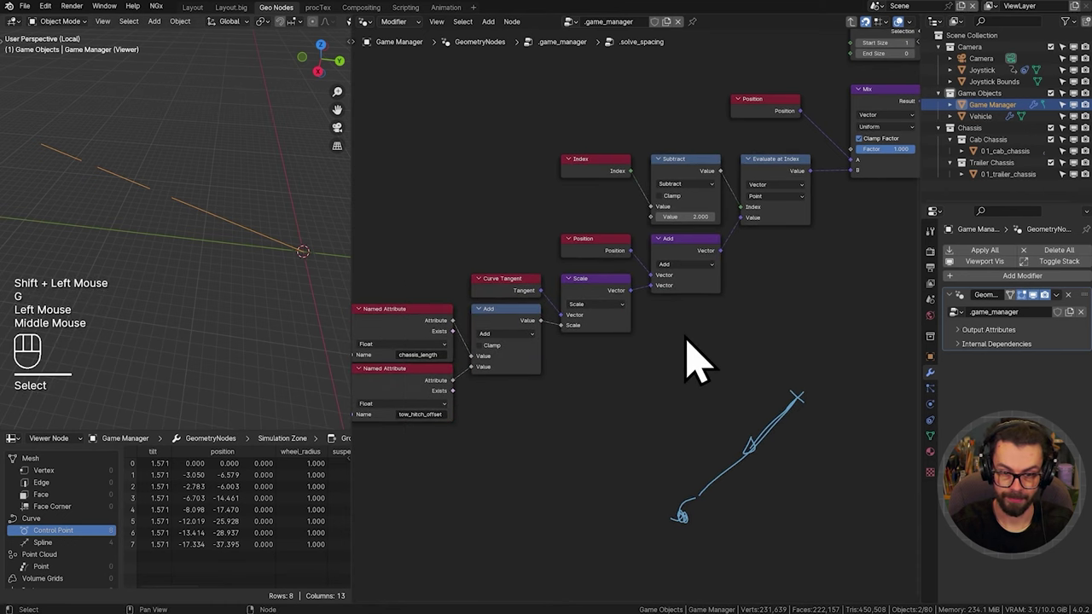
left_click_drag(683, 348, 713, 345)
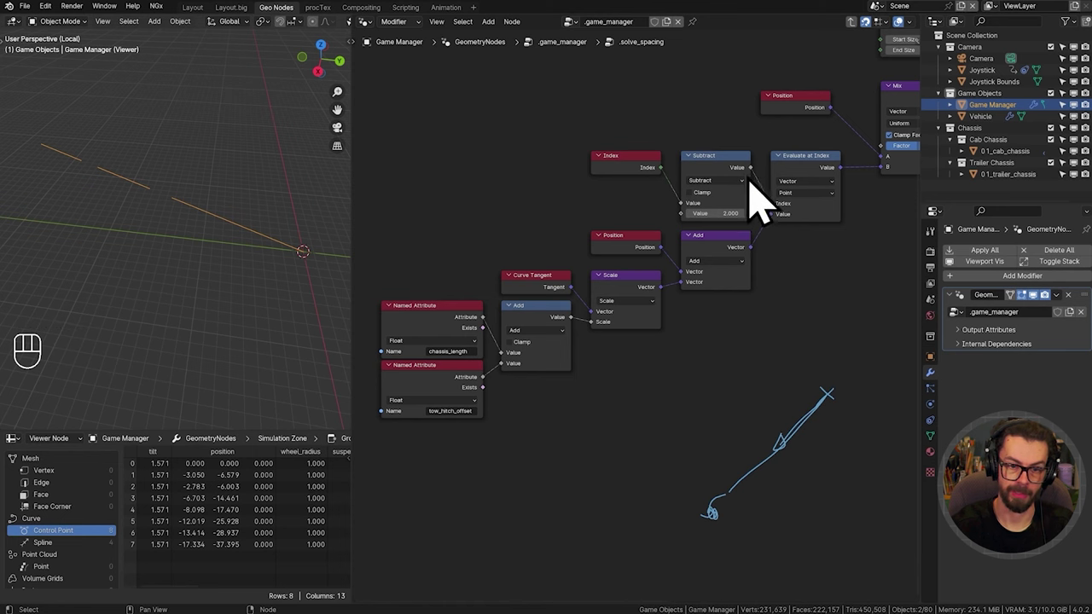
left_click(831, 181)
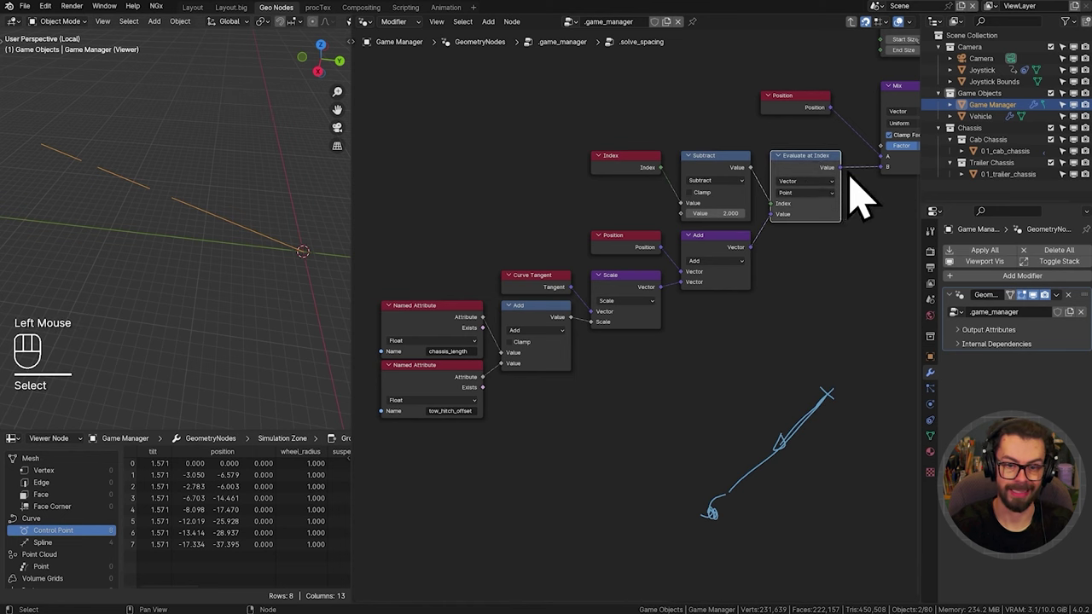
left_click(554, 311)
left_click(450, 344)
left_click(457, 406)
middle_click(489, 466)
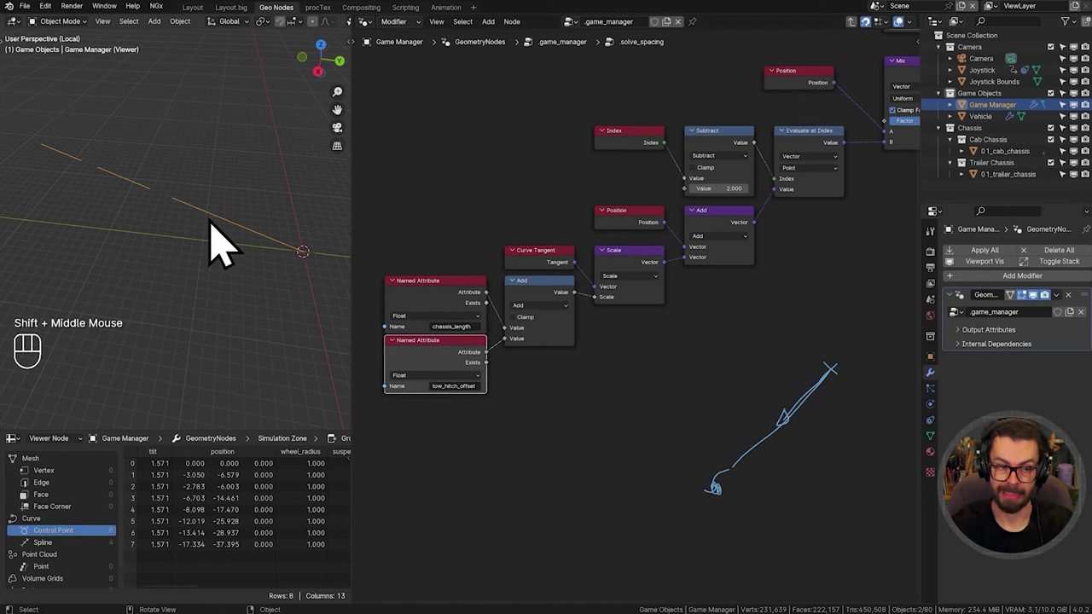
left_click(452, 312)
left_click(475, 377)
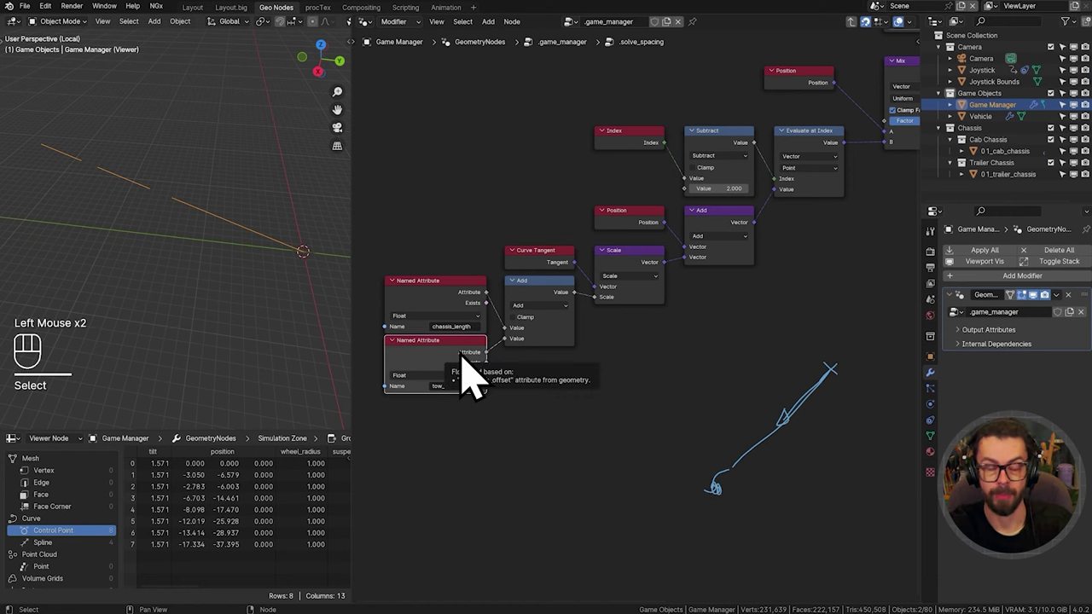
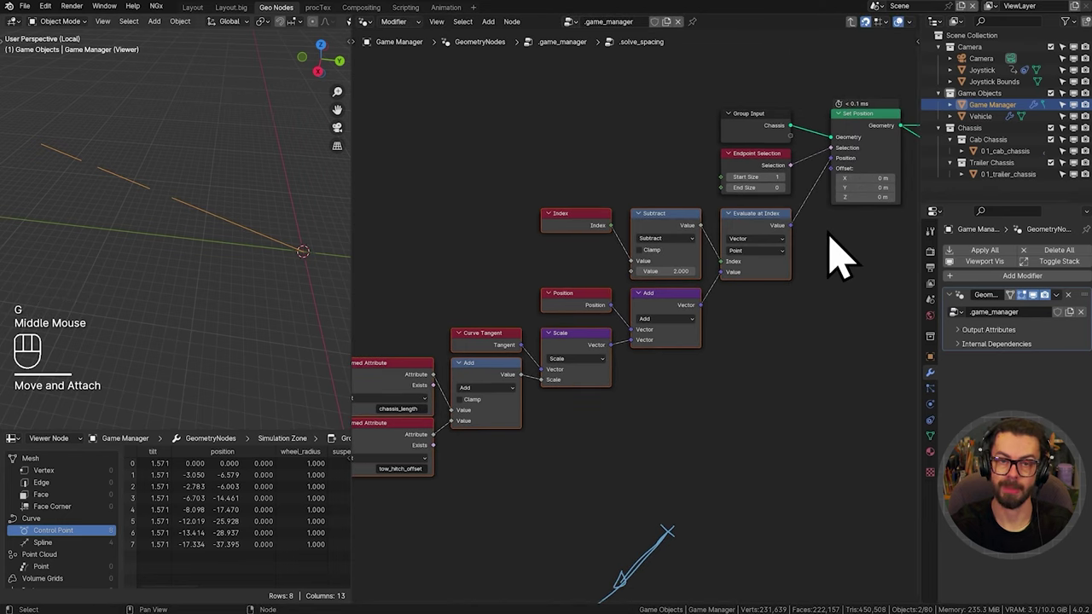
Step: Save the file and arrange a second Set Position after the first in .solve_spacing
left_click_drag(876, 149, 855, 221)
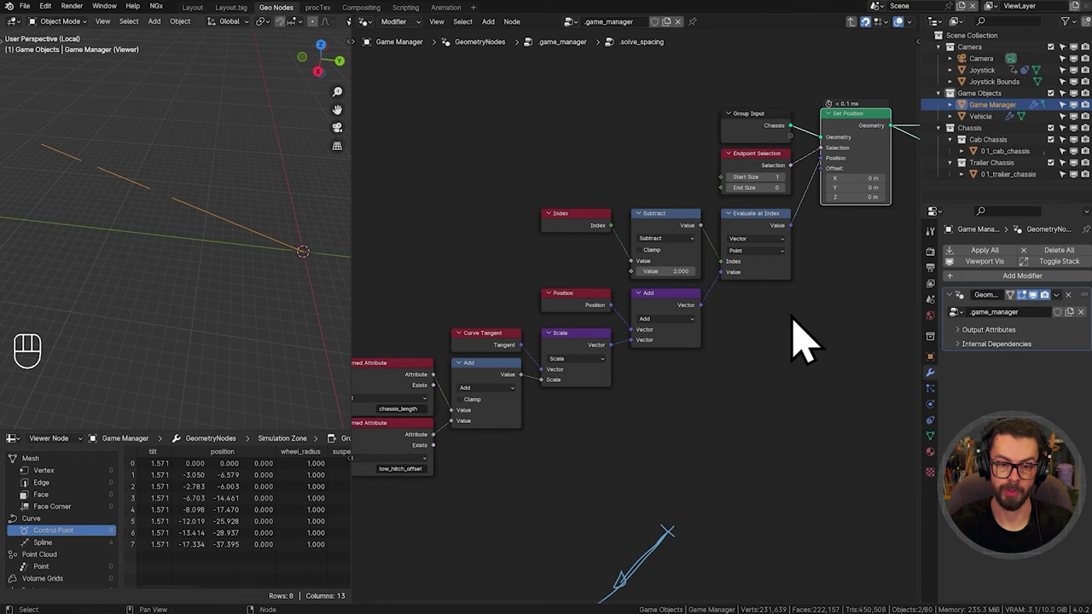
key("ctrl+s")
key("shift+space")
key("shift+Left")
middle_click(783, 253)
middle_click(763, 272)
middle_click(673, 324)
left_click(649, 311)
key("g")
left_click(689, 281)
scroll("up", 3)
middle_click(696, 280)
Step: Duplicate the Endpoint Selection for the second Set Position and set its Start Size to 0
left_click(568, 187)
key("shift+d")
middle_click(823, 234)
left_click(757, 198)
middle_click(733, 344)
left_click_drag(734, 347, 861, 433)
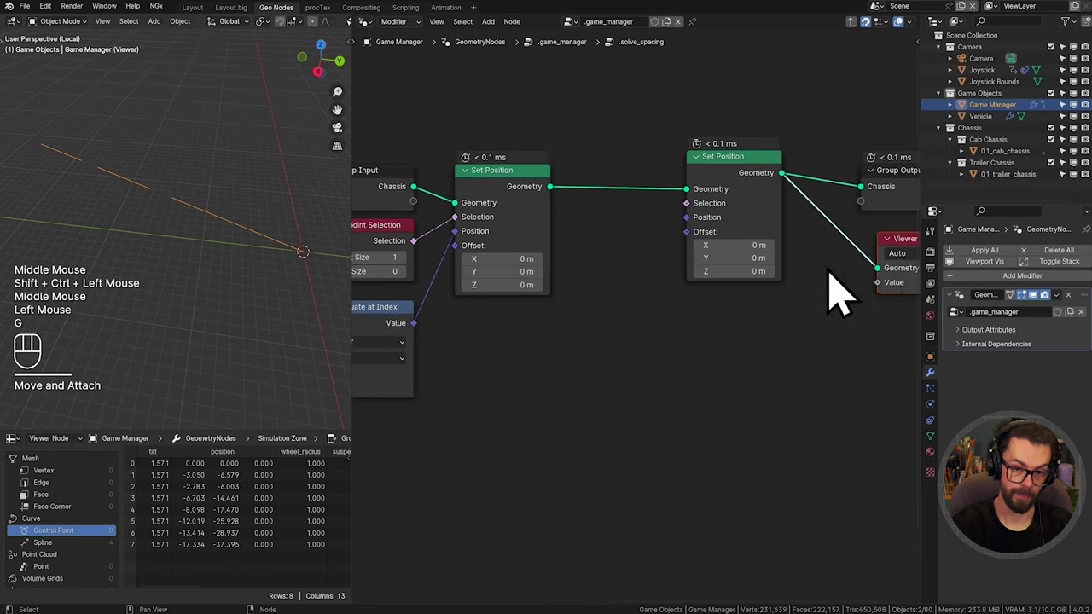
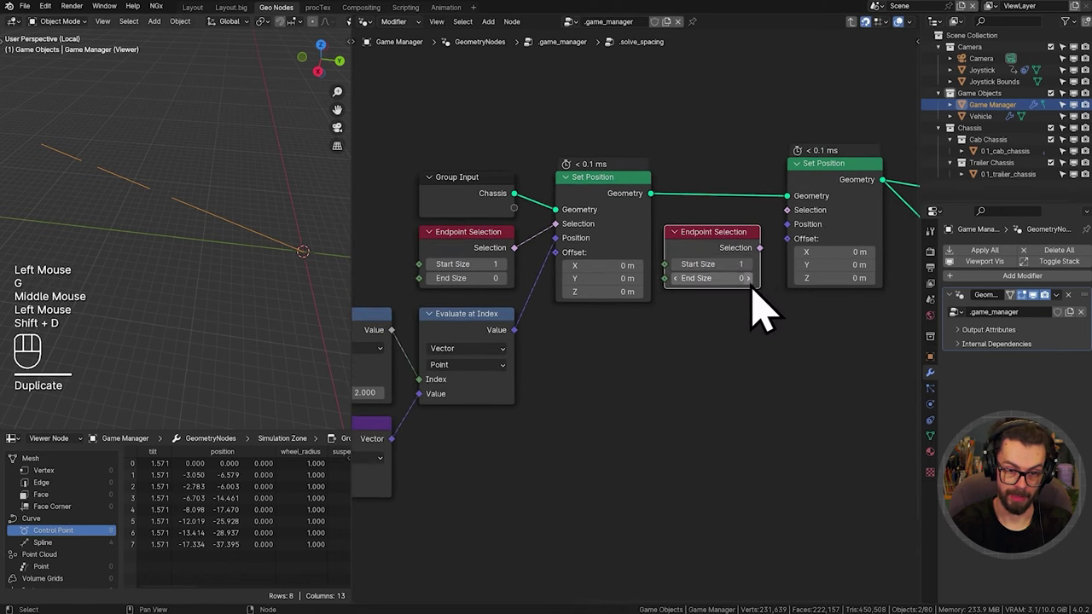
left_click(690, 291)
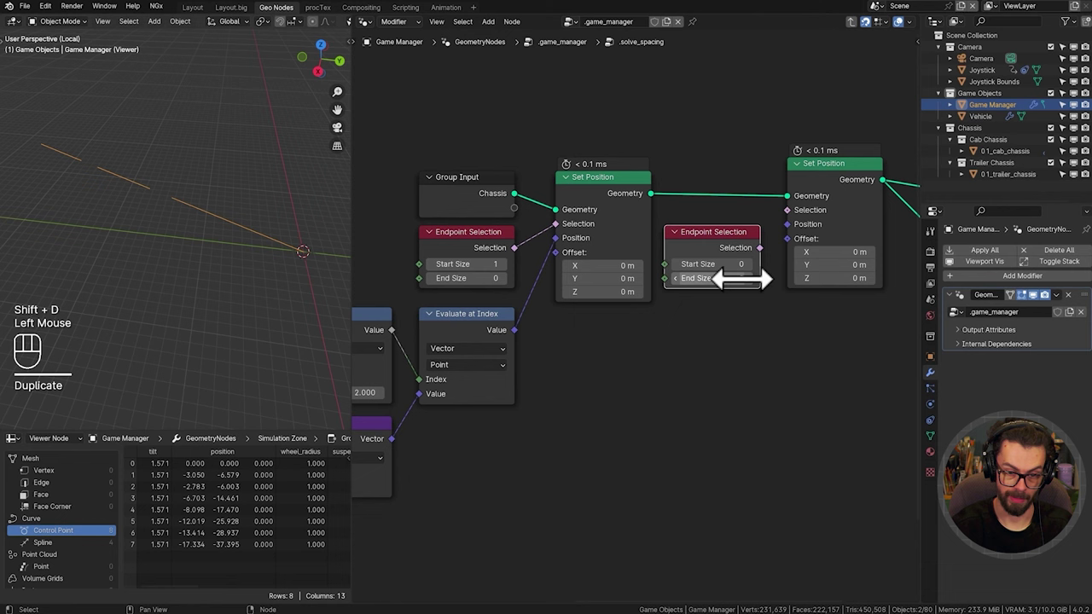
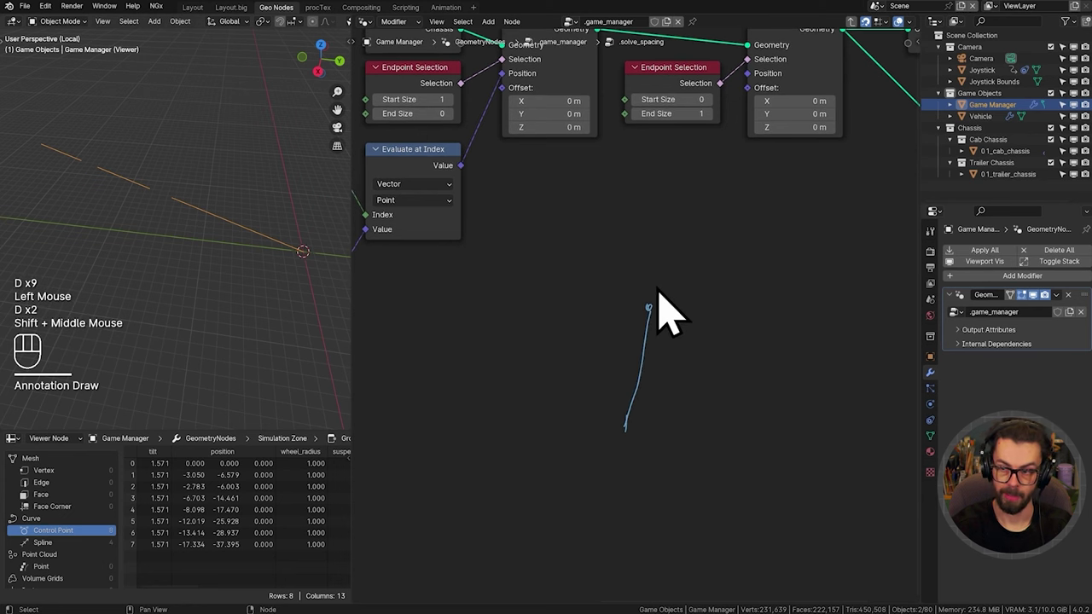
Step: Add a Spline Length node and briefly play the simulation to check spacing
middle_click(673, 392)
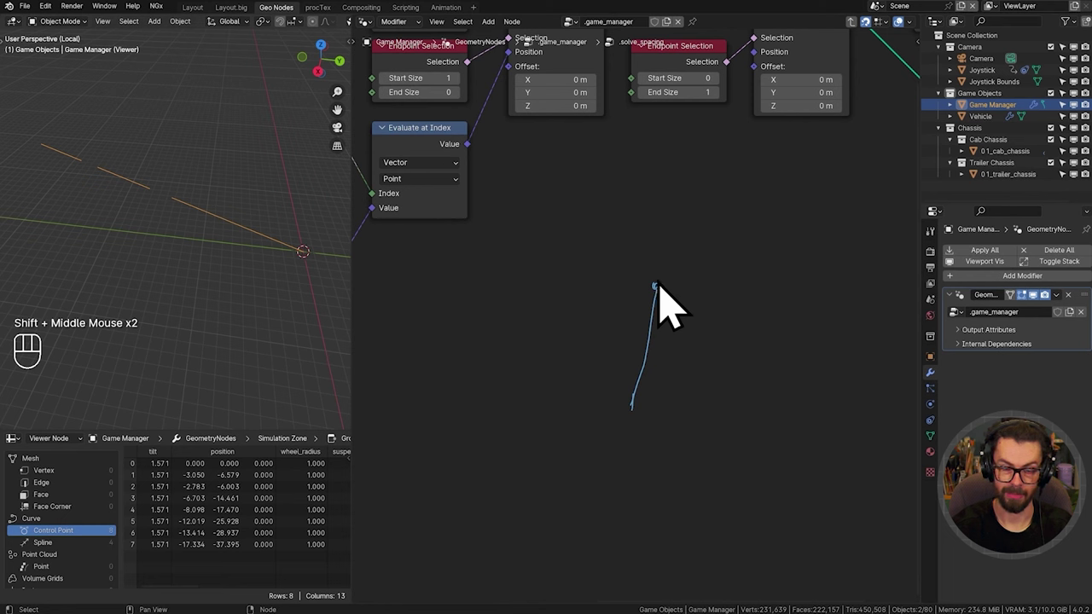
key("shift+a")
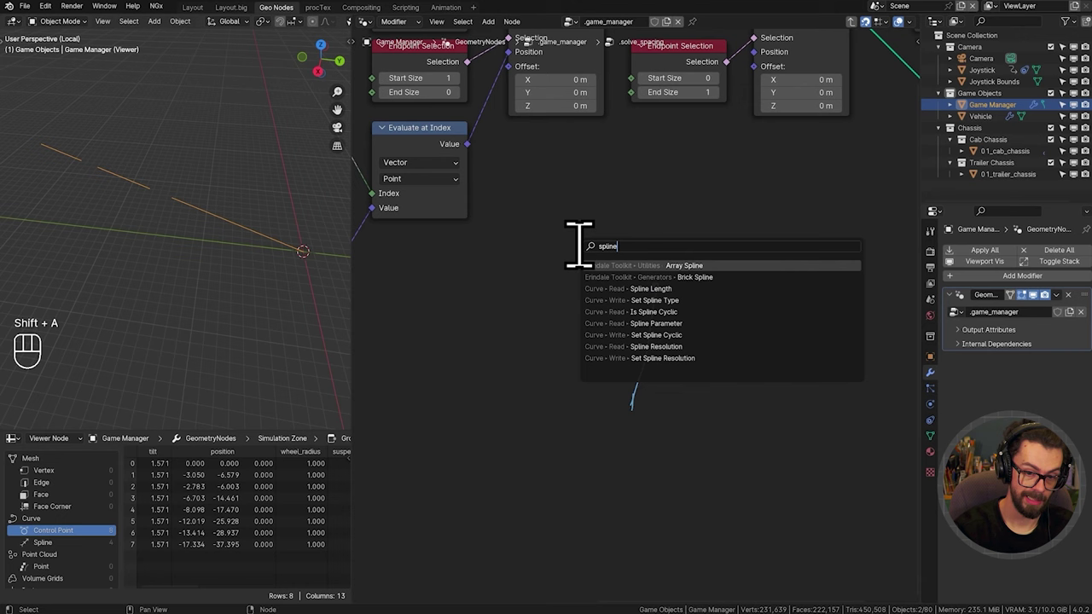
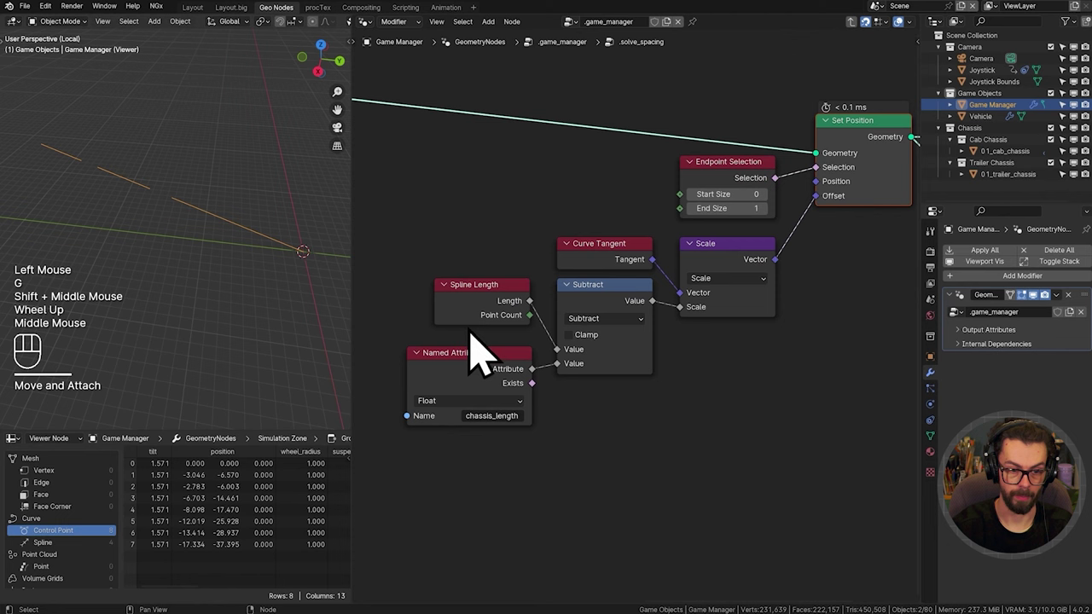
left_click(494, 313)
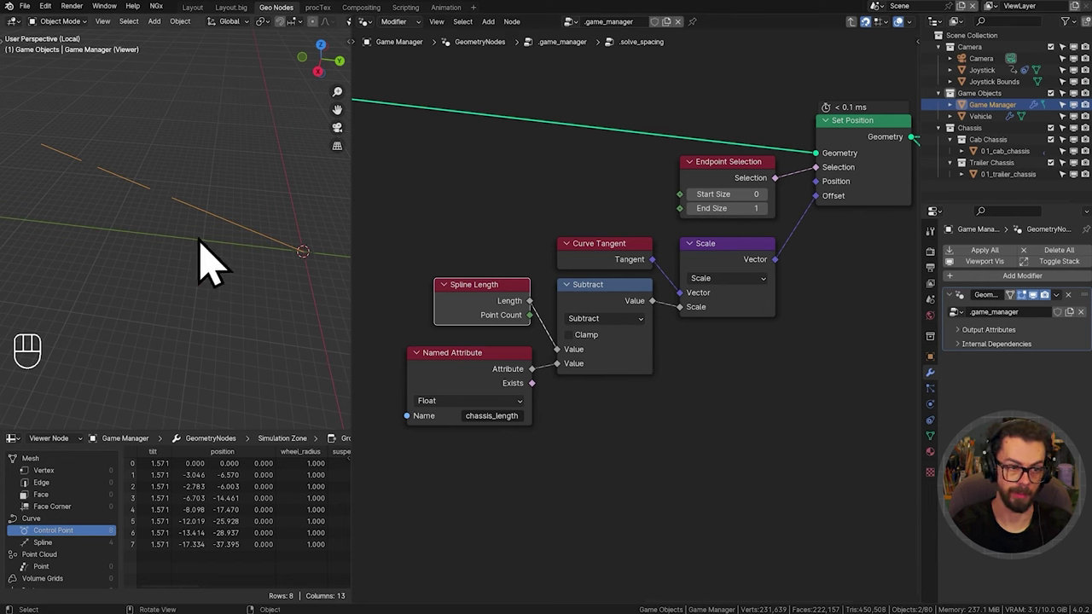
key("shift+space")
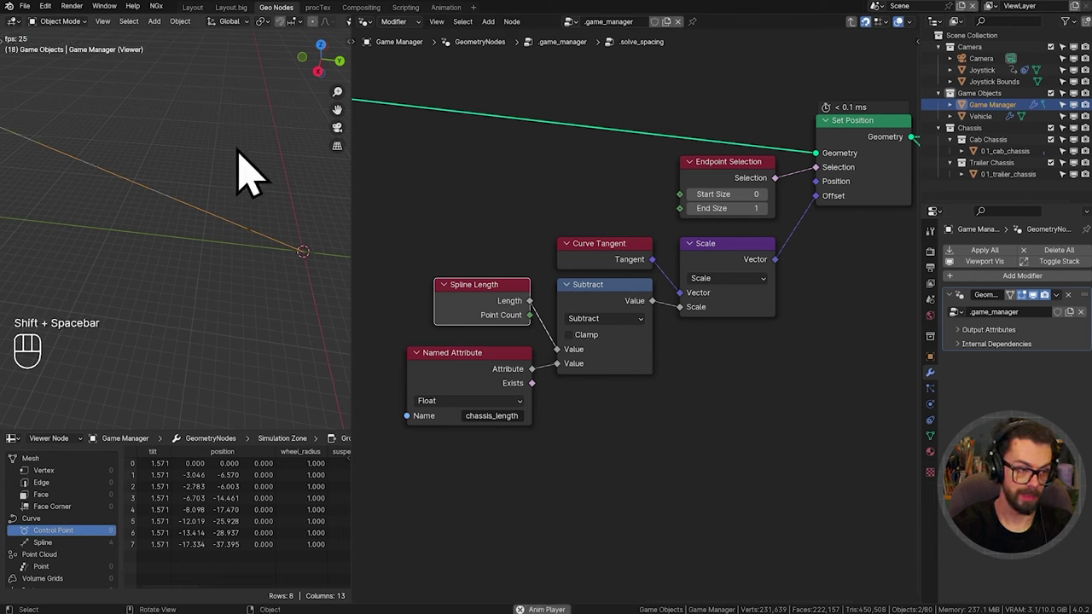
key("shift+space")
left_click(624, 322)
left_click_drag(574, 375, 571, 393)
Step: Subtract spline Length from chassis_length and scale the Curve Tangent by it into the Set Position offset
left_click(499, 405)
left_click(523, 322)
left_click_drag(449, 278, 491, 333)
left_click_drag(533, 340, 575, 381)
left_click_drag(463, 419, 497, 421)
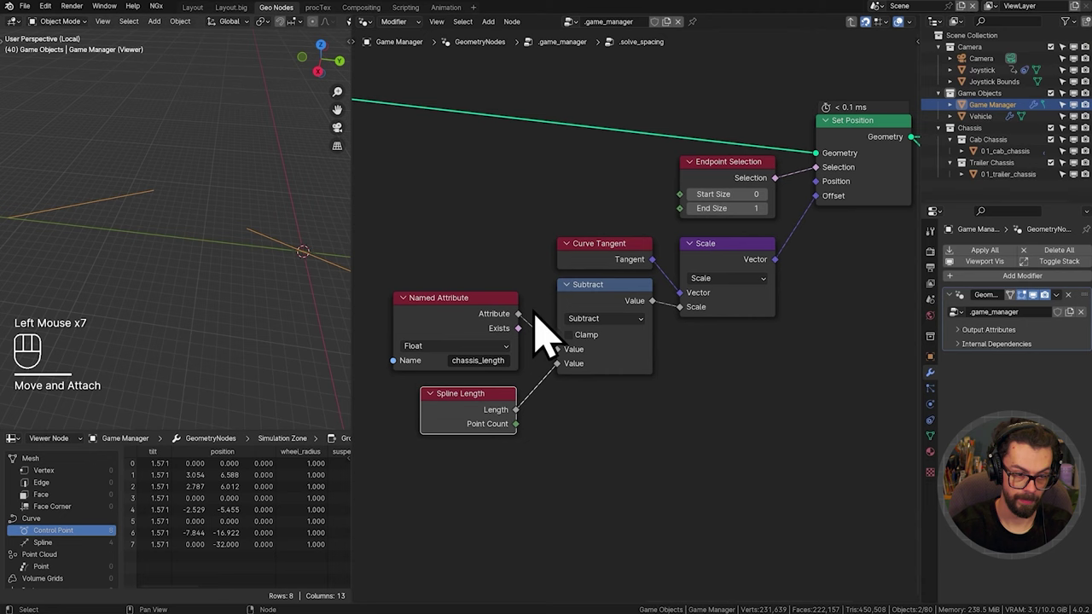
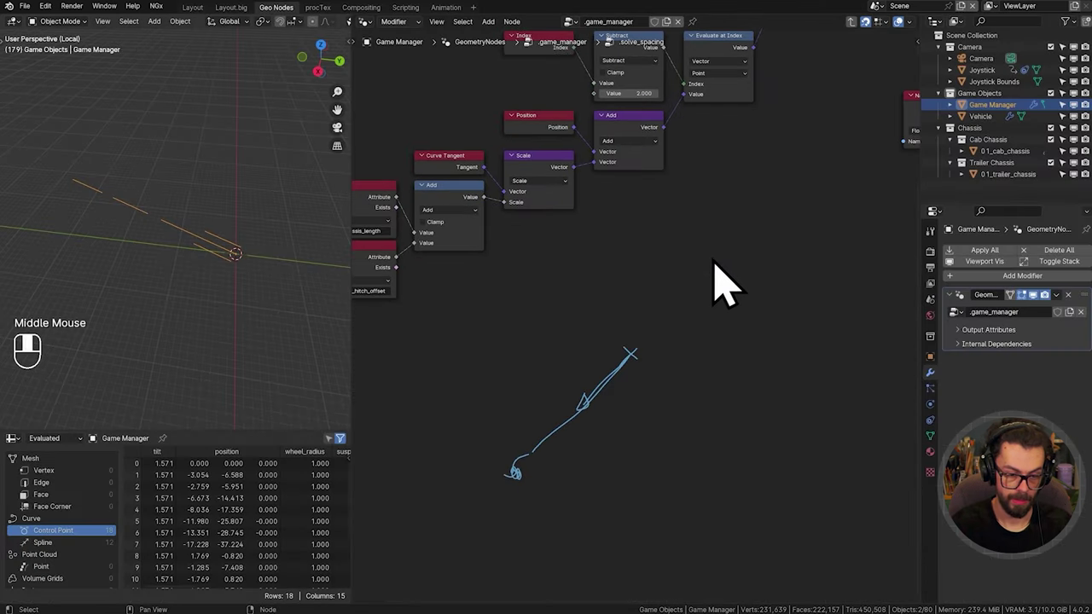
key("d")
key("d")
left_click_drag(696, 343, 259, 314)
Step: Play the simulation through to frame 436 to test the last-point offset
key("shift+space")
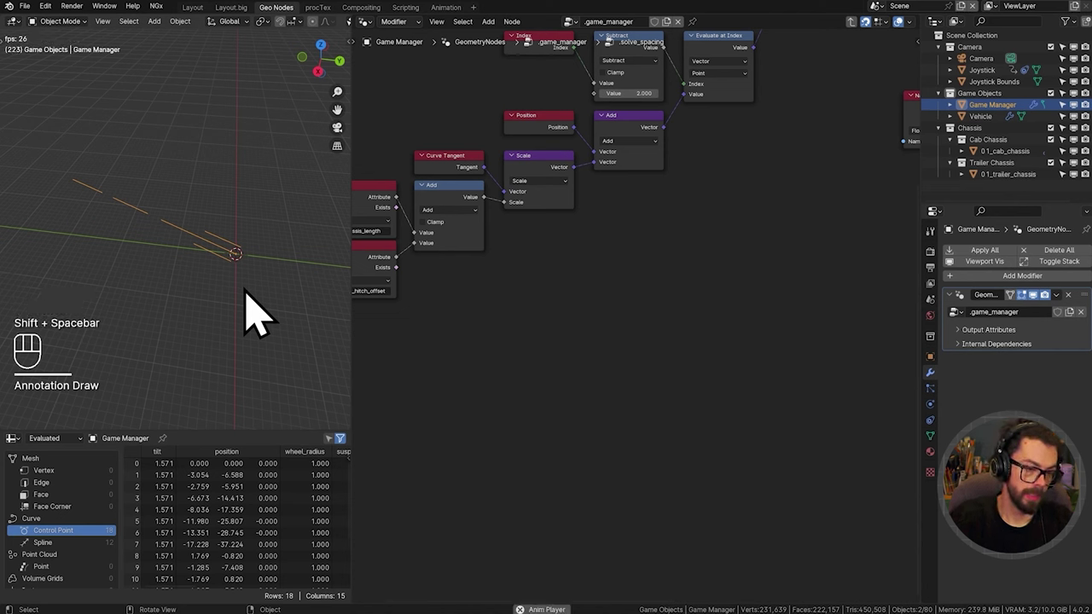
left_click(297, 97)
key("n")
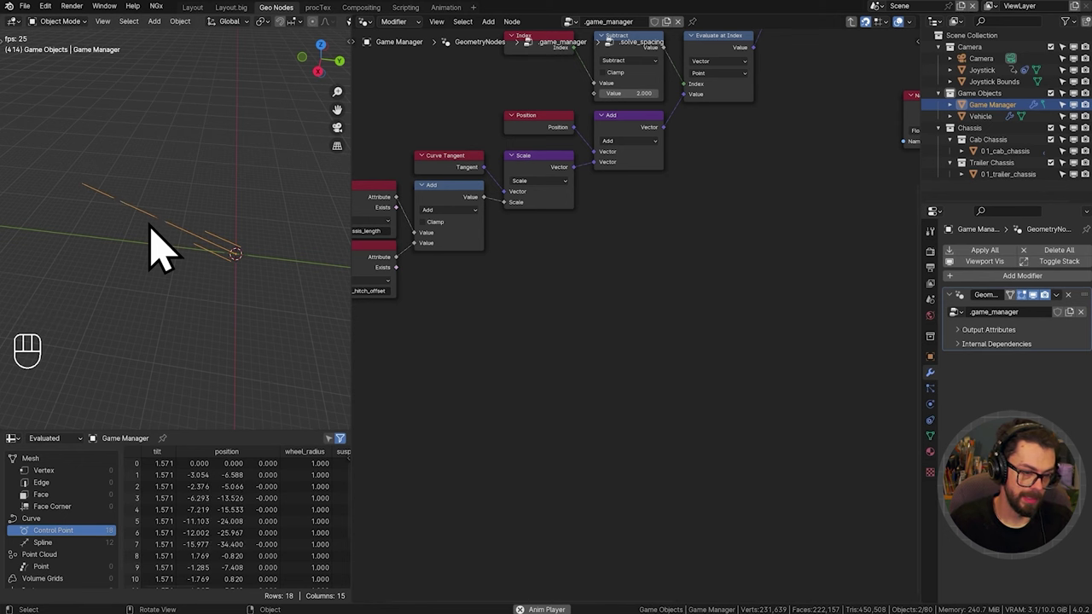
key("shift+space")
middle_click(649, 229)
middle_click(643, 349)
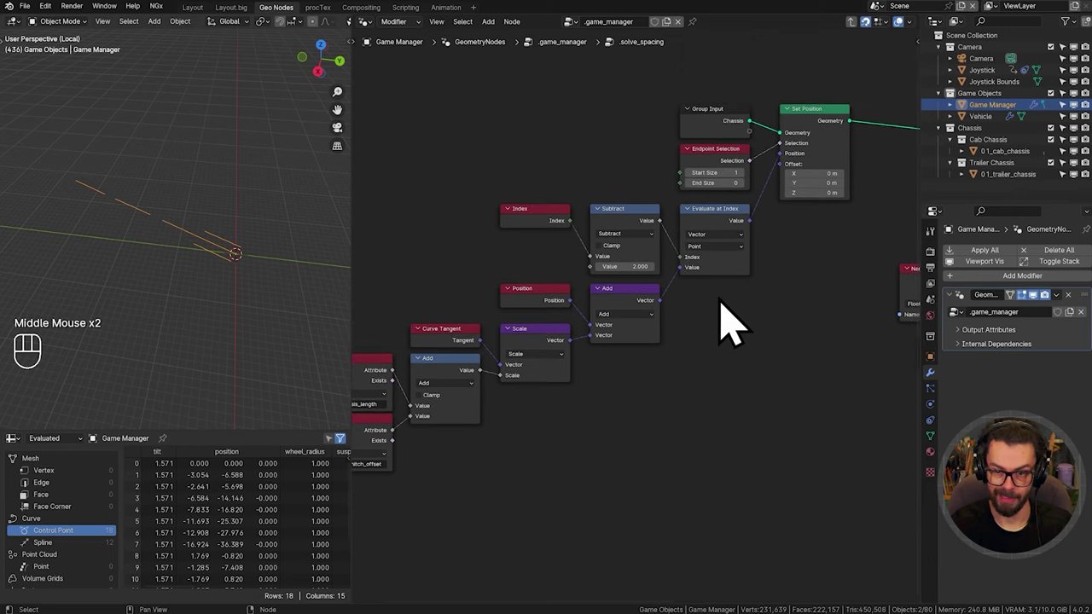
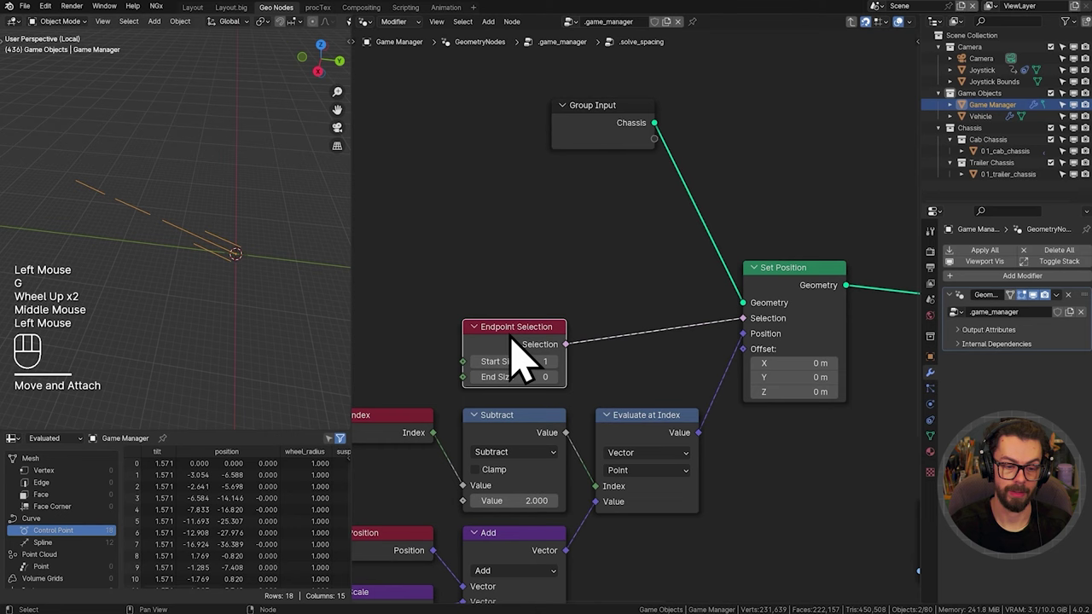
Step: Combine a Boolean 'trailer' Named Attribute with Endpoint Selection via Boolean And into Set Position, save, and play to test
scroll("up", 3)
middle_click(519, 353)
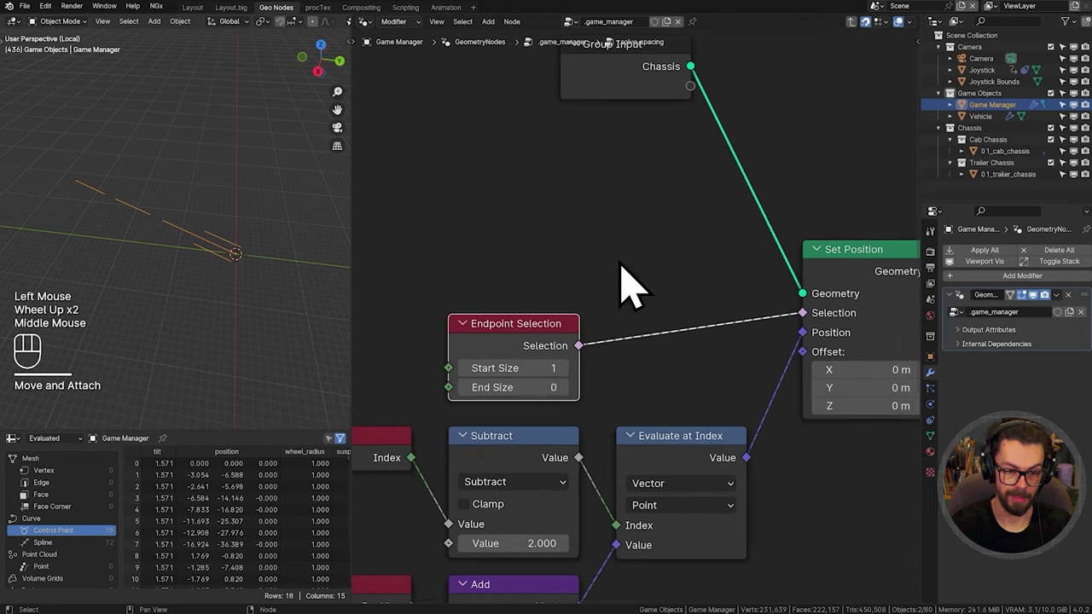
key("shift+a")
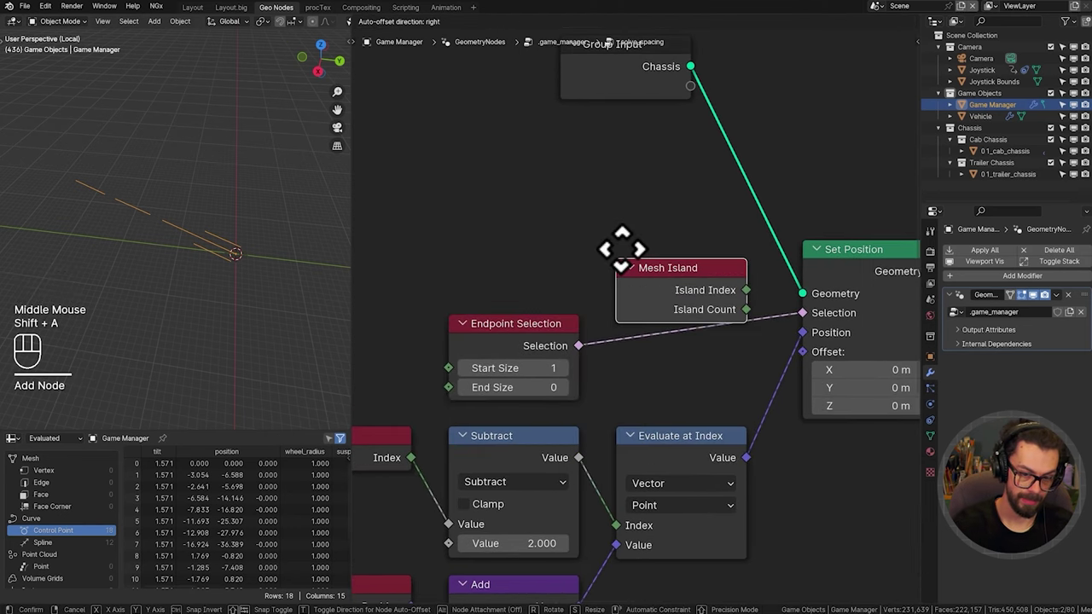
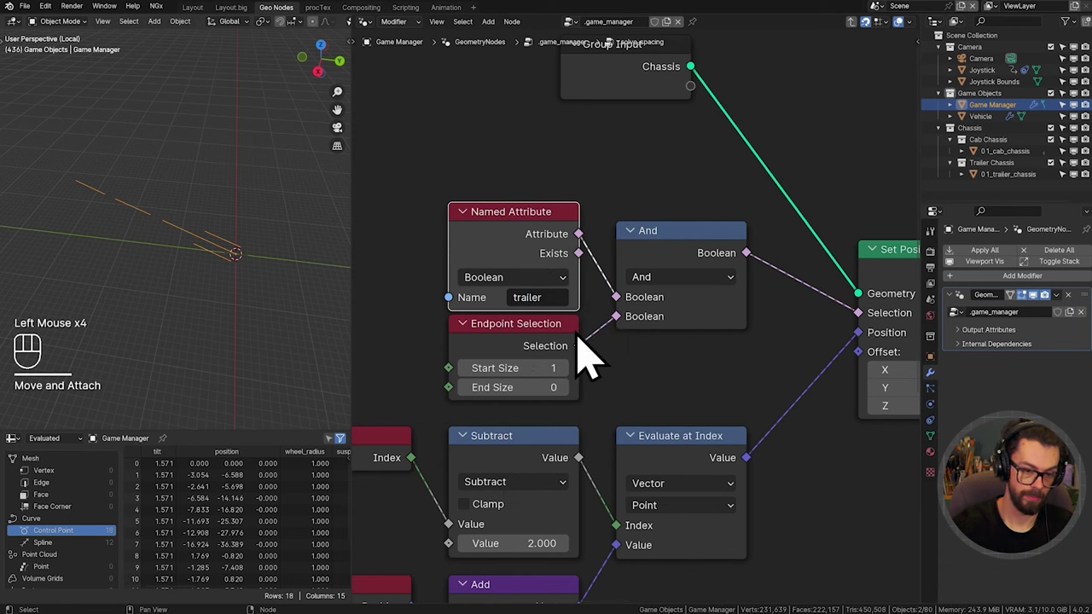
key("ctrl+s")
key("shift+space")
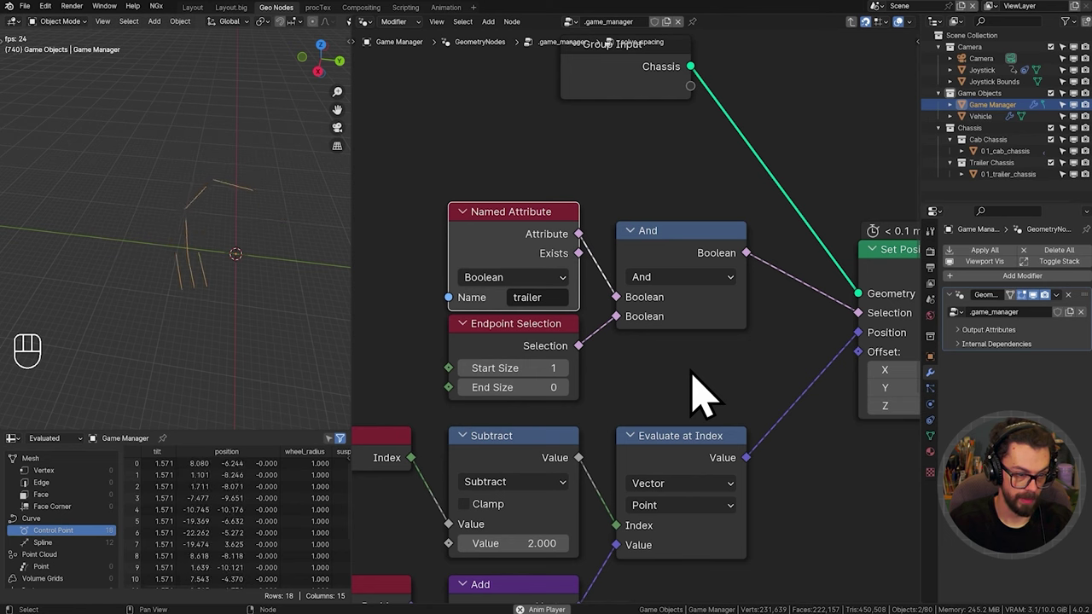
key("shift+space")
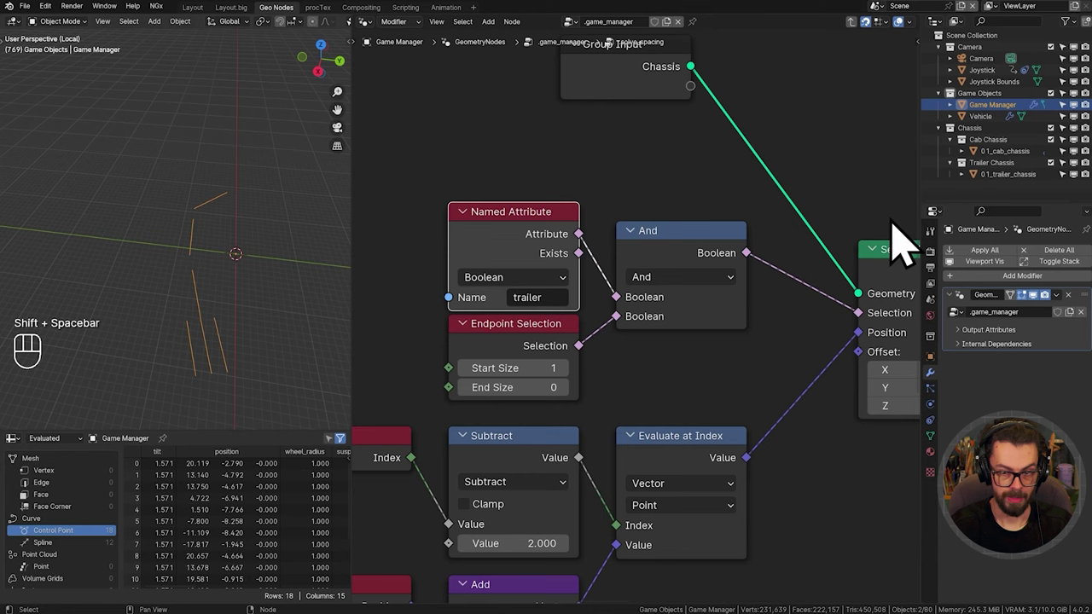
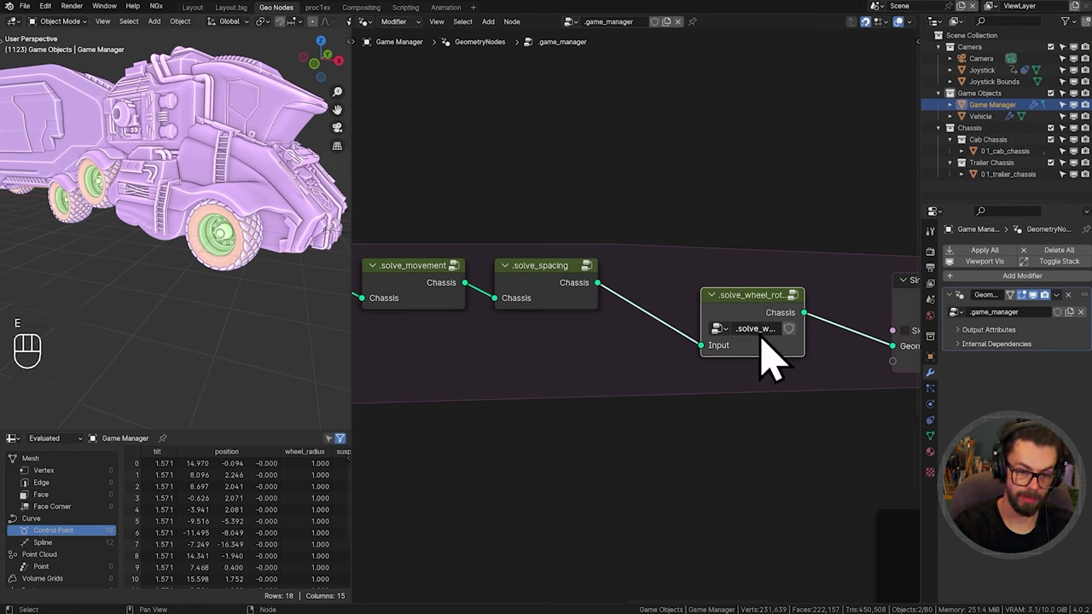
Step: Create the .solve_wheel_rotation group after .solve_spacing, passing Chassis straight through, and return to .game_manager
left_click_drag(761, 344, 795, 353)
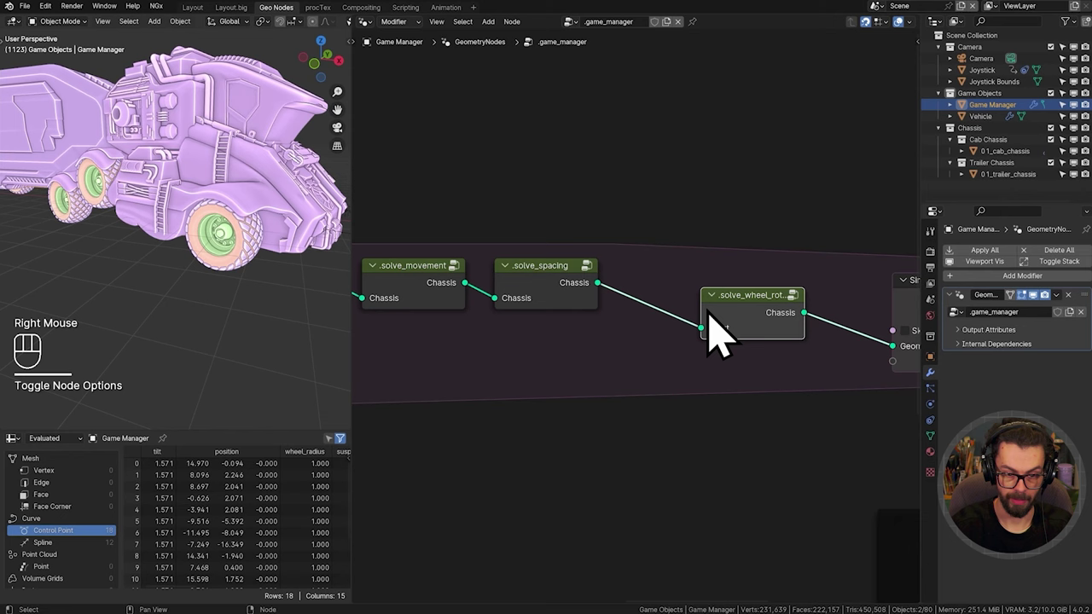
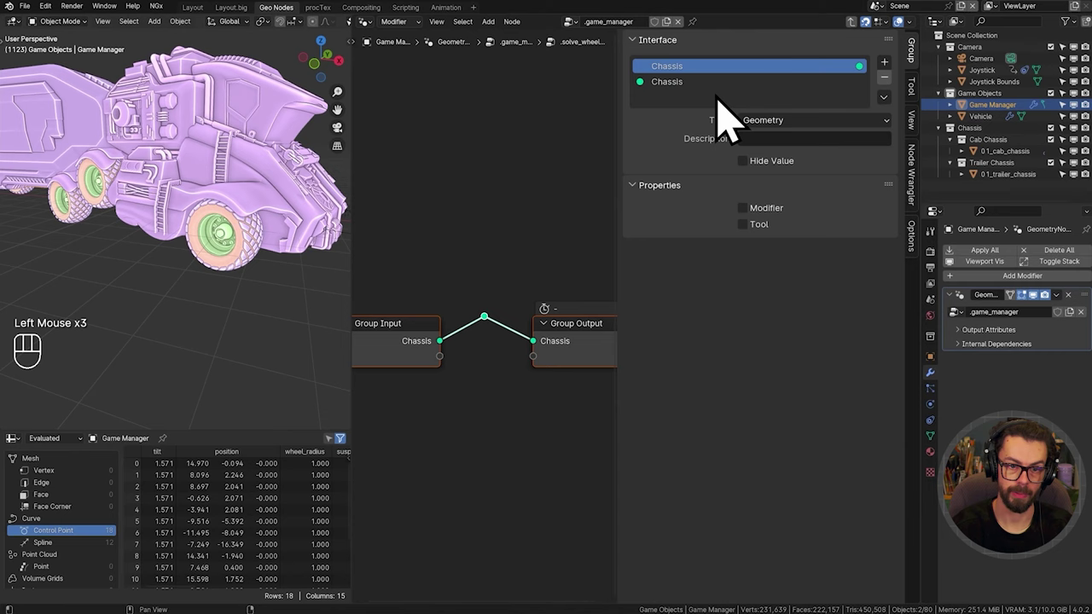
key("n")
left_click_drag(619, 313, 662, 369)
key("ctrl+x")
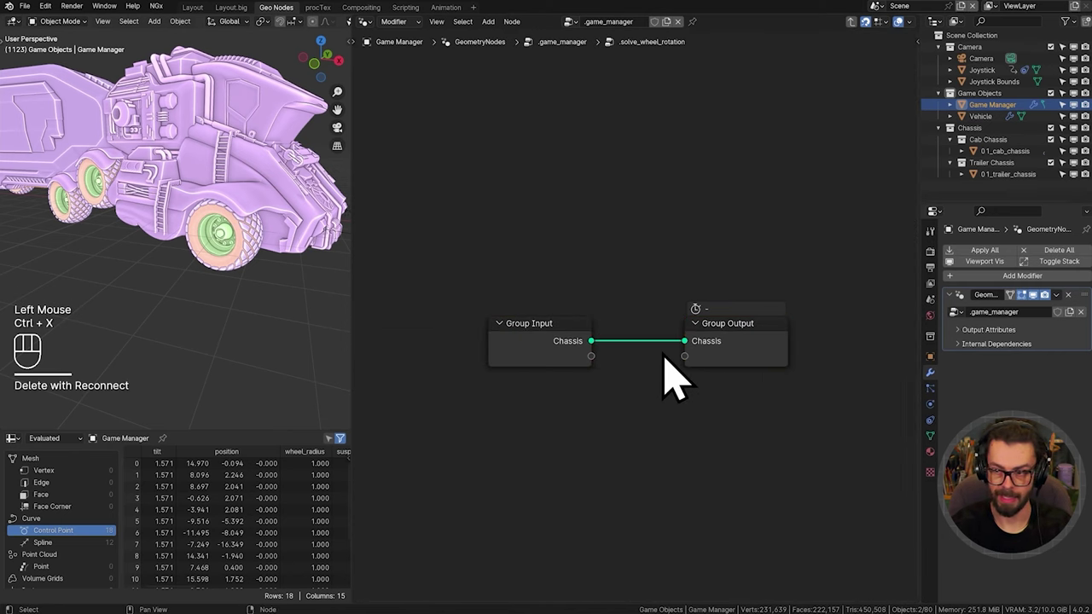
left_click(642, 316)
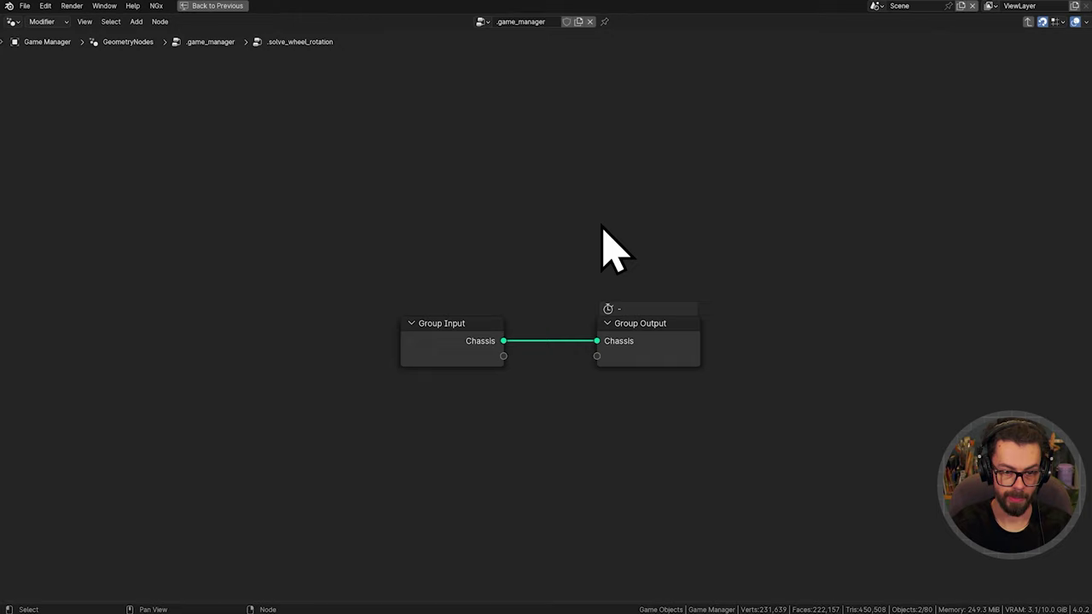
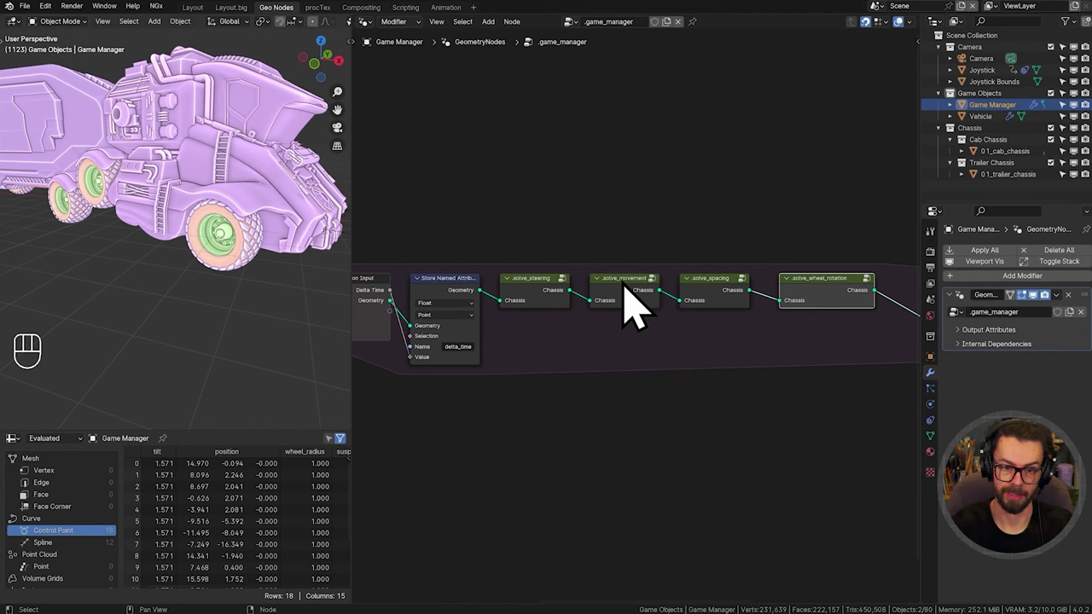
middle_click(761, 246)
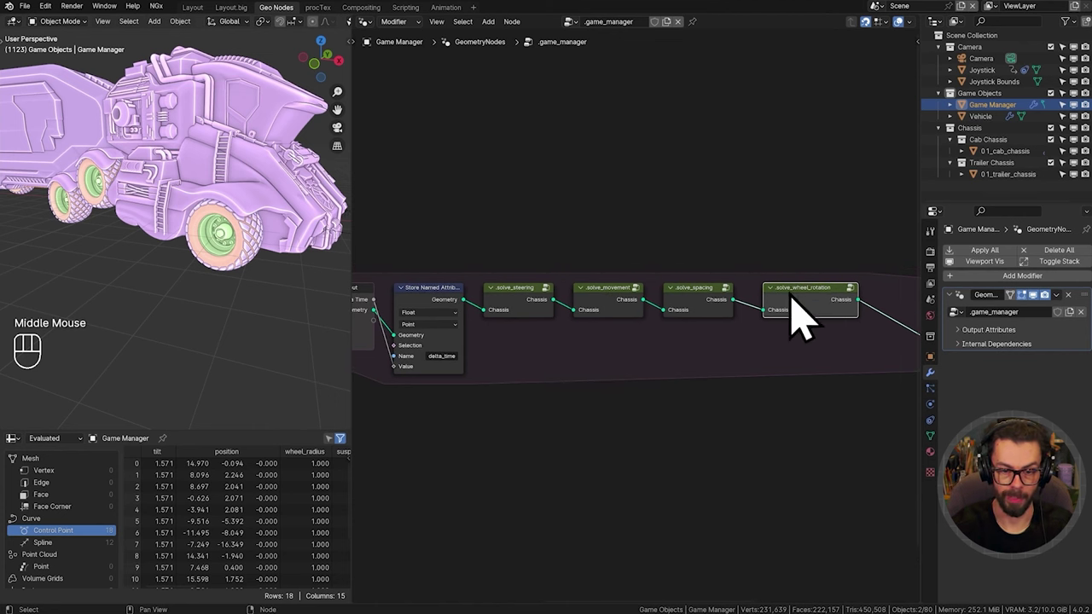
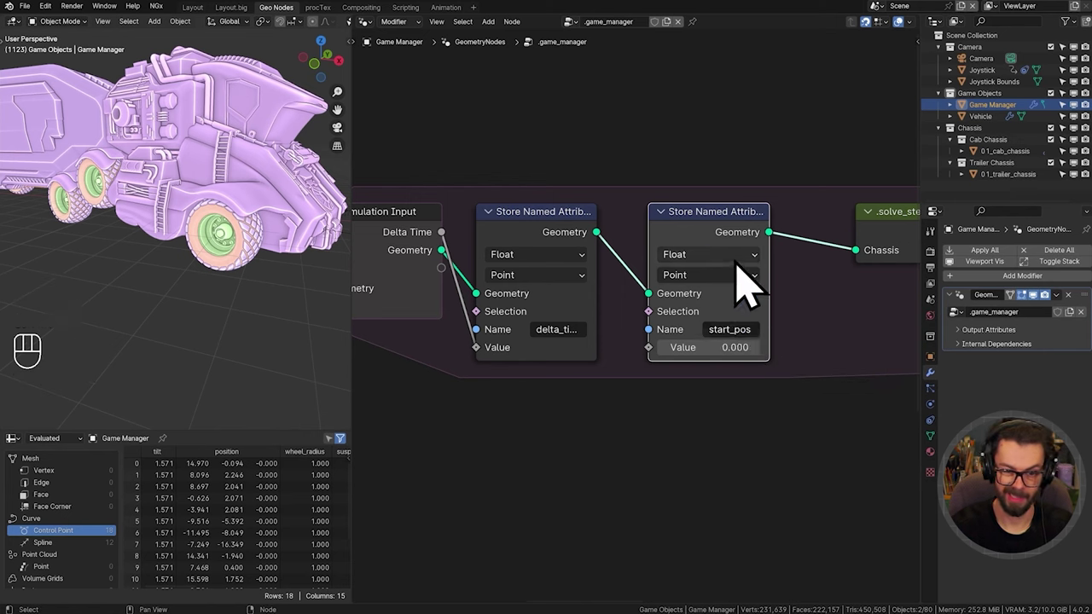
Step: Set the new start_pos Store Named Attribute to Vector type
left_click_drag(748, 281, 725, 355)
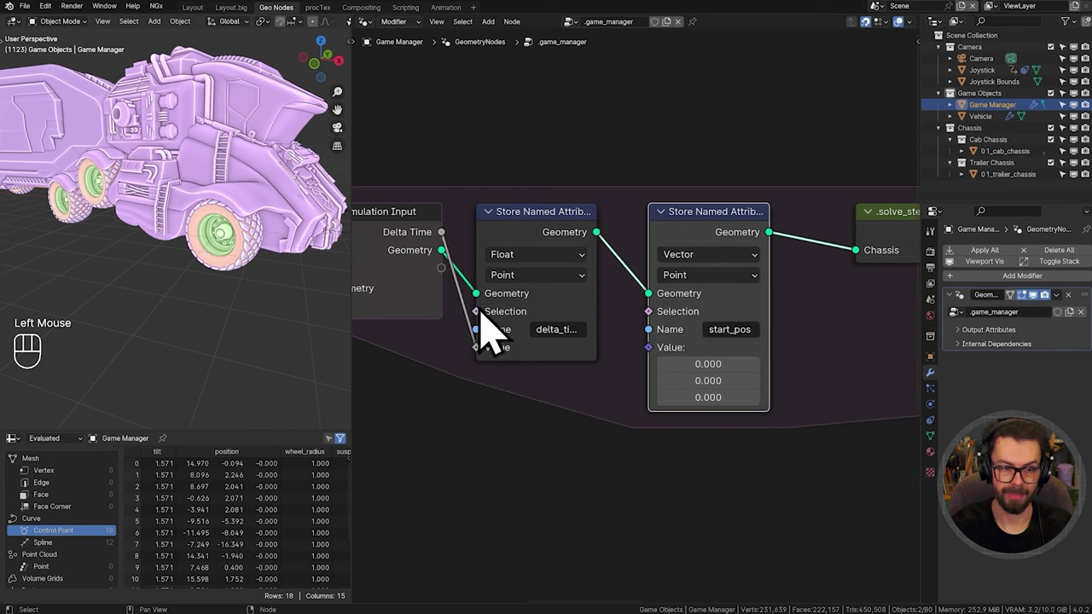
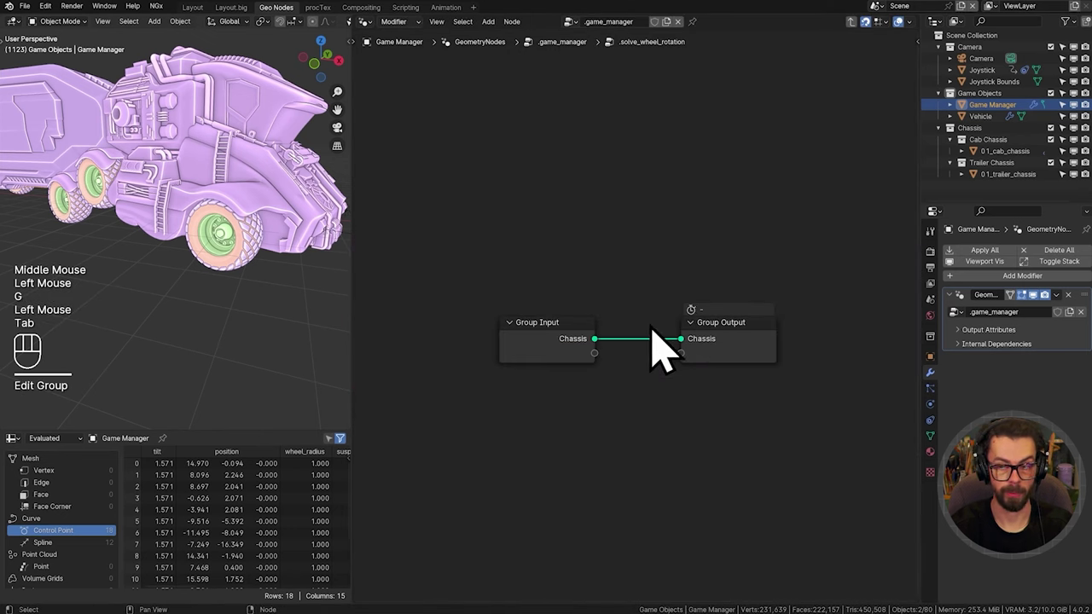
Step: Arrange the group input/output and add Position and a Vector start_pos Named Attribute
left_click_drag(635, 403, 689, 301)
left_click(675, 372)
middle_click(673, 379)
scroll("up", 3)
middle_click(656, 331)
left_click(658, 332)
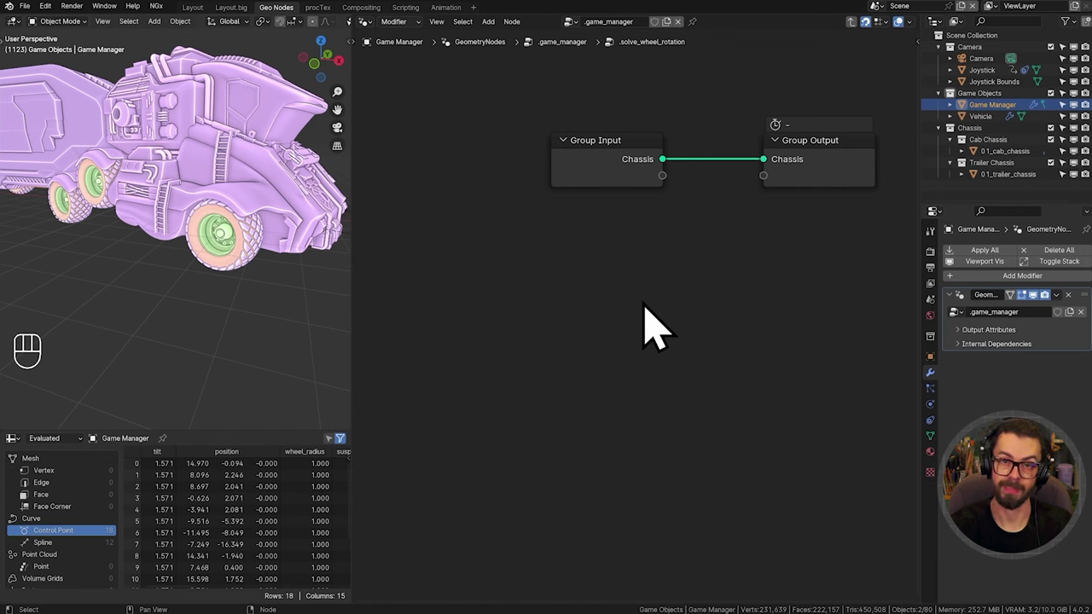
key("shift+a")
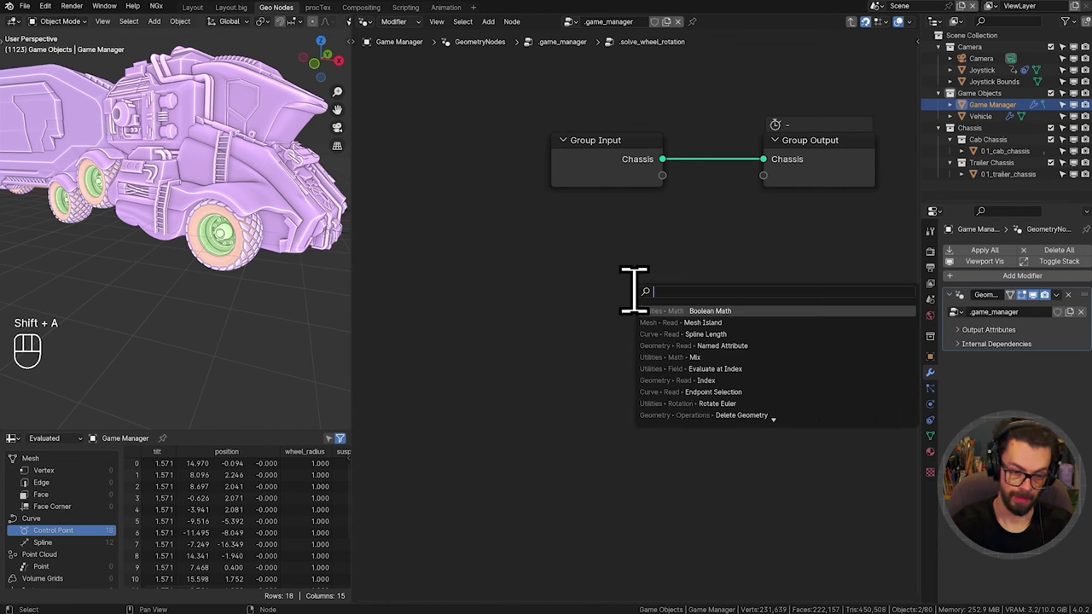
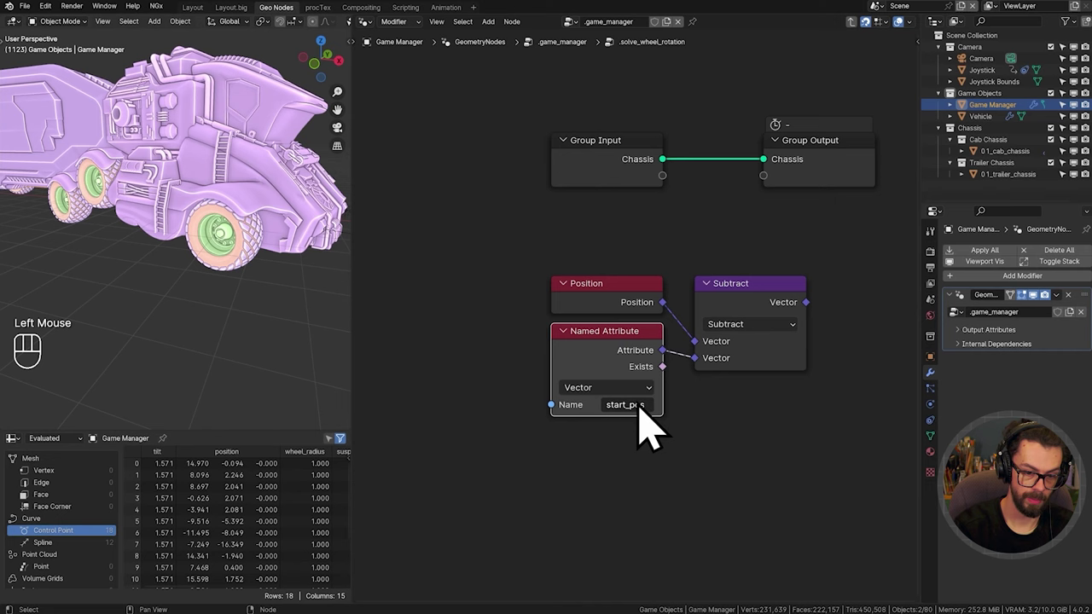
Step: Subtract start_pos from Position and feed the result into a Vector Math Length node
left_click_drag(778, 436, 705, 453)
left_click_drag(704, 459, 551, 349)
key("g")
key("g")
middle_click(678, 378)
middle_click(593, 377)
left_click(648, 342)
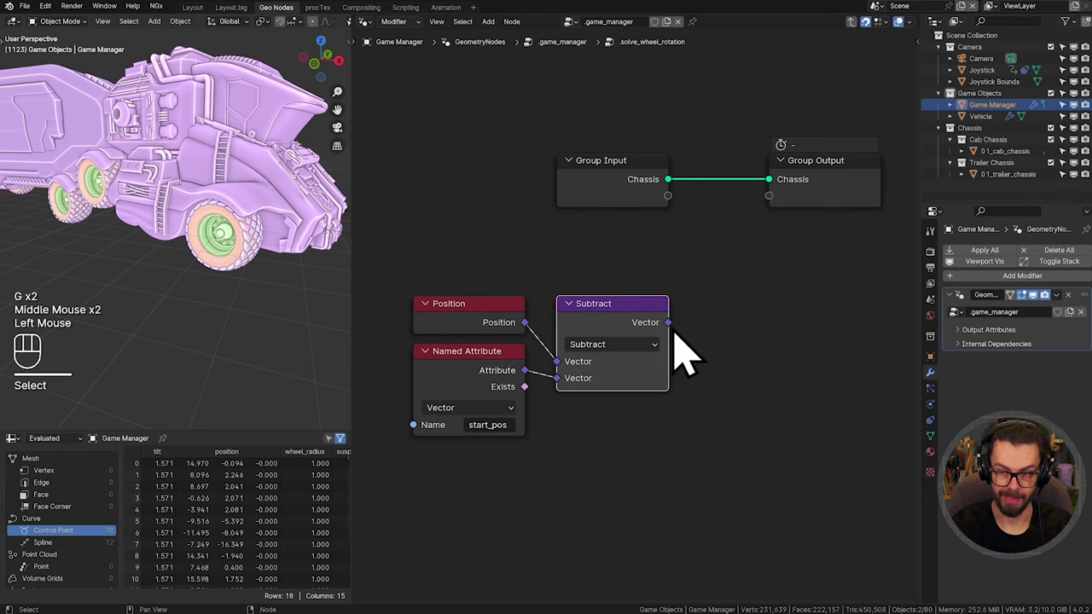
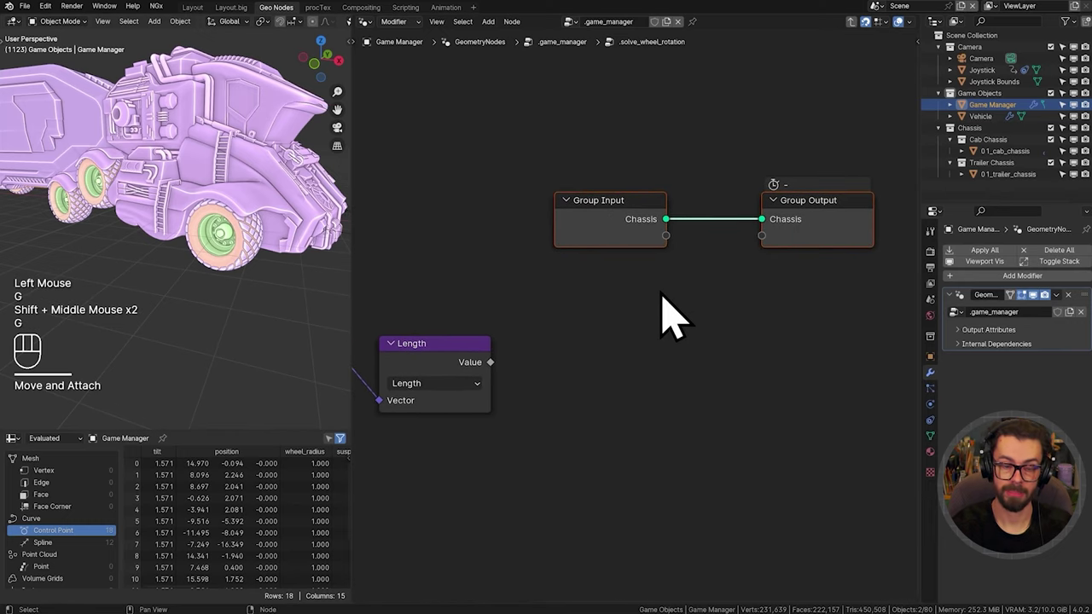
left_click(697, 211)
key("s")
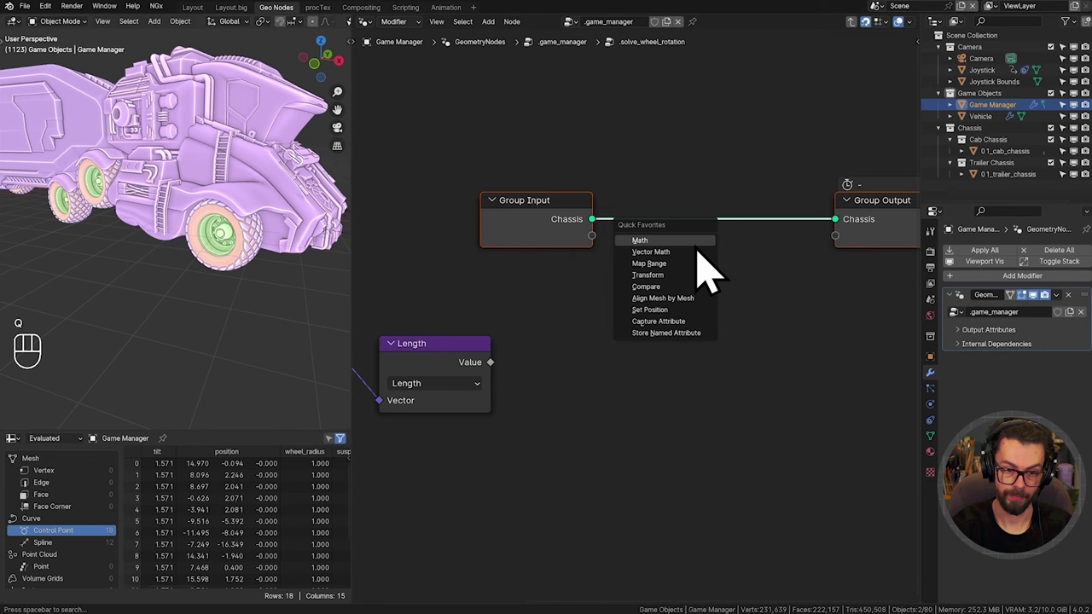
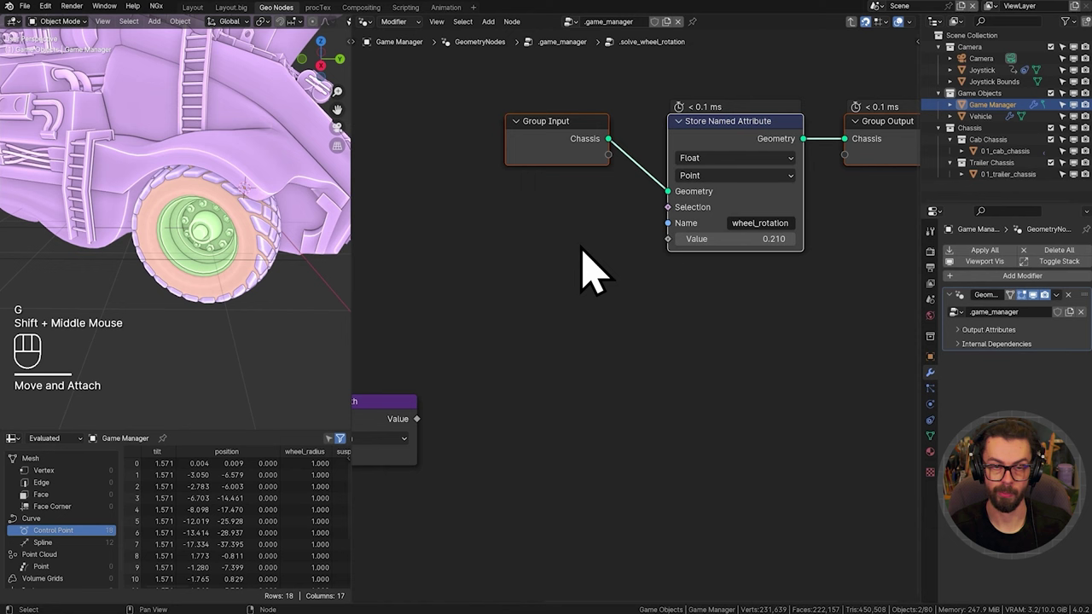
Step: Store a Float wheel_rotation attribute fed by the existing wheel_rotation Named Attribute plus 0.5
middle_click(563, 255)
left_click(561, 270)
middle_click(509, 387)
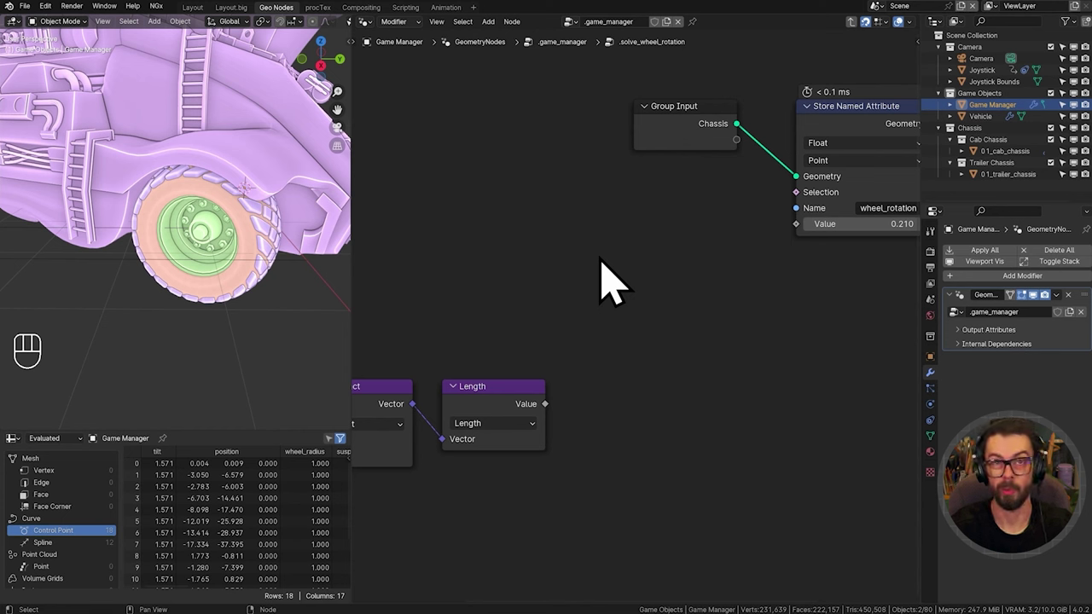
left_click(621, 223)
key("shift+a")
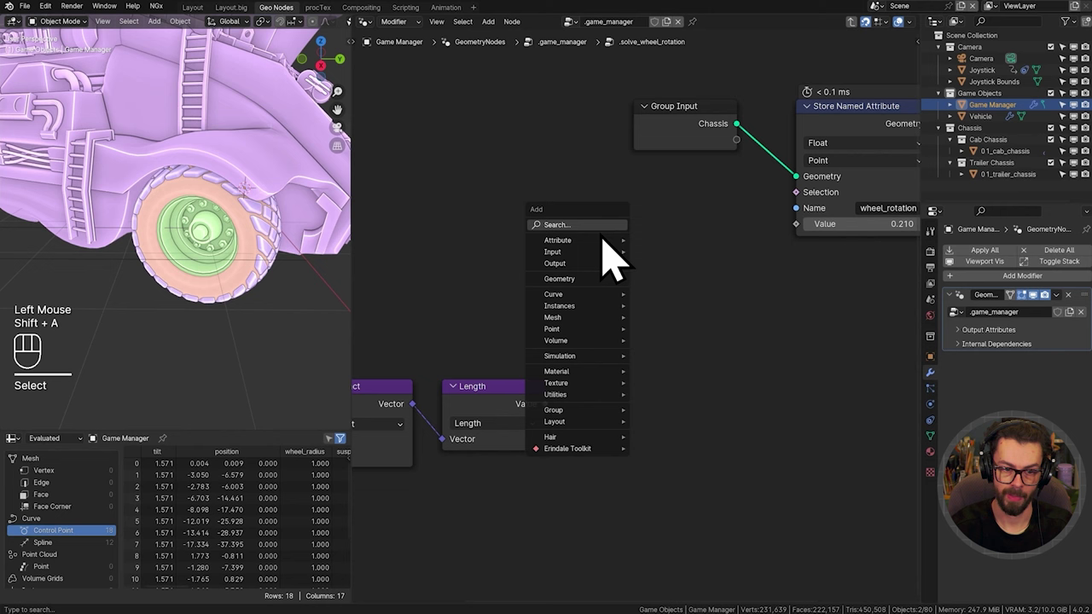
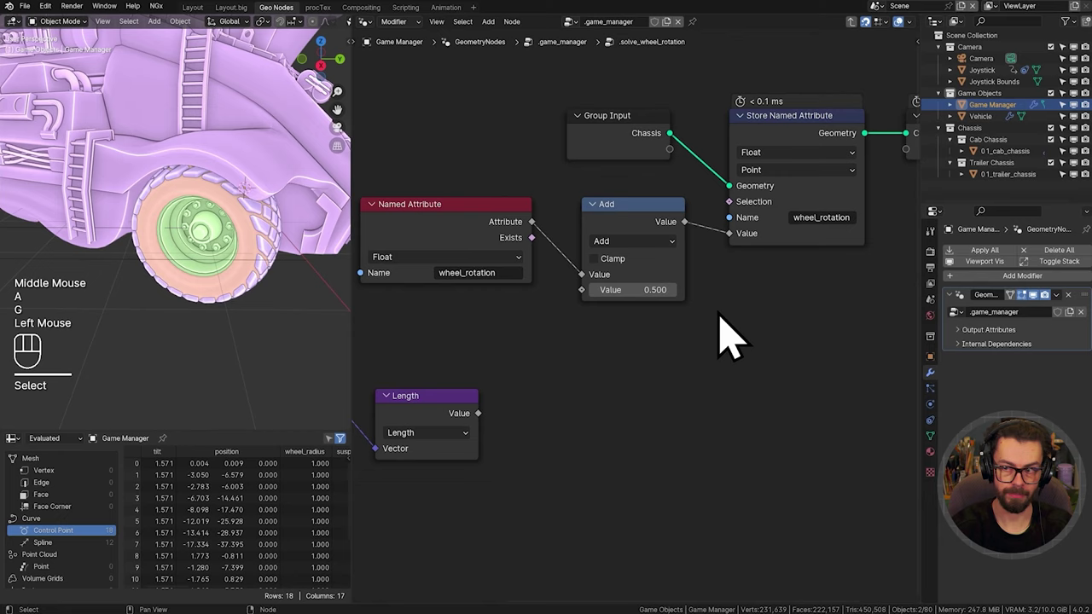
middle_click(690, 405)
middle_click(689, 328)
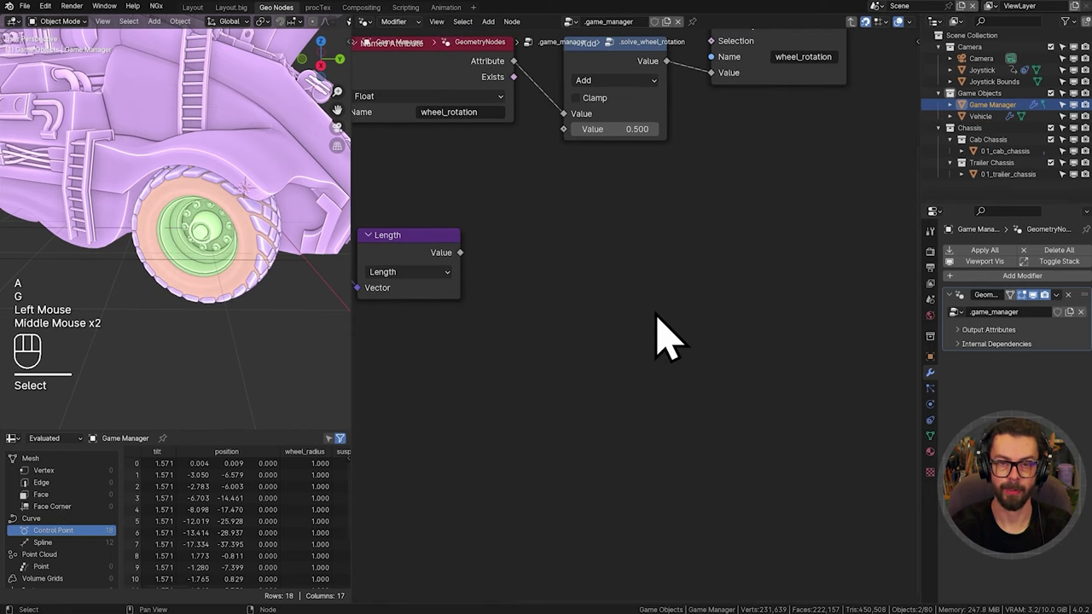
middle_click(630, 324)
Step: Sketch a wheel circle with its 2πr circumference as annotations beside the nodes
key("d")
left_click_drag(664, 263, 646, 261)
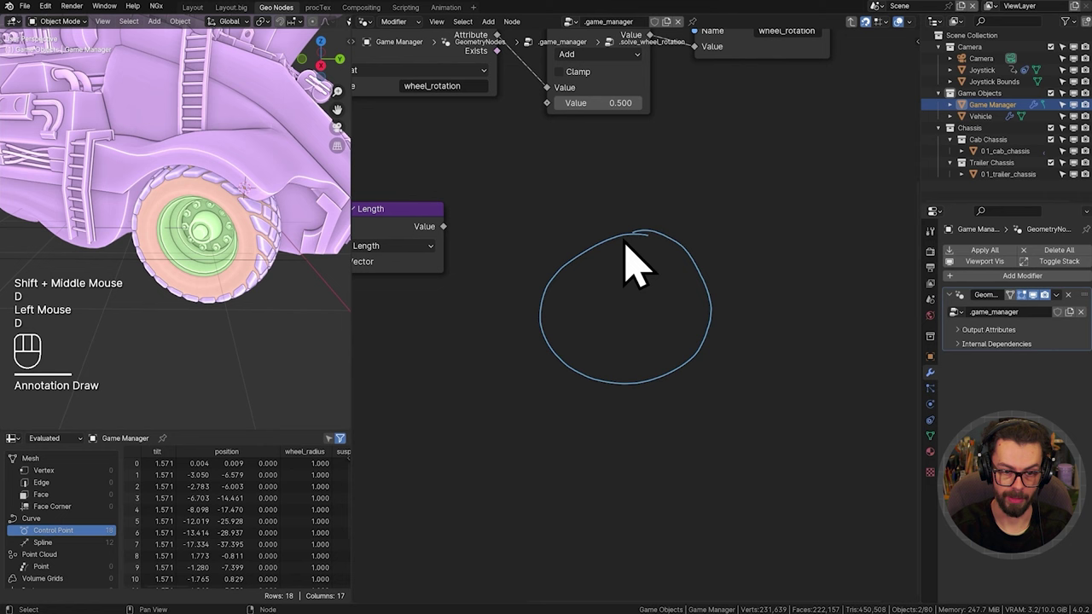
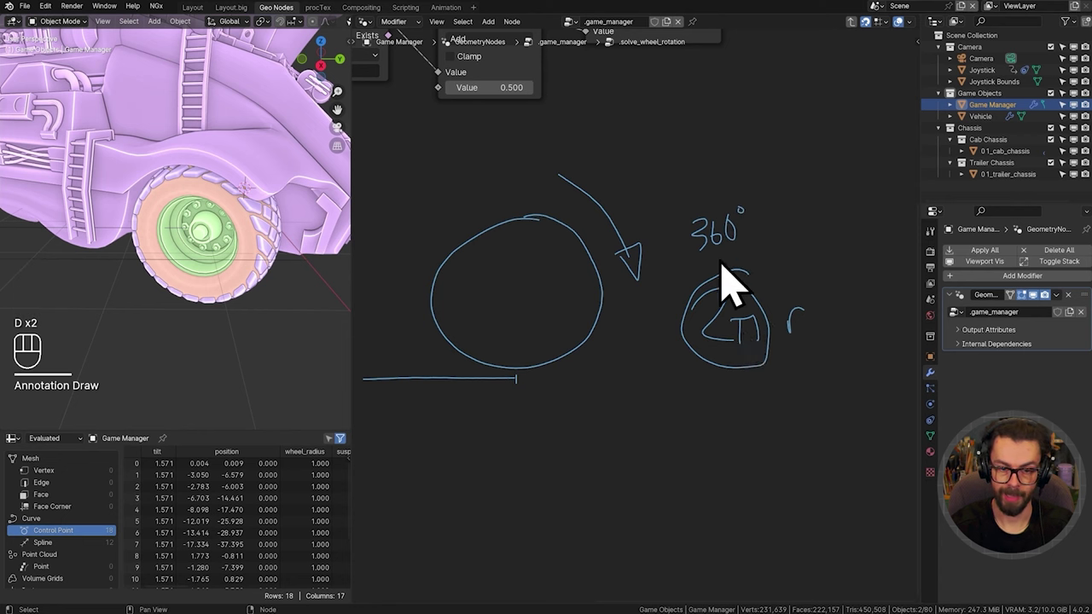
middle_click(754, 370)
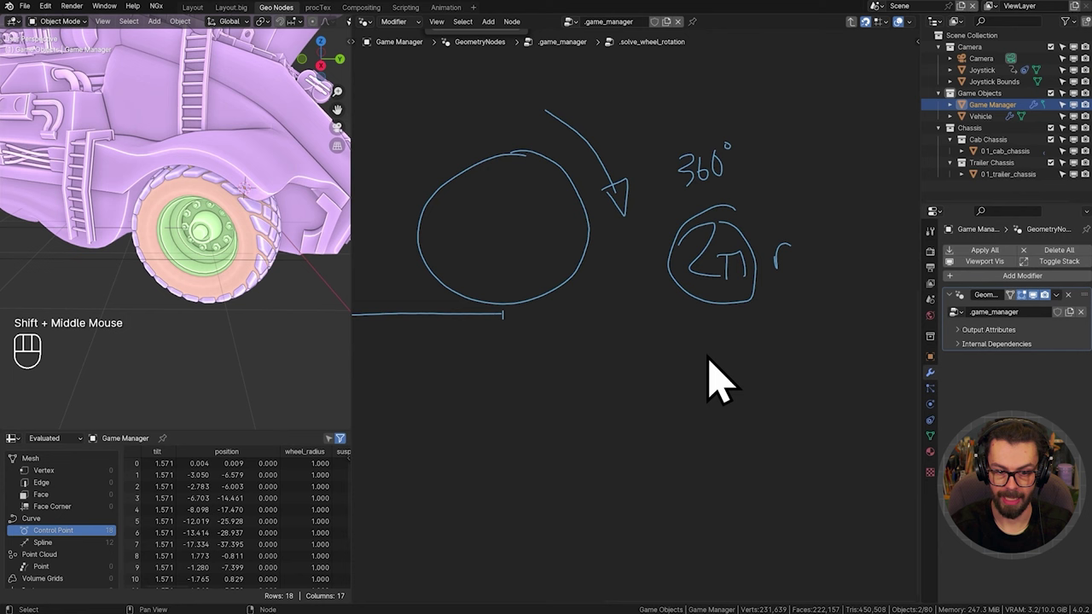
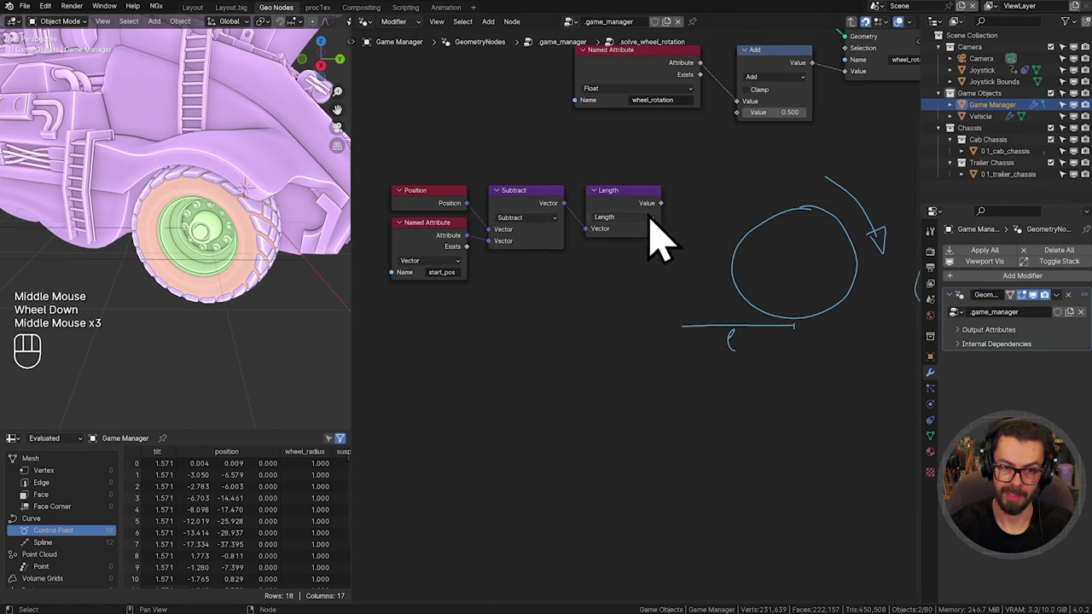
middle_click(814, 364)
middle_click(678, 376)
scroll("up", 3)
middle_click(681, 354)
scroll("up", 3)
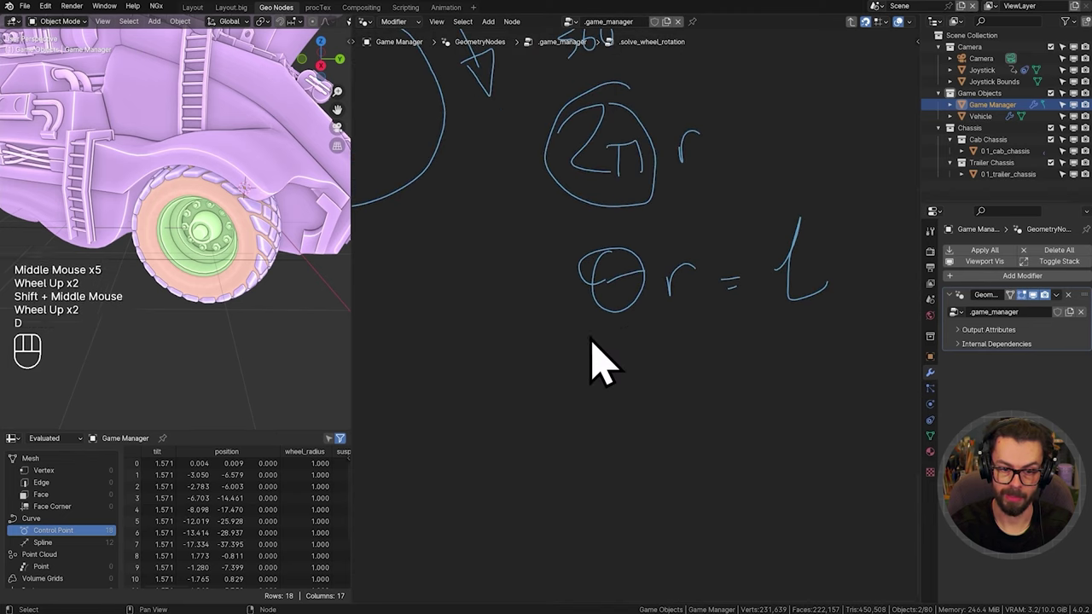
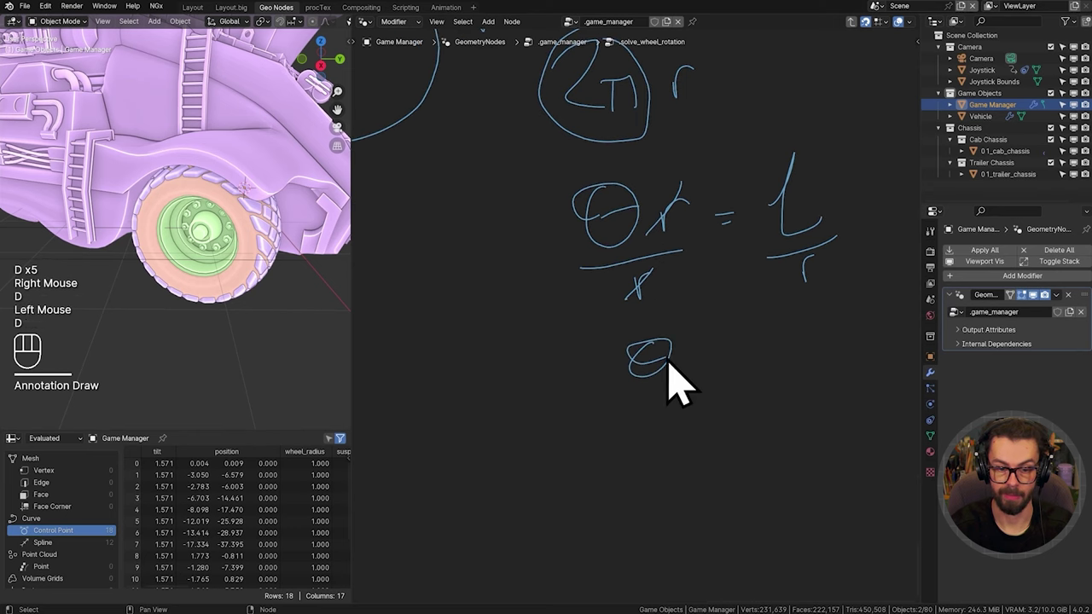
Step: Sketch the derivation θr = l leading to θ = l / r
key("d")
left_click(727, 385)
left_click(731, 397)
key("d")
key("d")
key("d")
left_click_drag(806, 363, 835, 362)
key("d")
left_click(785, 395)
key("d")
key("d")
left_click_drag(817, 409, 838, 401)
key("d")
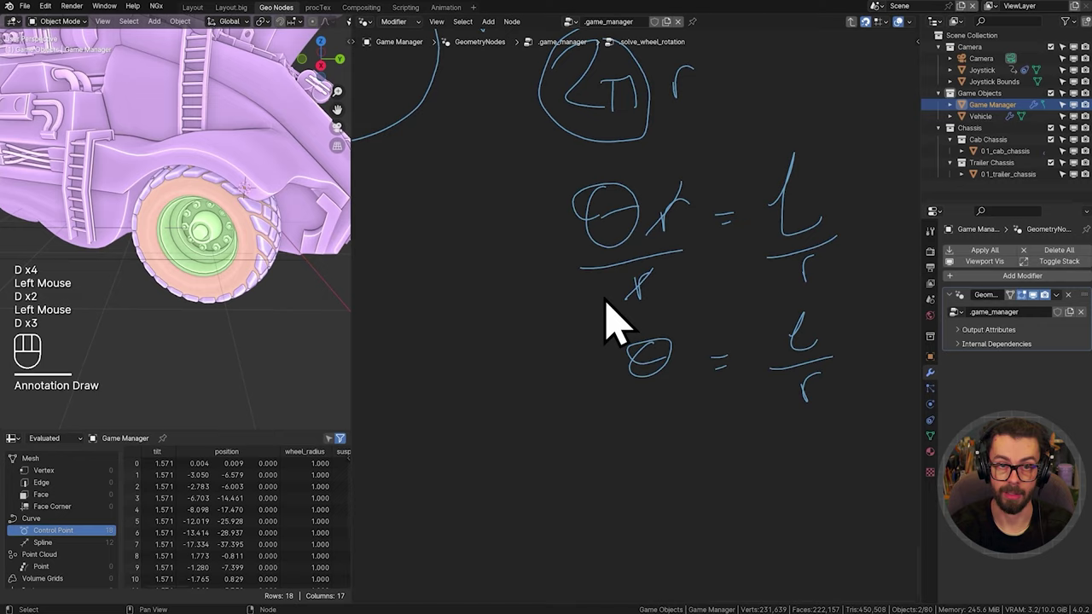
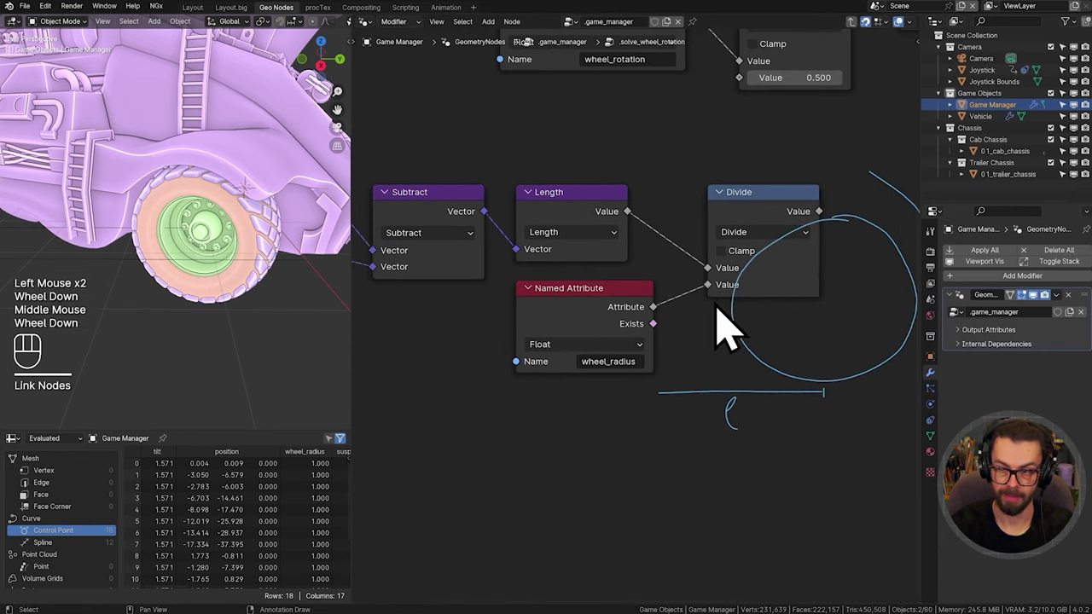
Step: Wire travelled distance through a Divide by wheel_radius and arrange the solver nodes
left_click_drag(731, 330, 853, 245)
key("g")
scroll("down", 3)
left_click_drag(795, 252, 751, 153)
scroll("down", 3)
middle_click(648, 259)
left_click(452, 197)
key("g")
Step: Play back the scene to check the wheel rotation, then stop playback
key("shift+space")
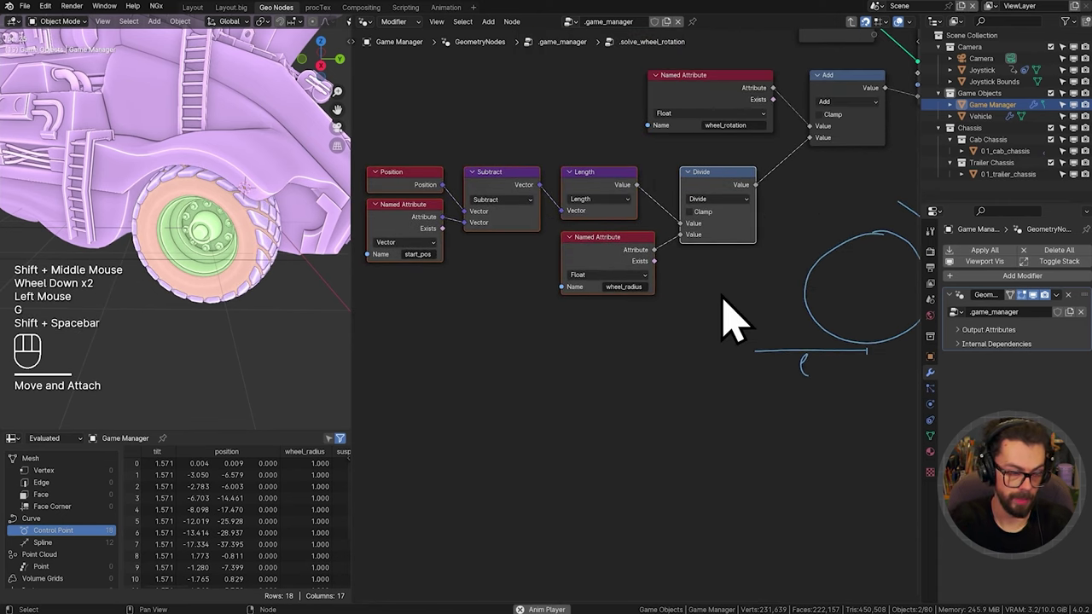
key("n")
left_click(263, 86)
key("n")
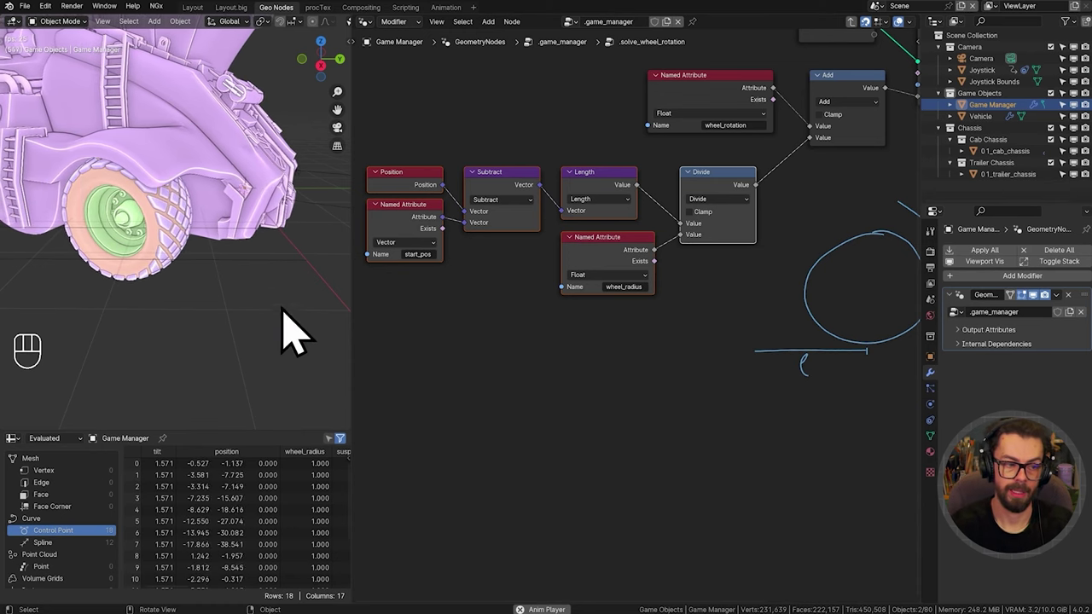
key("shift+space")
Step: Erase the annotation sketches drawn over the node editor
scroll("down", 3)
middle_click(773, 371)
key("d")
key("d")
key("d")
left_click_drag(672, 306, 779, 450)
key("d")
key("Tab")
left_click(707, 311)
middle_click(688, 298)
scroll("up", 3)
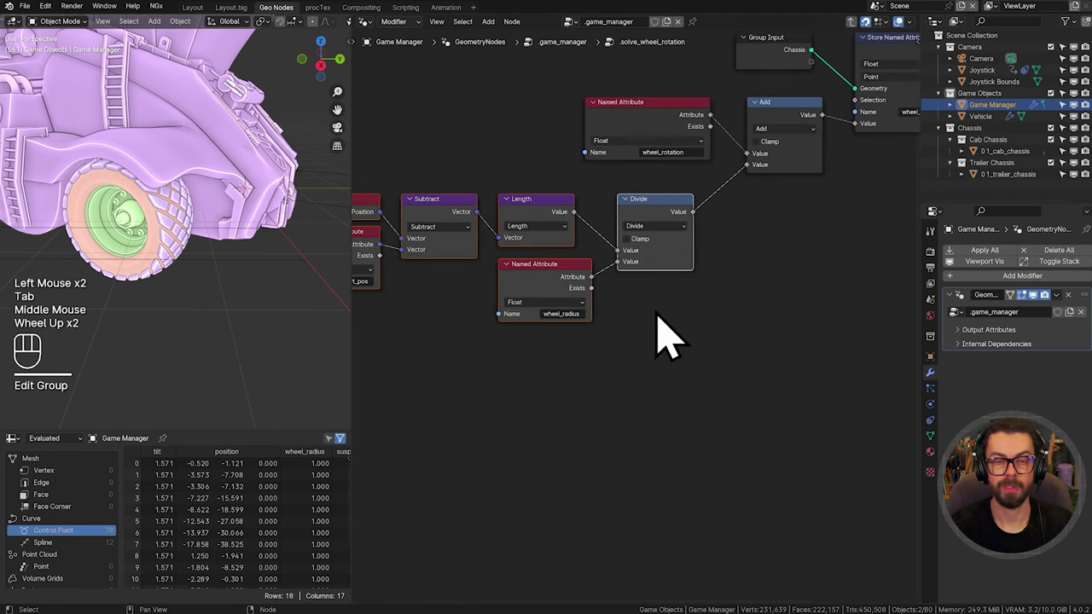
Step: Leave .solve_wheel_rotation and enter the .solve_movement group, framing its nodes
left_click(666, 230)
key("Tab")
middle_click(533, 311)
scroll("up", 3)
left_click(726, 273)
key("Tab")
scroll("down", 3)
middle_click(572, 302)
middle_click(575, 353)
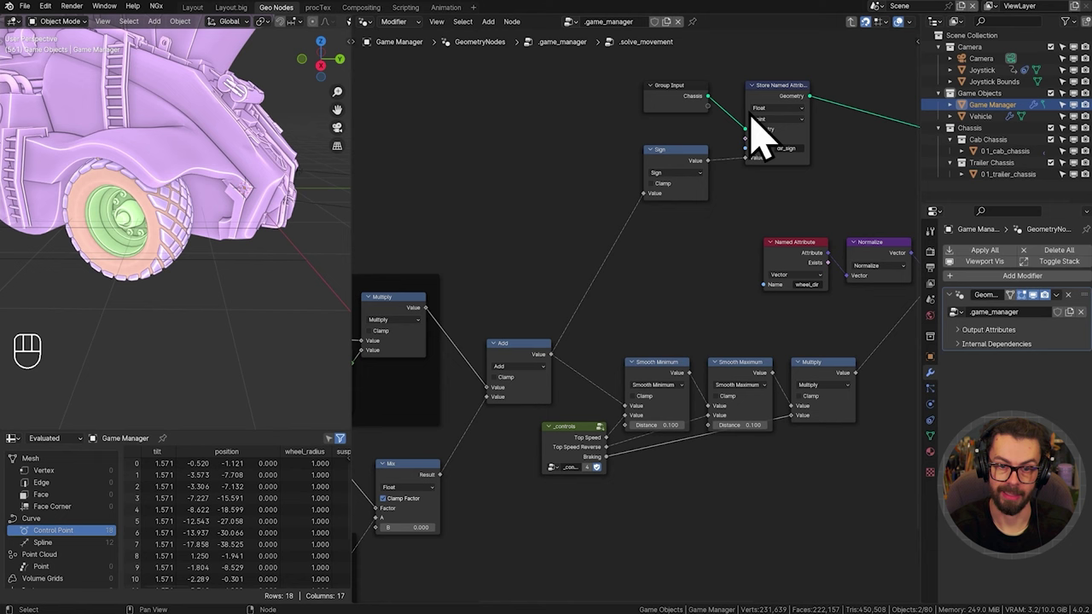
Step: Connect the dir_sign store in .solve_movement, then switch into .solve_wheel_rotation
left_click_drag(809, 181, 675, 201)
left_click(871, 166)
key("Tab")
middle_click(799, 264)
left_click(694, 286)
key("Tab")
Step: Multiply the Divide result by Named Attribute dir_sign and by -1 before the Add
middle_click(620, 331)
left_click_drag(757, 361, 439, 223)
key("g")
scroll("up", 3)
left_click(648, 196)
key("shift+d")
key("g")
left_click_drag(801, 225, 400, 288)
left_click(515, 285)
key("shift+d")
left_click_drag(703, 356, 708, 359)
left_click_drag(740, 315, 750, 273)
Step: Play the animation to test the signed wheel rotation
key("shift+space")
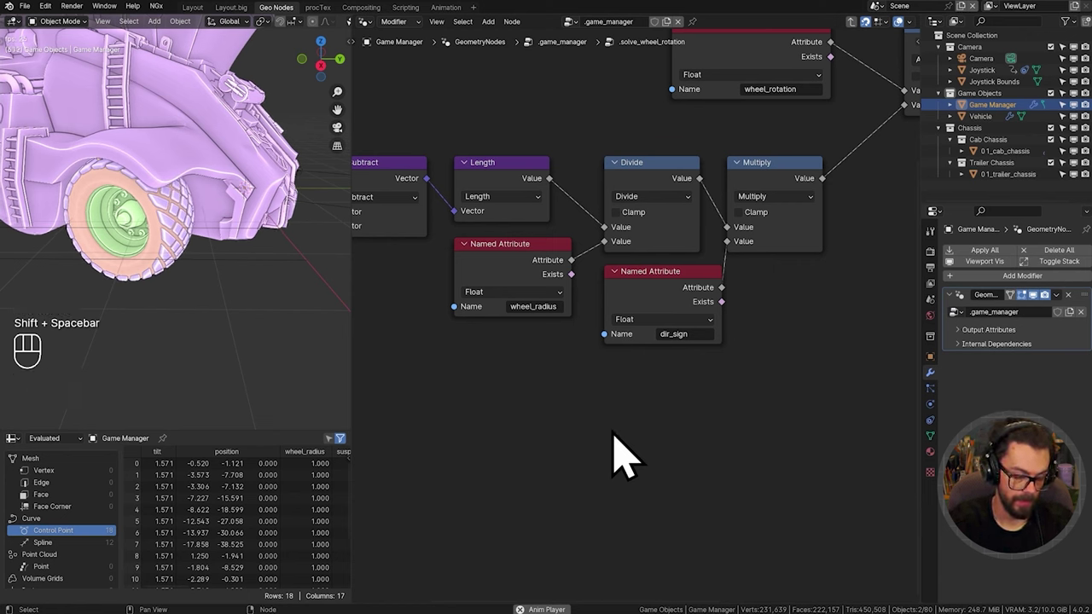
key("n")
left_click(288, 106)
key("n")
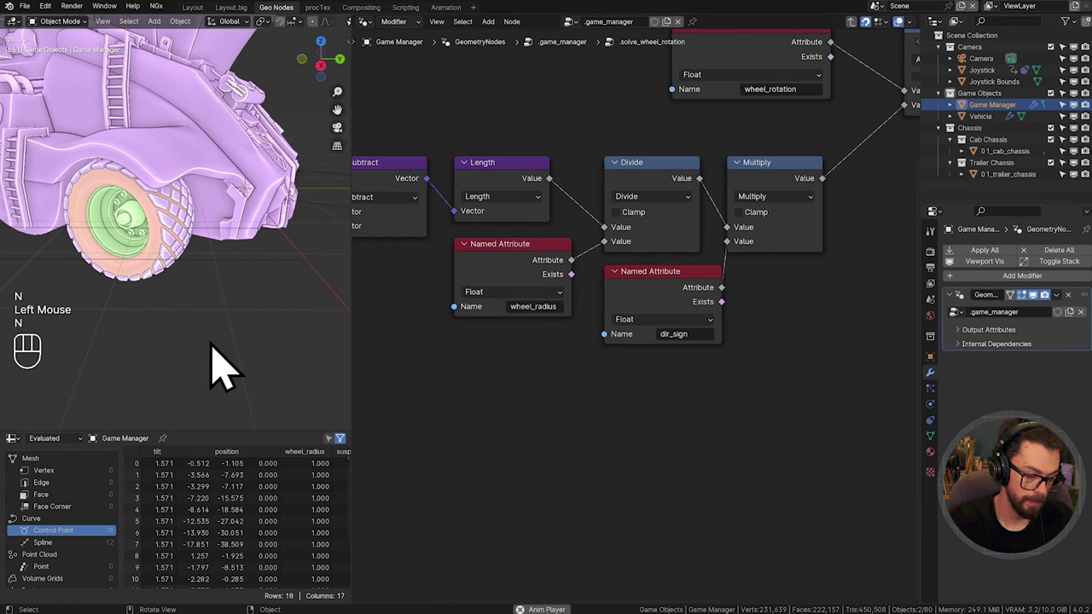
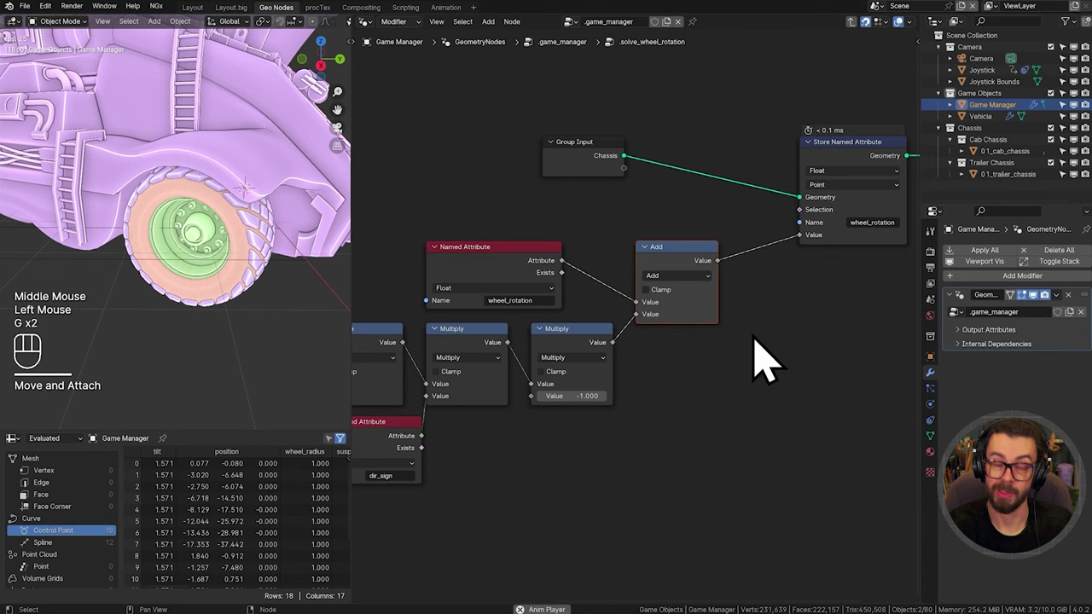
Step: Move Group Input and Group Output next to the Store Named Attribute node
middle_click(746, 326)
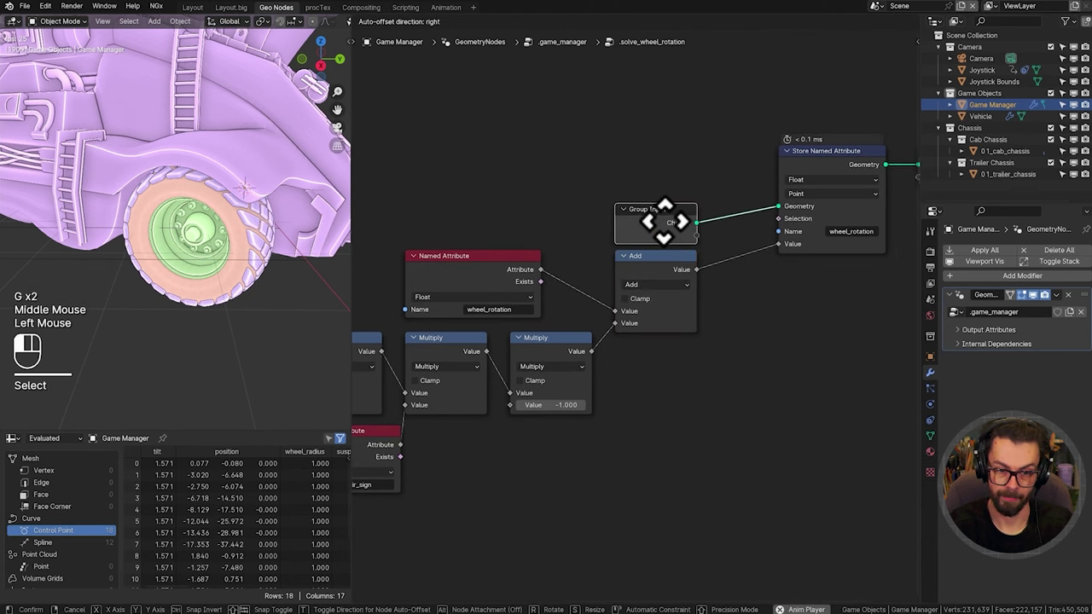
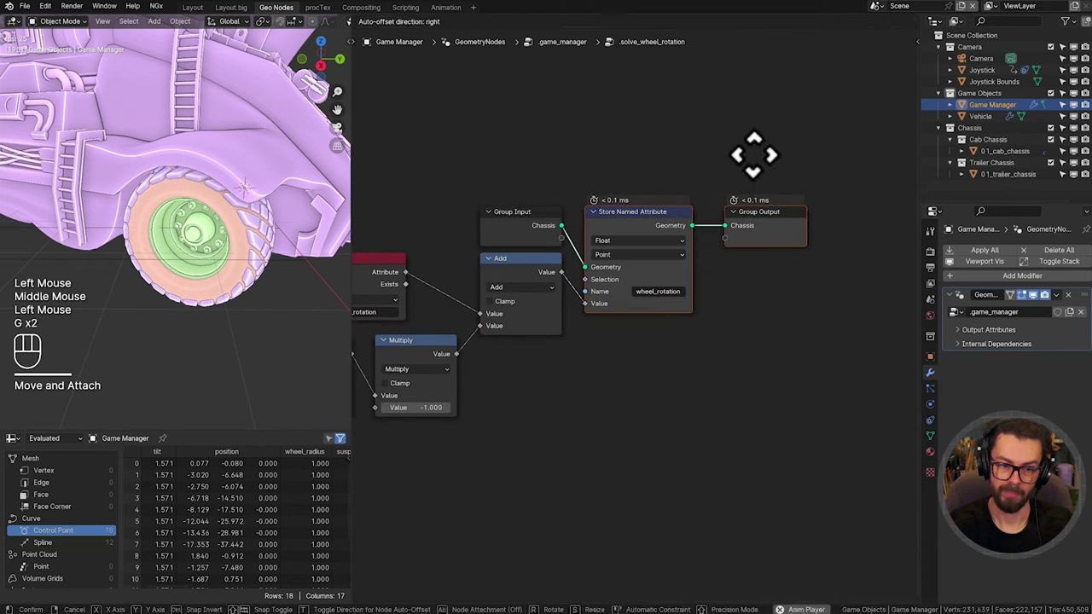
key("g")
left_click_drag(775, 197, 813, 310)
key("g")
left_click(801, 307)
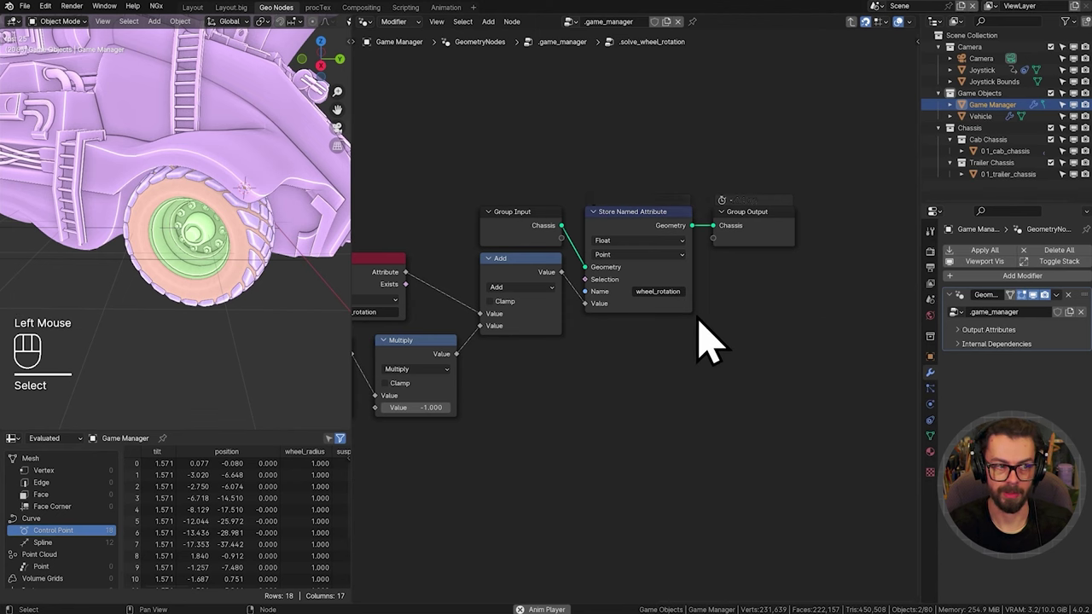
Step: Stop playback and return to the main .game_manager node tree
key("shift+space")
key("Tab")
scroll("down", 3)
middle_click(722, 335)
middle_click(823, 318)
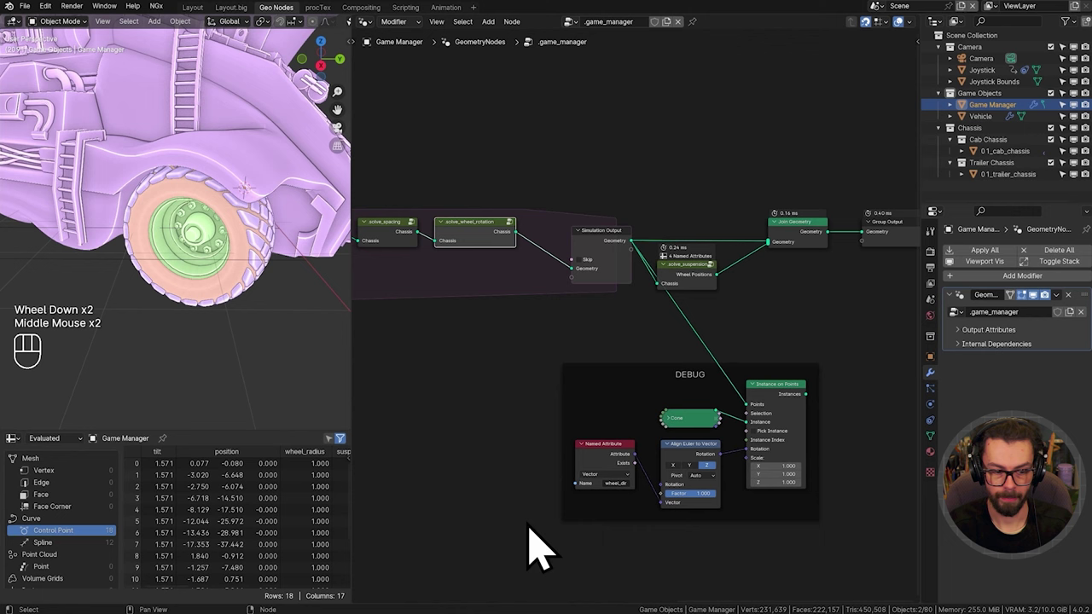
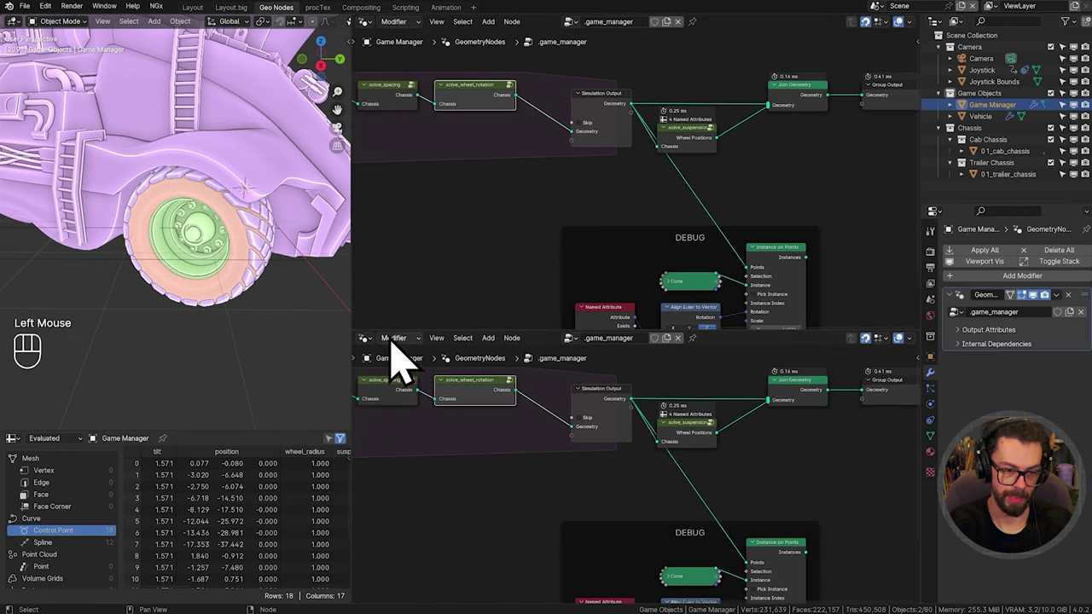
Step: Split off a lower Shader Editor and select Vehicle to show its Light Red material
left_click_drag(385, 367, 425, 467)
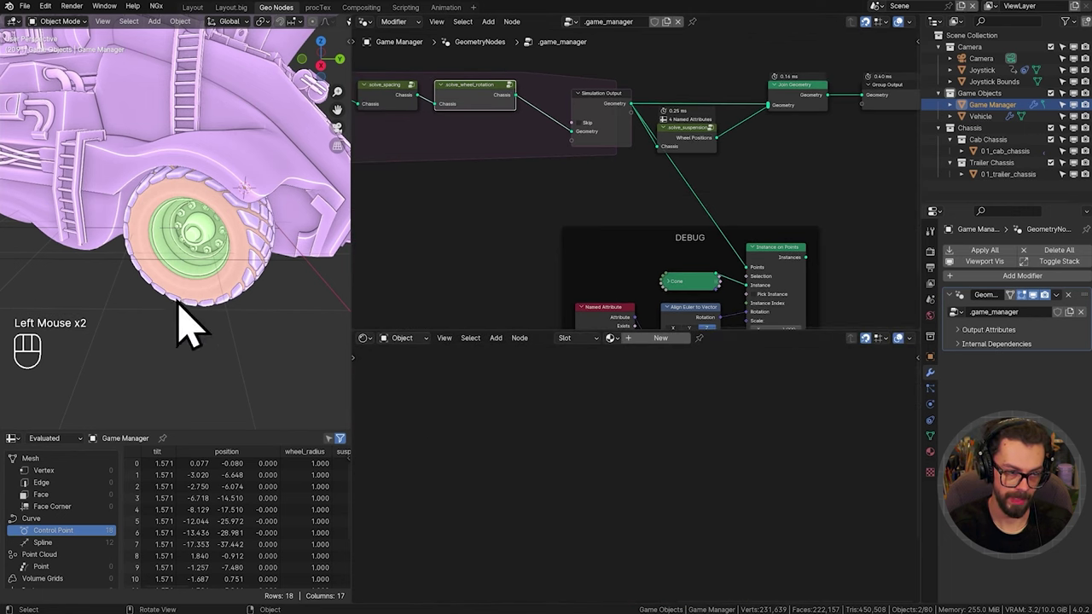
left_click(220, 163)
scroll("down", 3)
key("z")
scroll("down", 3)
left_click_drag(147, 239, 227, 236)
left_click(212, 214)
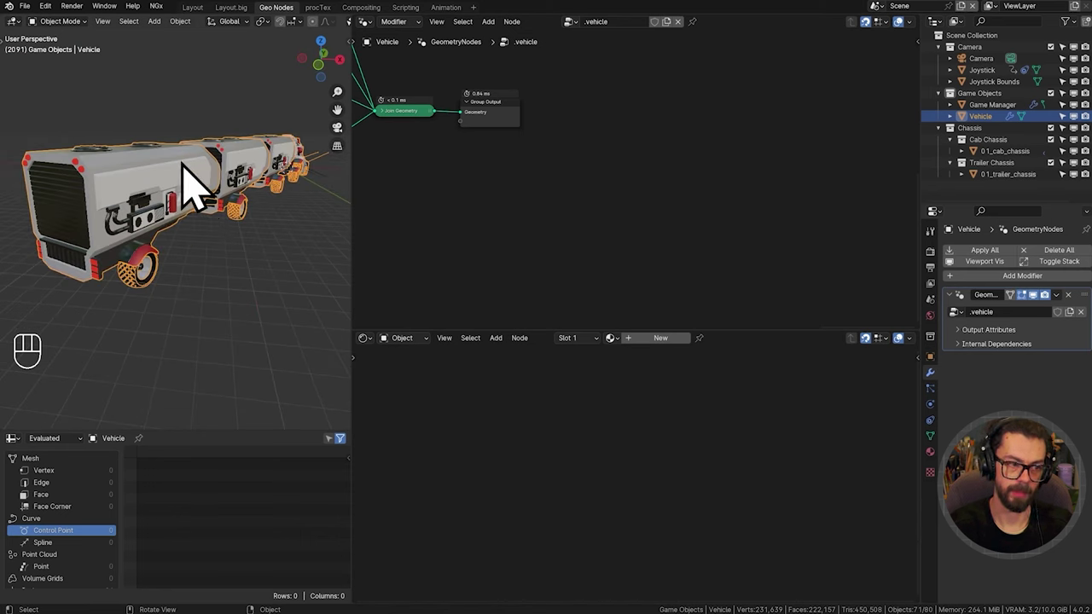
left_click(199, 203)
middle_click(201, 217)
Step: Orbit and zoom the viewport to bring the rear brake lights into view
left_click_drag(630, 366, 690, 428)
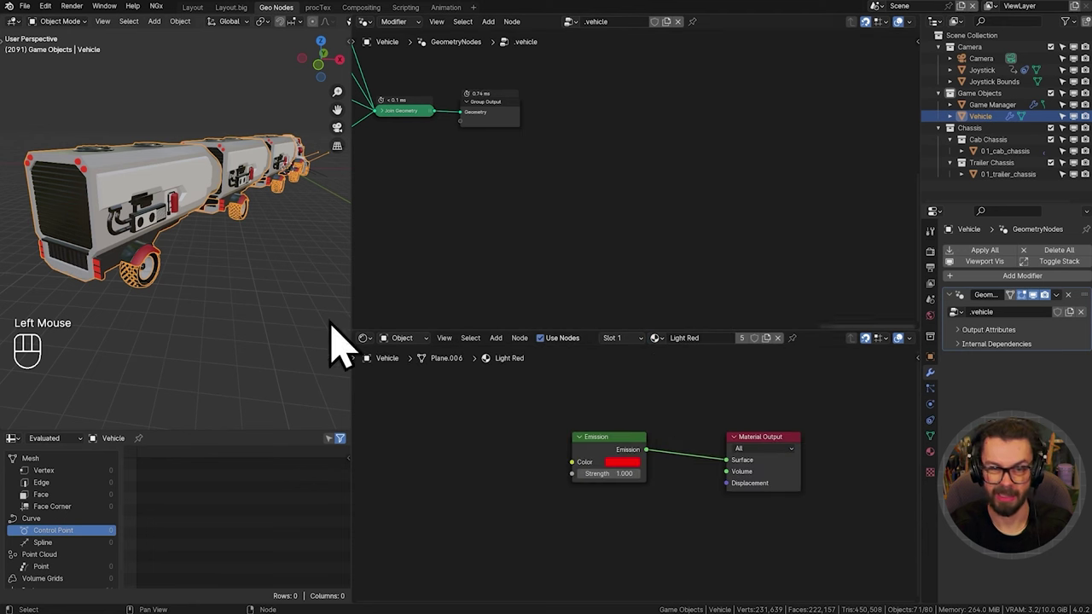
middle_click(200, 252)
middle_click(143, 257)
scroll("up", 3)
left_click_drag(150, 245, 225, 248)
scroll("up", 3)
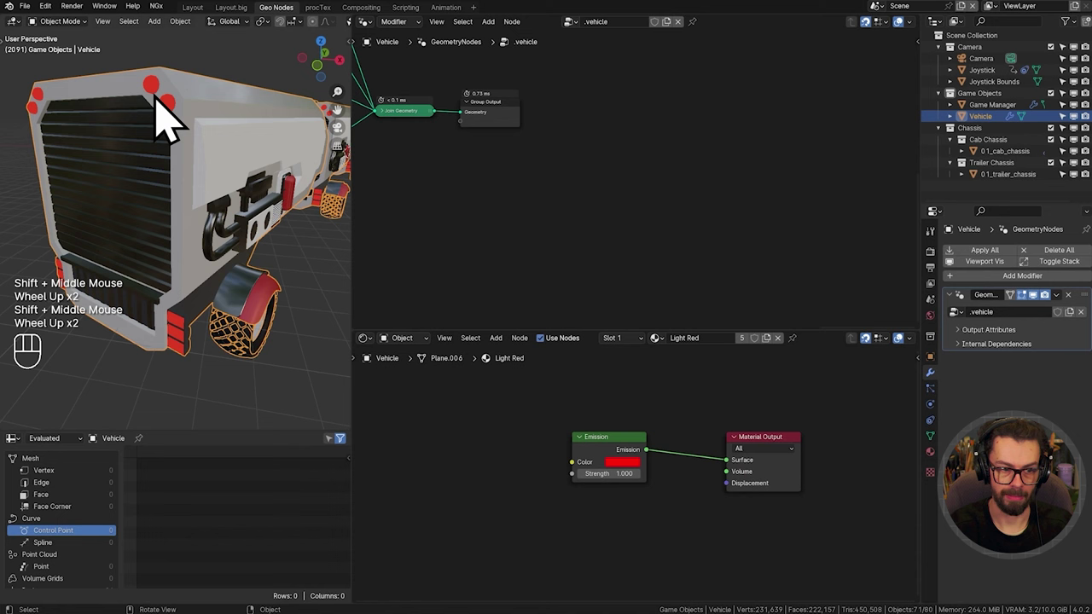
left_click_drag(517, 156, 748, 245)
scroll("down", 3)
left_click_drag(591, 187, 553, 191)
scroll("up", 3)
middle_click(668, 235)
left_click_drag(633, 180, 701, 272)
Step: Frame the .vehicle node tree around Join Geometry, ready to add a node
key("g")
scroll("down", 3)
middle_click(511, 229)
middle_click(654, 233)
key("shift+a")
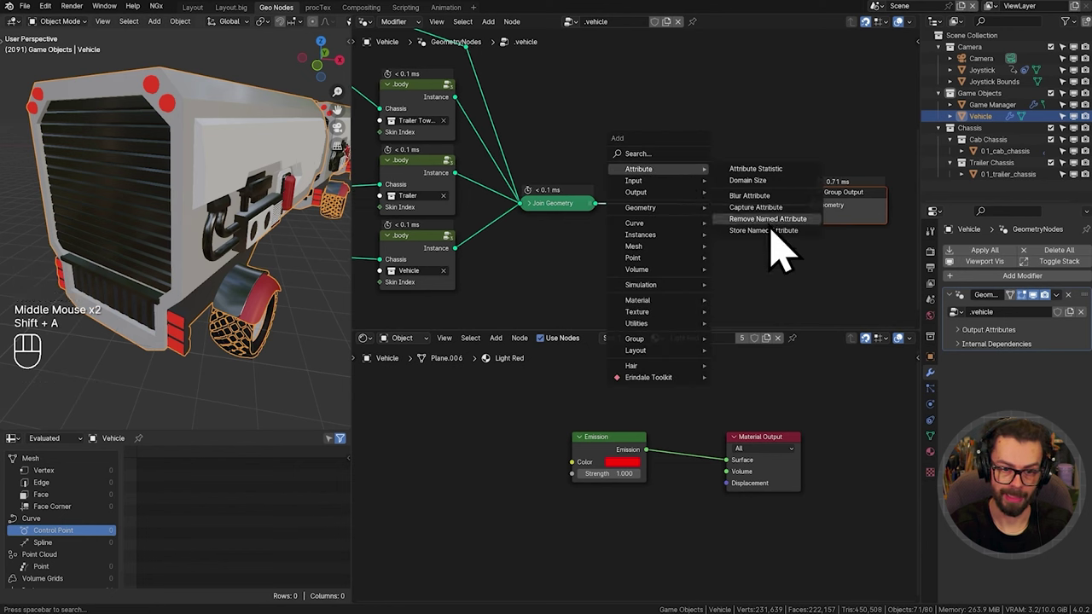
Step: Insert a Store Named Attribute before the .vehicle output, on the Instance domain
scroll("up", 3)
left_click_drag(737, 281, 655, 188)
left_click(683, 157)
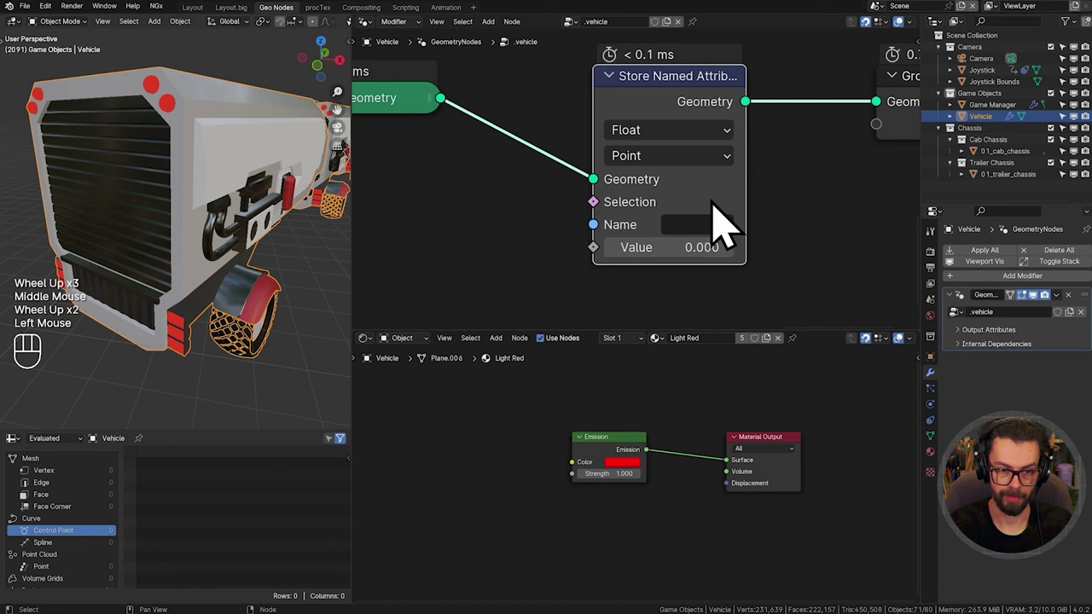
left_click_drag(717, 251, 725, 221)
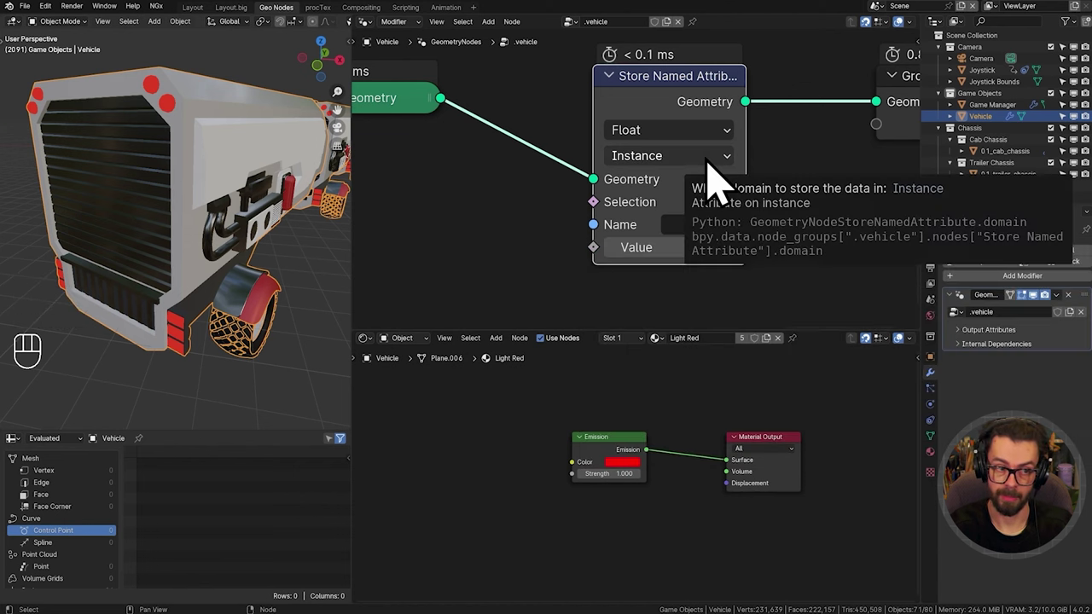
left_click_drag(721, 183, 688, 240)
Step: Set the node to Float and enter its attribute name as braking
scroll("down", 3)
scroll("down", 3)
left_click_drag(686, 182, 674, 310)
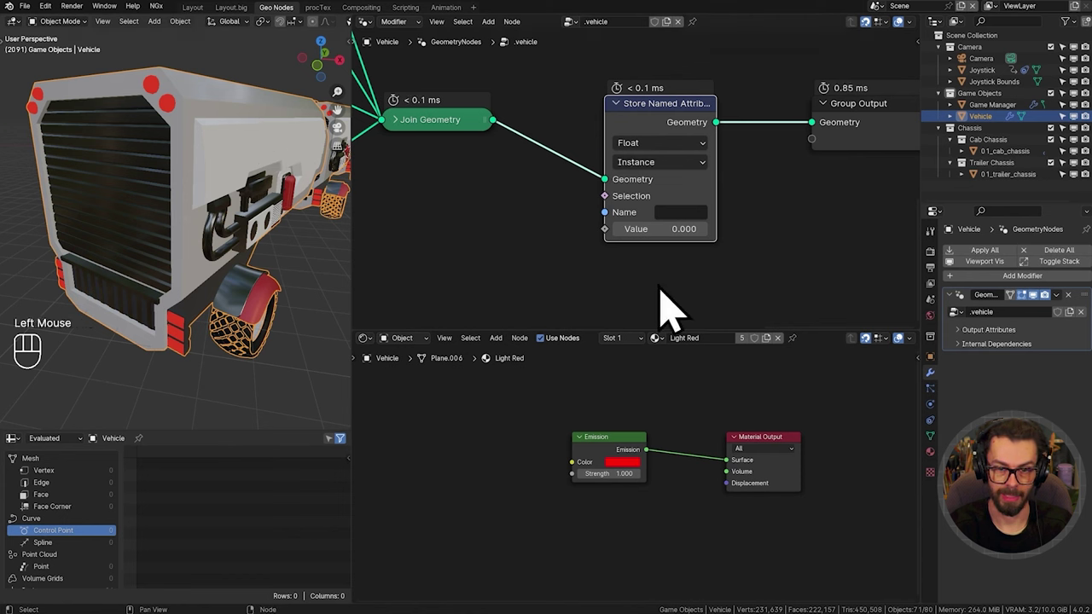
left_click_drag(770, 199, 753, 207)
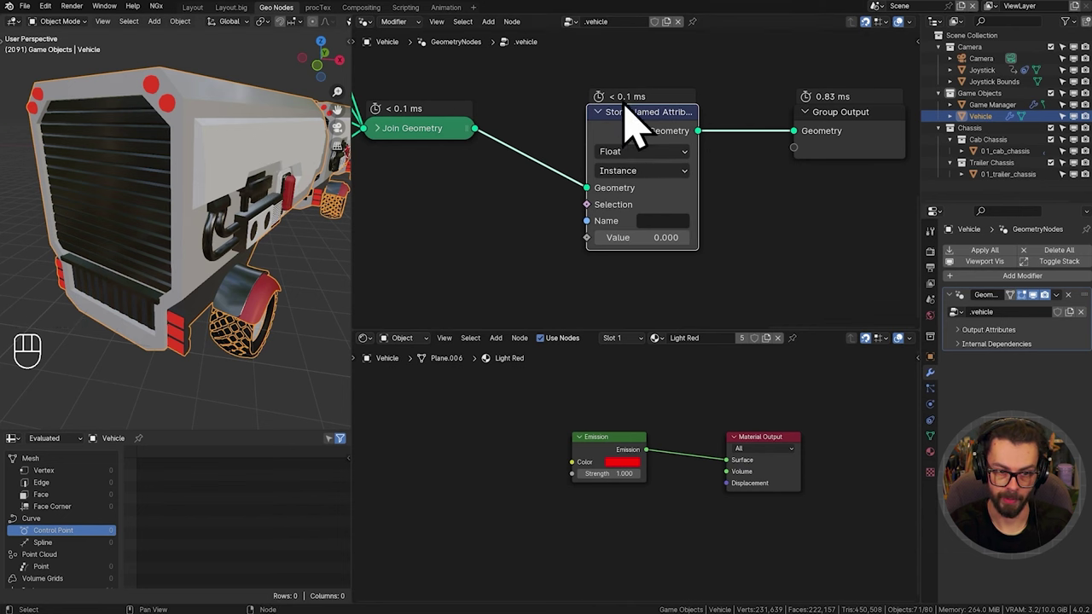
middle_click(679, 194)
key("Delete")
key("x")
left_click(684, 179)
scroll("up", 3)
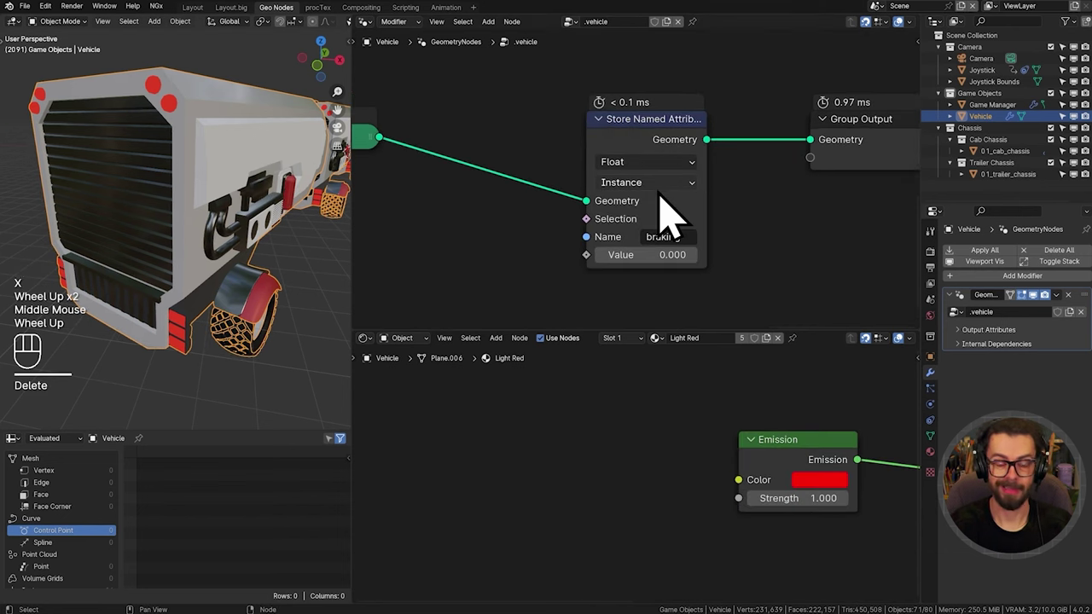
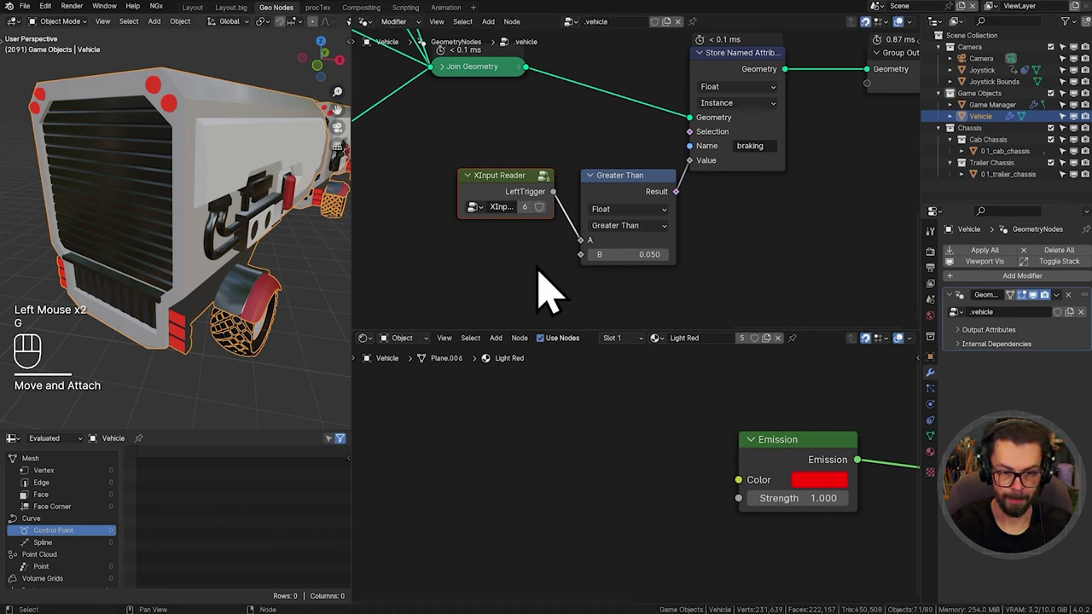
Step: Add an Instancer Attribute node named braking driving Light Red's Emission Strength
left_click(565, 471)
middle_click(590, 470)
key("shift+a")
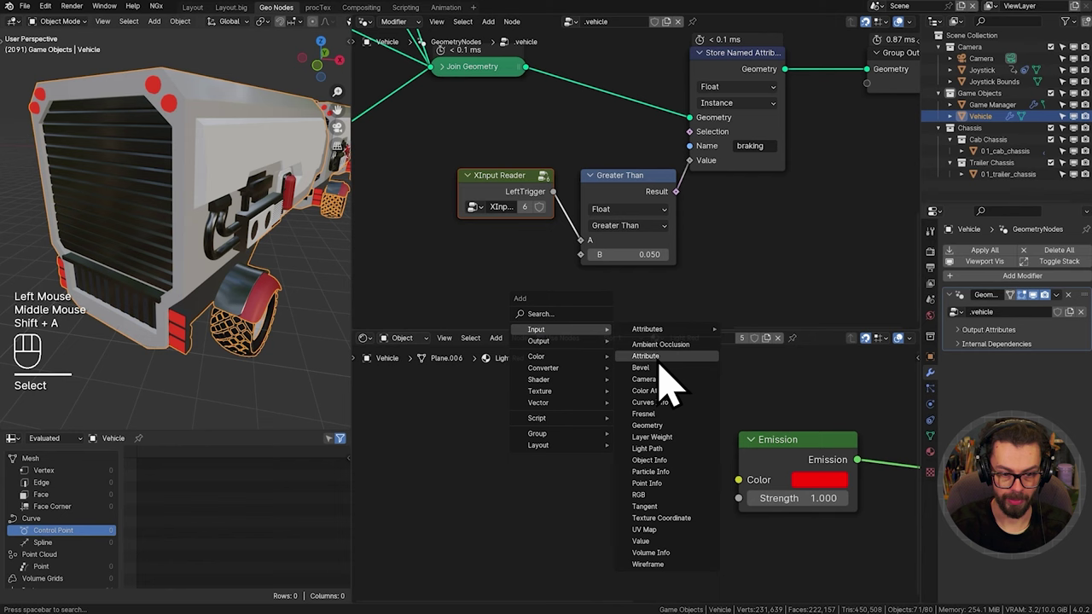
key("ctrl+c")
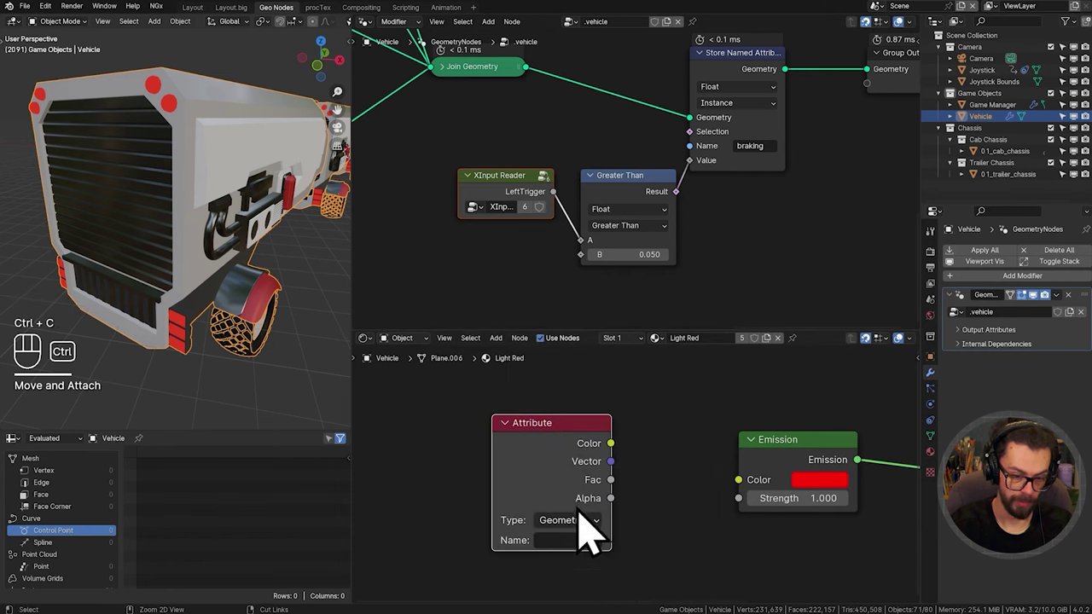
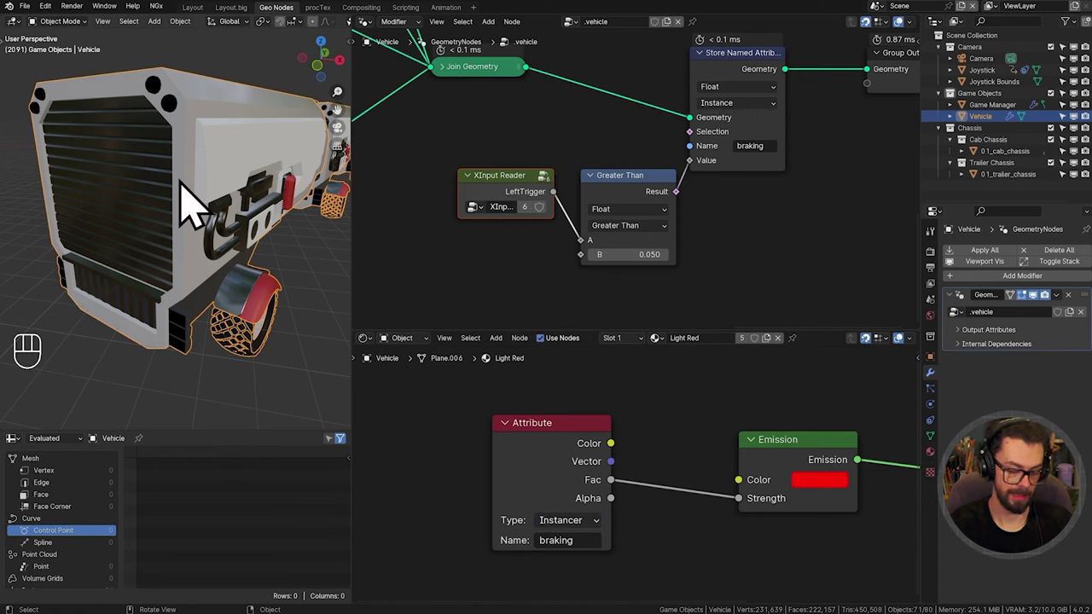
key("n")
left_click(274, 87)
key("n")
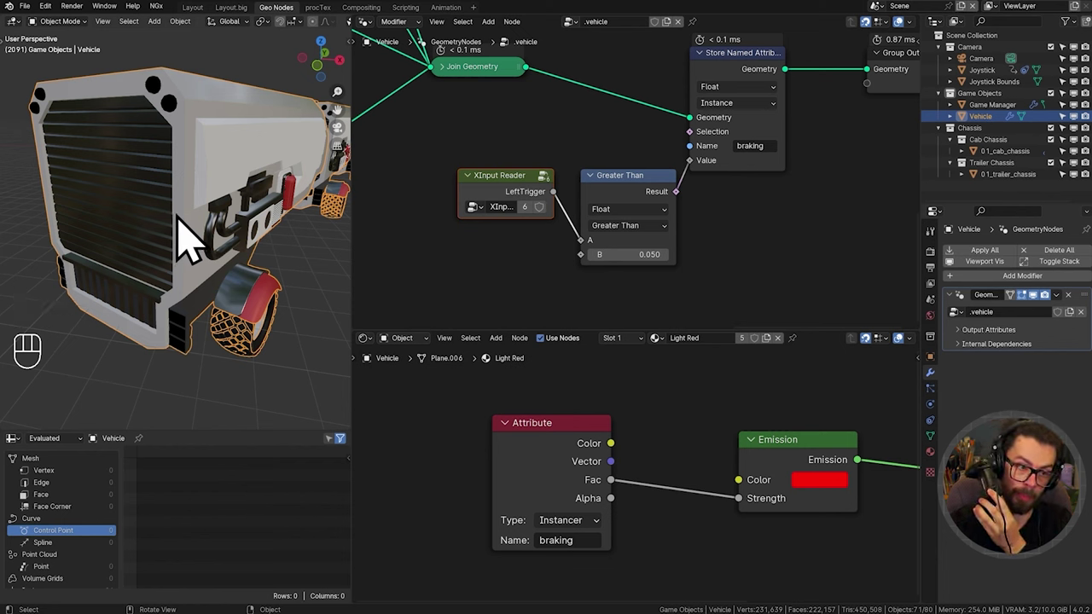
Step: Play the animation to confirm the brake lights glow only when braking
key("shift+space")
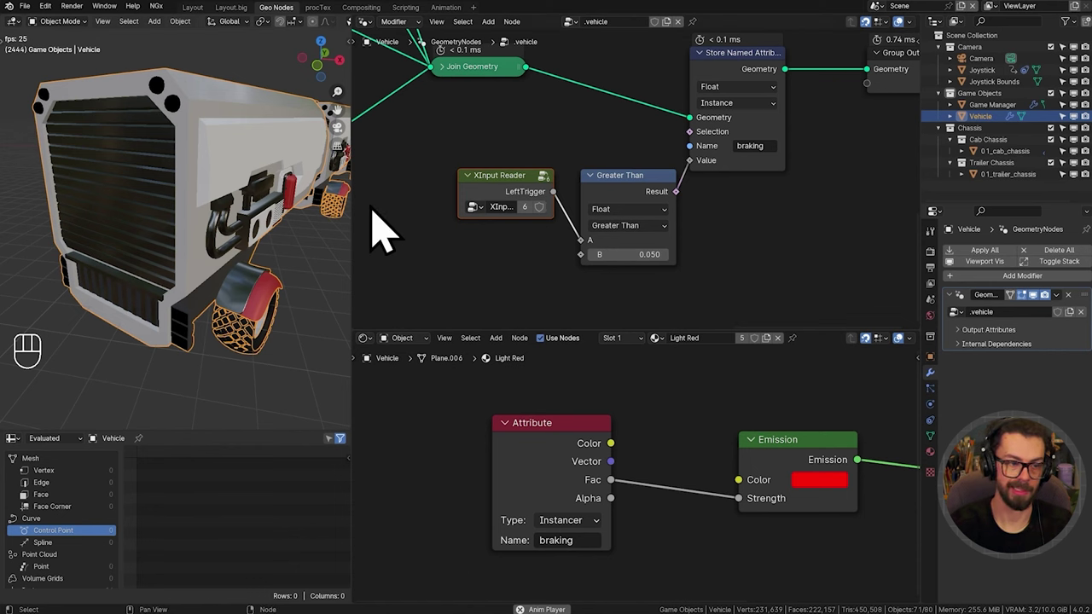
left_click(410, 225)
key("shift+space")
scroll("down", 3)
scroll("down", 3)
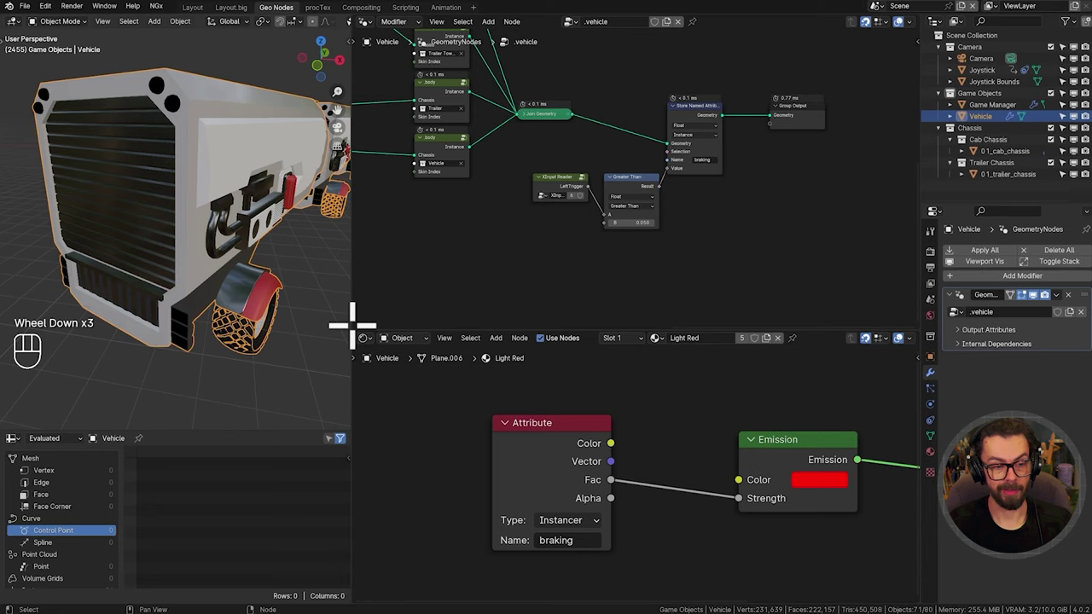